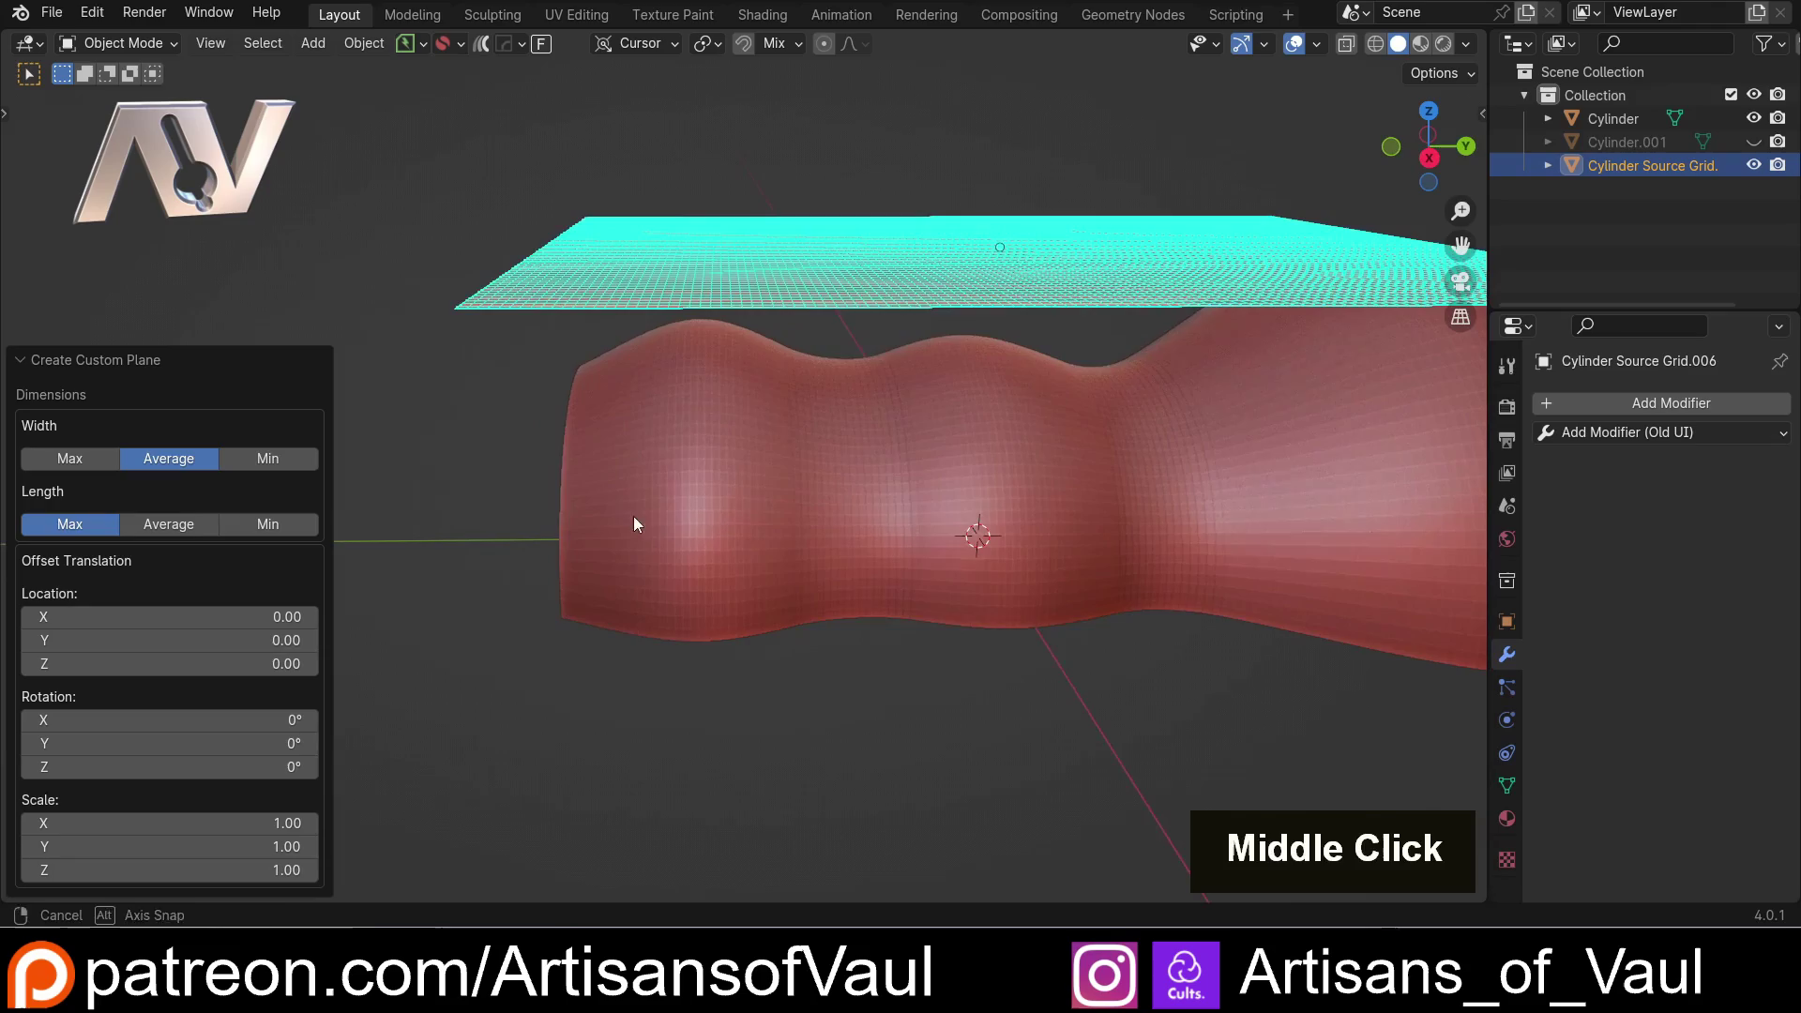
# Orbit around the wavy shell to check the custom plane sits above it at Y 15, Z 5
pyautogui.scroll(-3)
pyautogui.middleClick(971, 482)
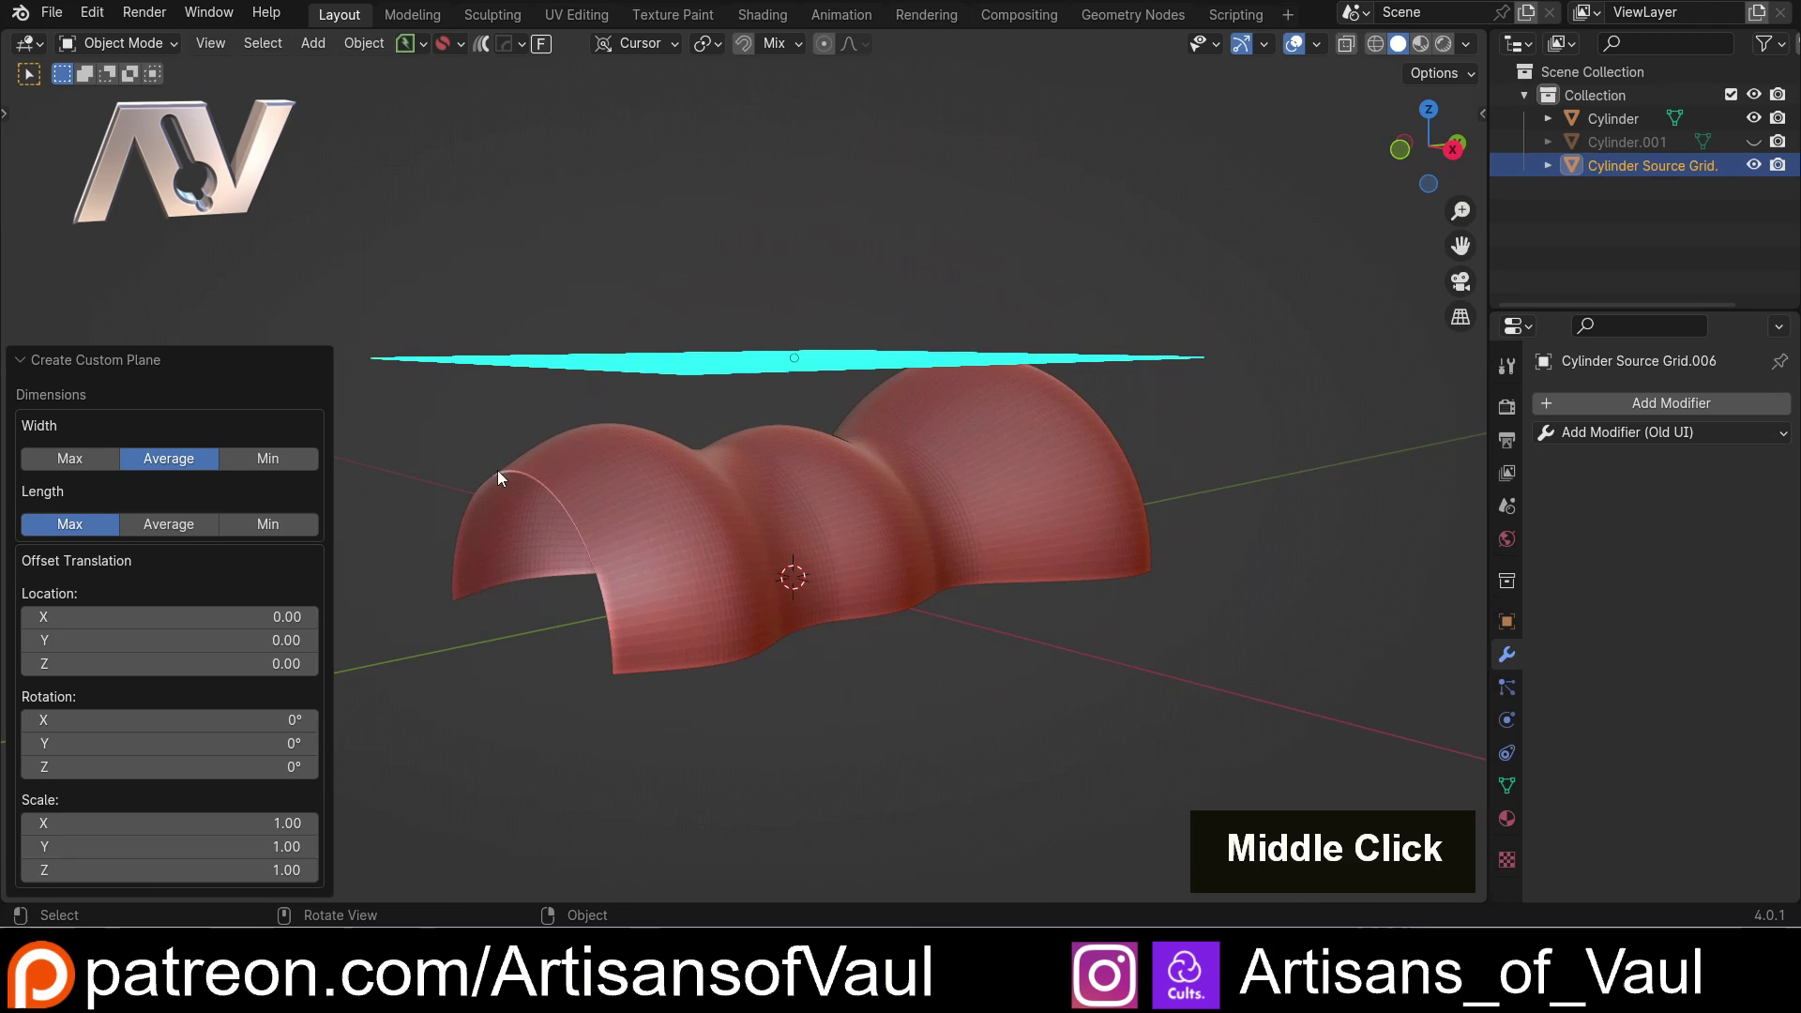
pyautogui.middleClick(1013, 597)
pyautogui.middleClick(1035, 571)
pyautogui.middleClick(880, 582)
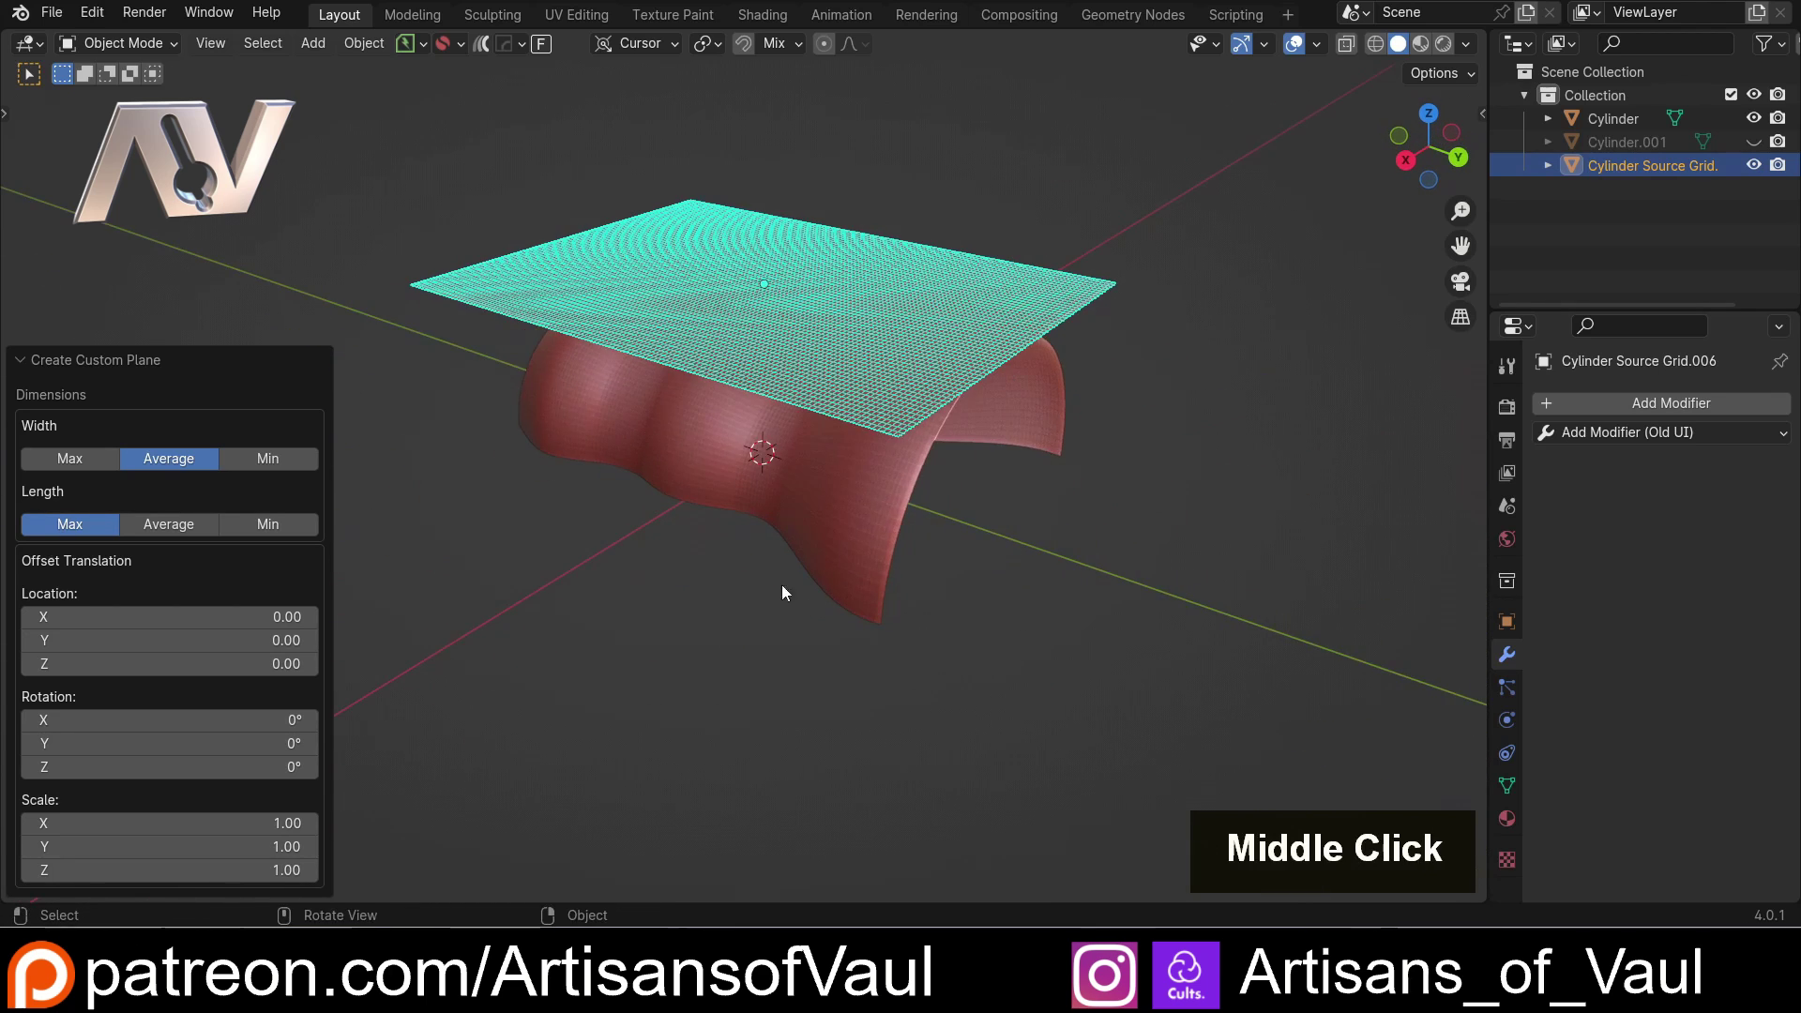
pyautogui.scroll(3)
pyautogui.middleClick(739, 555)
pyautogui.middleClick(825, 612)
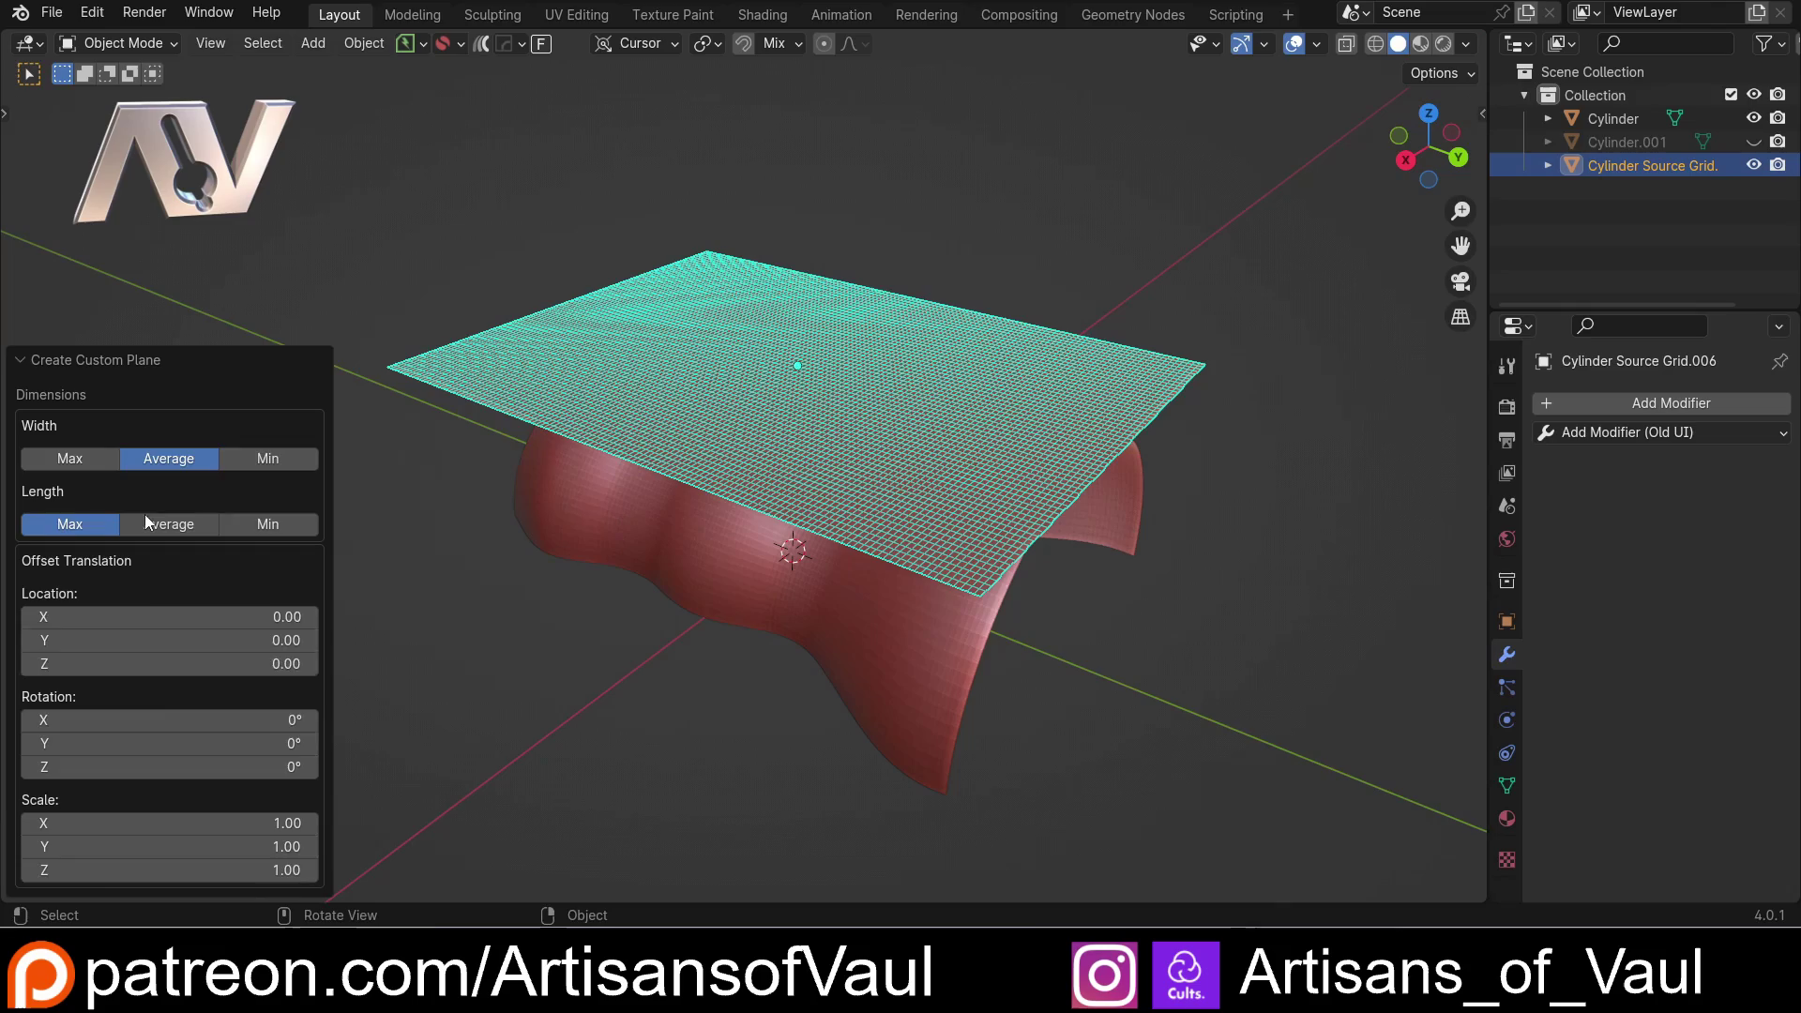
pyautogui.middleClick(762, 689)
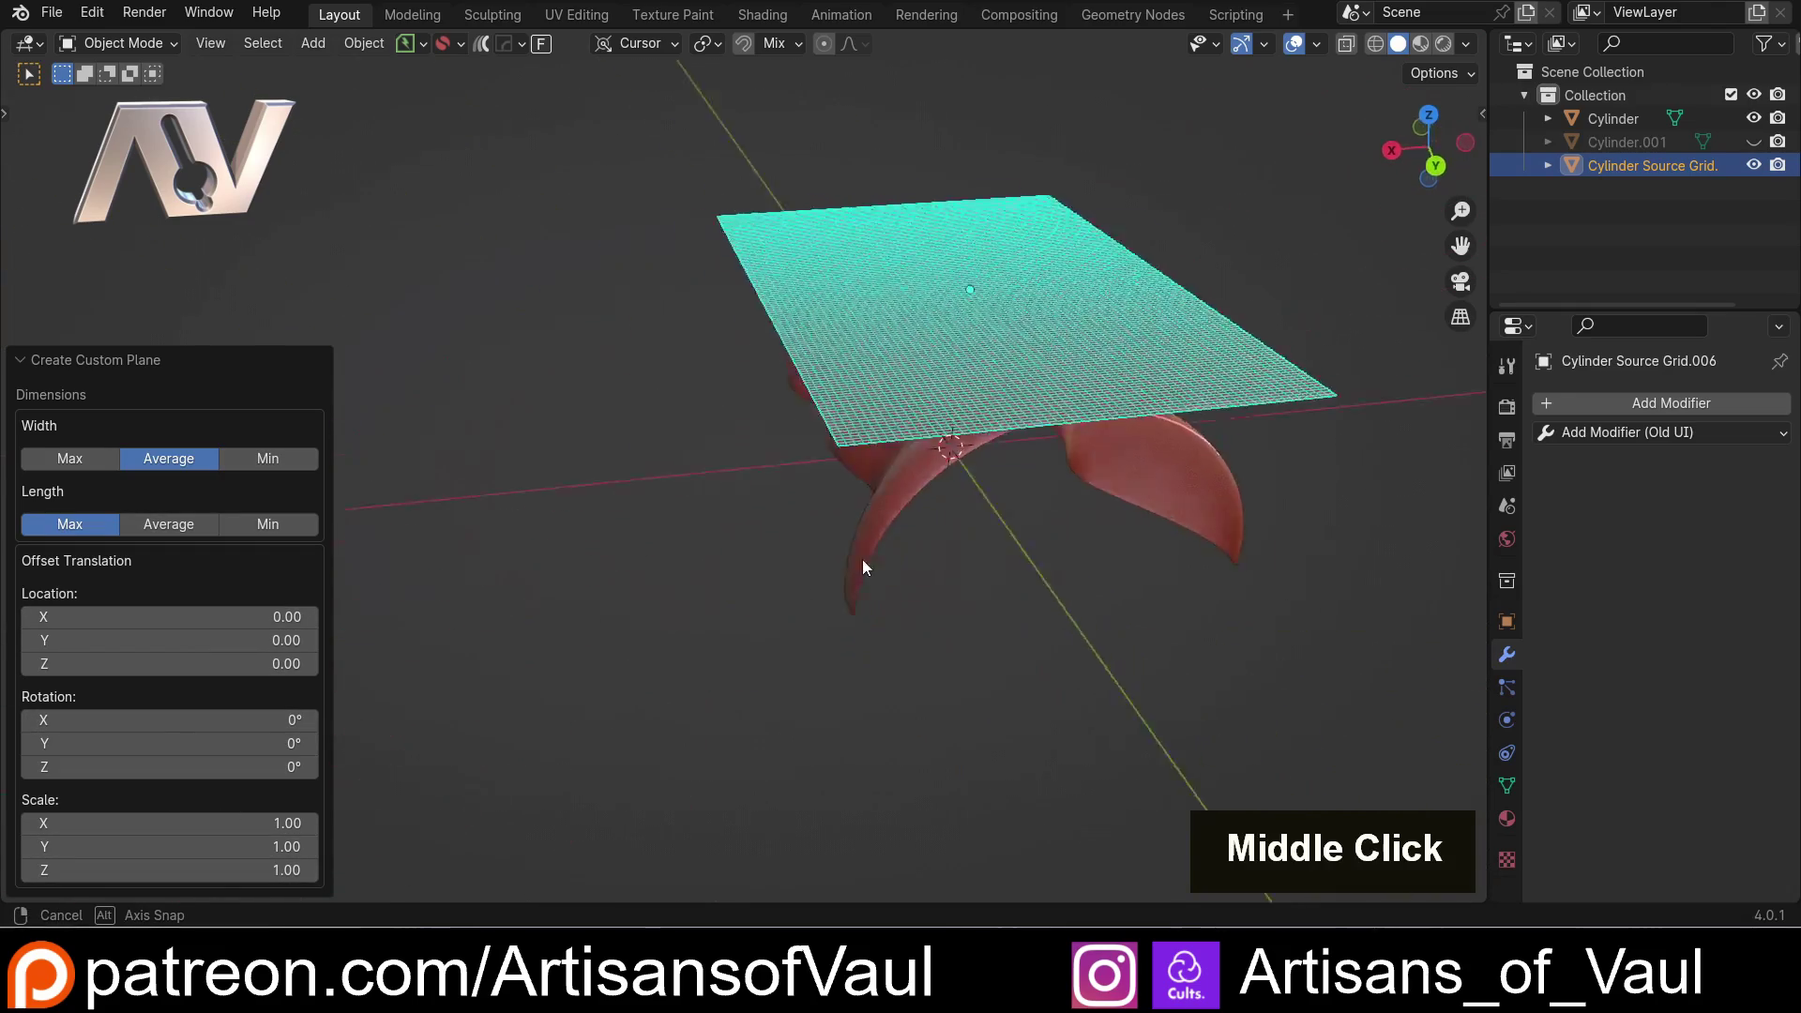
pyautogui.scroll(-3)
pyautogui.middleClick(989, 526)
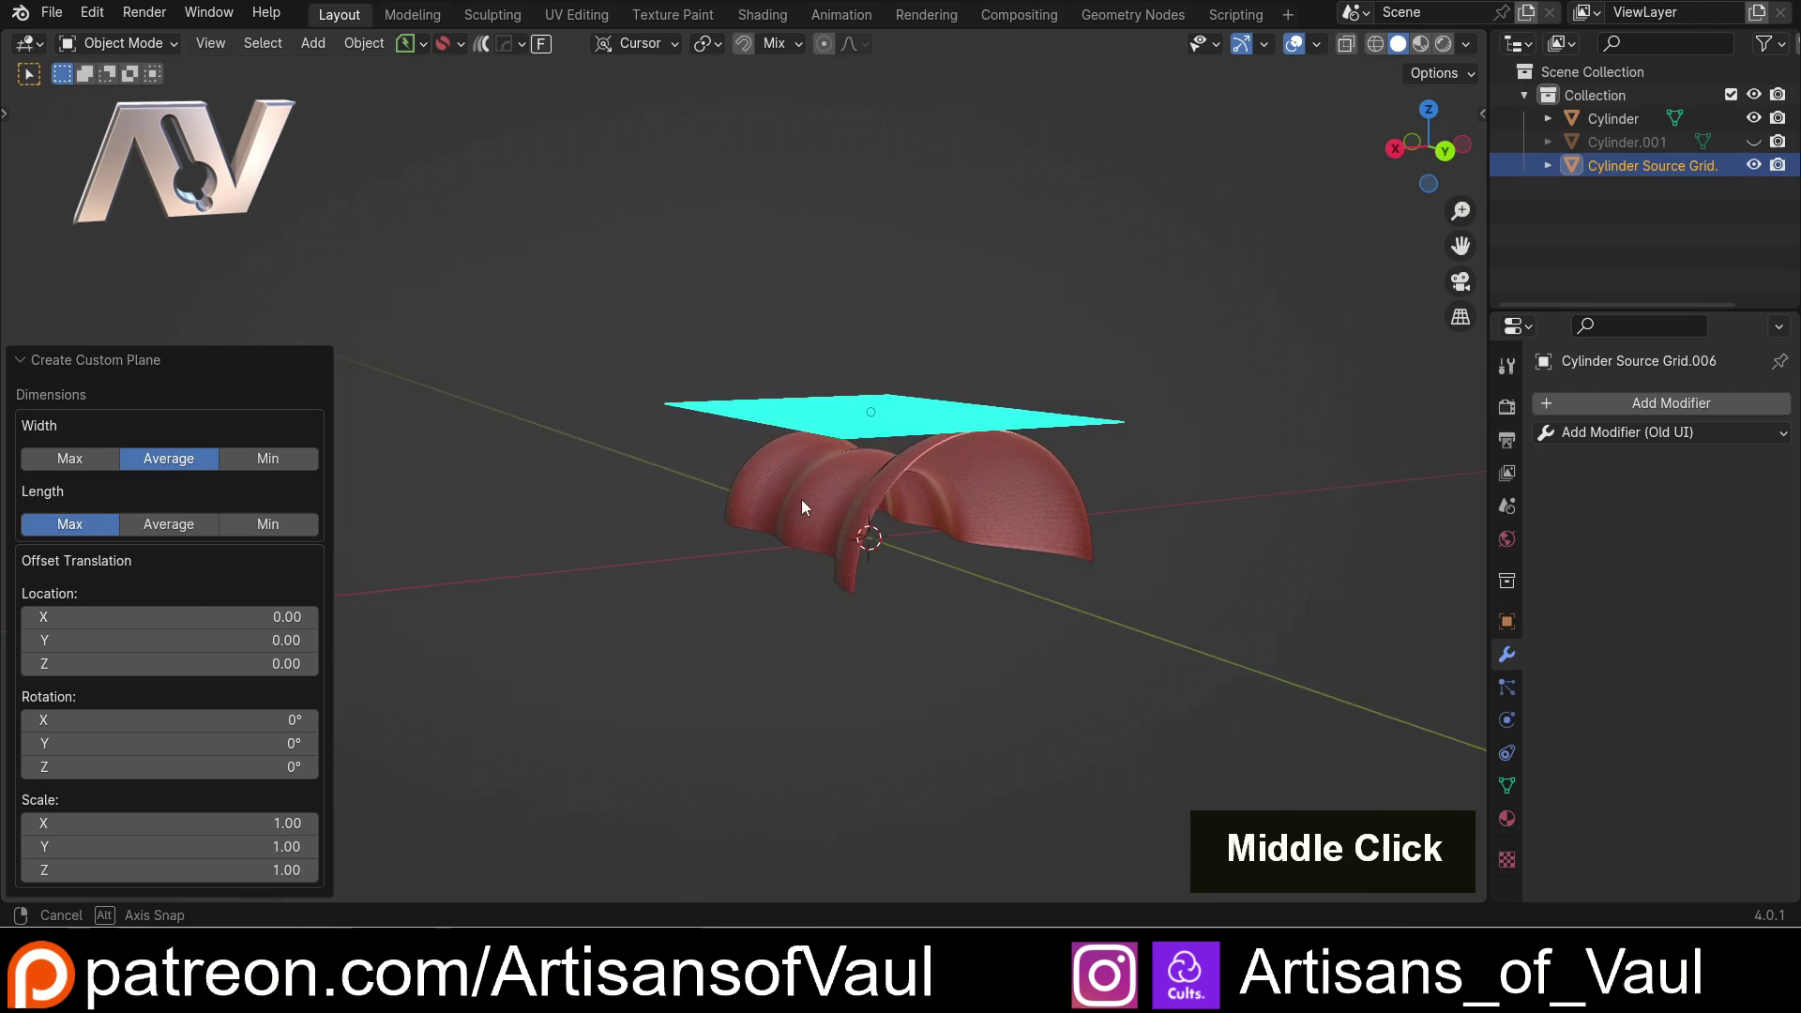
pyautogui.middleClick(878, 509)
pyautogui.scroll(3)
pyautogui.middleClick(719, 549)
pyautogui.middleClick(831, 552)
pyautogui.scroll(3)
pyautogui.middleClick(631, 665)
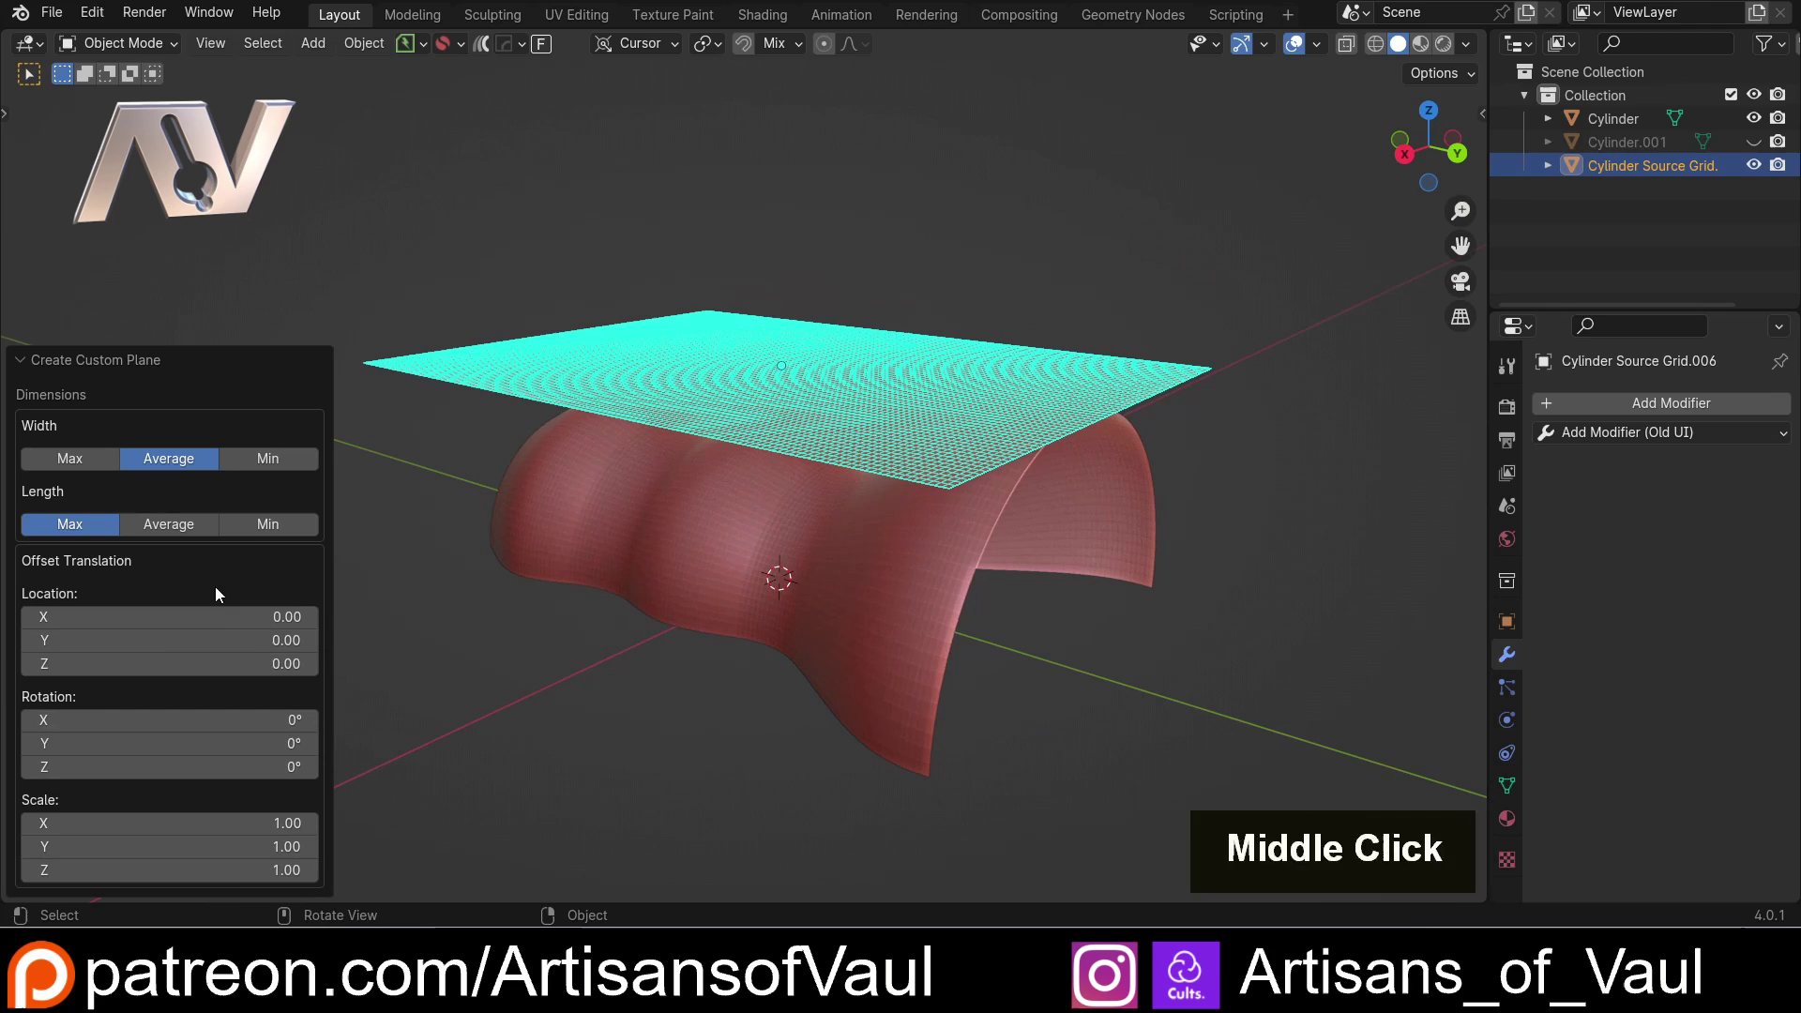
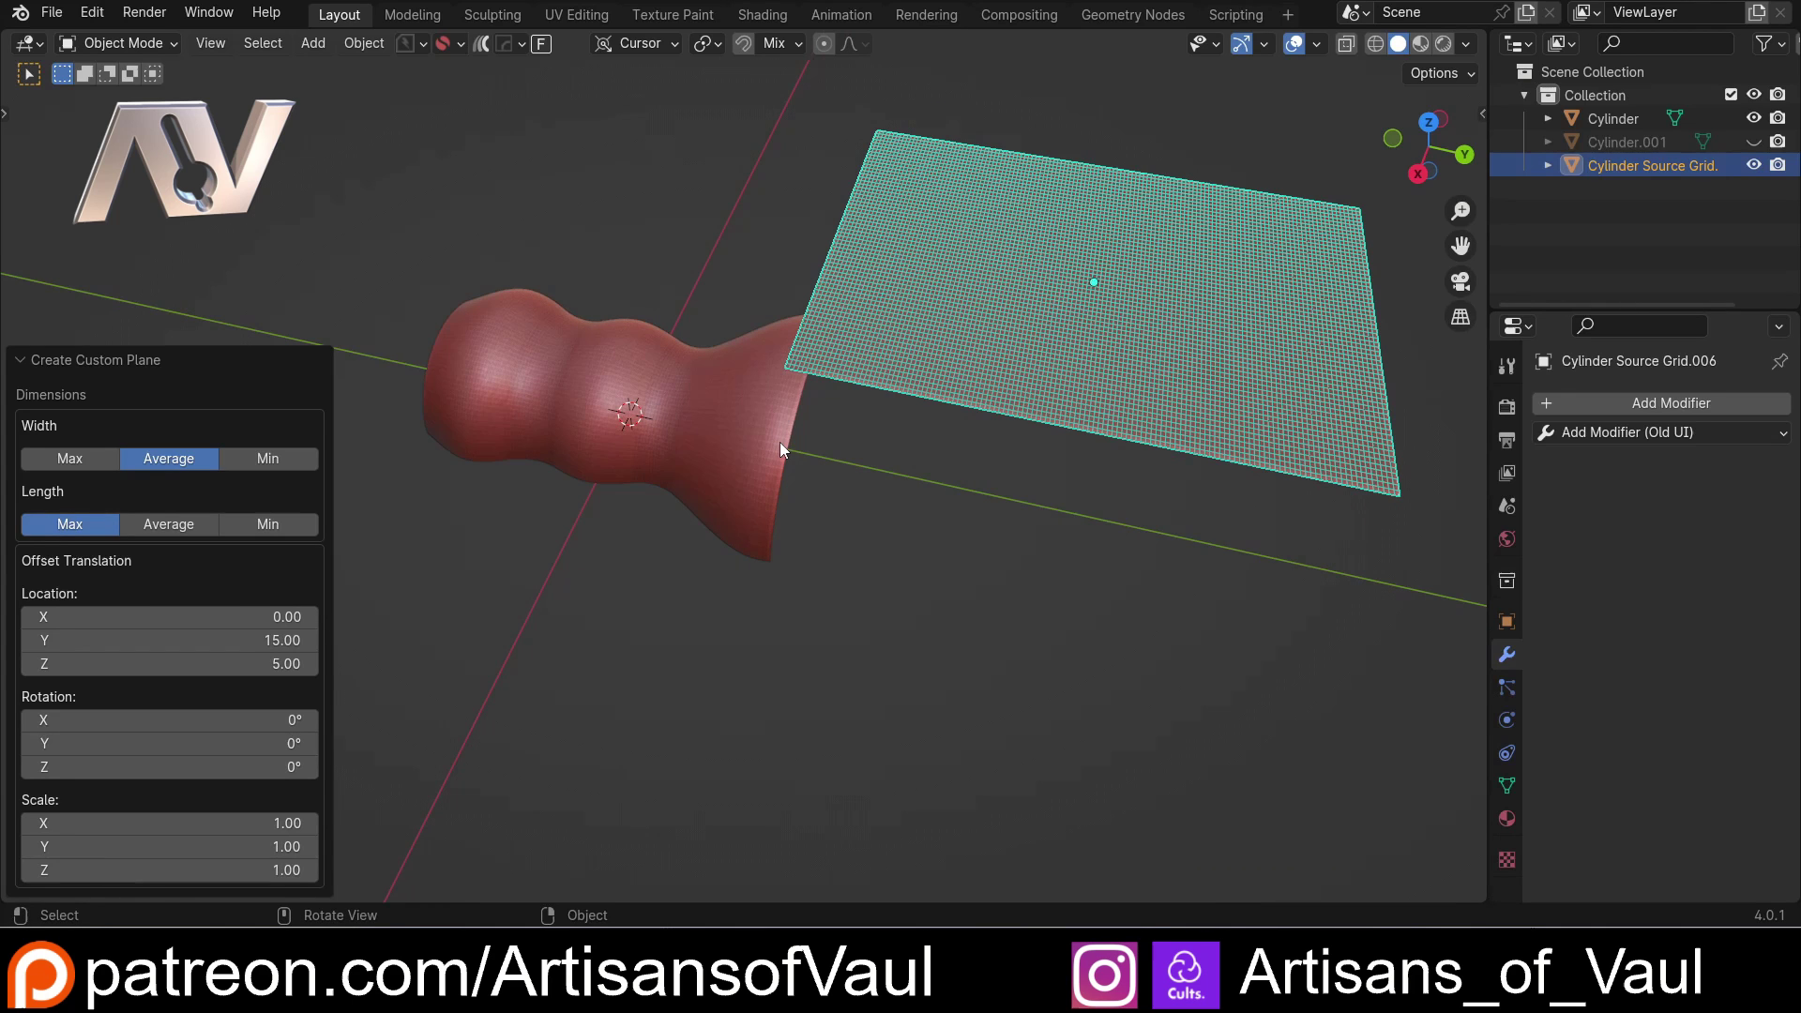
pyautogui.middleClick(768, 443)
pyautogui.middleClick(851, 394)
pyautogui.middleClick(715, 389)
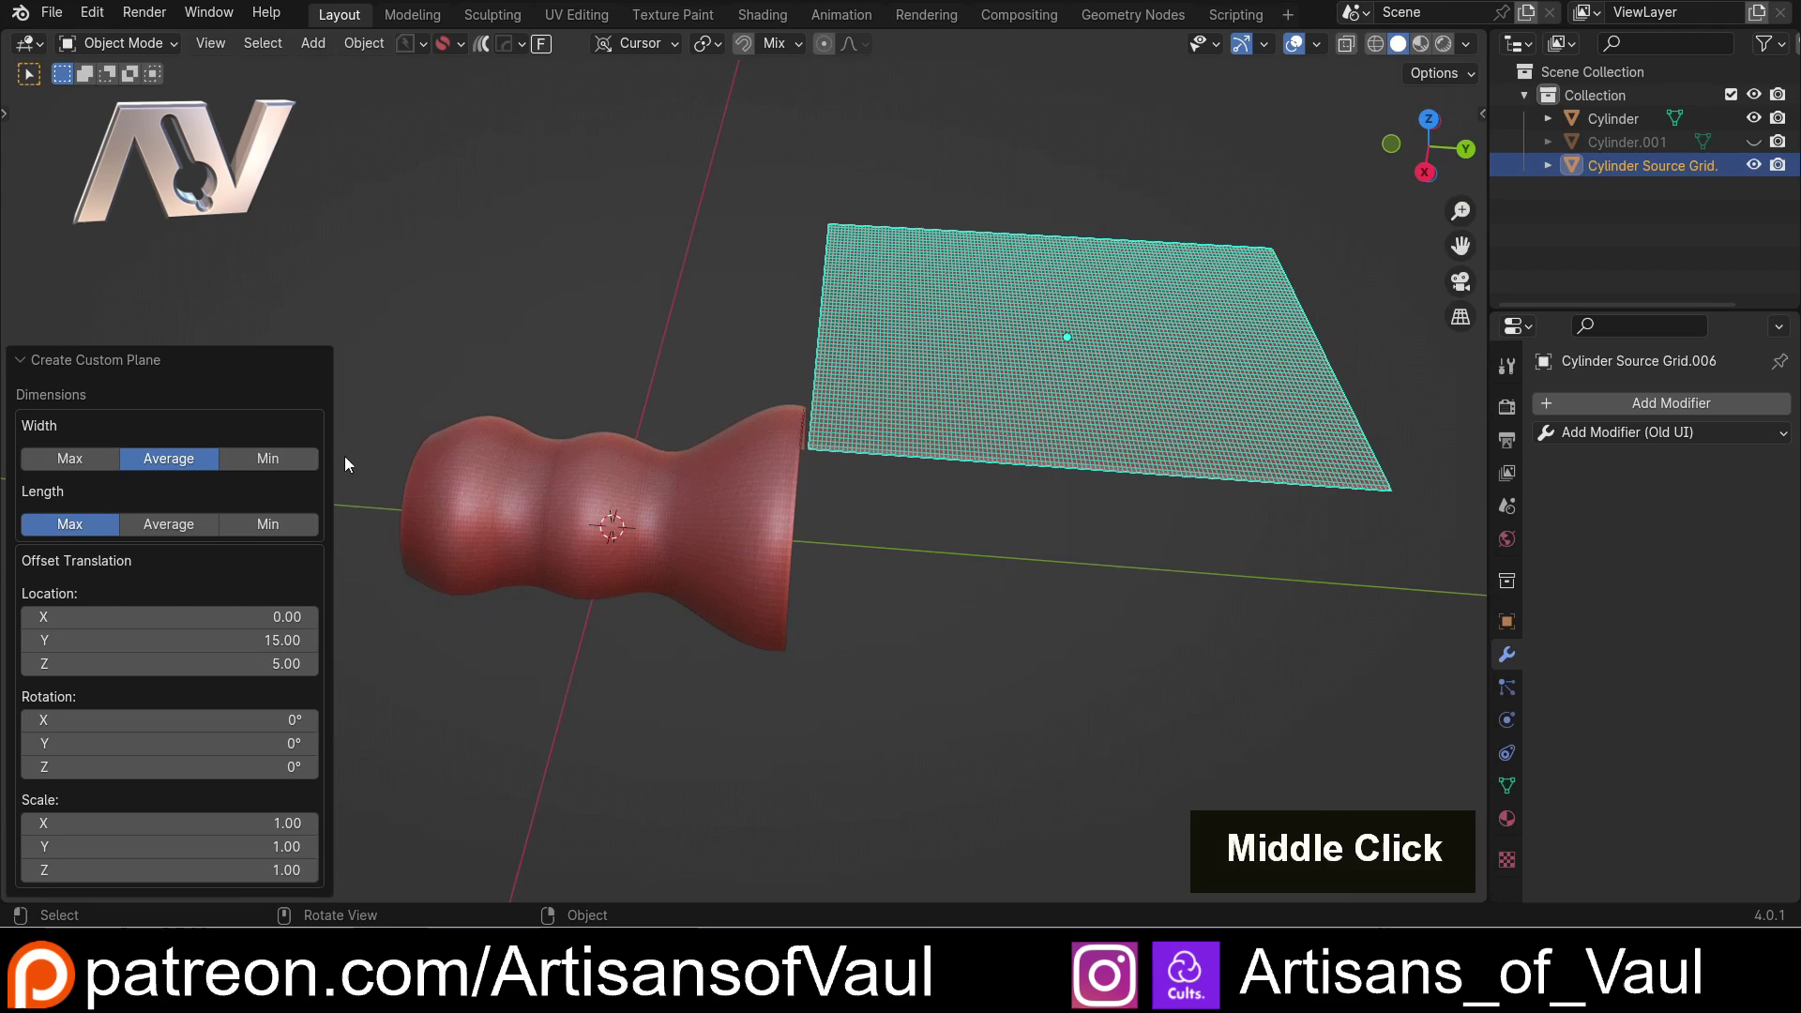
pyautogui.scroll(3)
pyautogui.middleClick(731, 555)
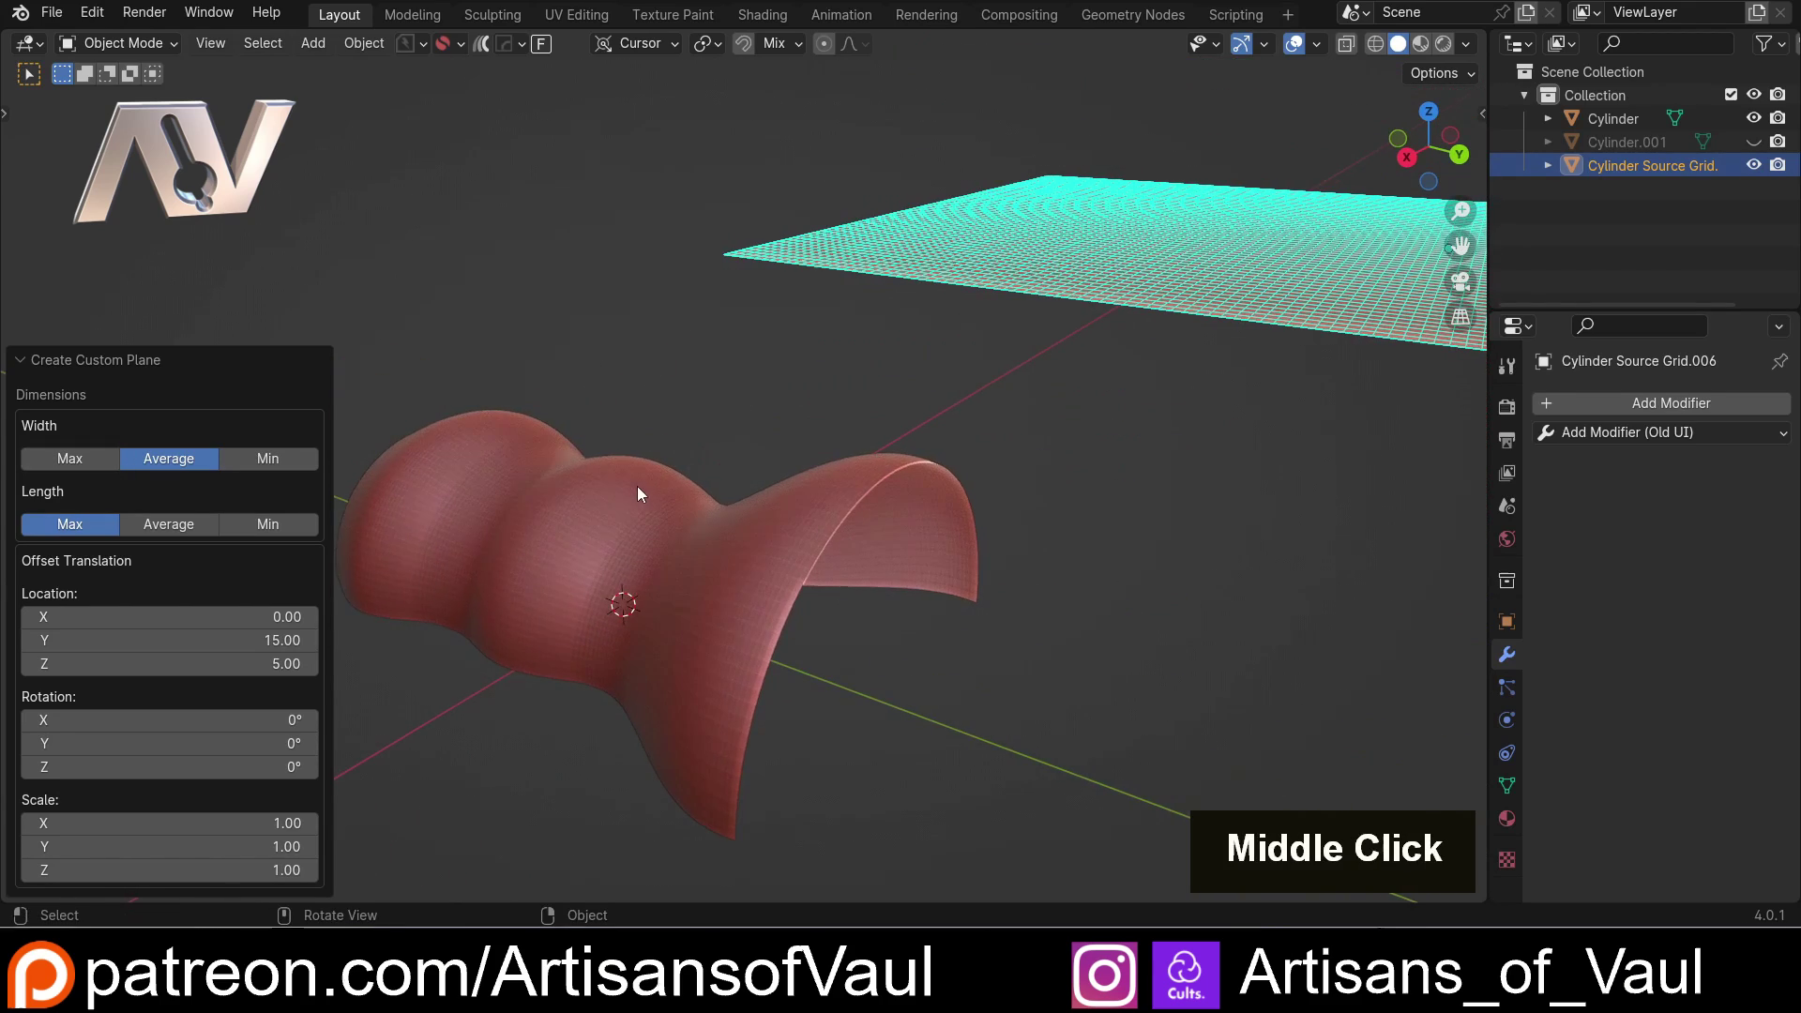
pyautogui.scroll(-3)
pyautogui.middleClick(589, 480)
pyautogui.click(80, 464)
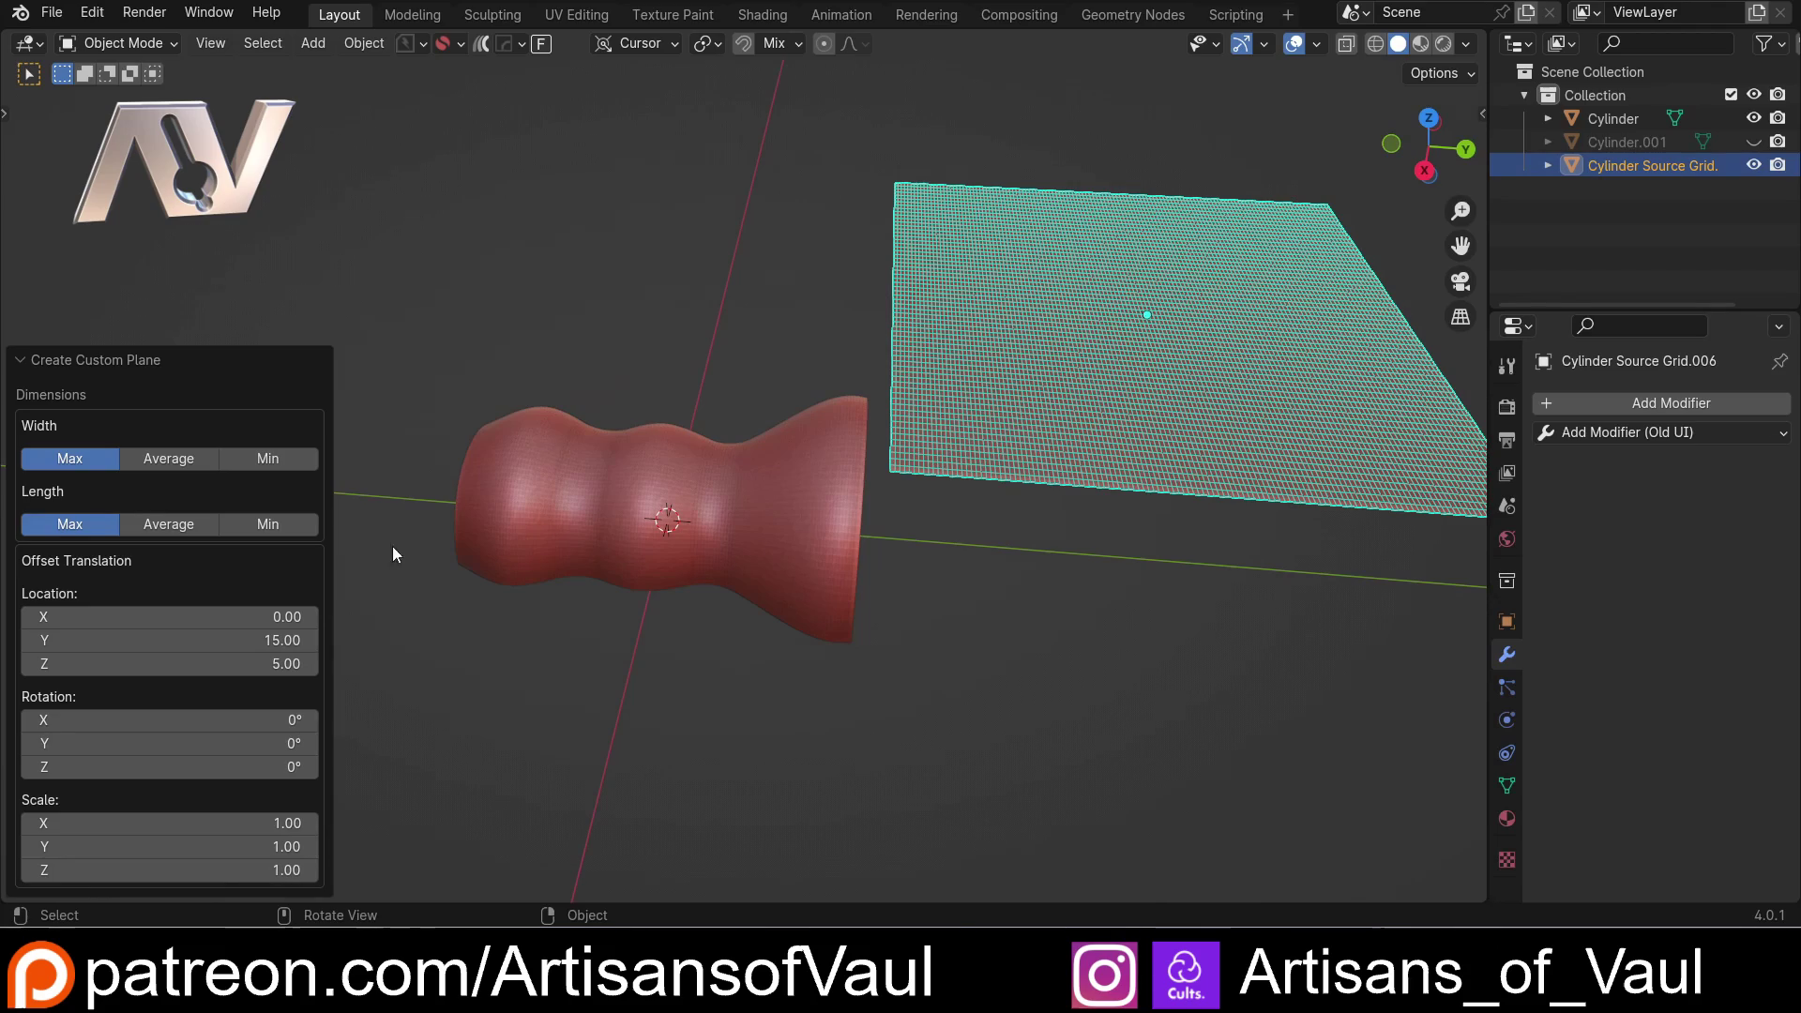
pyautogui.middleClick(720, 586)
pyautogui.middleClick(787, 573)
pyautogui.middleClick(755, 560)
pyautogui.scroll(3)
pyautogui.middleClick(671, 536)
pyautogui.scroll(-3)
pyautogui.middleClick(583, 653)
pyautogui.middleClick(692, 694)
pyautogui.middleClick(578, 502)
pyautogui.scroll(3)
pyautogui.middleClick(568, 513)
pyautogui.scroll(-3)
pyautogui.middleClick(375, 344)
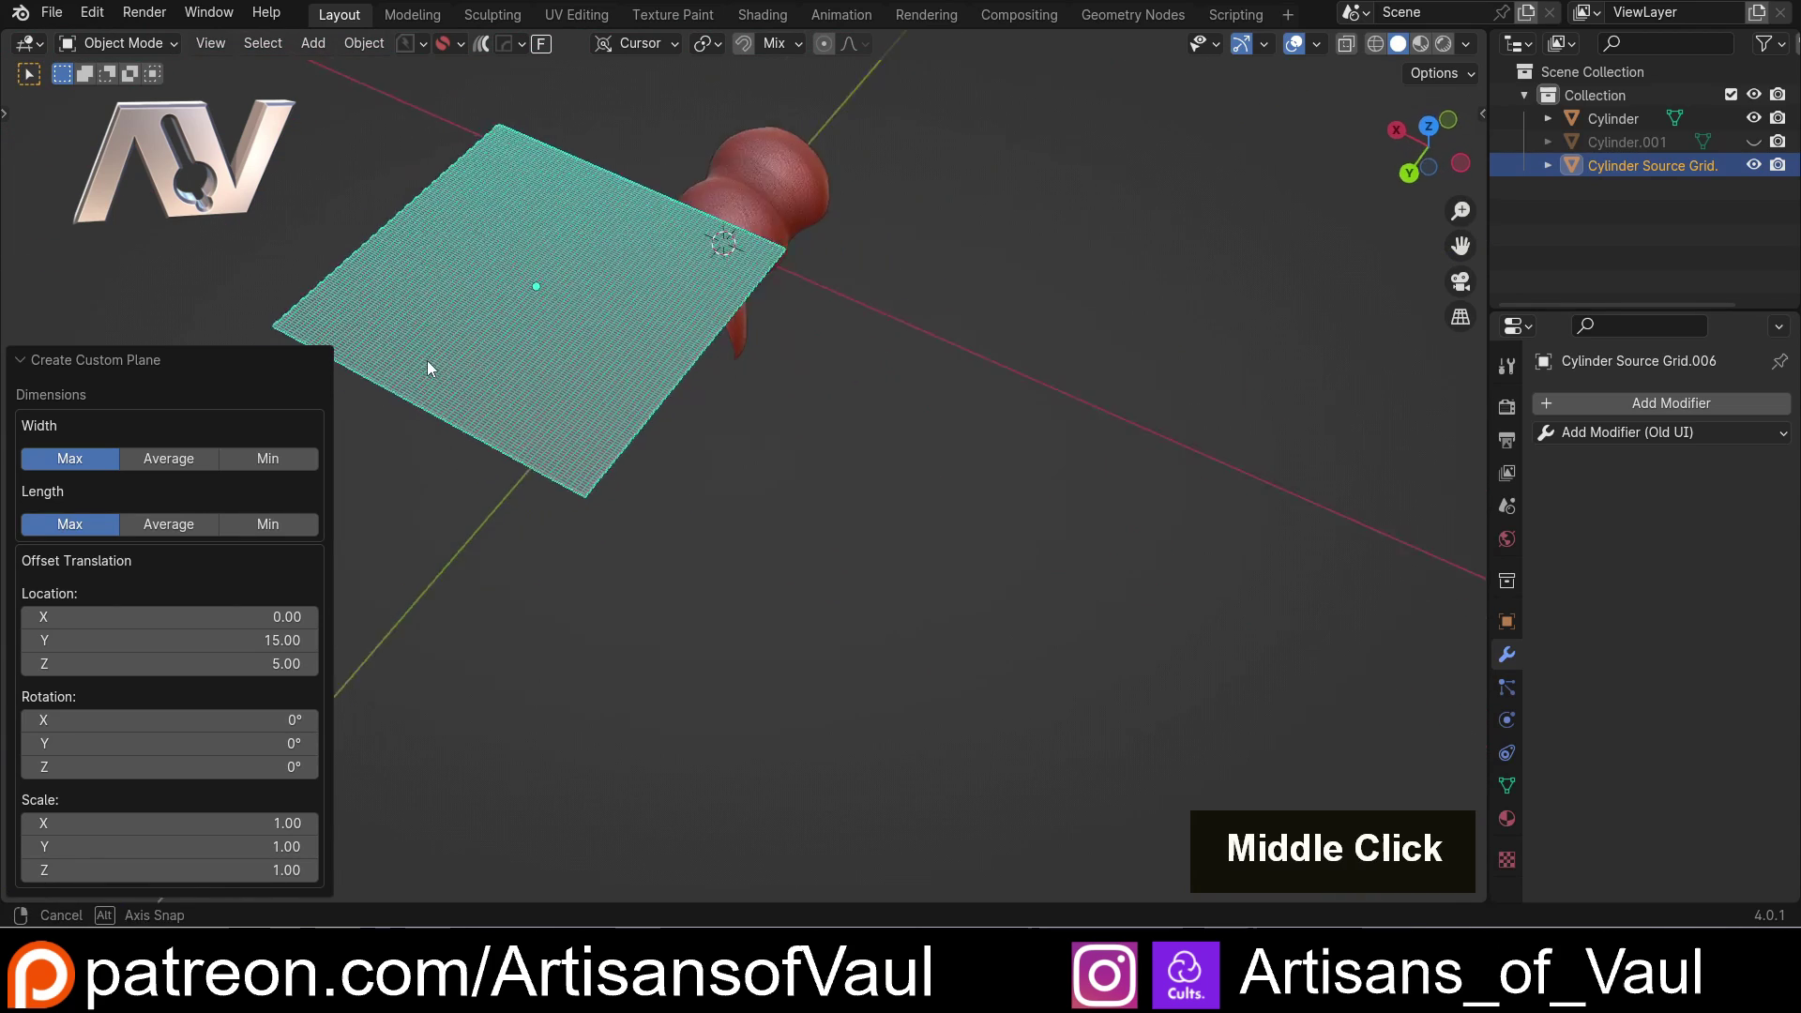
pyautogui.scroll(3)
pyautogui.middleClick(931, 548)
pyautogui.middleClick(804, 465)
pyautogui.click(286, 457)
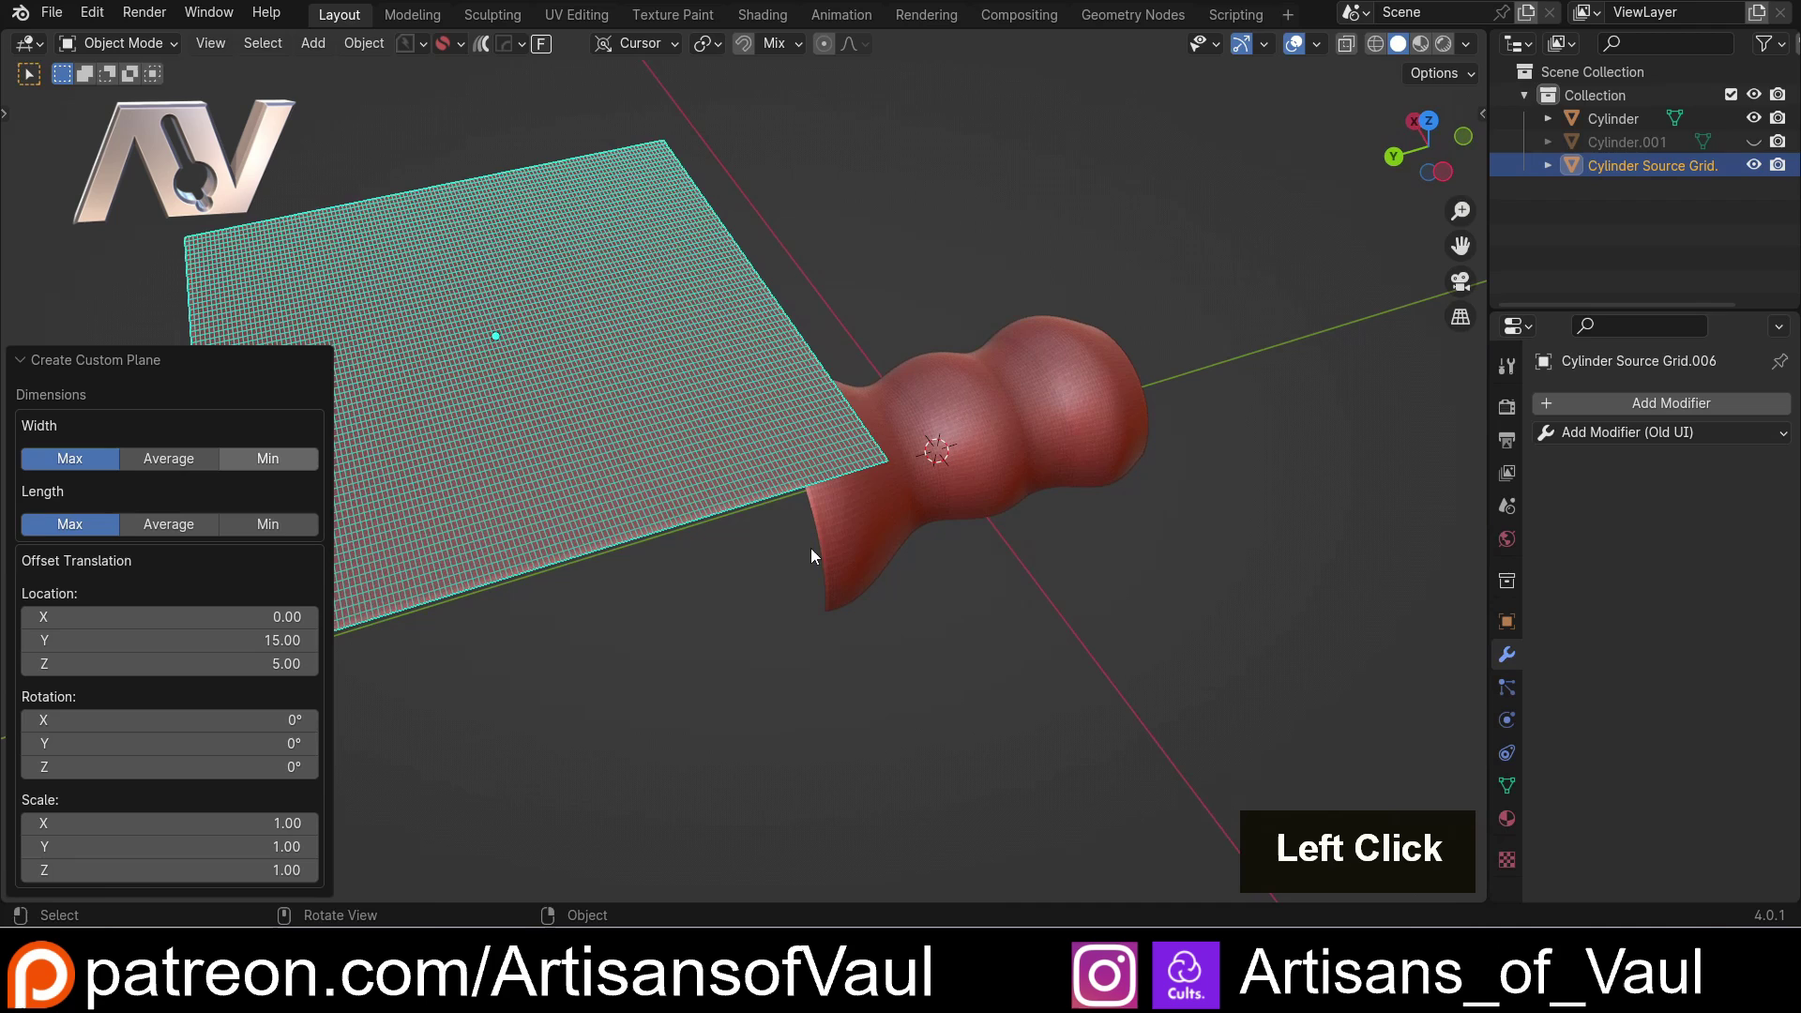
pyautogui.middleClick(942, 492)
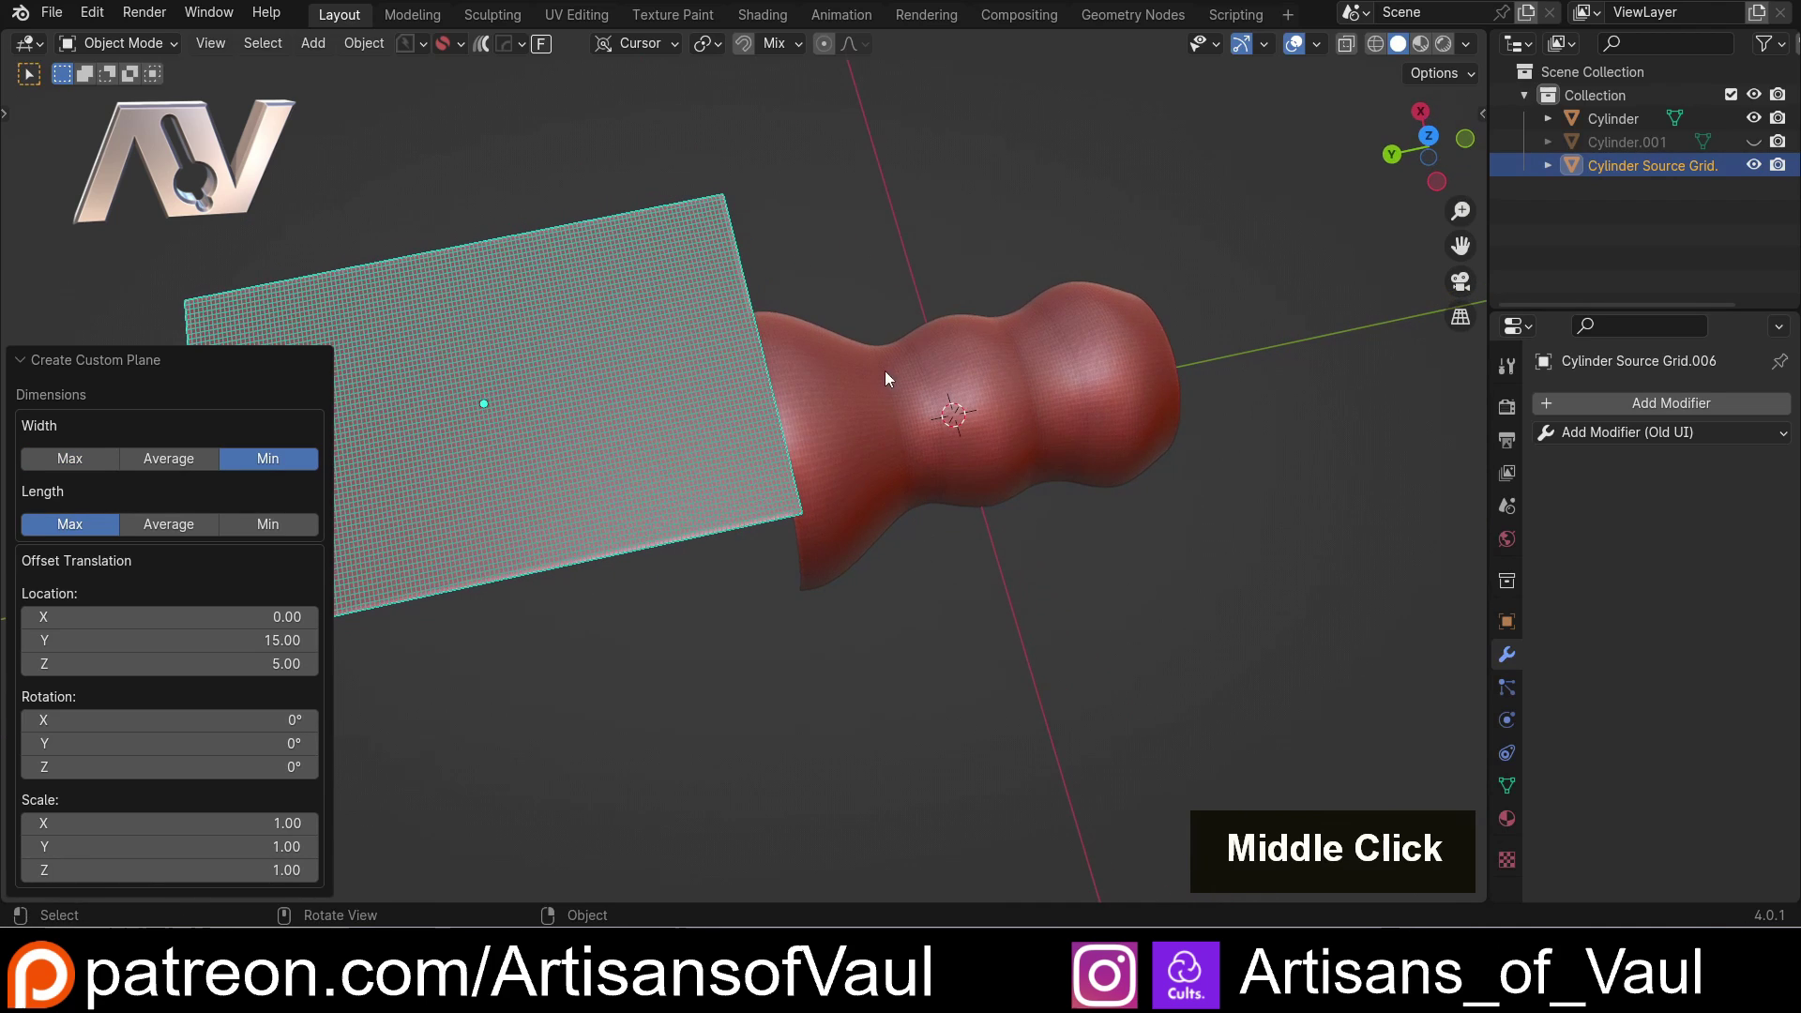
pyautogui.click(193, 474)
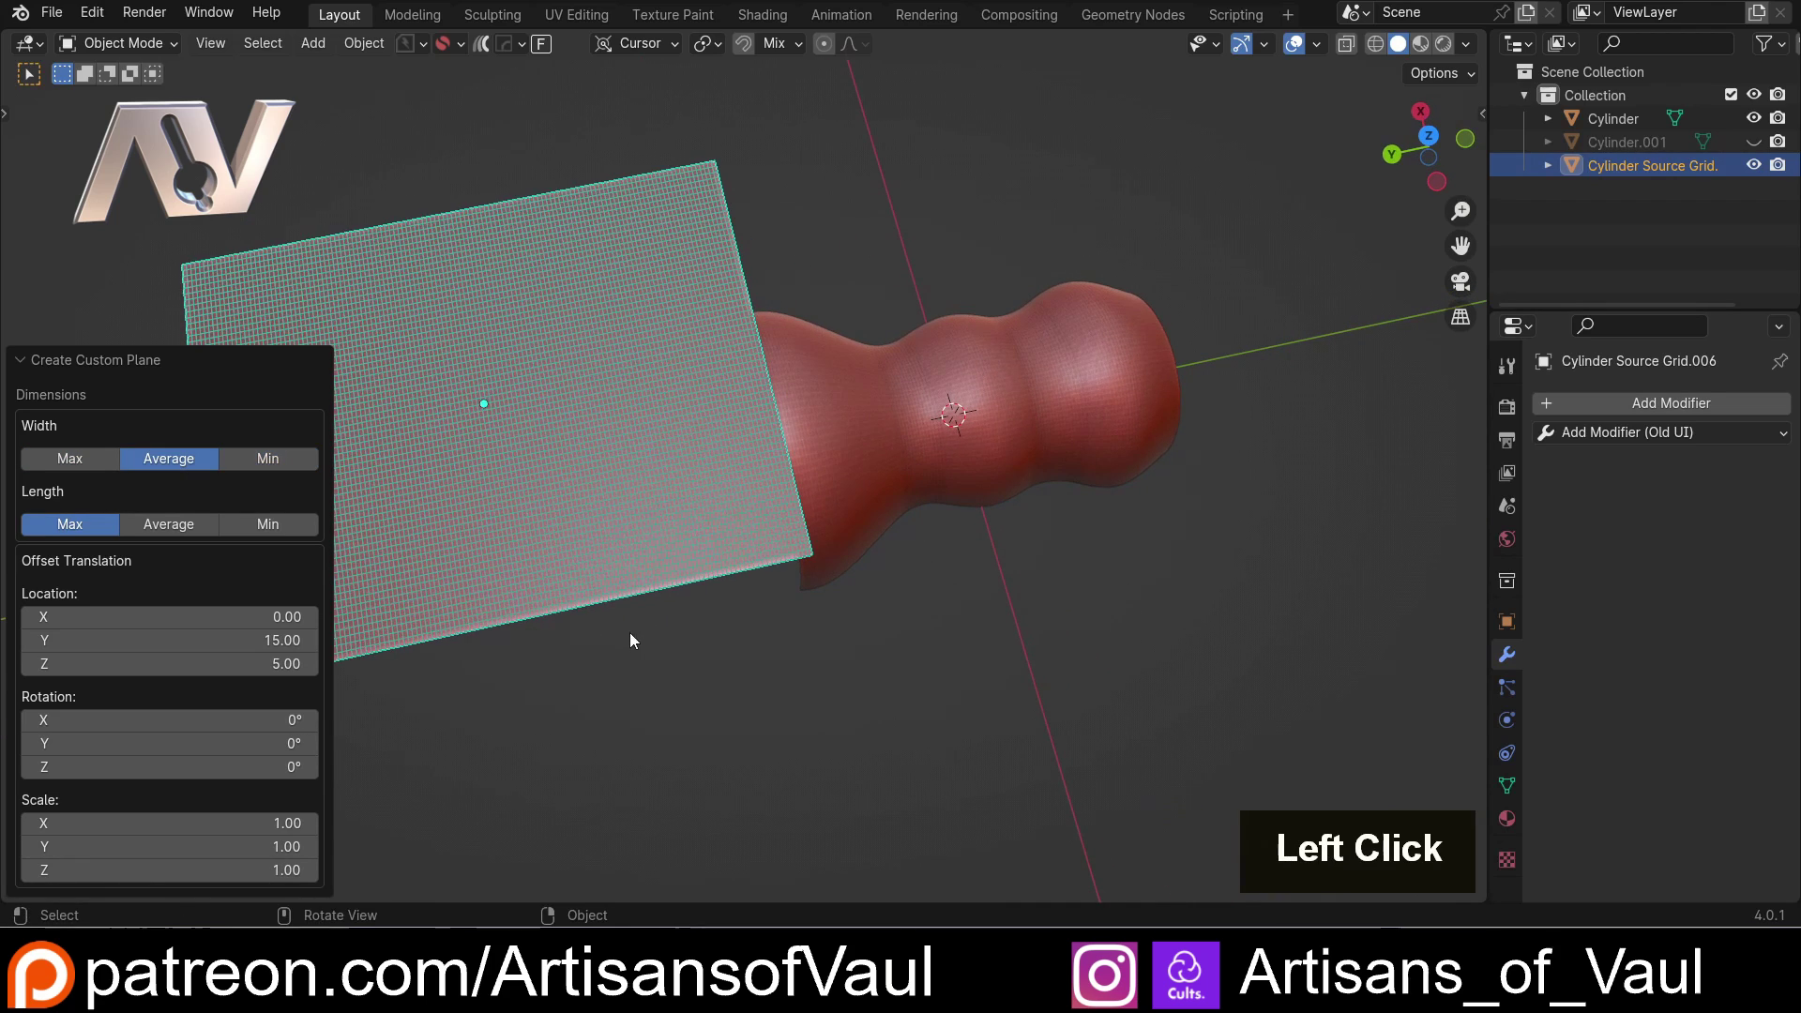
pyautogui.middleClick(684, 678)
pyautogui.middleClick(763, 589)
pyautogui.middleClick(657, 580)
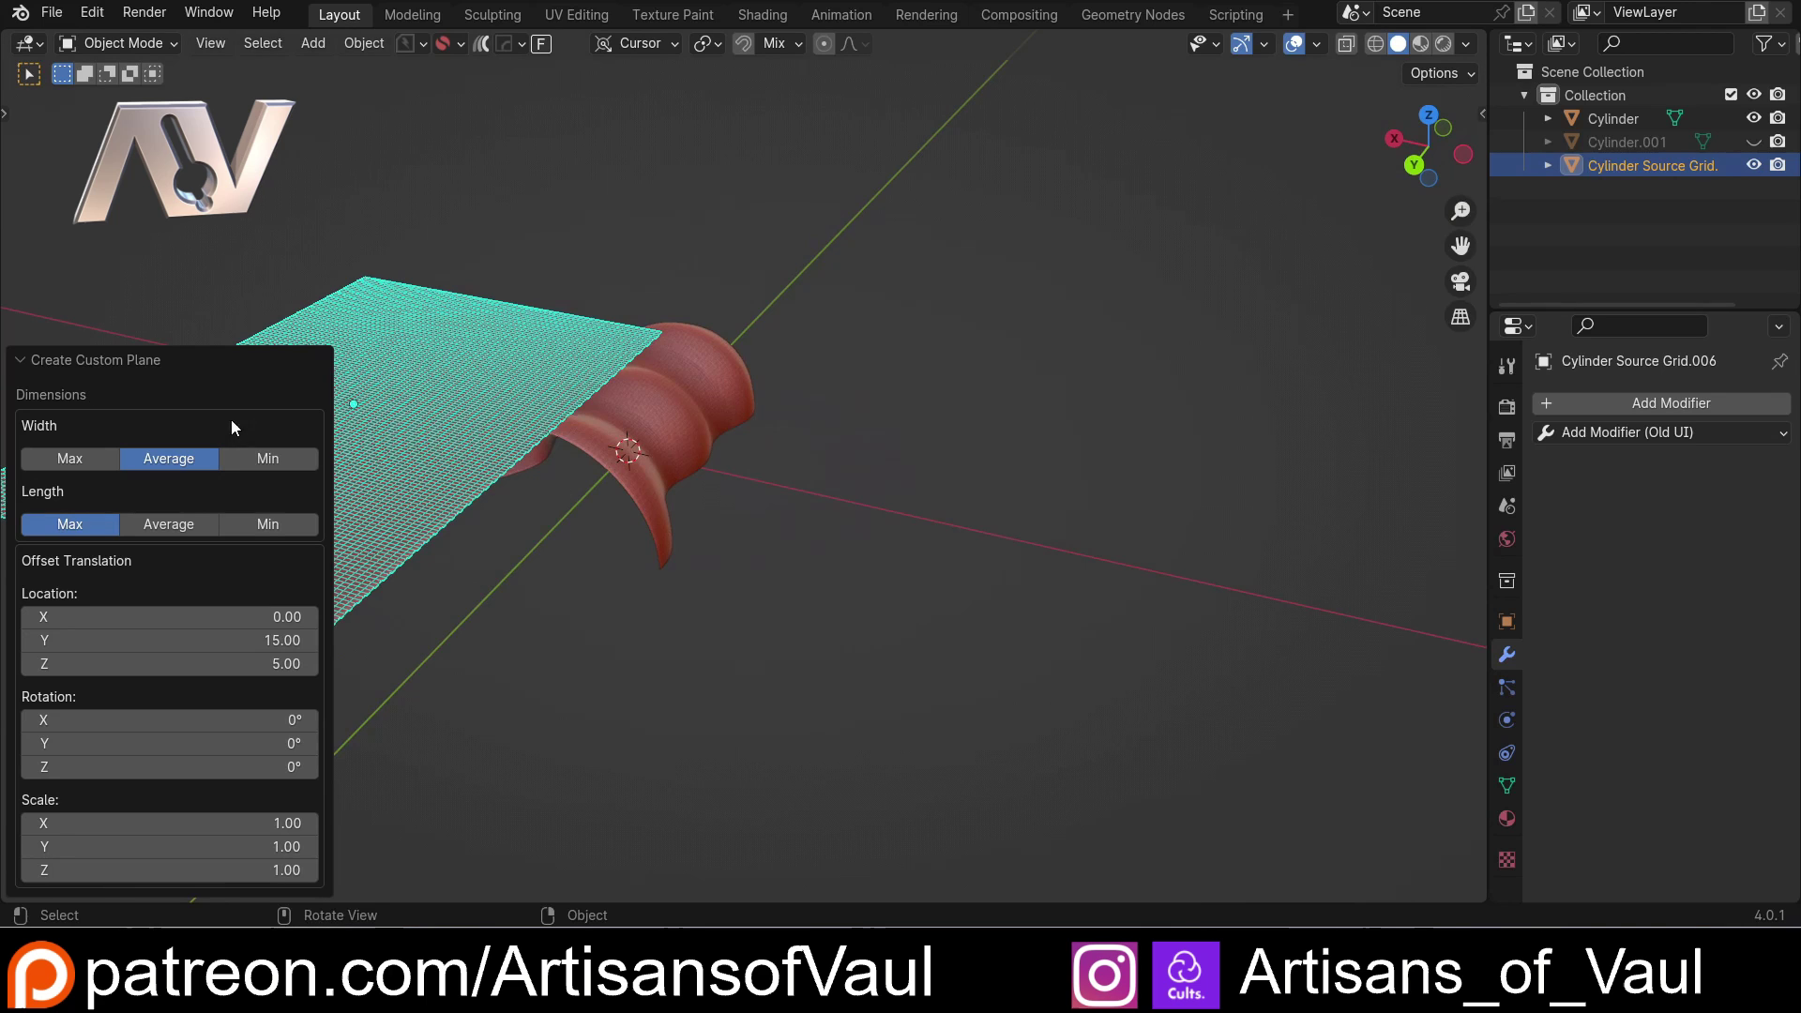
pyautogui.middleClick(669, 506)
pyautogui.scroll(3)
pyautogui.middleClick(740, 555)
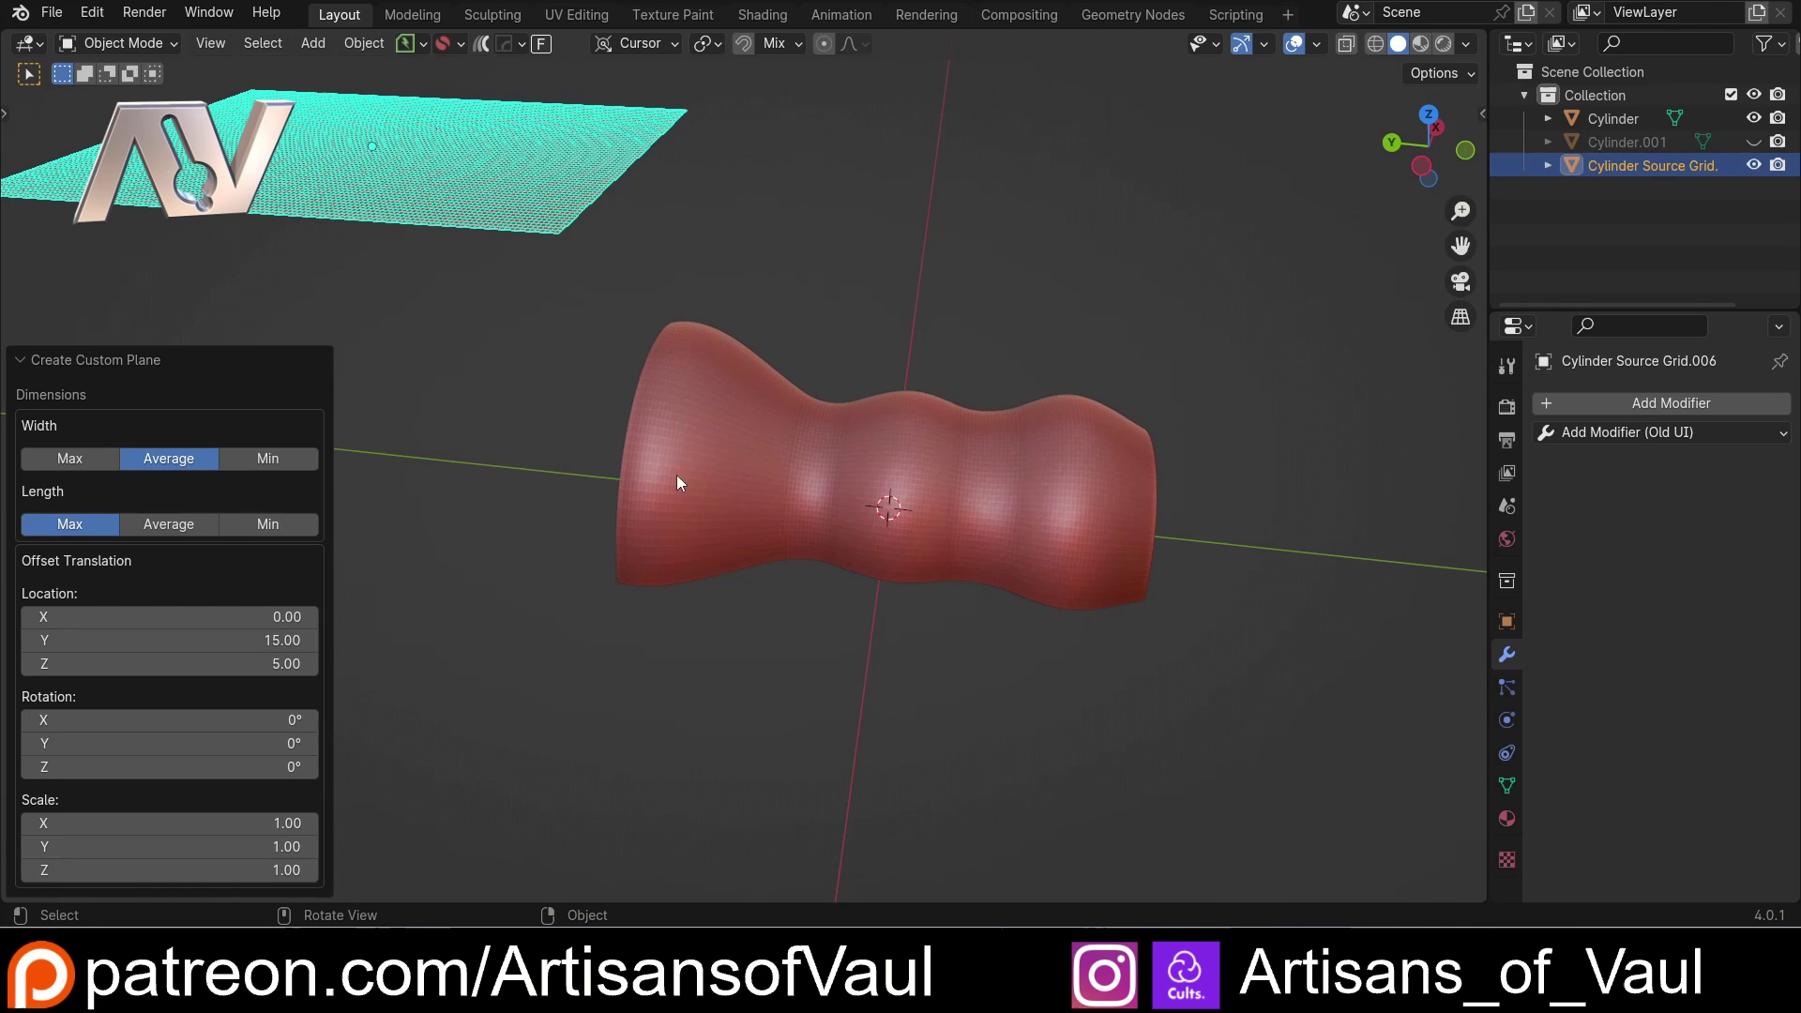
pyautogui.middleClick(706, 445)
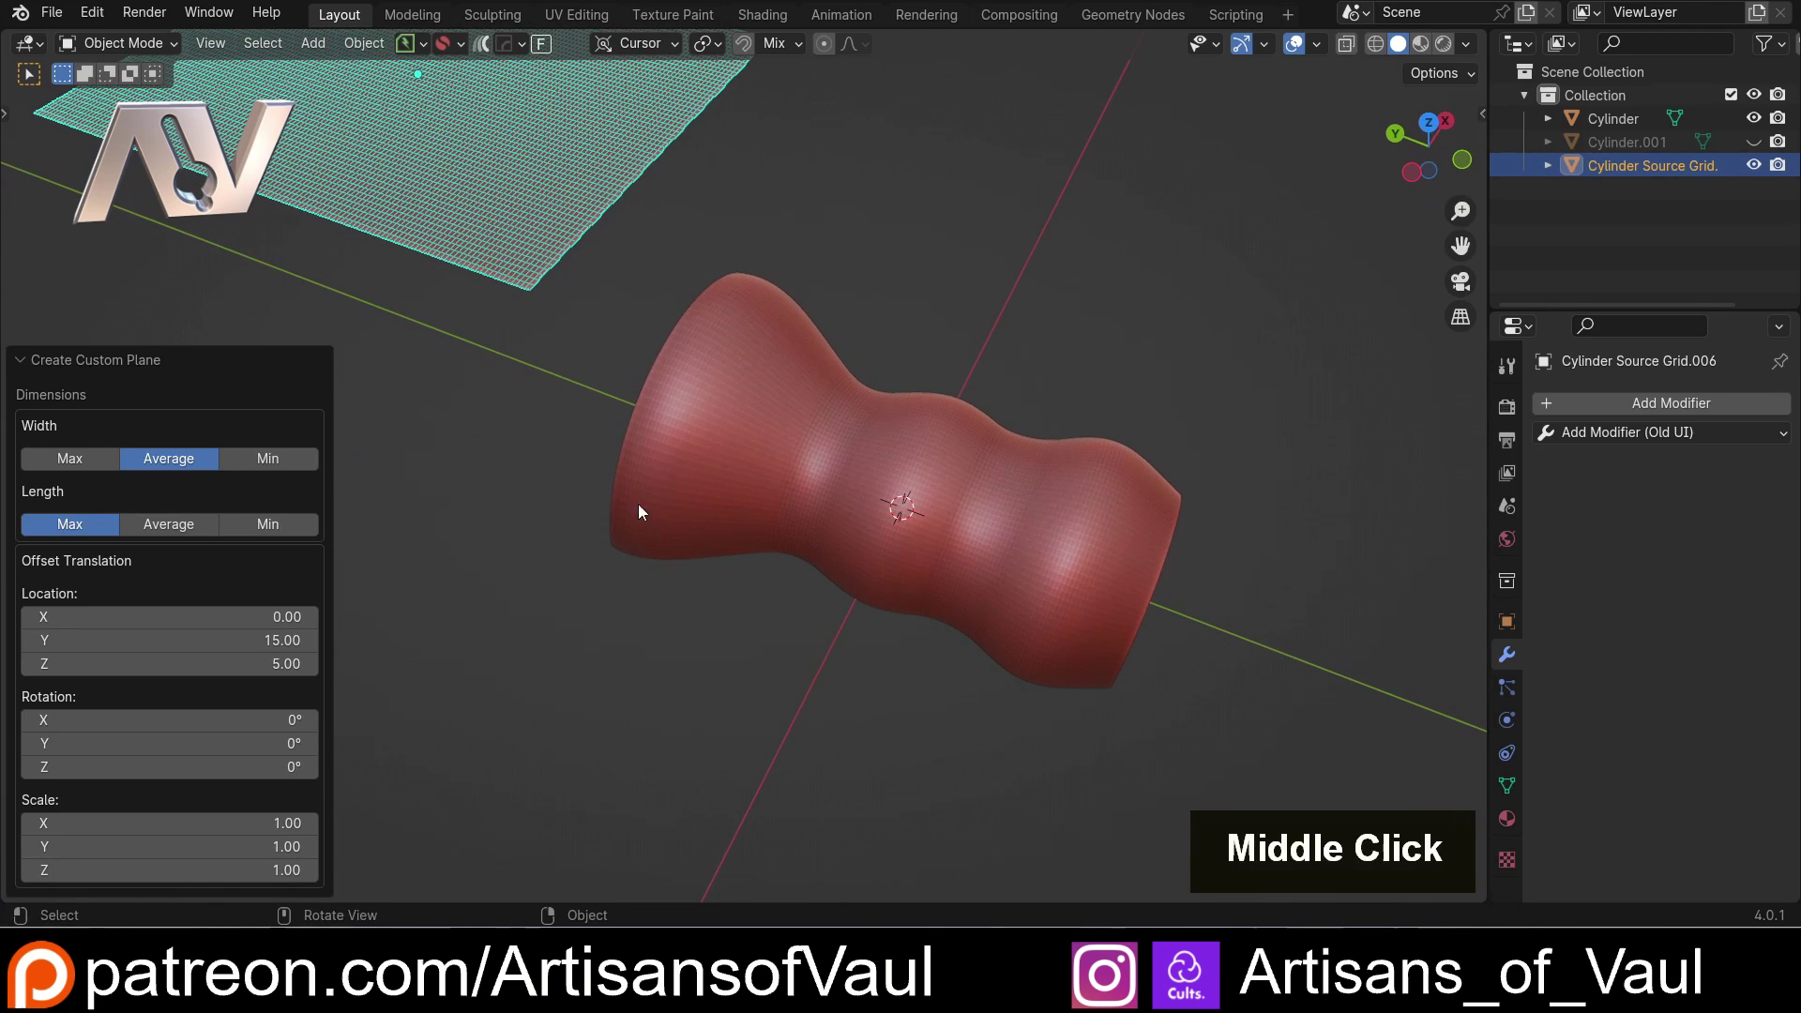
pyautogui.scroll(3)
pyautogui.scroll(-3)
pyautogui.middleClick(571, 537)
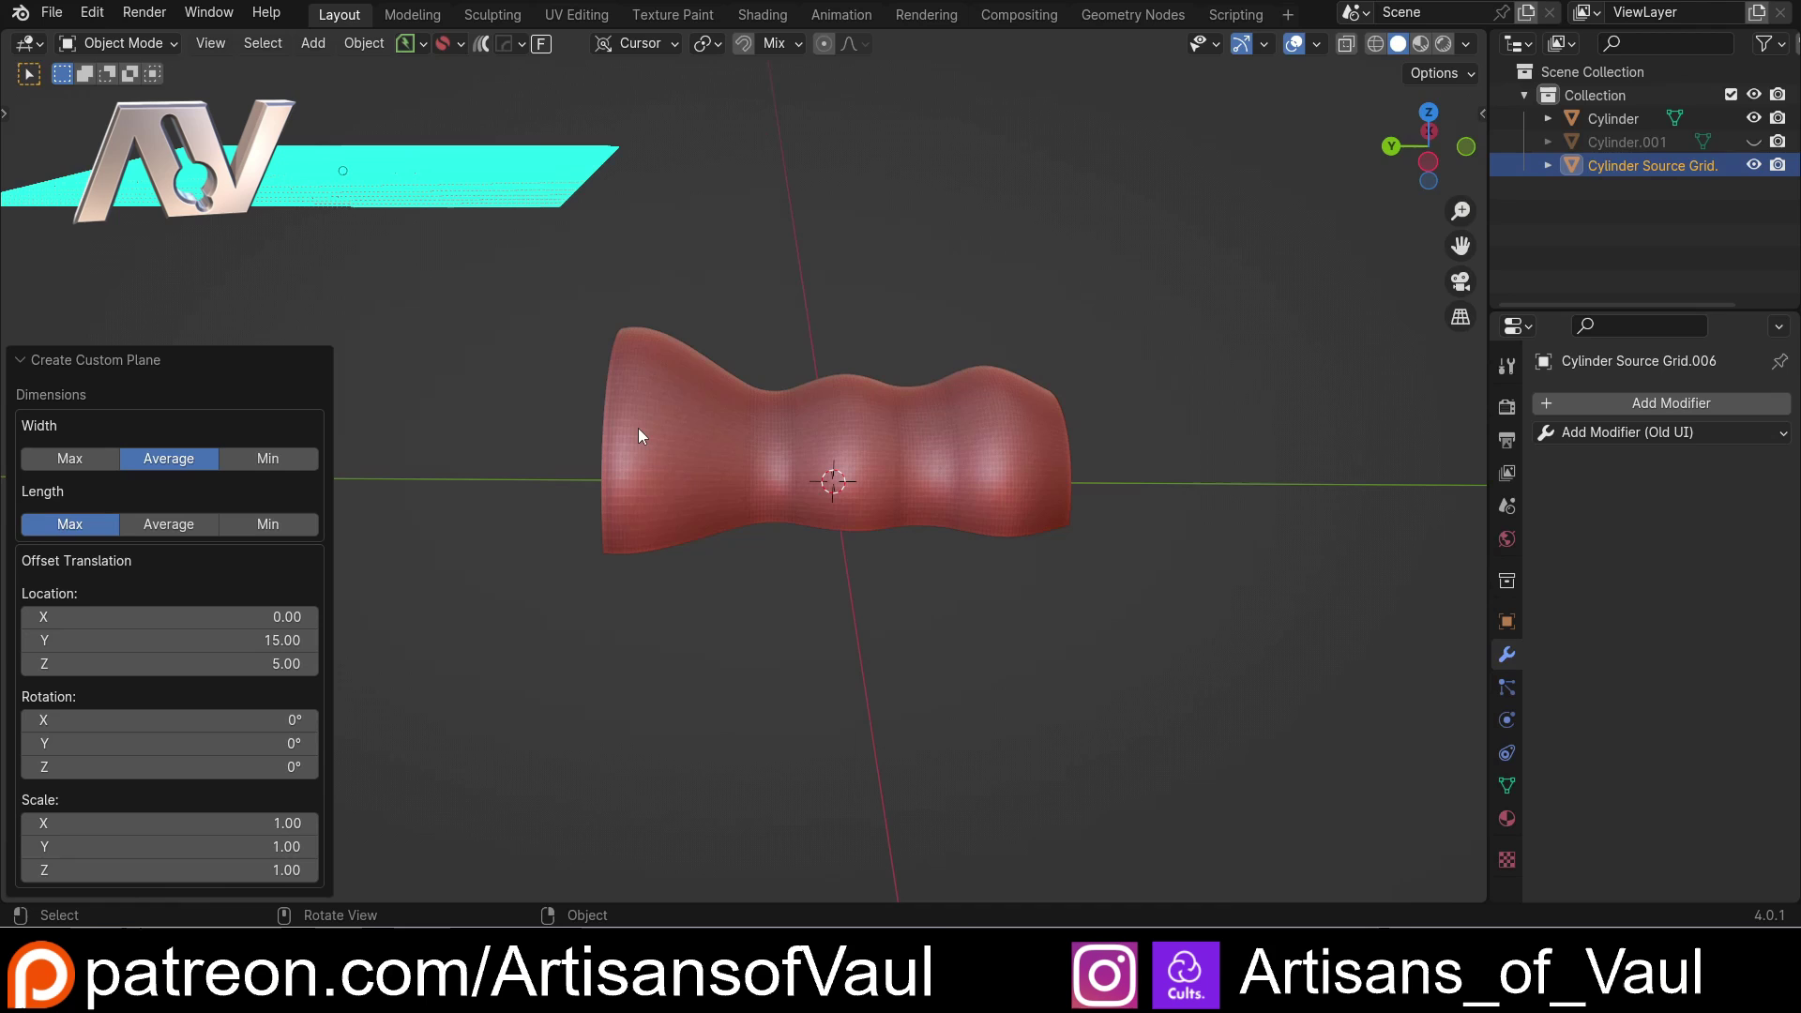
pyautogui.scroll(3)
pyautogui.middleClick(660, 362)
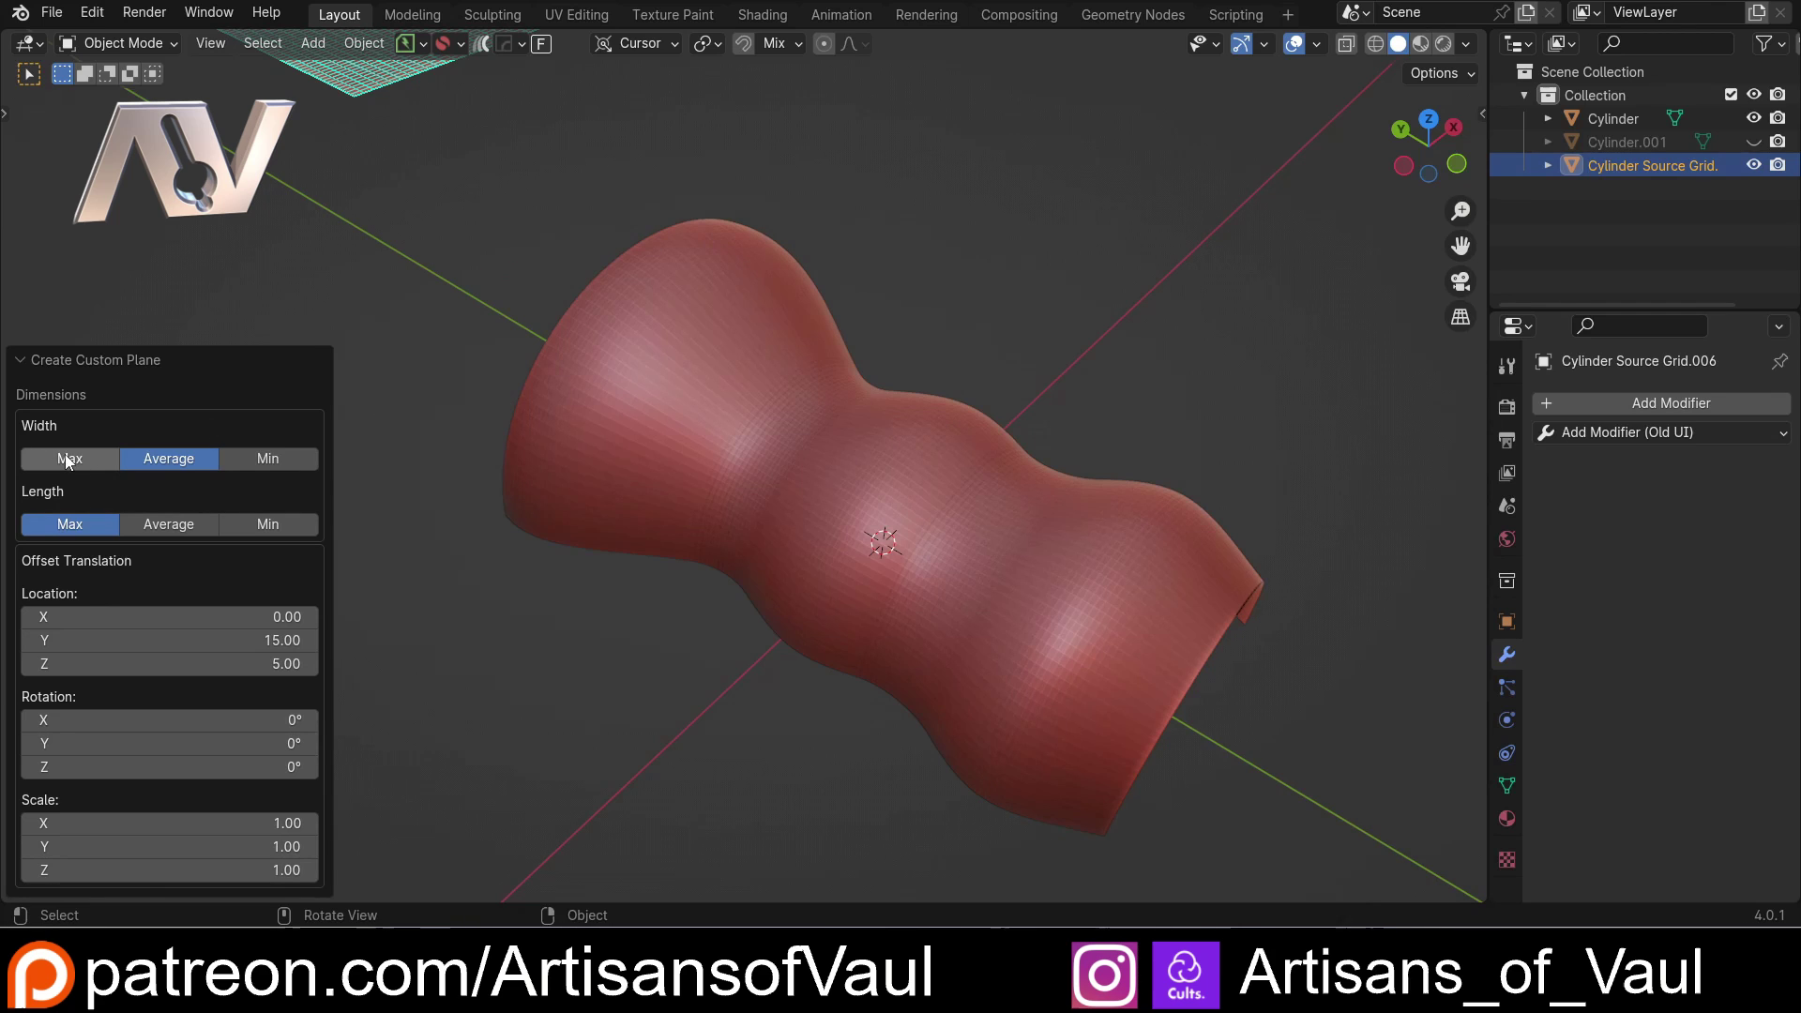
pyautogui.middleClick(731, 582)
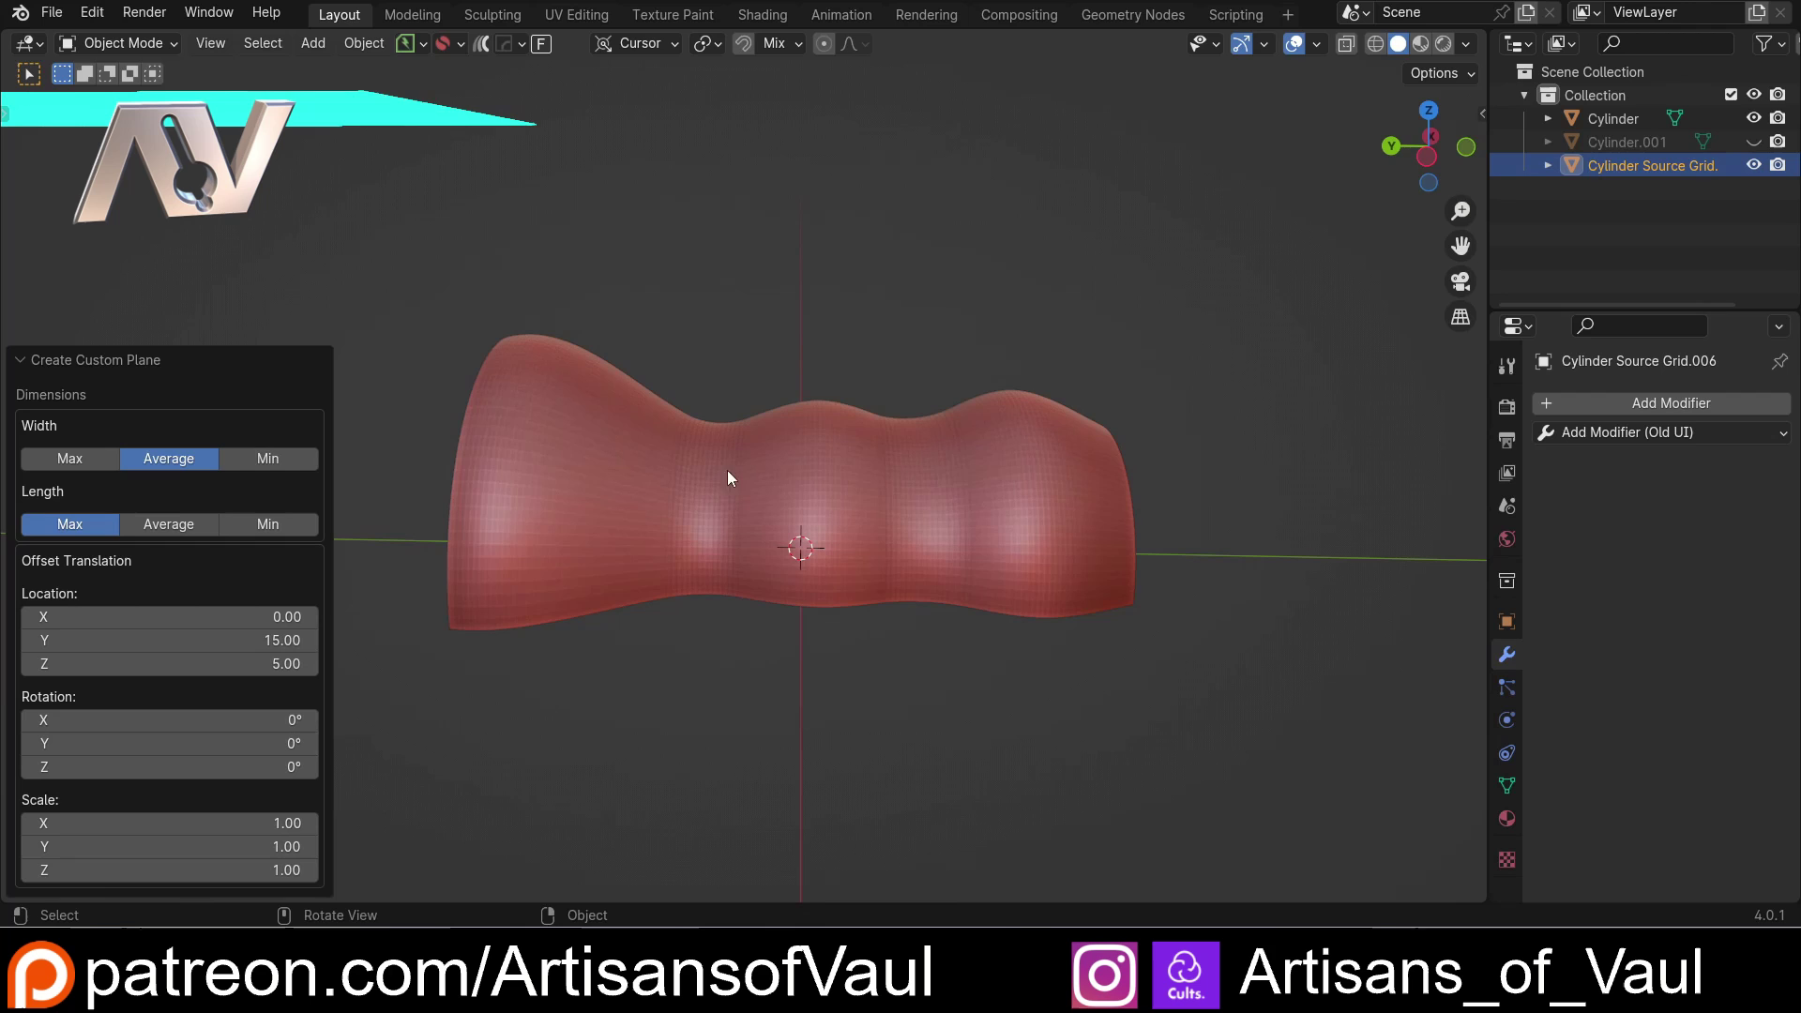
pyautogui.middleClick(503, 437)
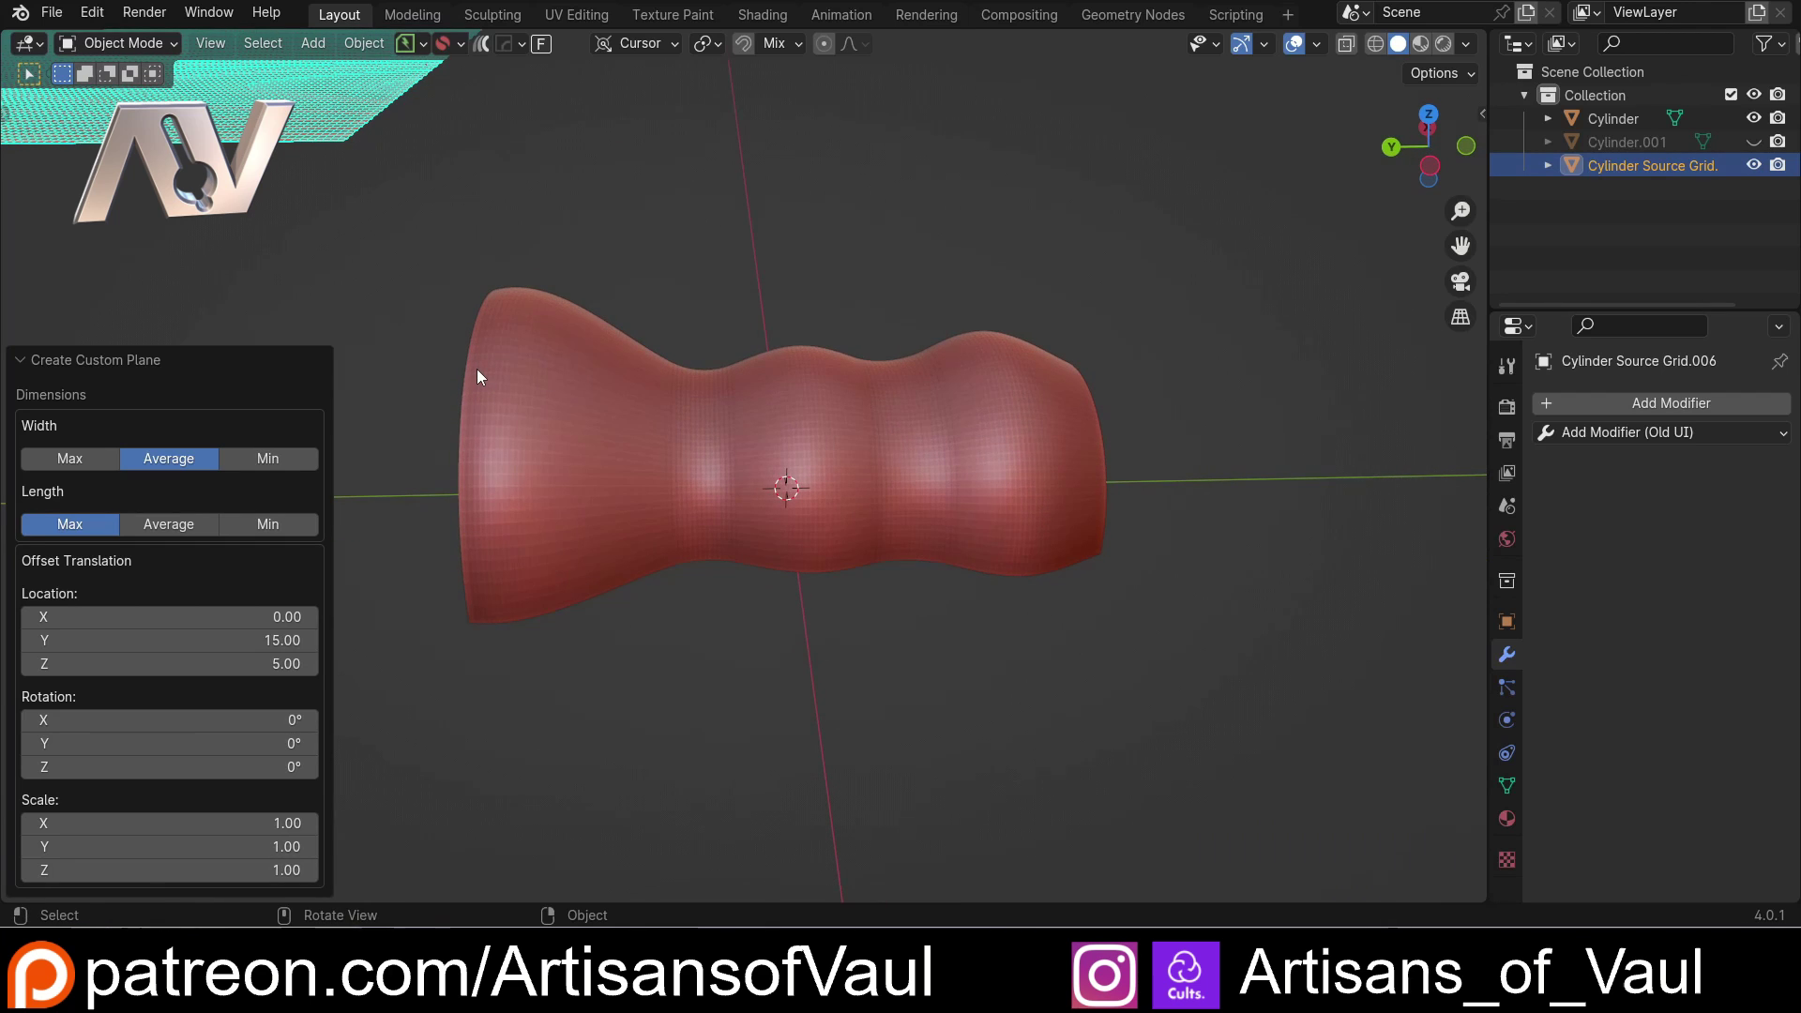
pyautogui.middleClick(628, 375)
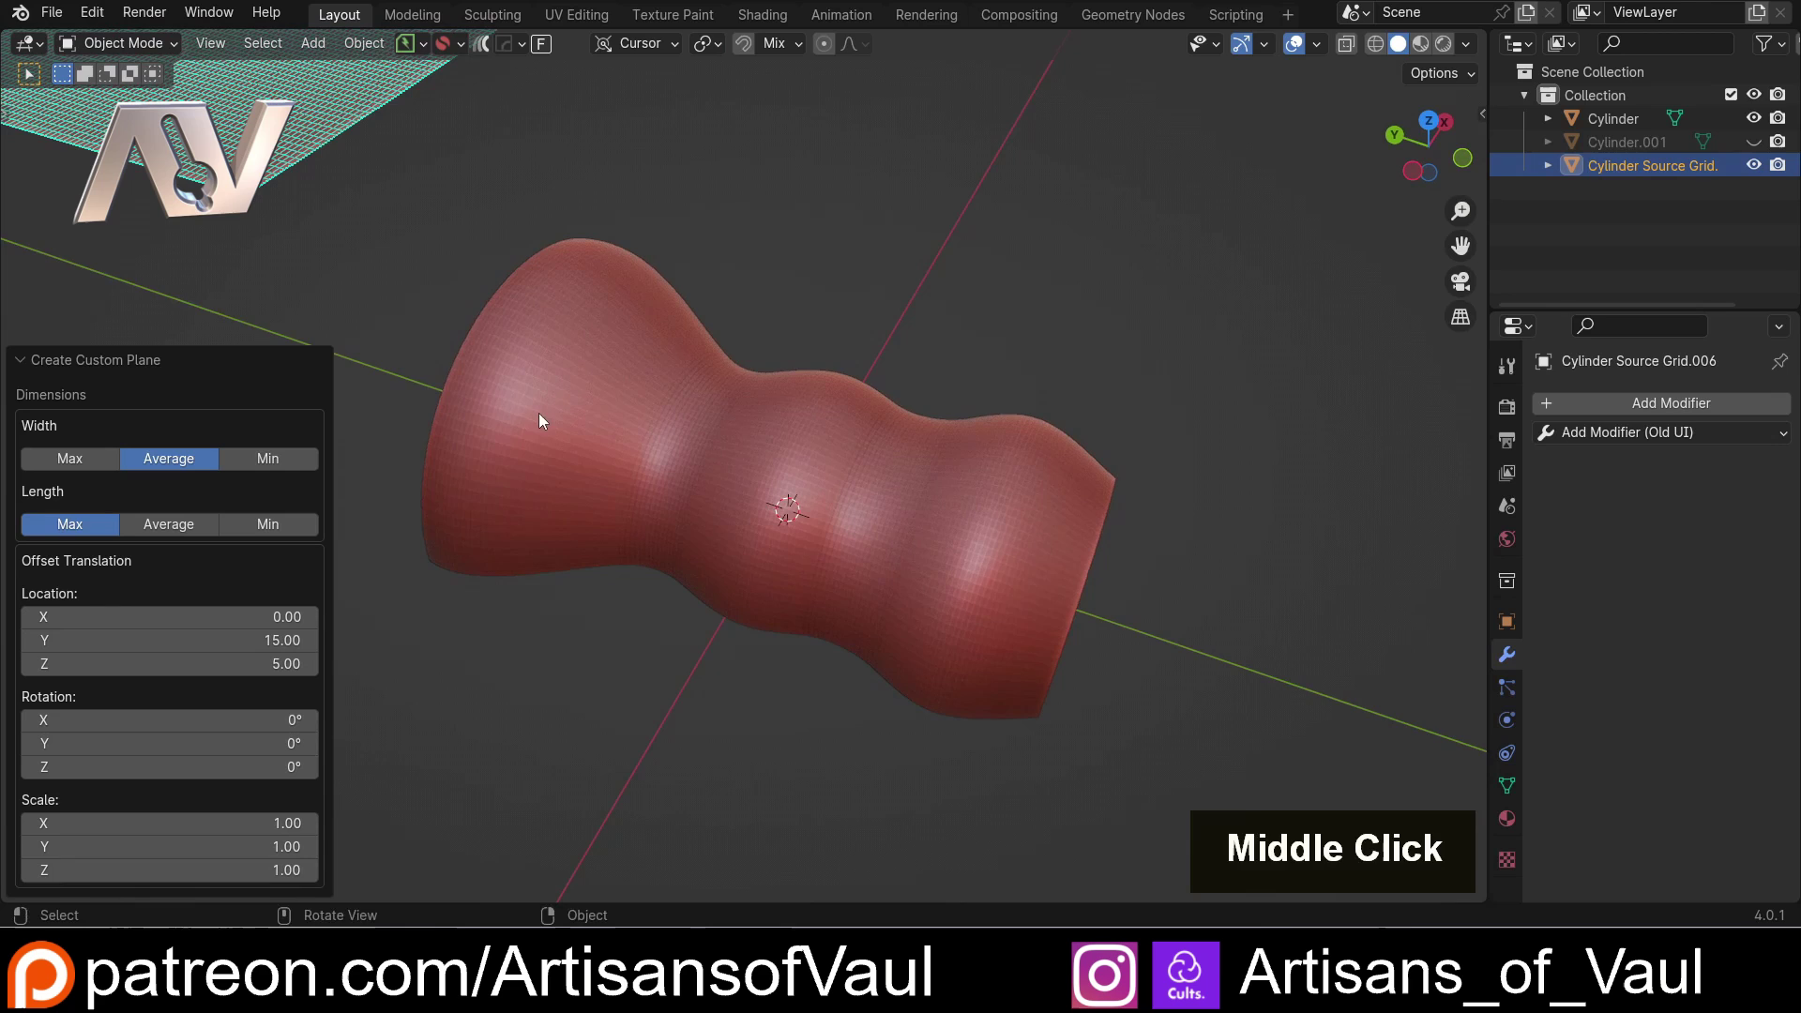
pyautogui.scroll(-3)
pyautogui.middleClick(492, 378)
pyautogui.scroll(3)
pyautogui.middleClick(521, 487)
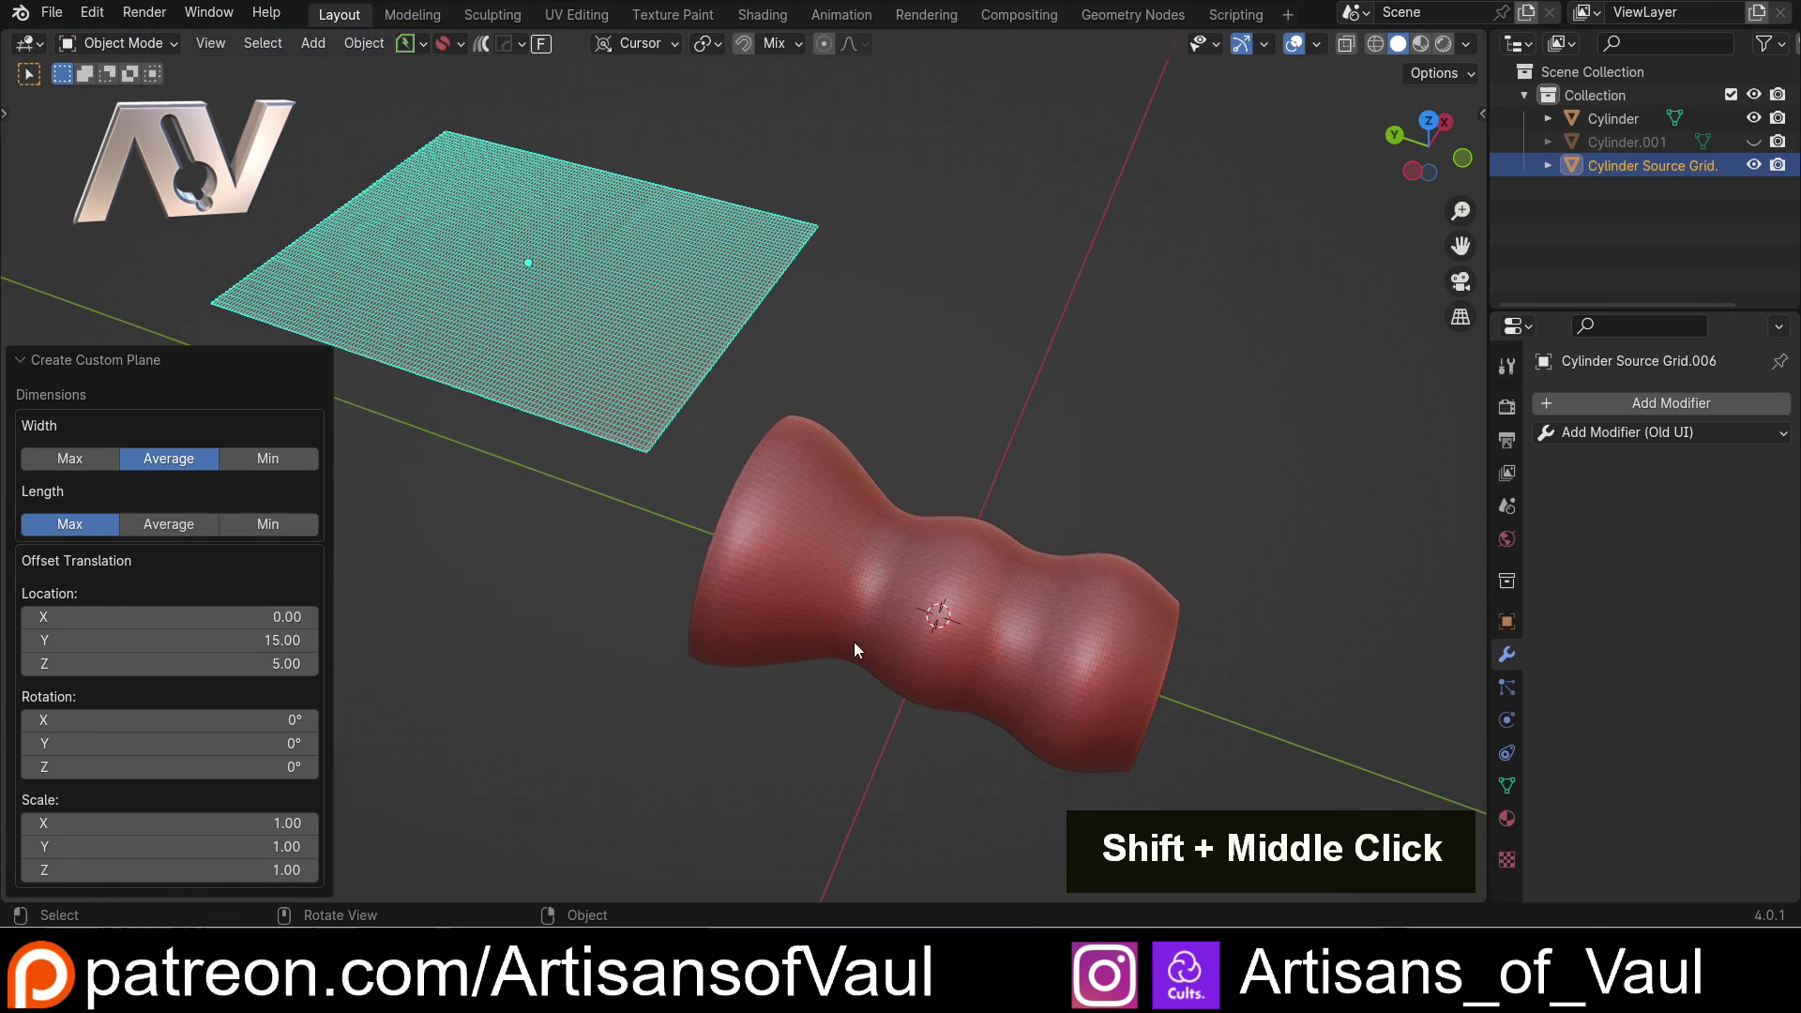
pyautogui.middleClick(873, 651)
pyautogui.click(174, 523)
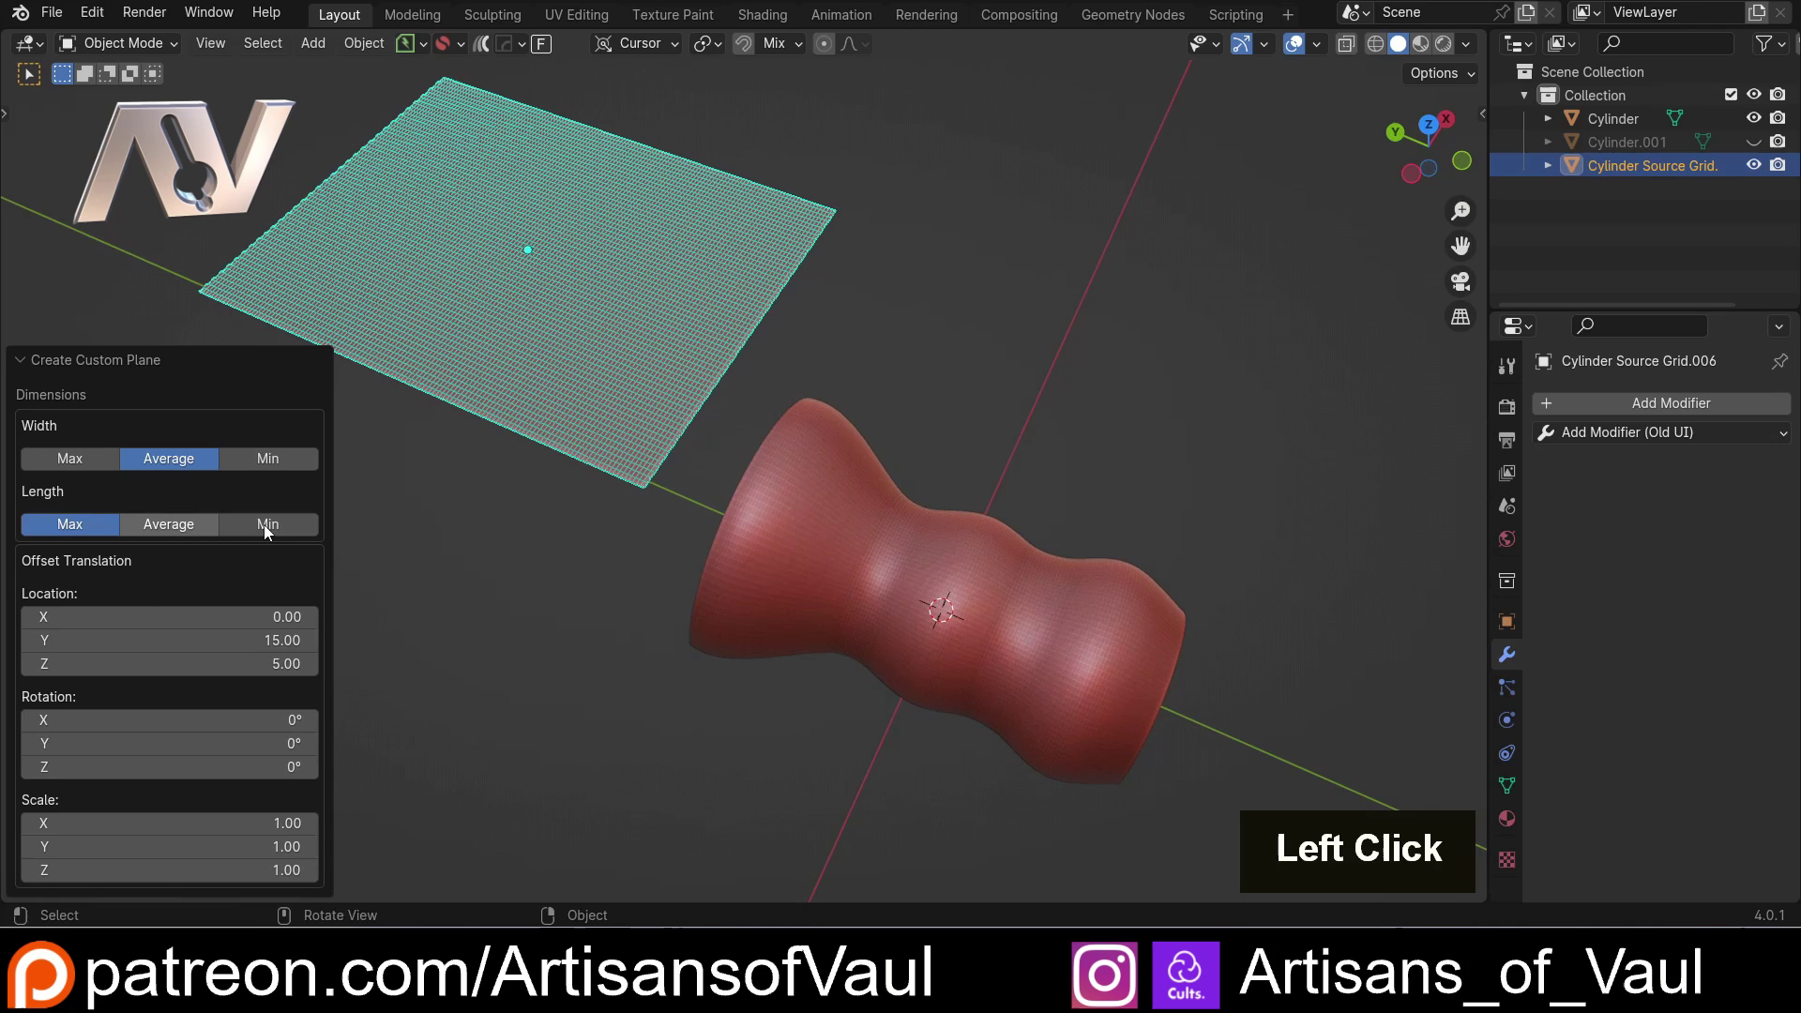
pyautogui.middleClick(953, 639)
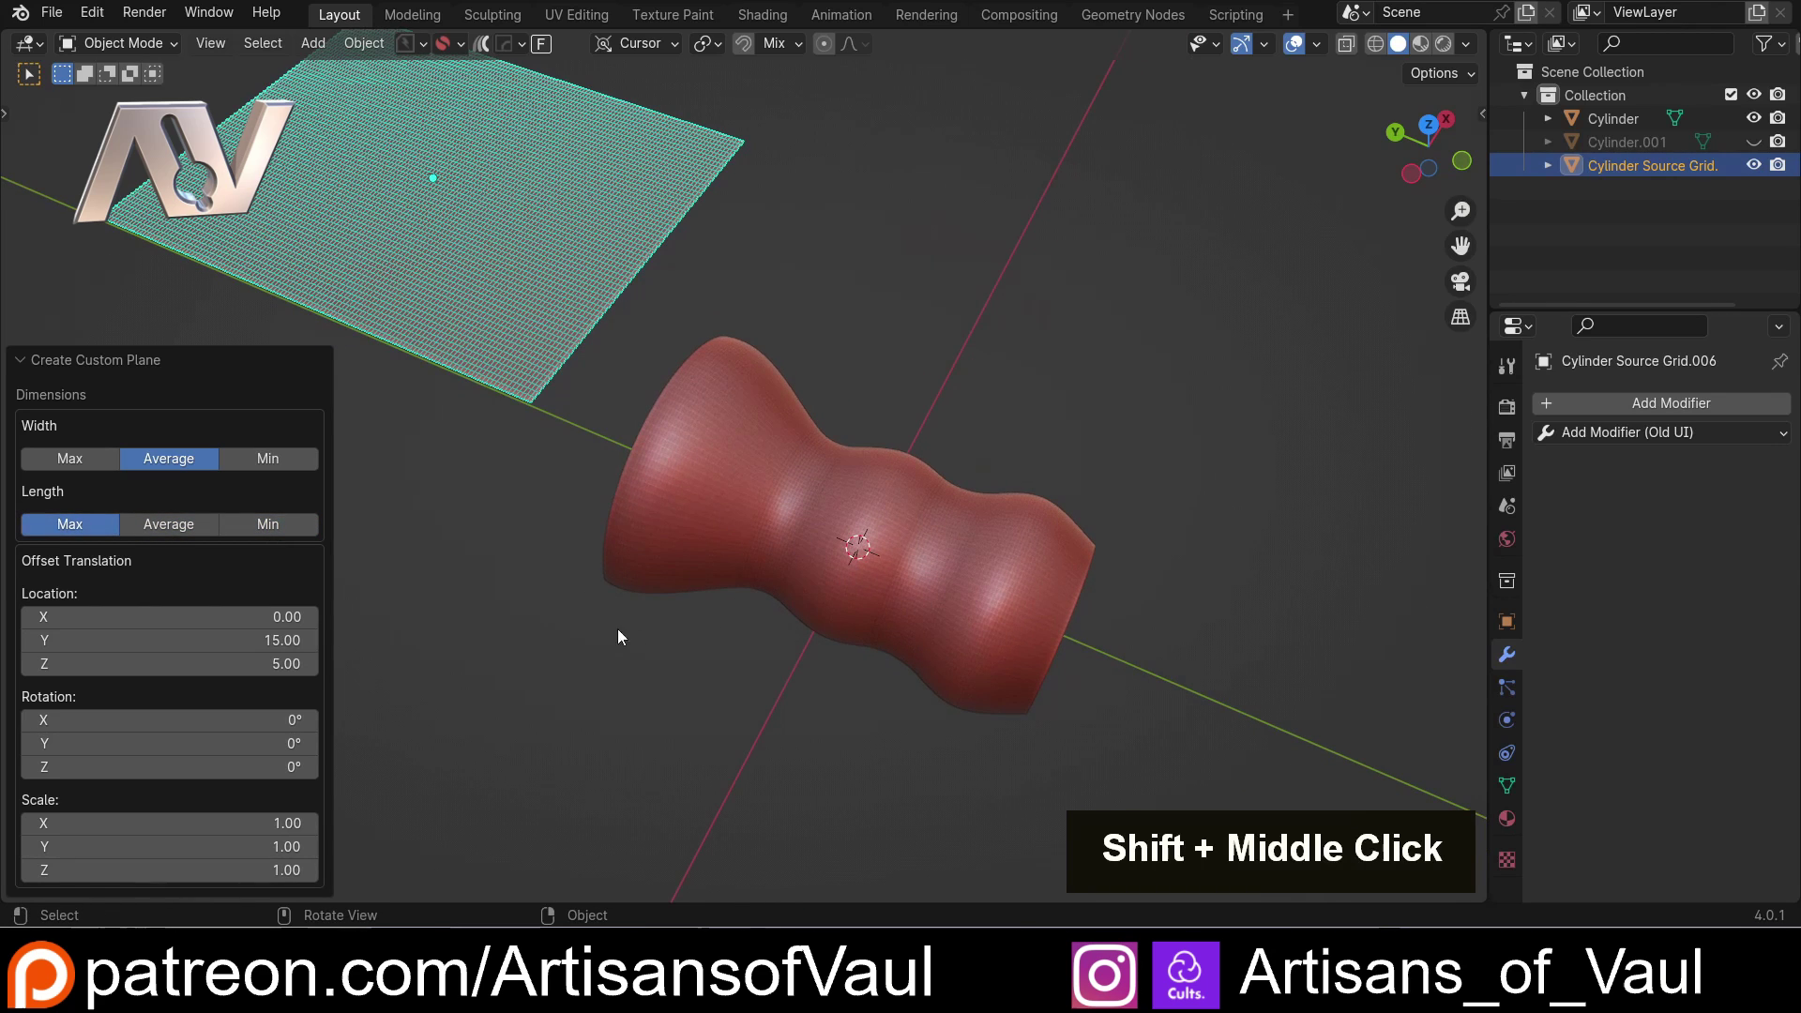
pyautogui.middleClick(589, 631)
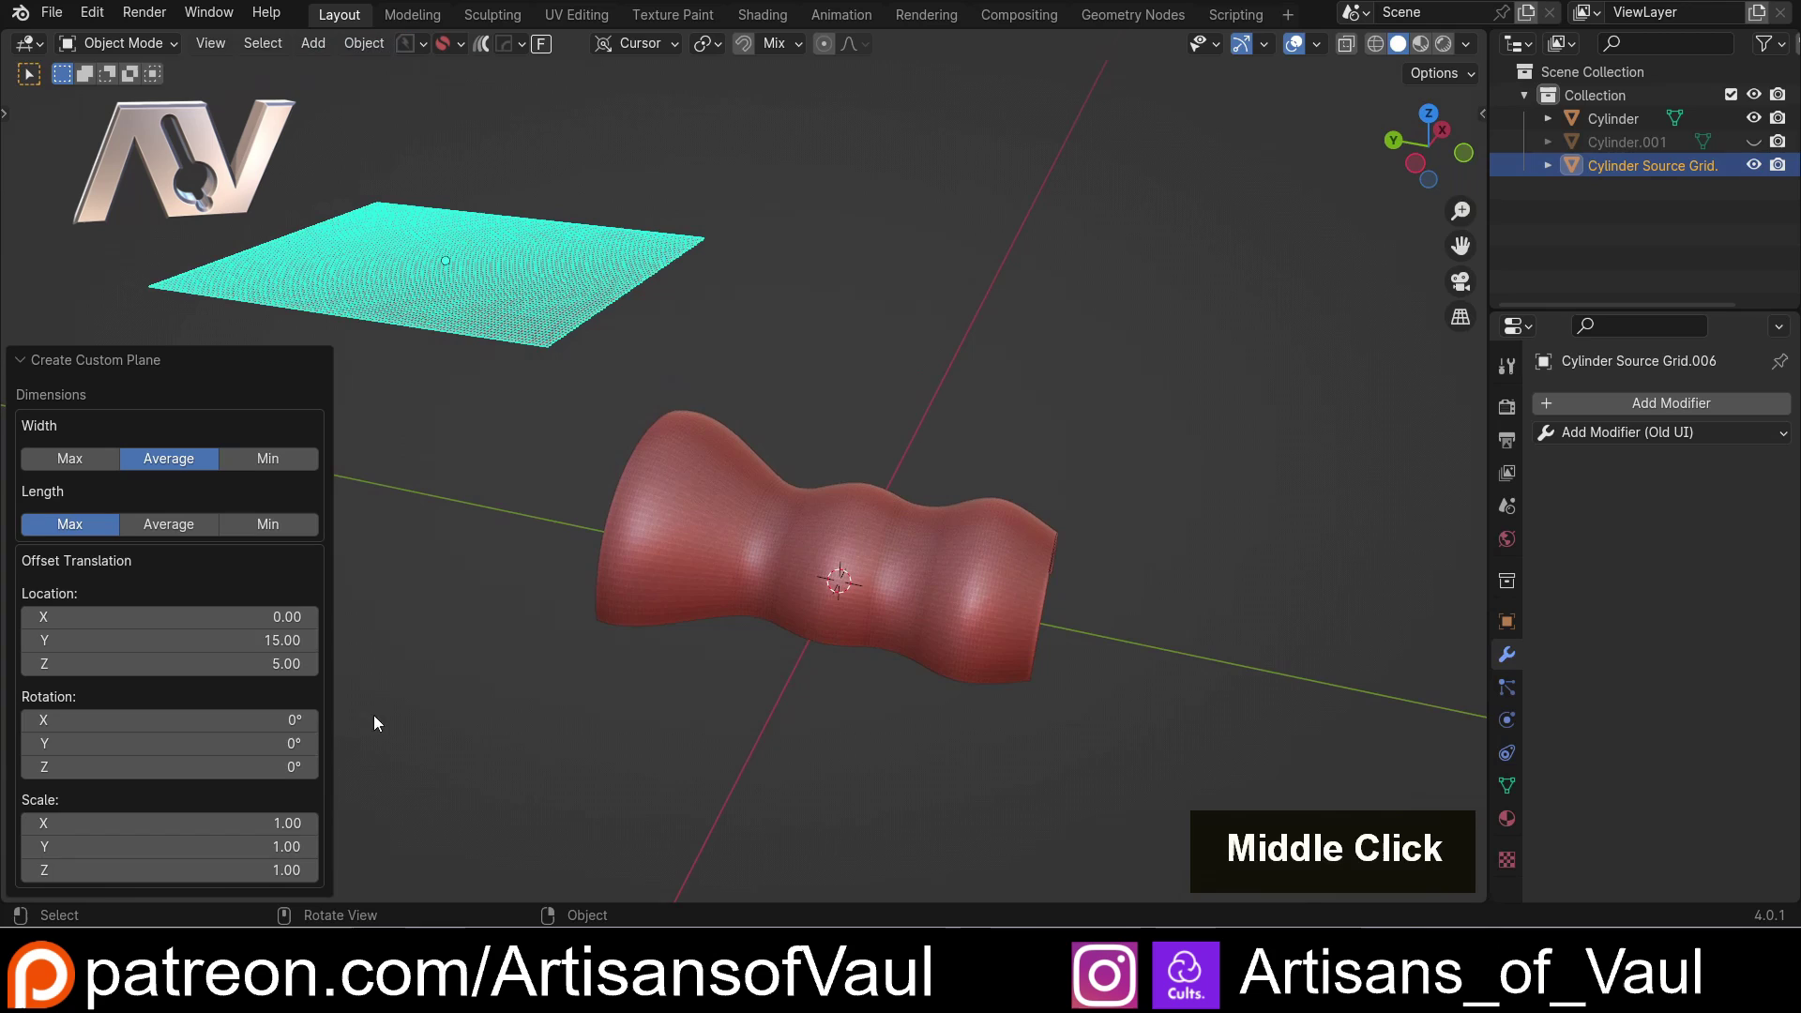
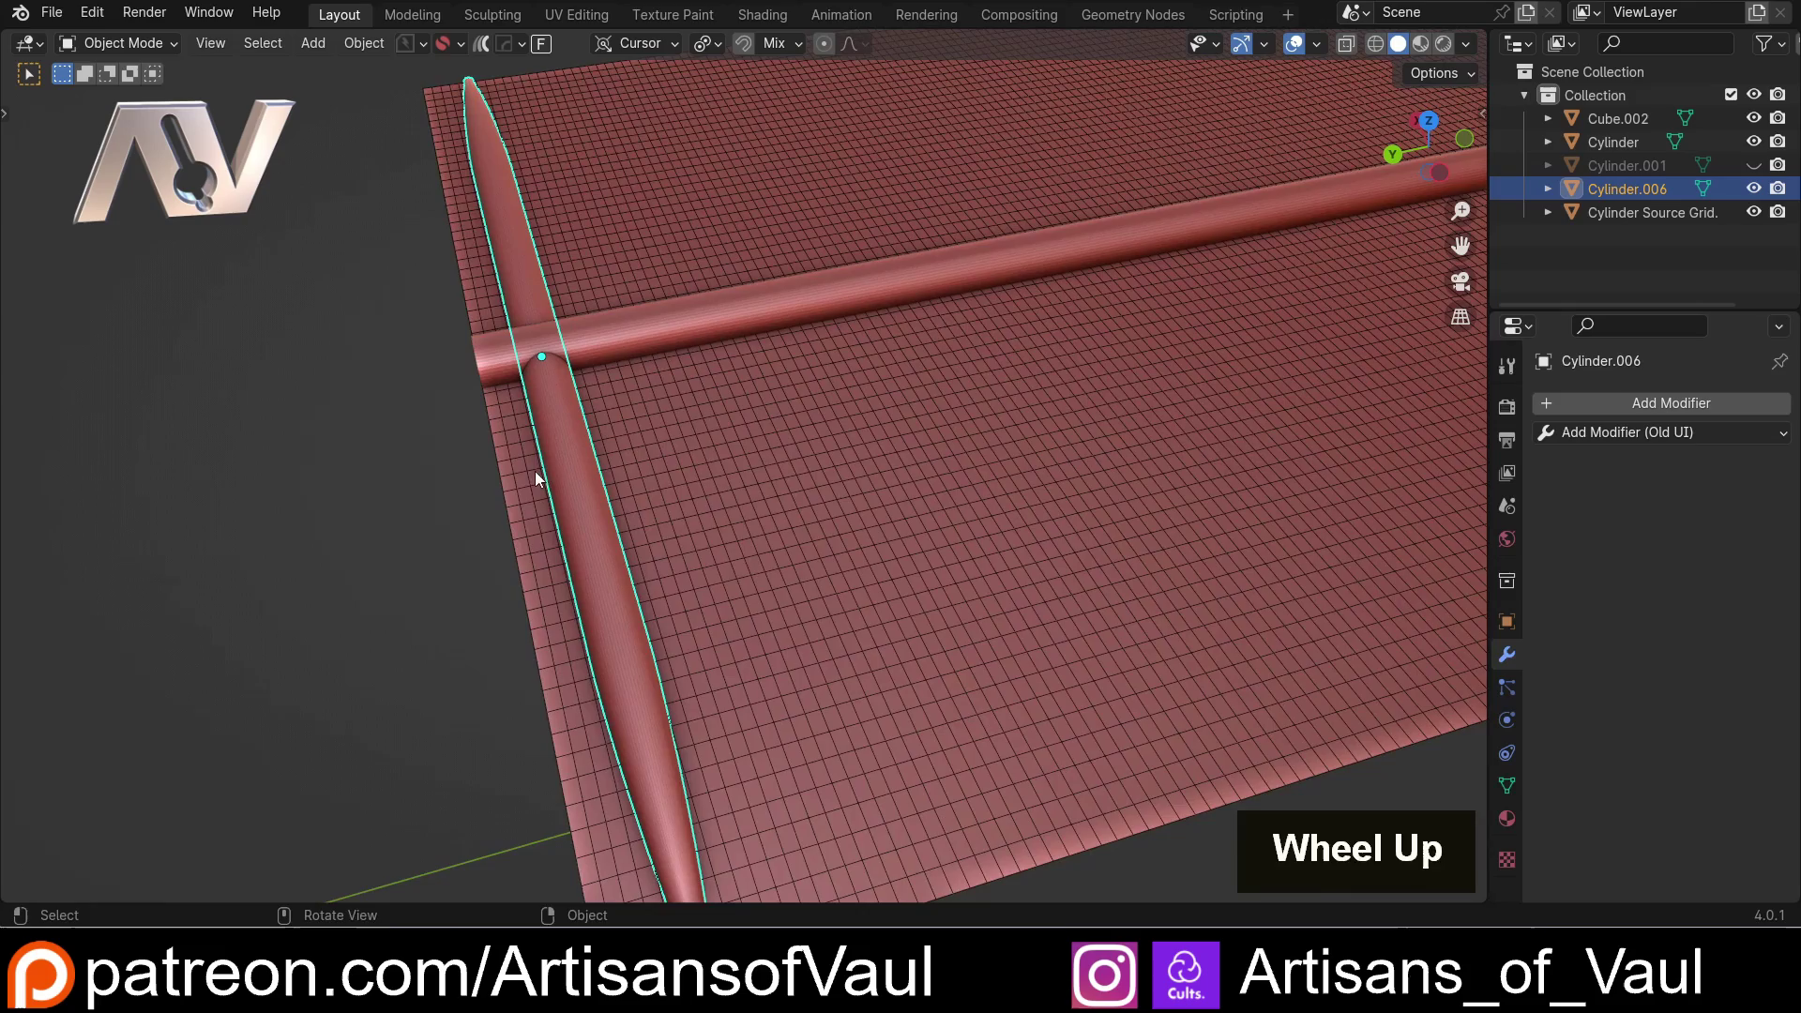
# Select the long crossing rod Cube.002 and enter Edit Mode on it
pyautogui.middleClick(517, 480)
pyautogui.press('Tab')
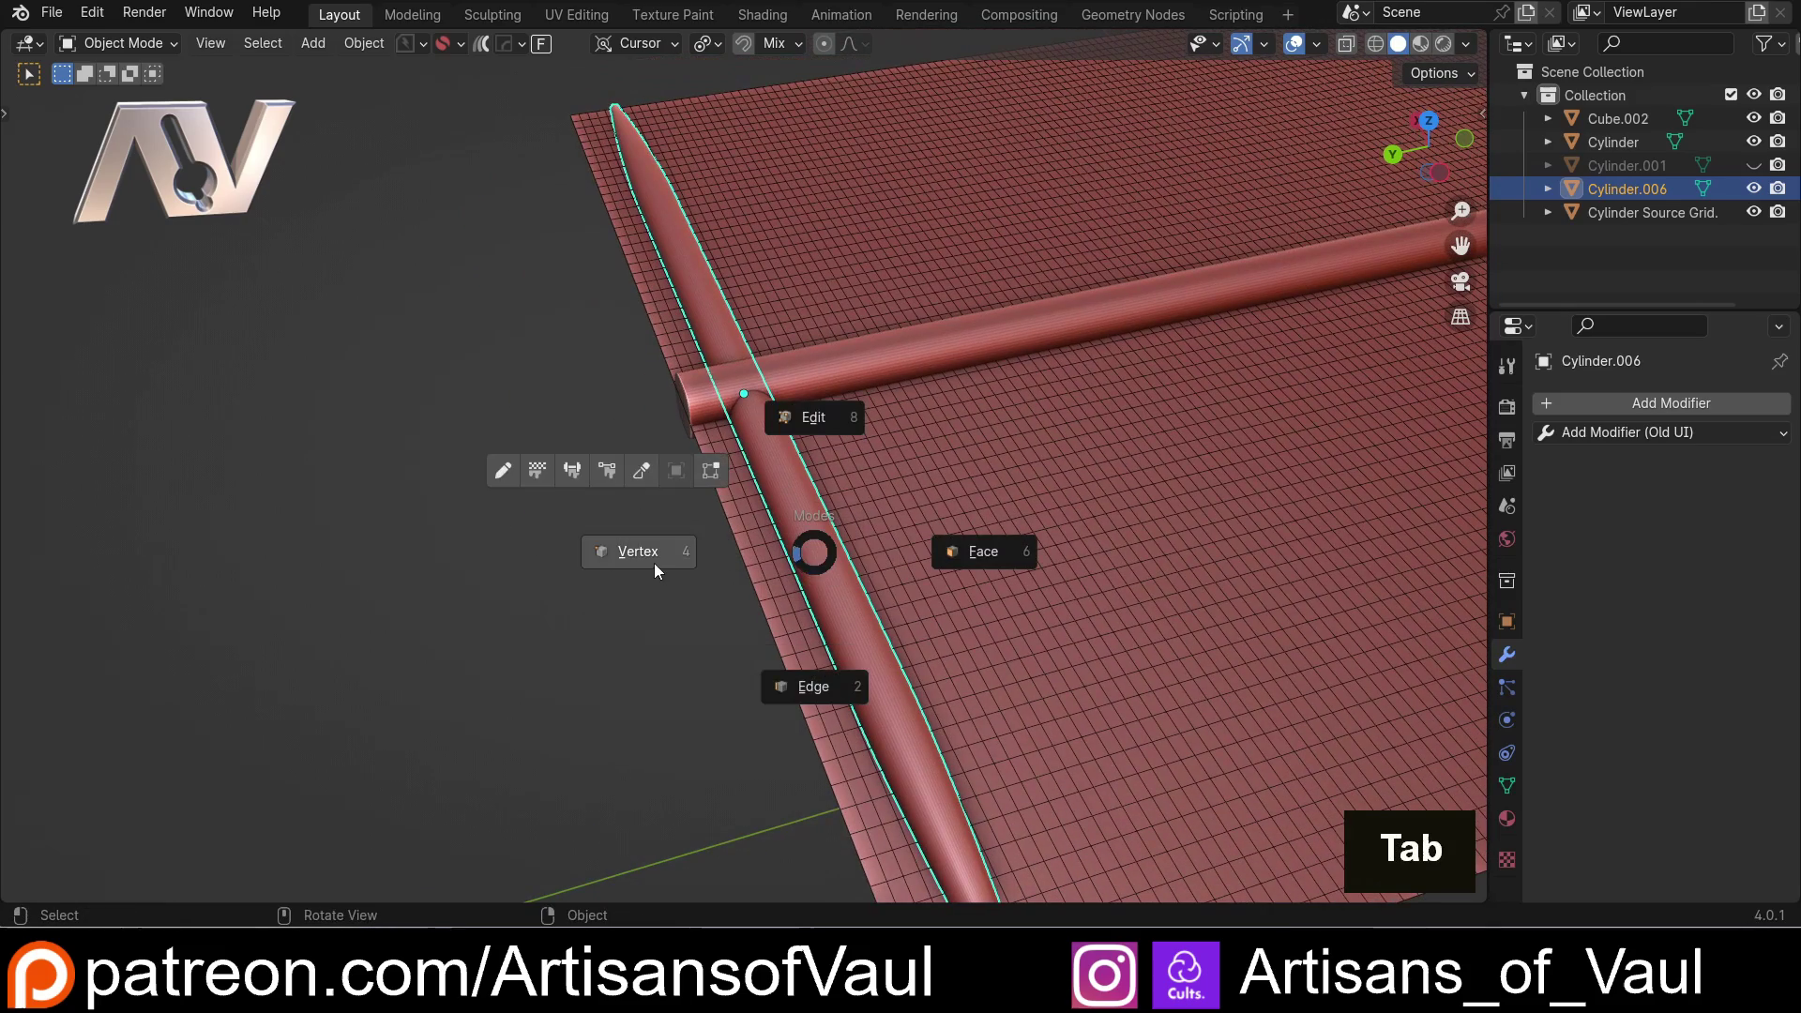
pyautogui.scroll(3)
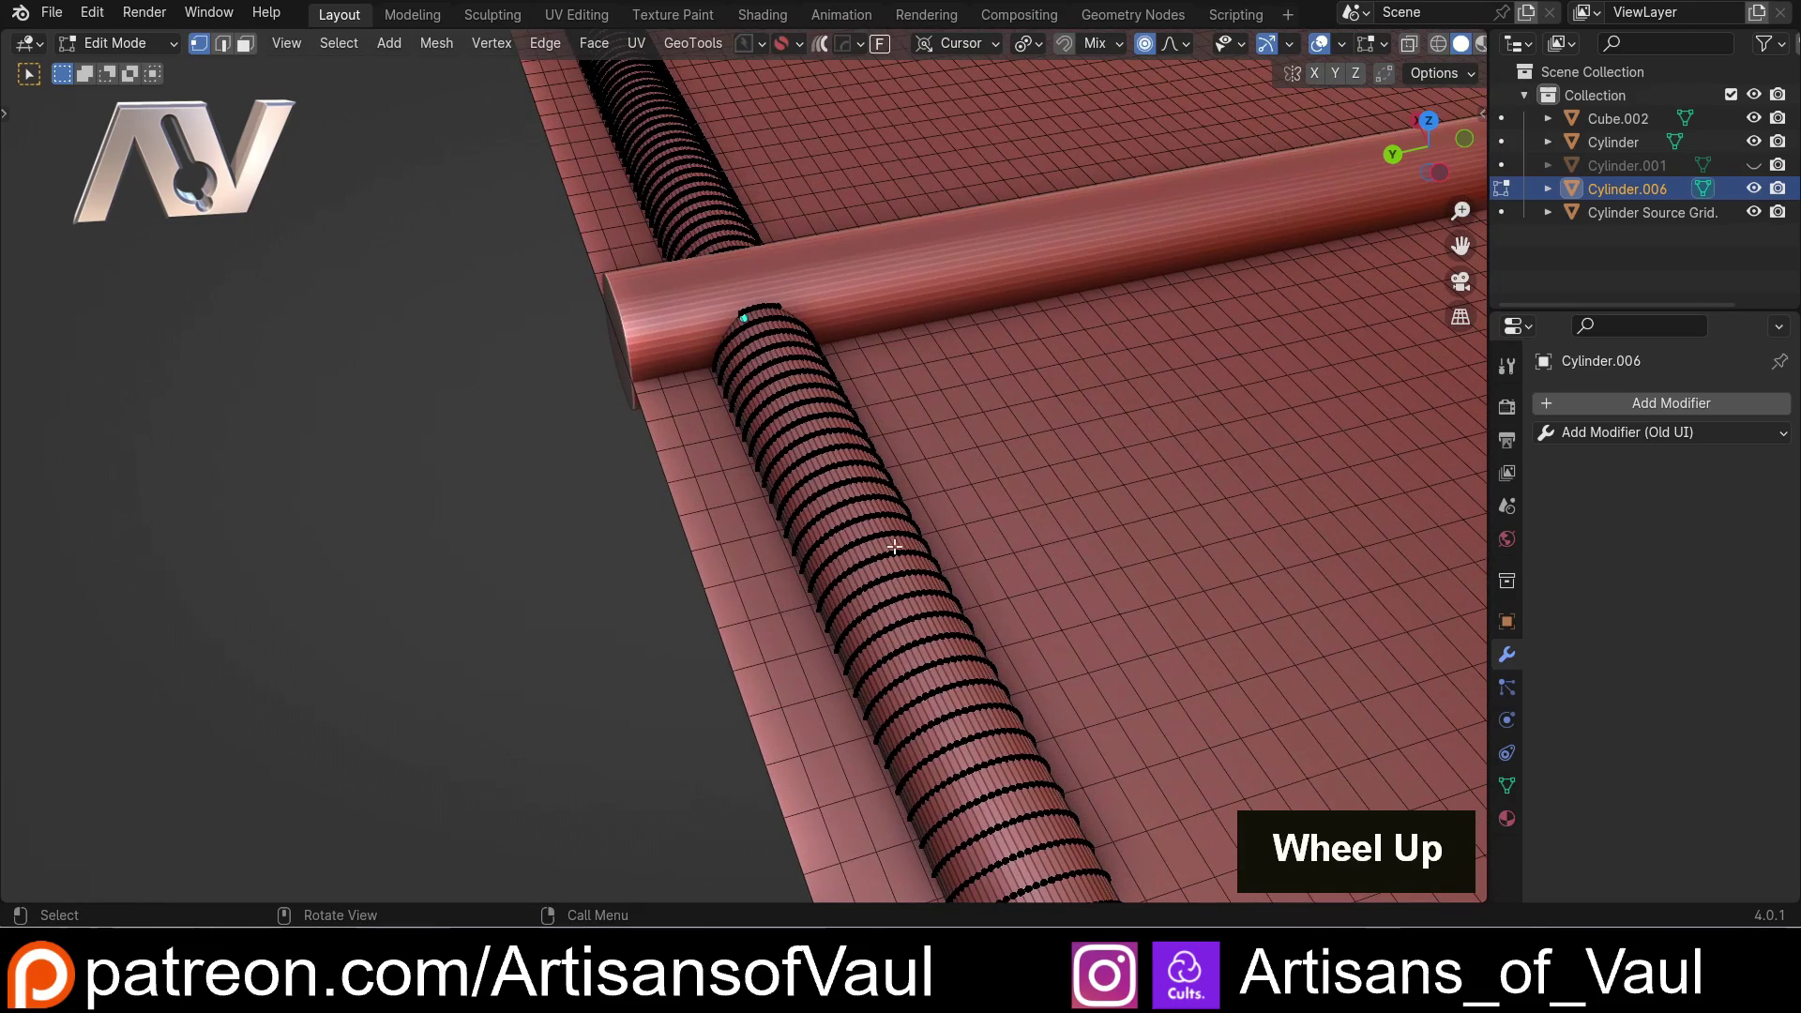
pyautogui.press('Tab')
pyautogui.click(935, 260)
pyautogui.scroll(-3)
pyautogui.middleClick(927, 348)
pyautogui.press('Tab')
pyautogui.scroll(3)
pyautogui.middleClick(396, 549)
pyautogui.middleClick(562, 578)
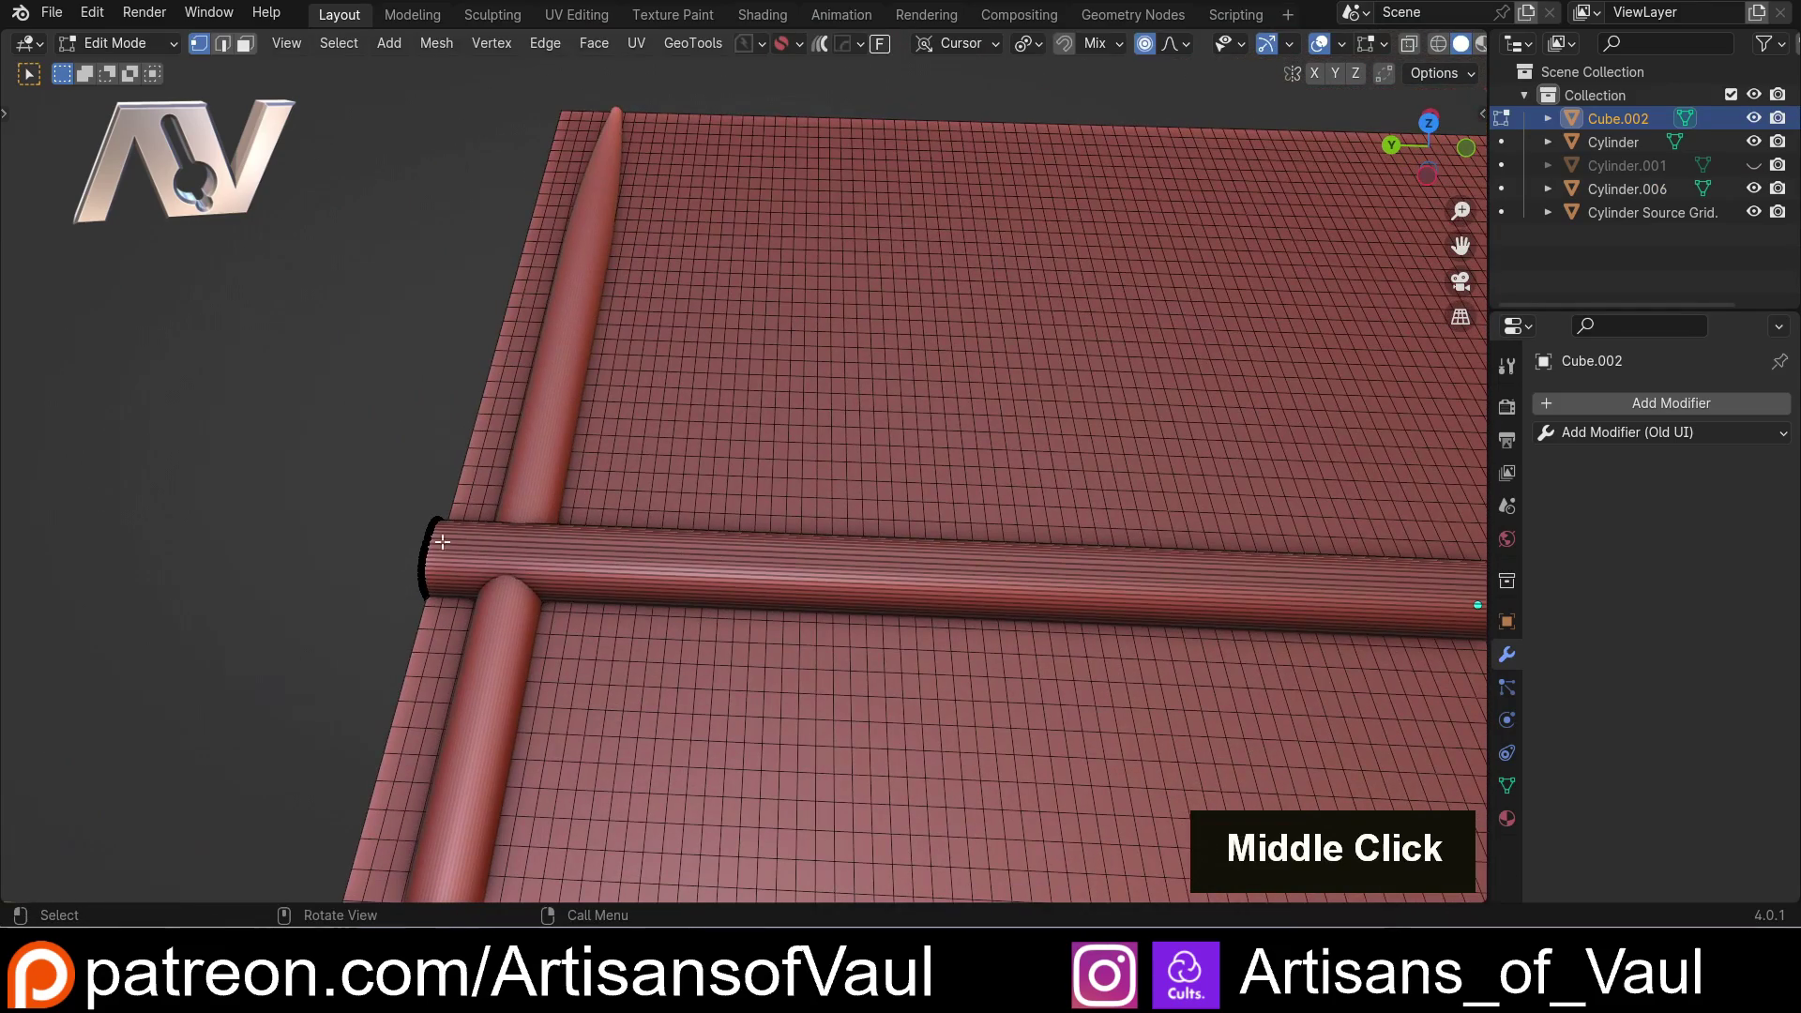
pyautogui.scroll(-3)
pyautogui.scroll(3)
pyautogui.scroll(-3)
# Loop-cut the rod with 128 evenly spaced edge loops and return to Object Mode
pyautogui.press('ctrl+r')
pyautogui.scroll(3)
pyautogui.press('KP_1')
pyautogui.press('KP_8')
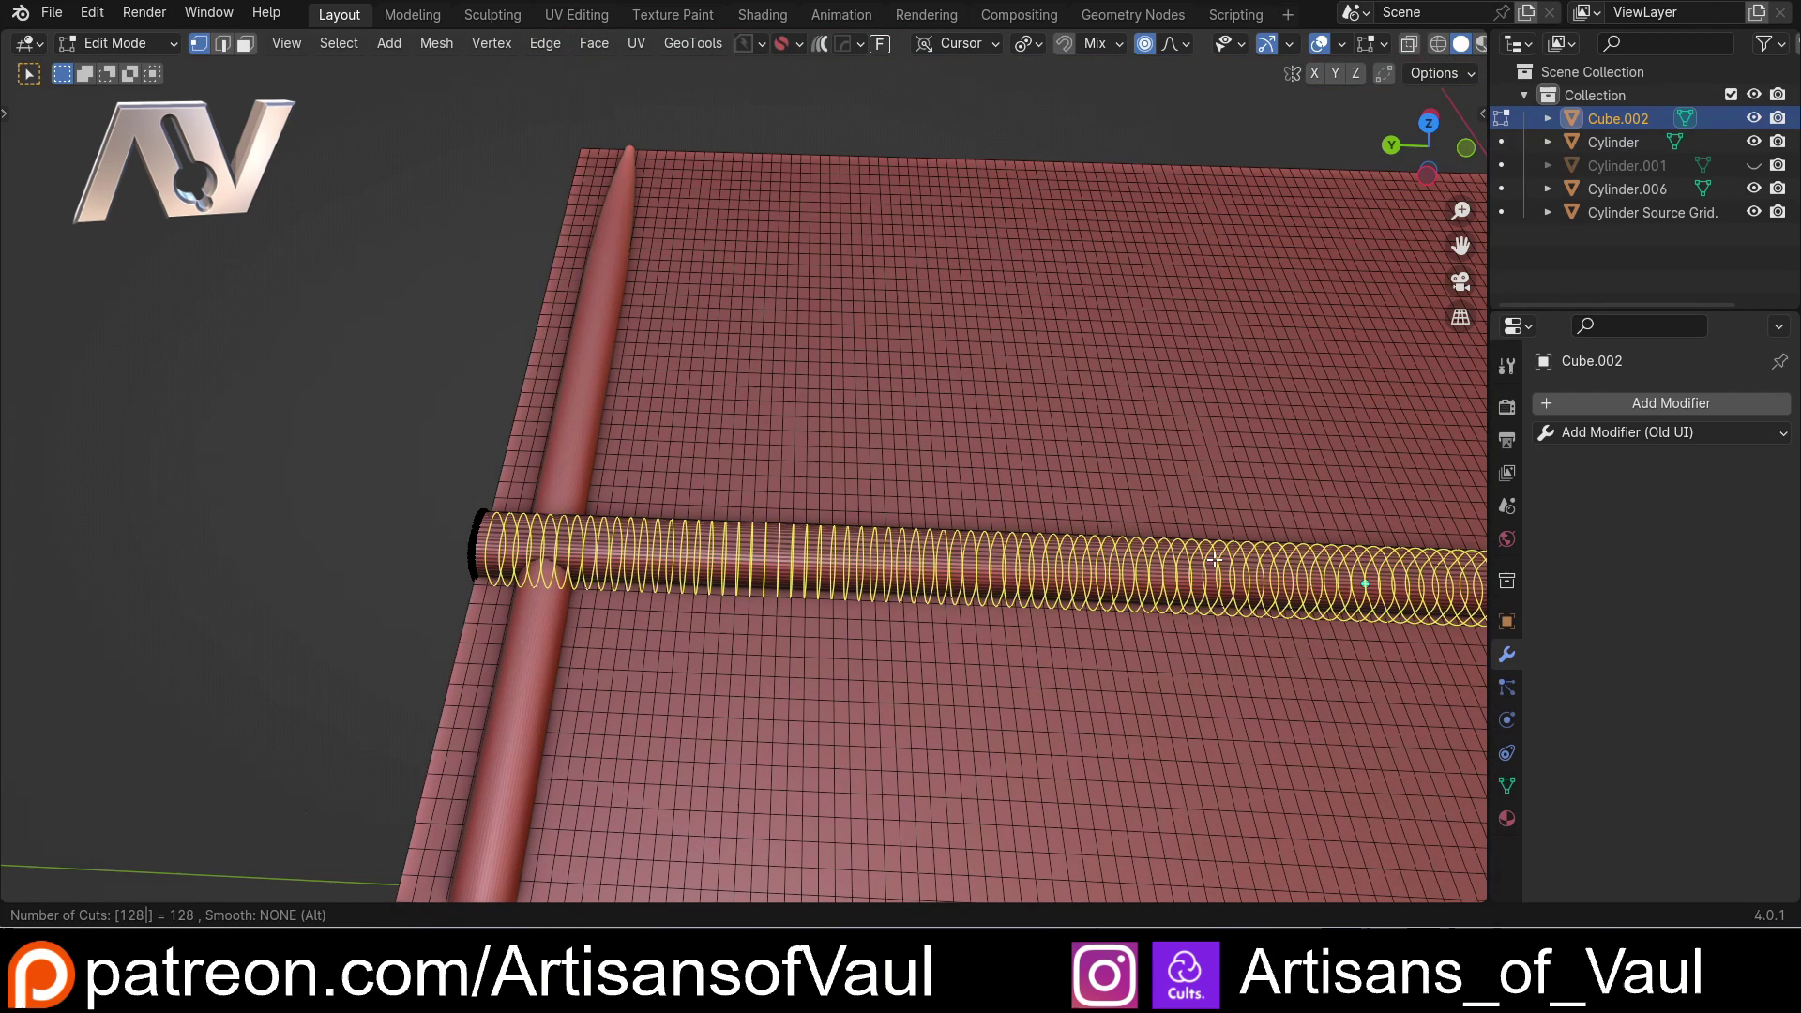
pyautogui.press('Tab')
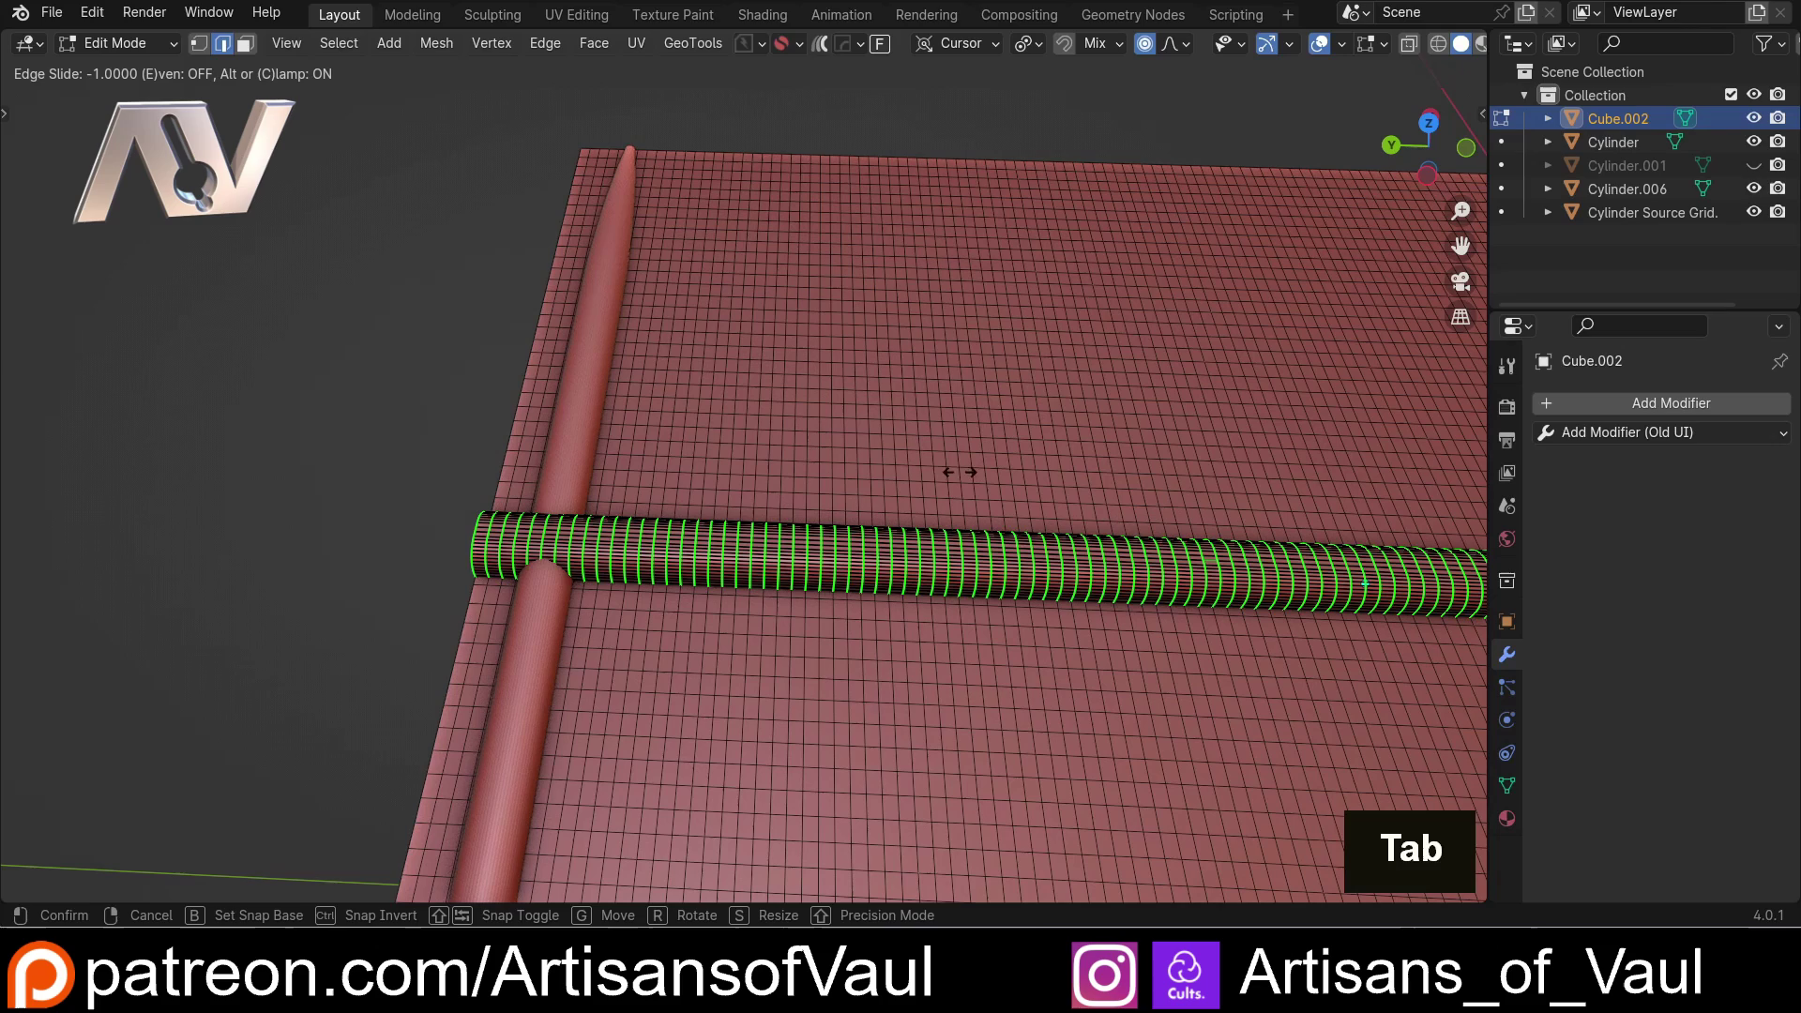
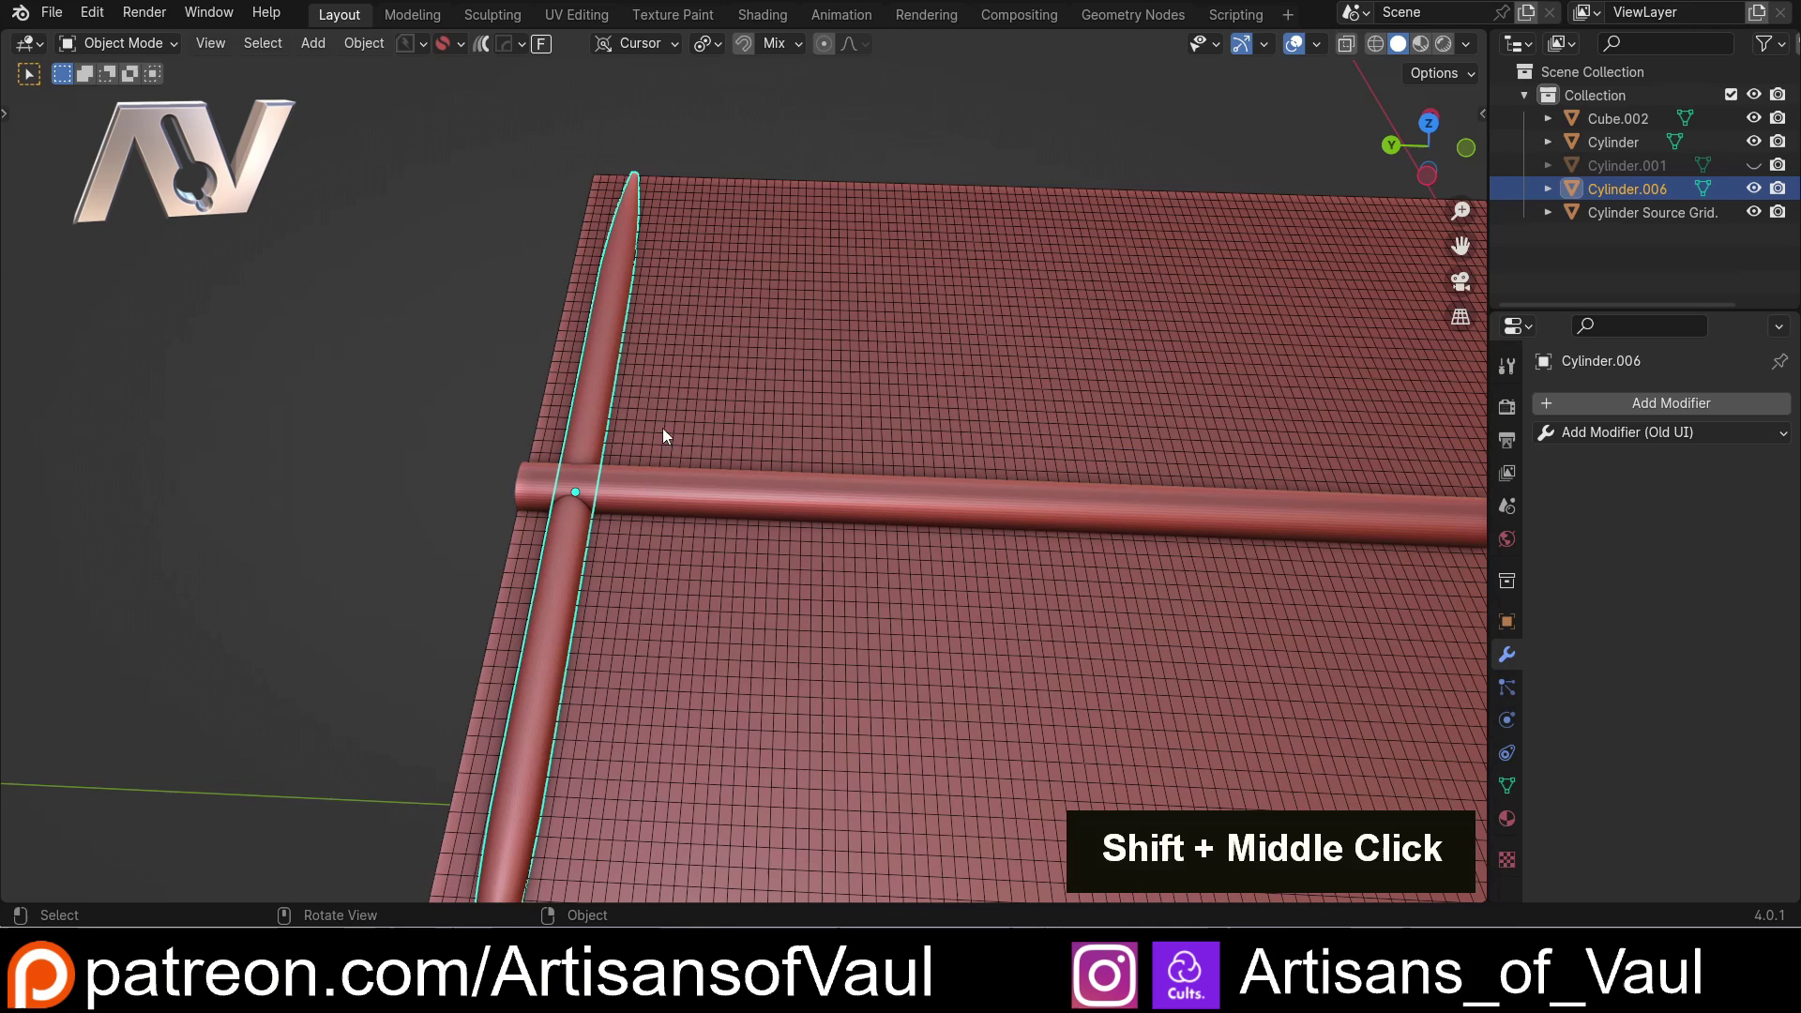
# Add an Array modifier to the tapered rib repeating copies along Y with a raised count
pyautogui.press('q')
pyautogui.click(1045, 446)
pyautogui.press('x')
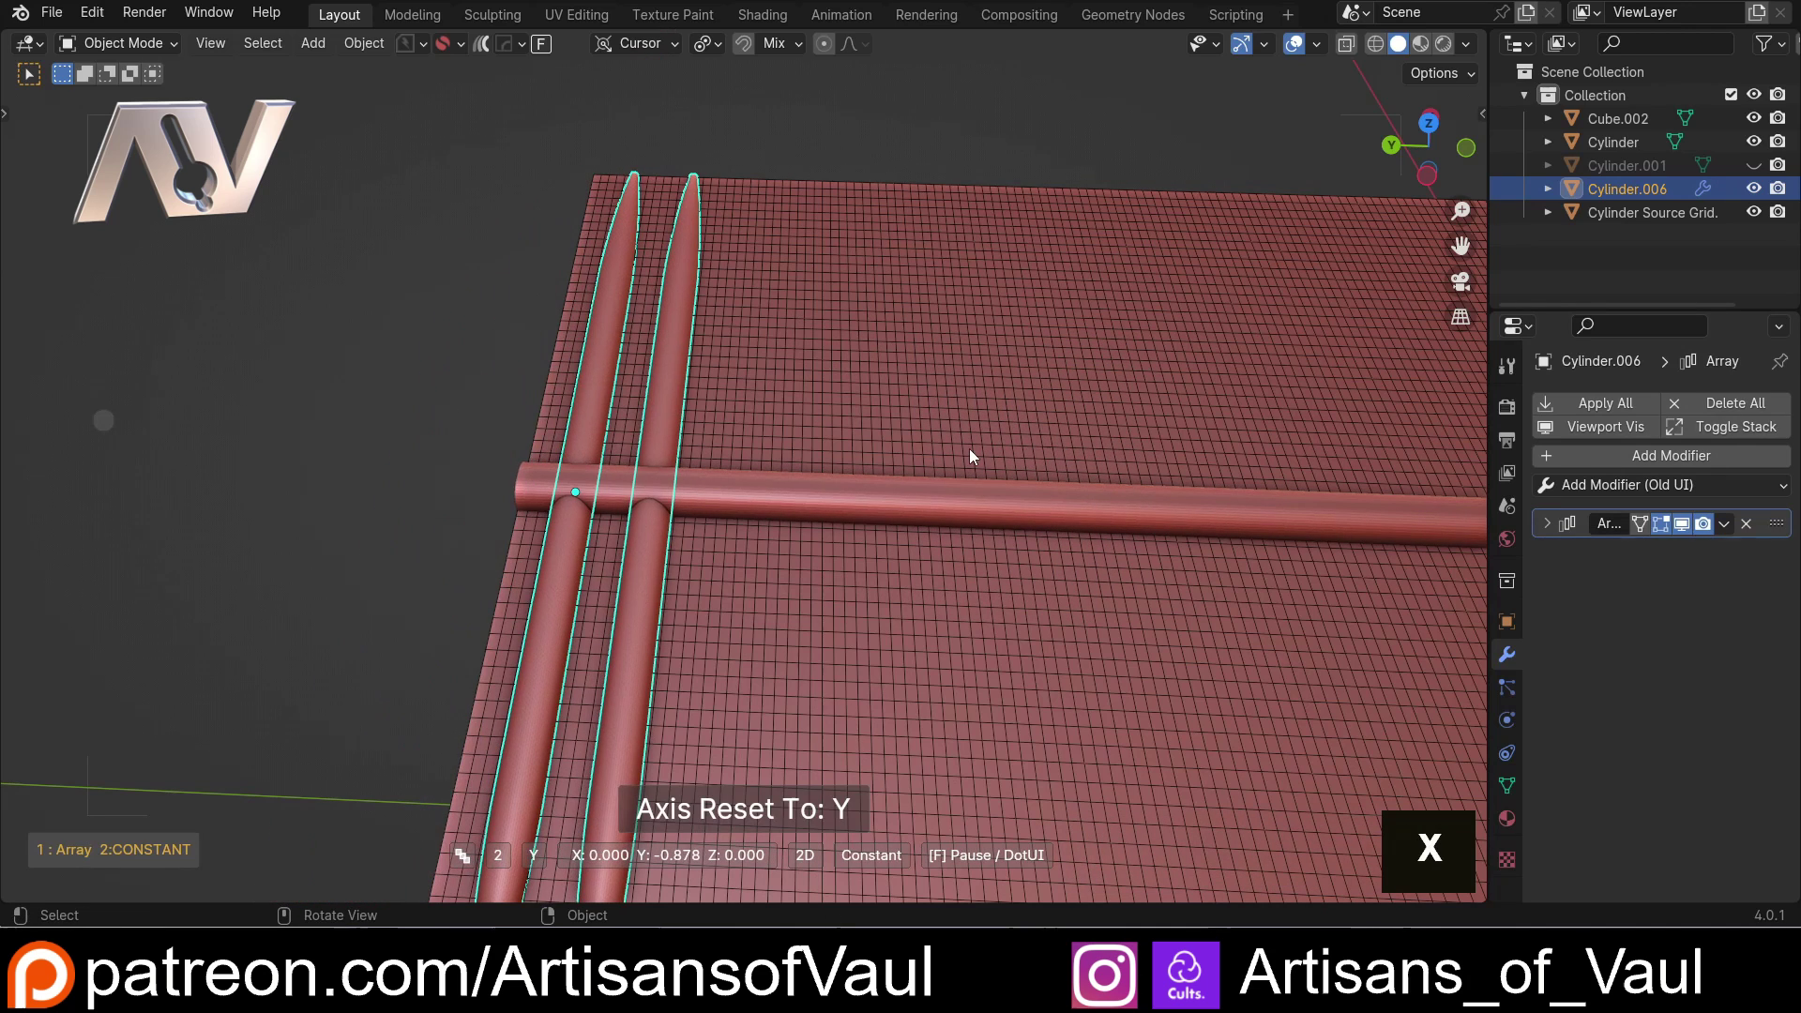
pyautogui.scroll(3)
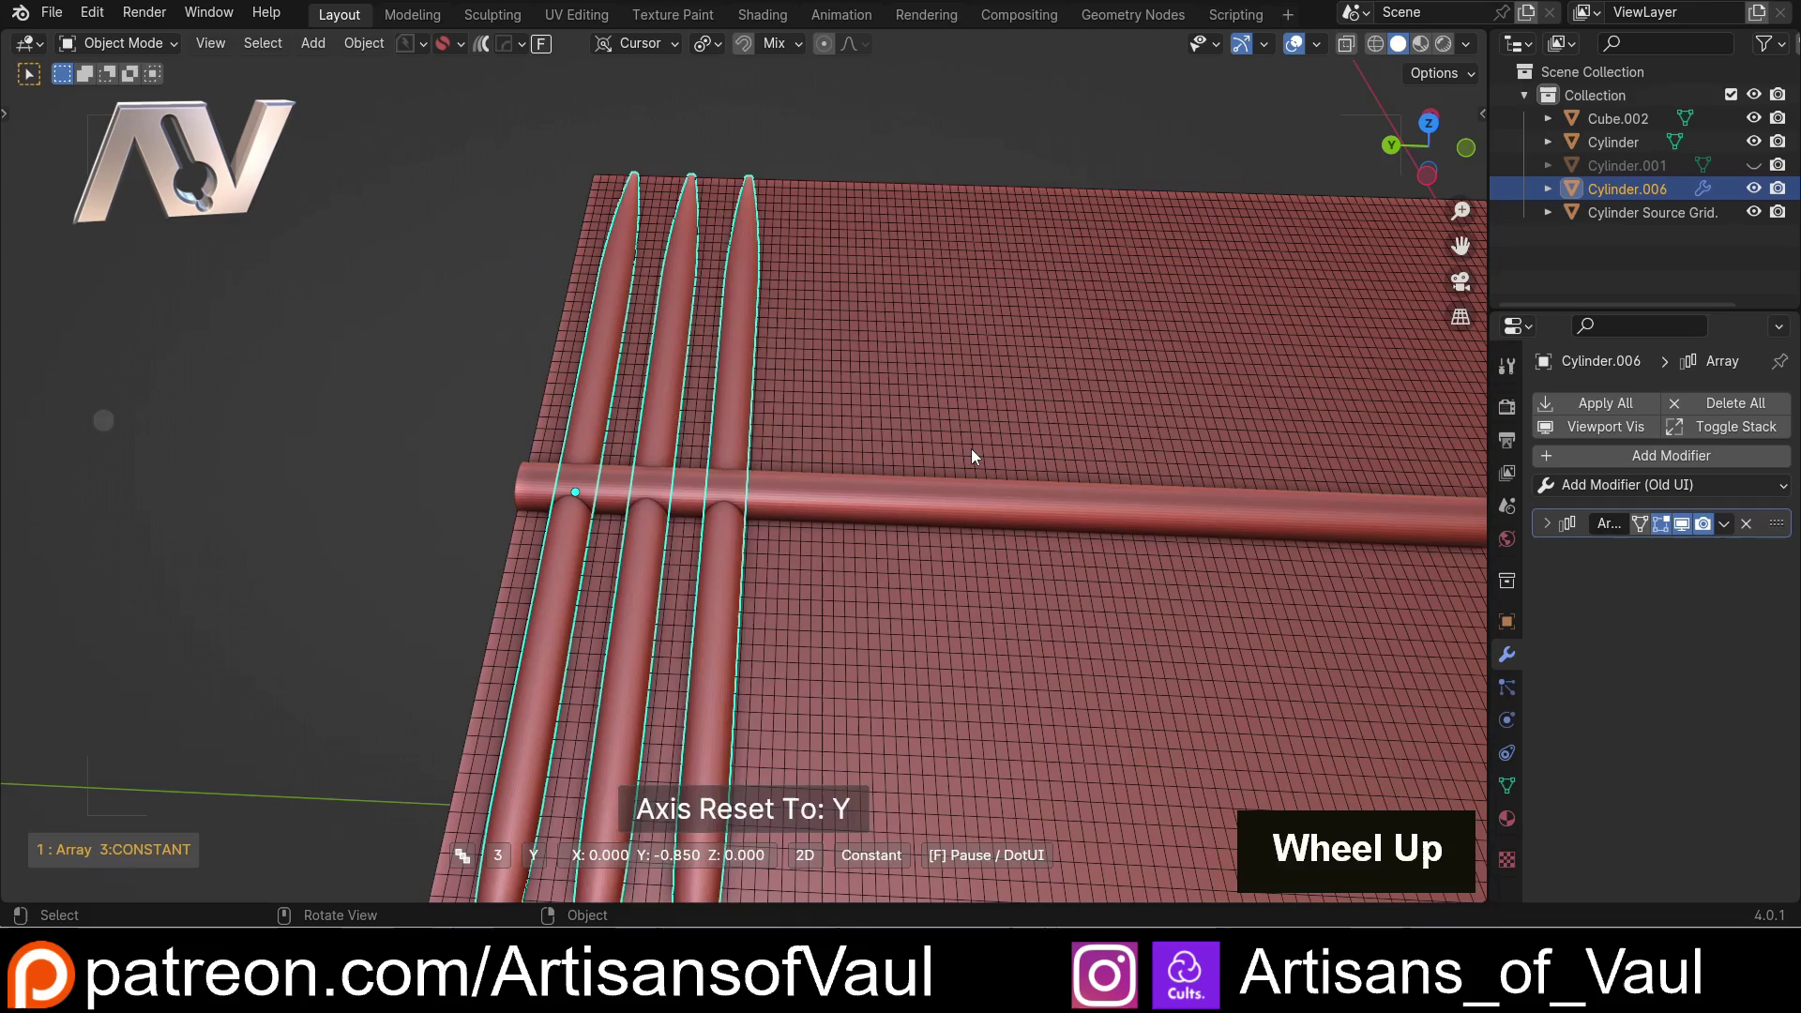
pyautogui.click(962, 457)
pyautogui.scroll(-3)
pyautogui.click(644, 231)
pyautogui.scroll(3)
pyautogui.click(634, 382)
# Duplicate the rib group with Shift+D and place the copy further along the rod
pyautogui.press('shift+d')
pyautogui.press('x')
pyautogui.press('y')
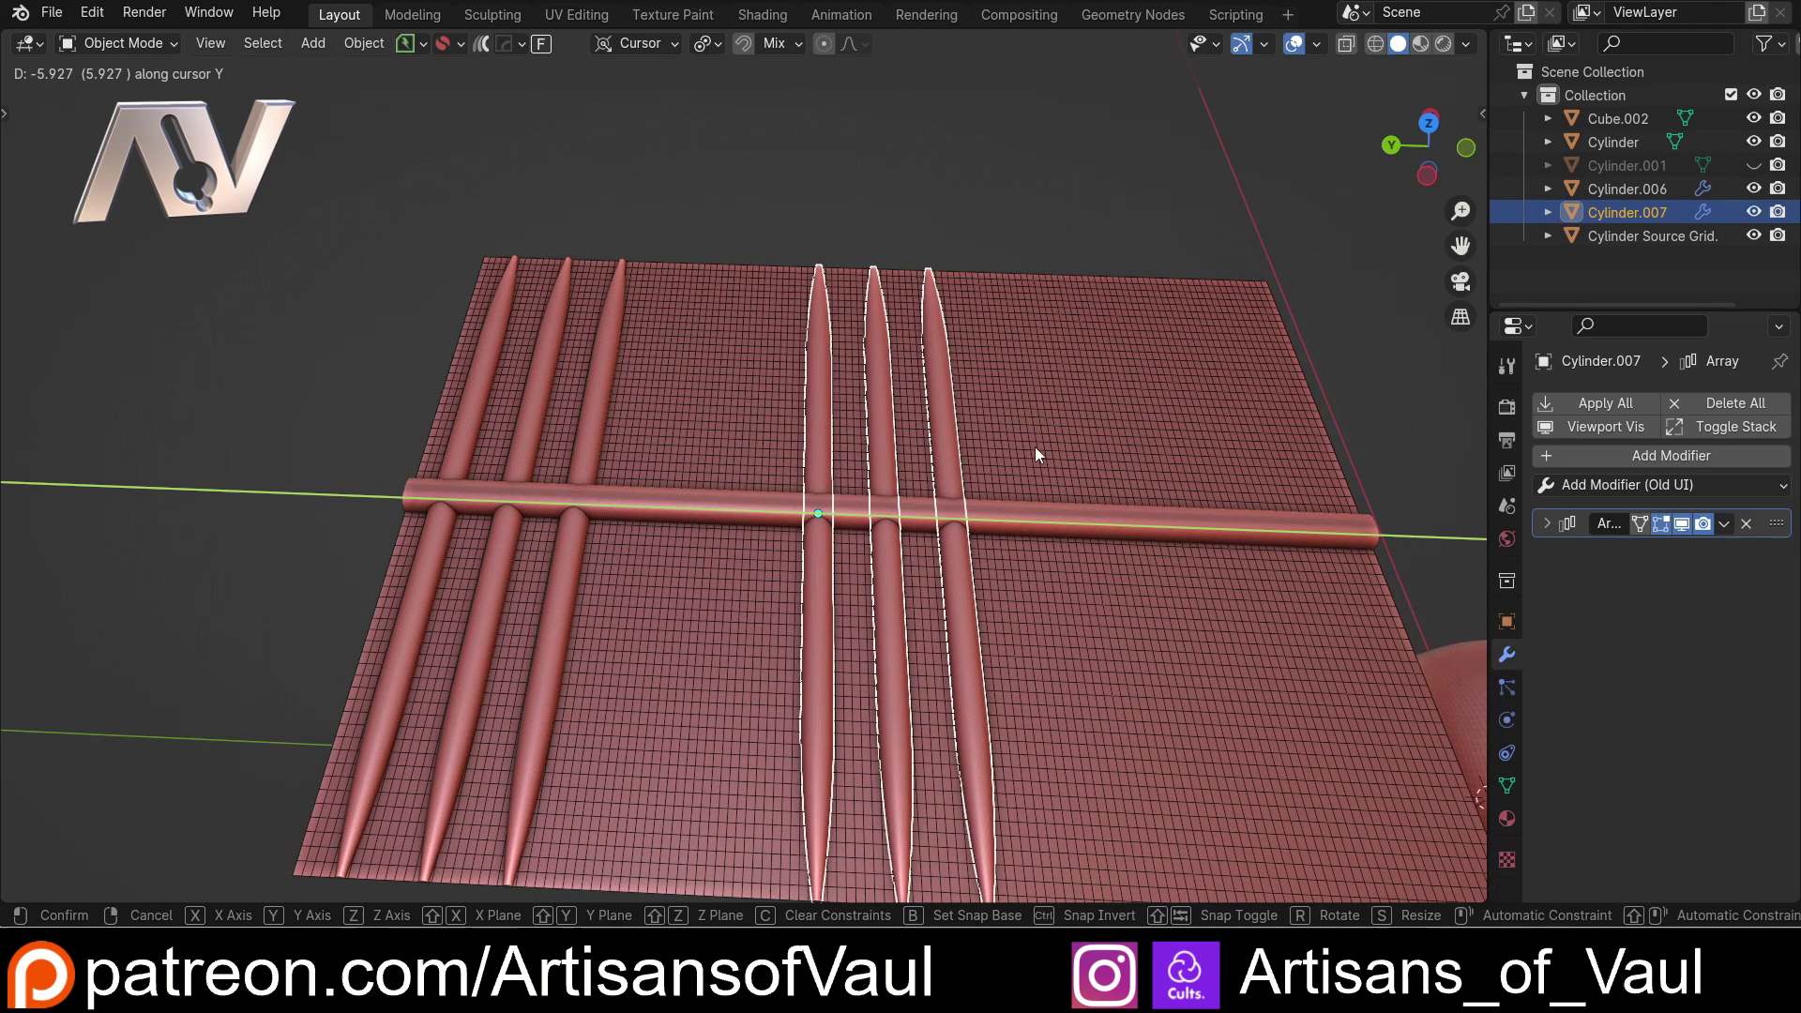
pyautogui.click(1007, 455)
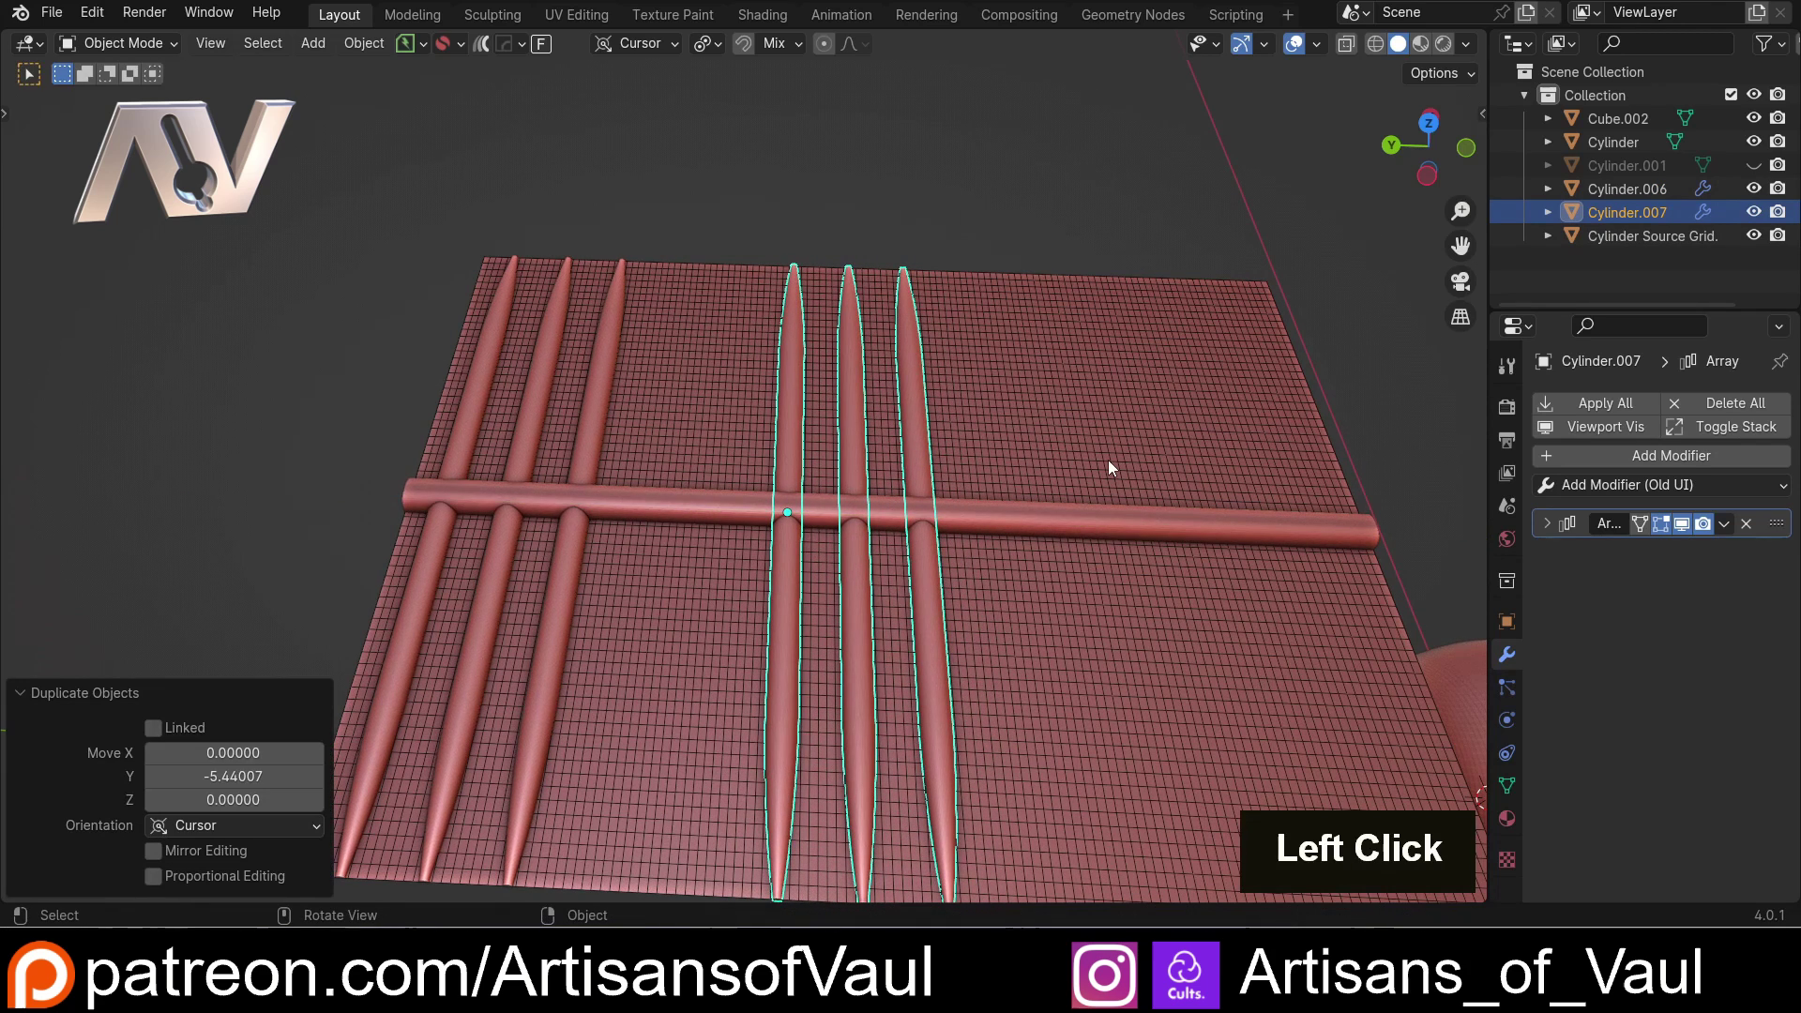
pyautogui.click(1543, 528)
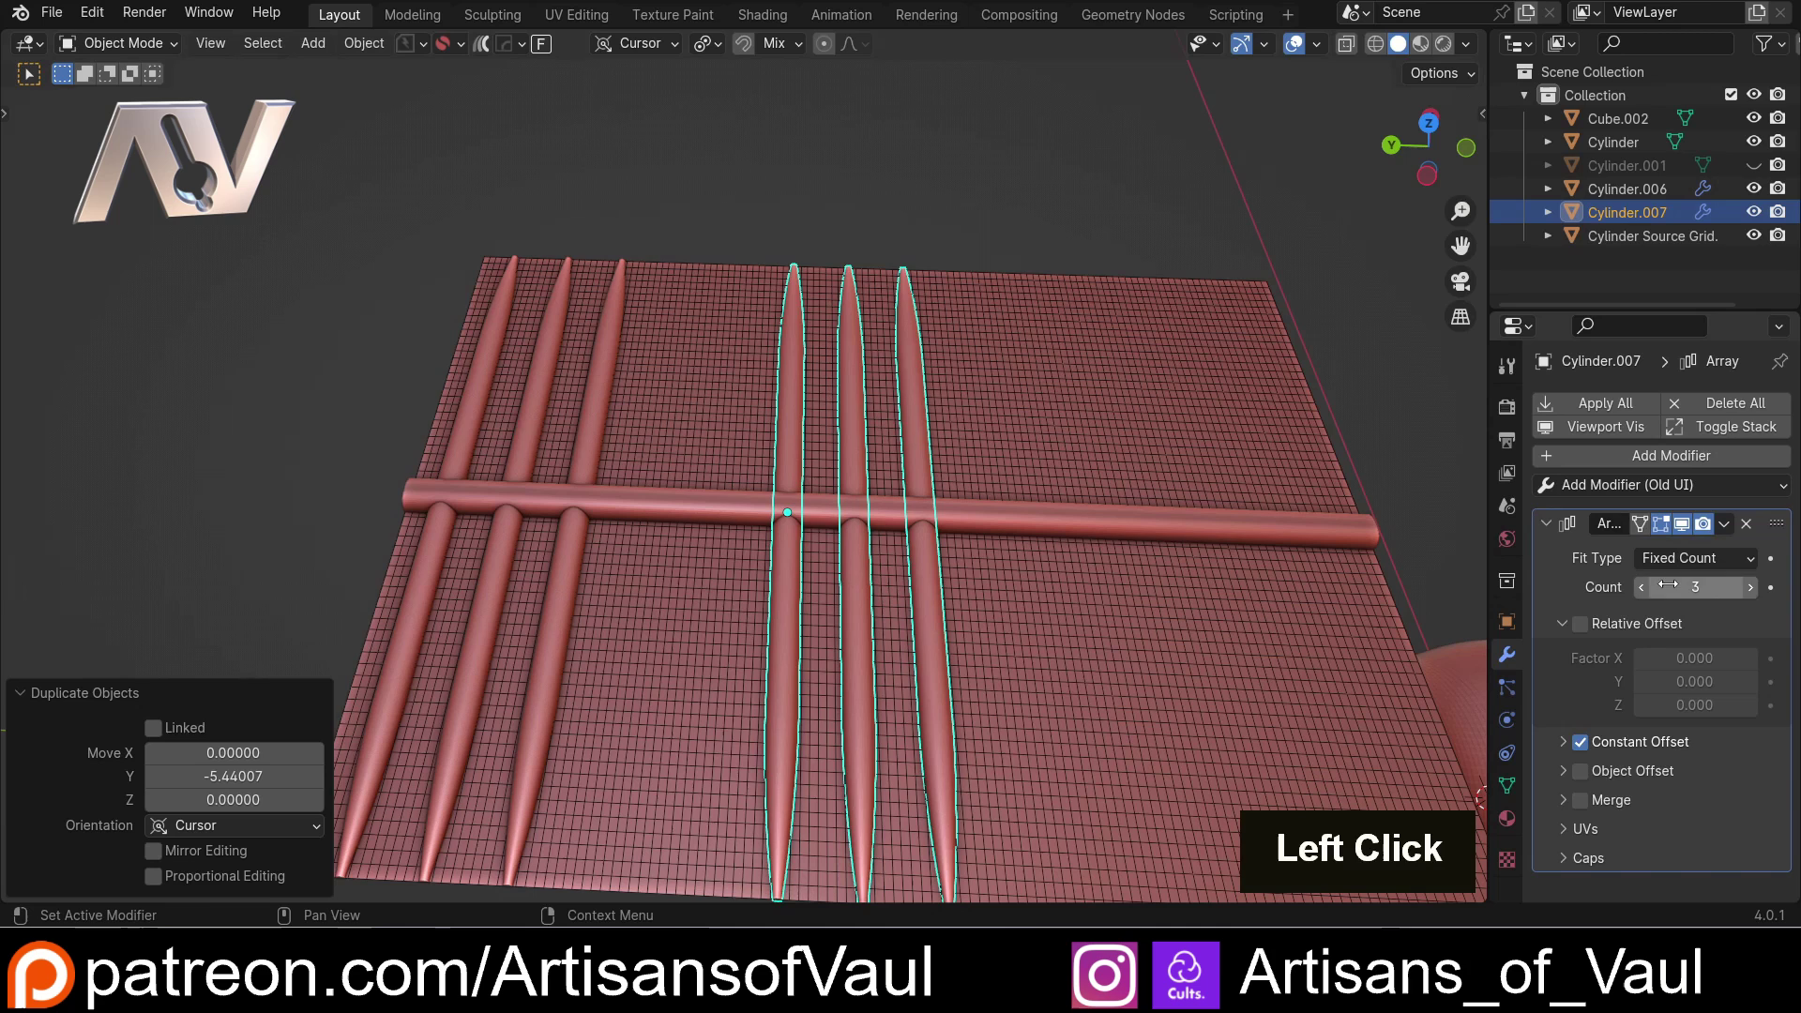
# Duplicate a third rib group onto the grid and set its array Count to 4
pyautogui.scroll(-3)
pyautogui.middleClick(1083, 494)
pyautogui.scroll(3)
pyautogui.press('shift+d')
pyautogui.press('x')
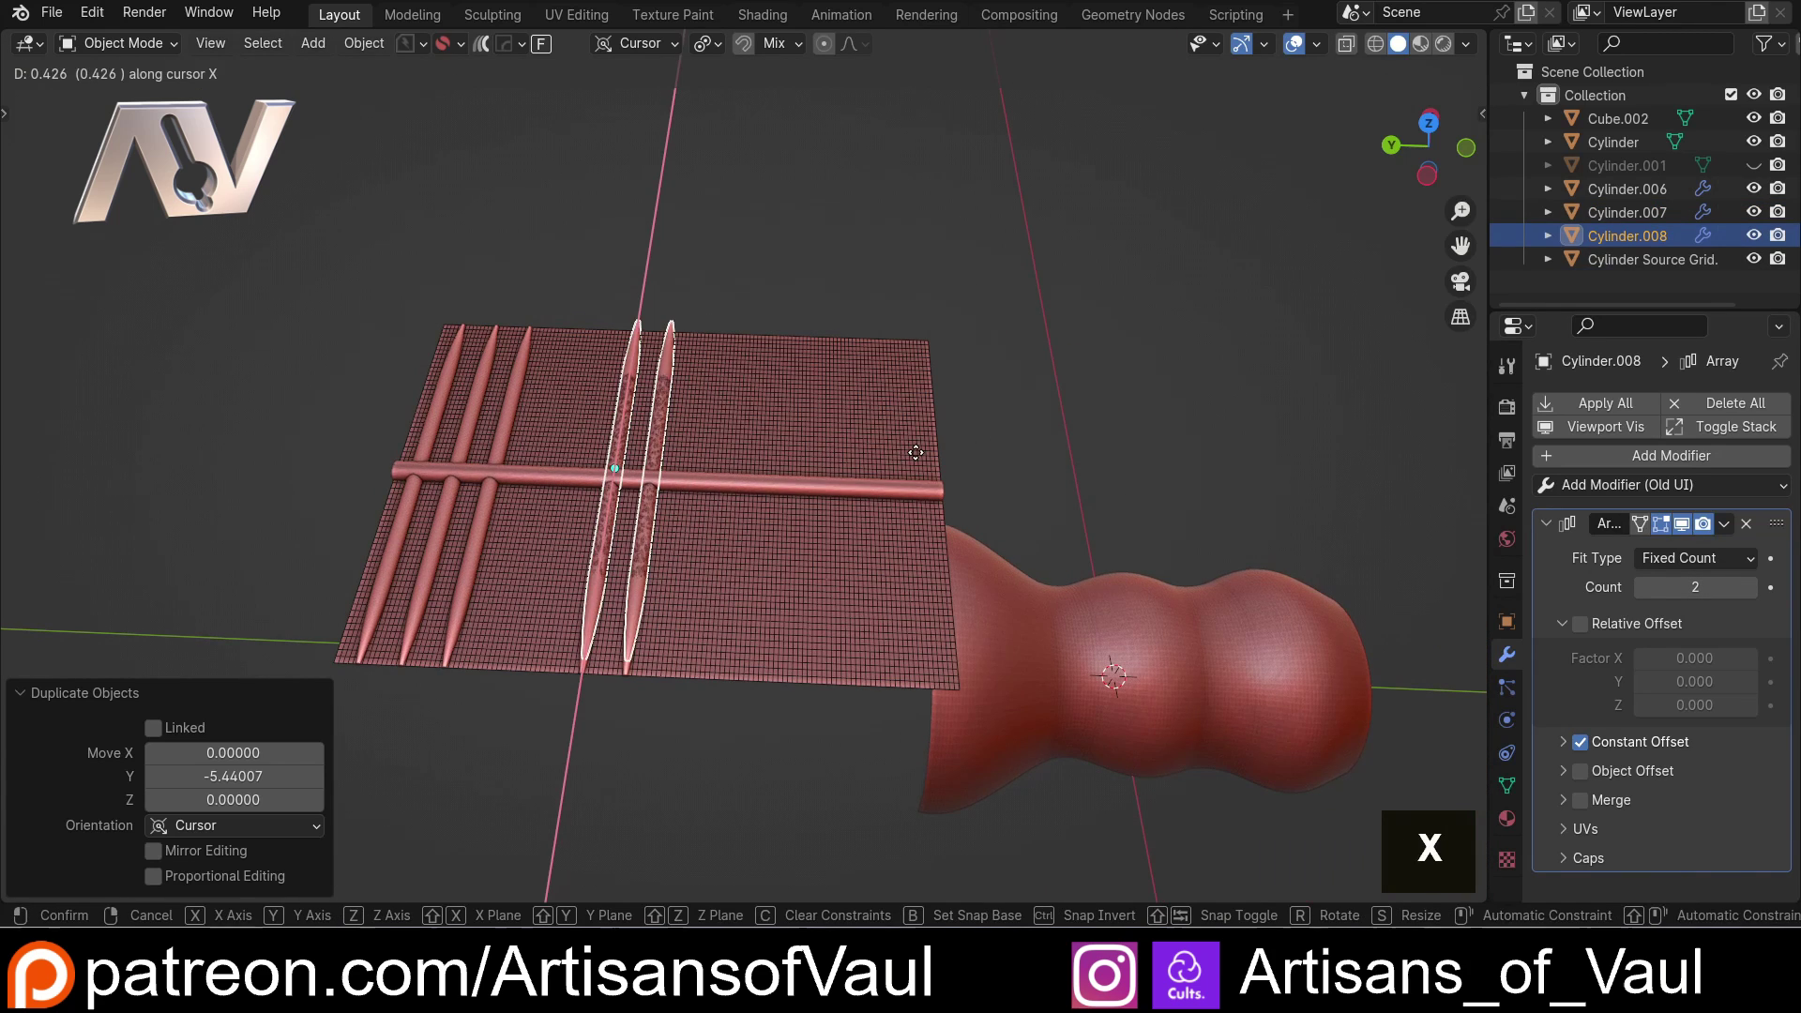
pyautogui.press('y')
pyautogui.click(1023, 467)
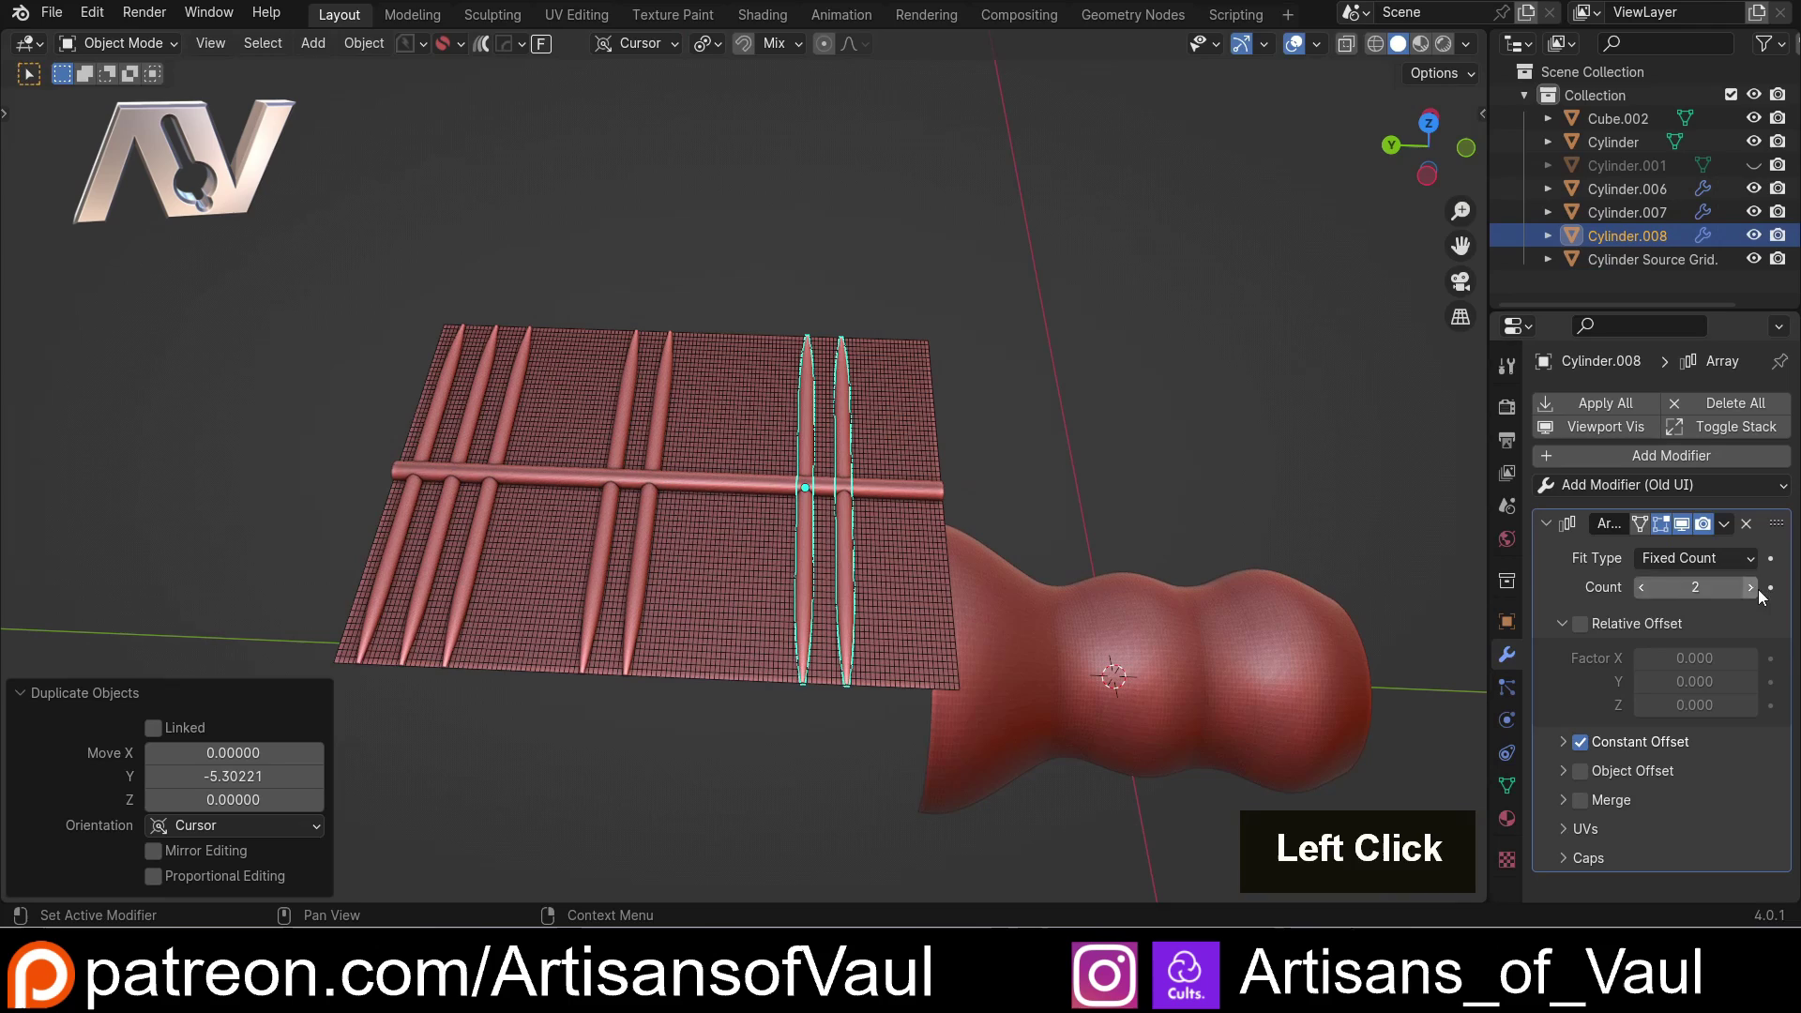
pyautogui.doubleClick(1758, 593)
pyautogui.click(1166, 392)
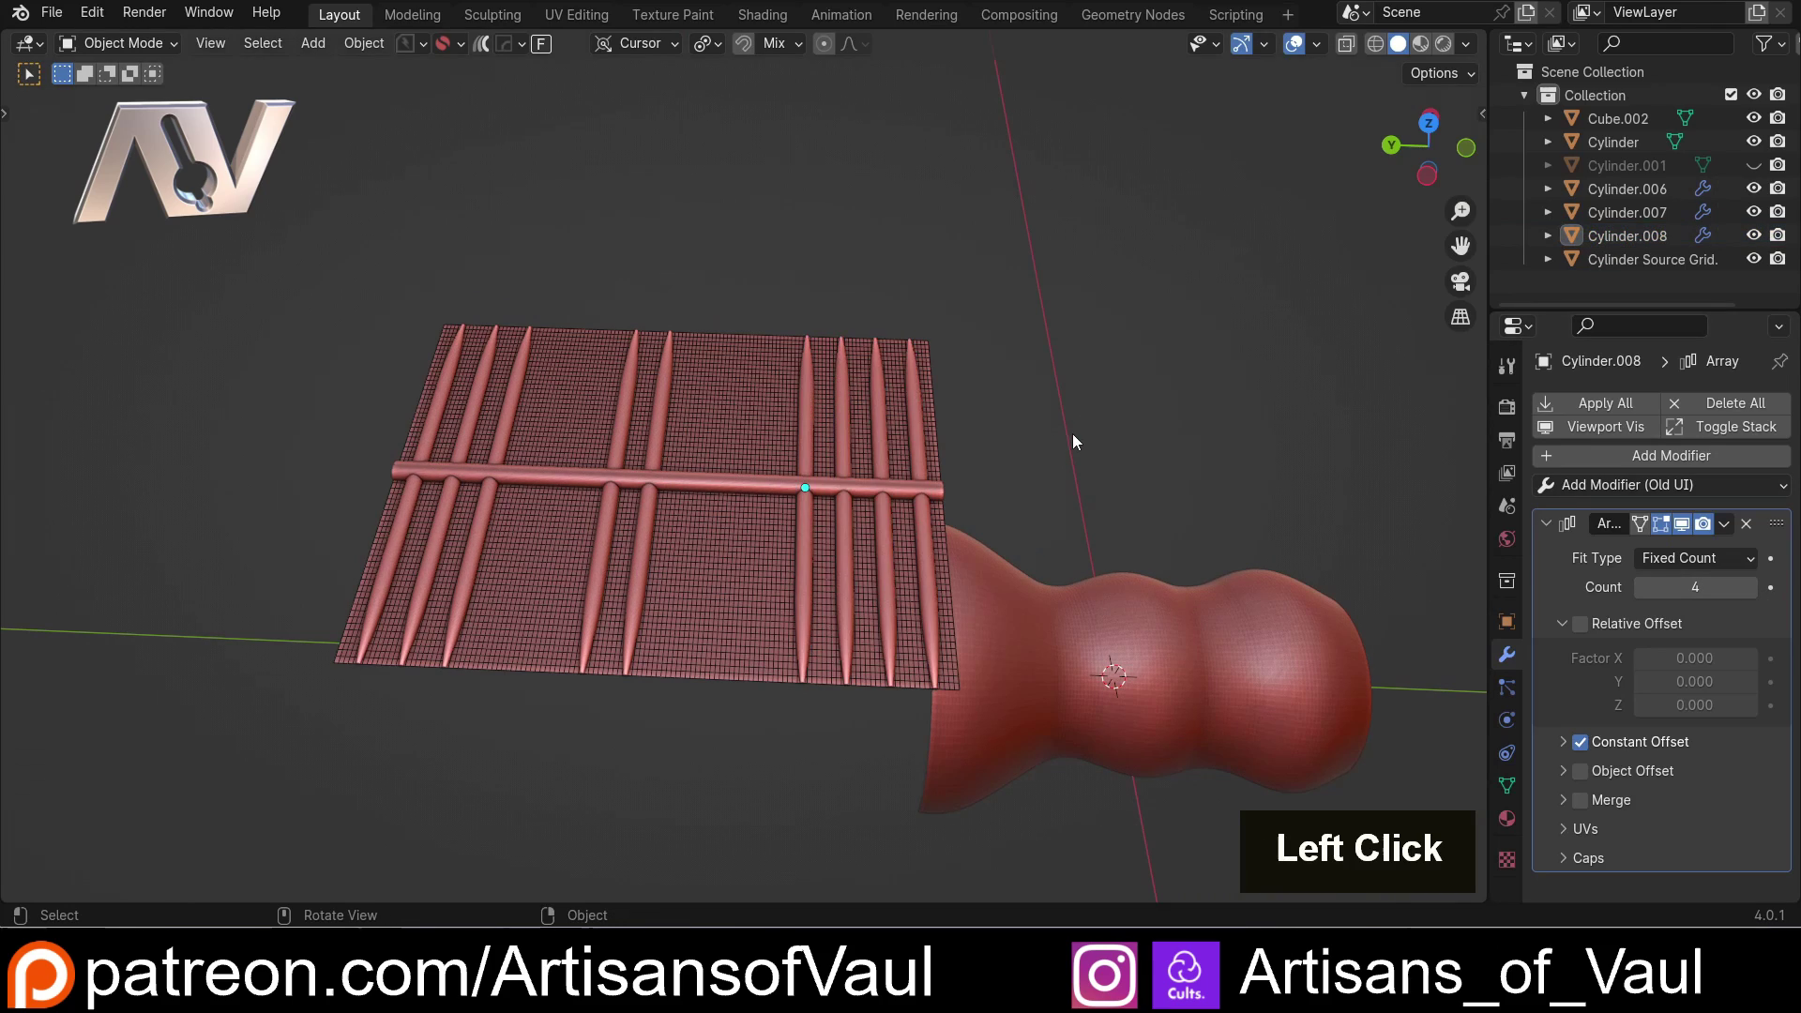
# Select the vase surface and then the horizontal rod, reviewing the ribbed grid and vase together
pyautogui.scroll(3)
pyautogui.middleClick(1156, 435)
pyautogui.click(1054, 450)
pyautogui.scroll(-3)
pyautogui.click(1087, 430)
pyautogui.scroll(3)
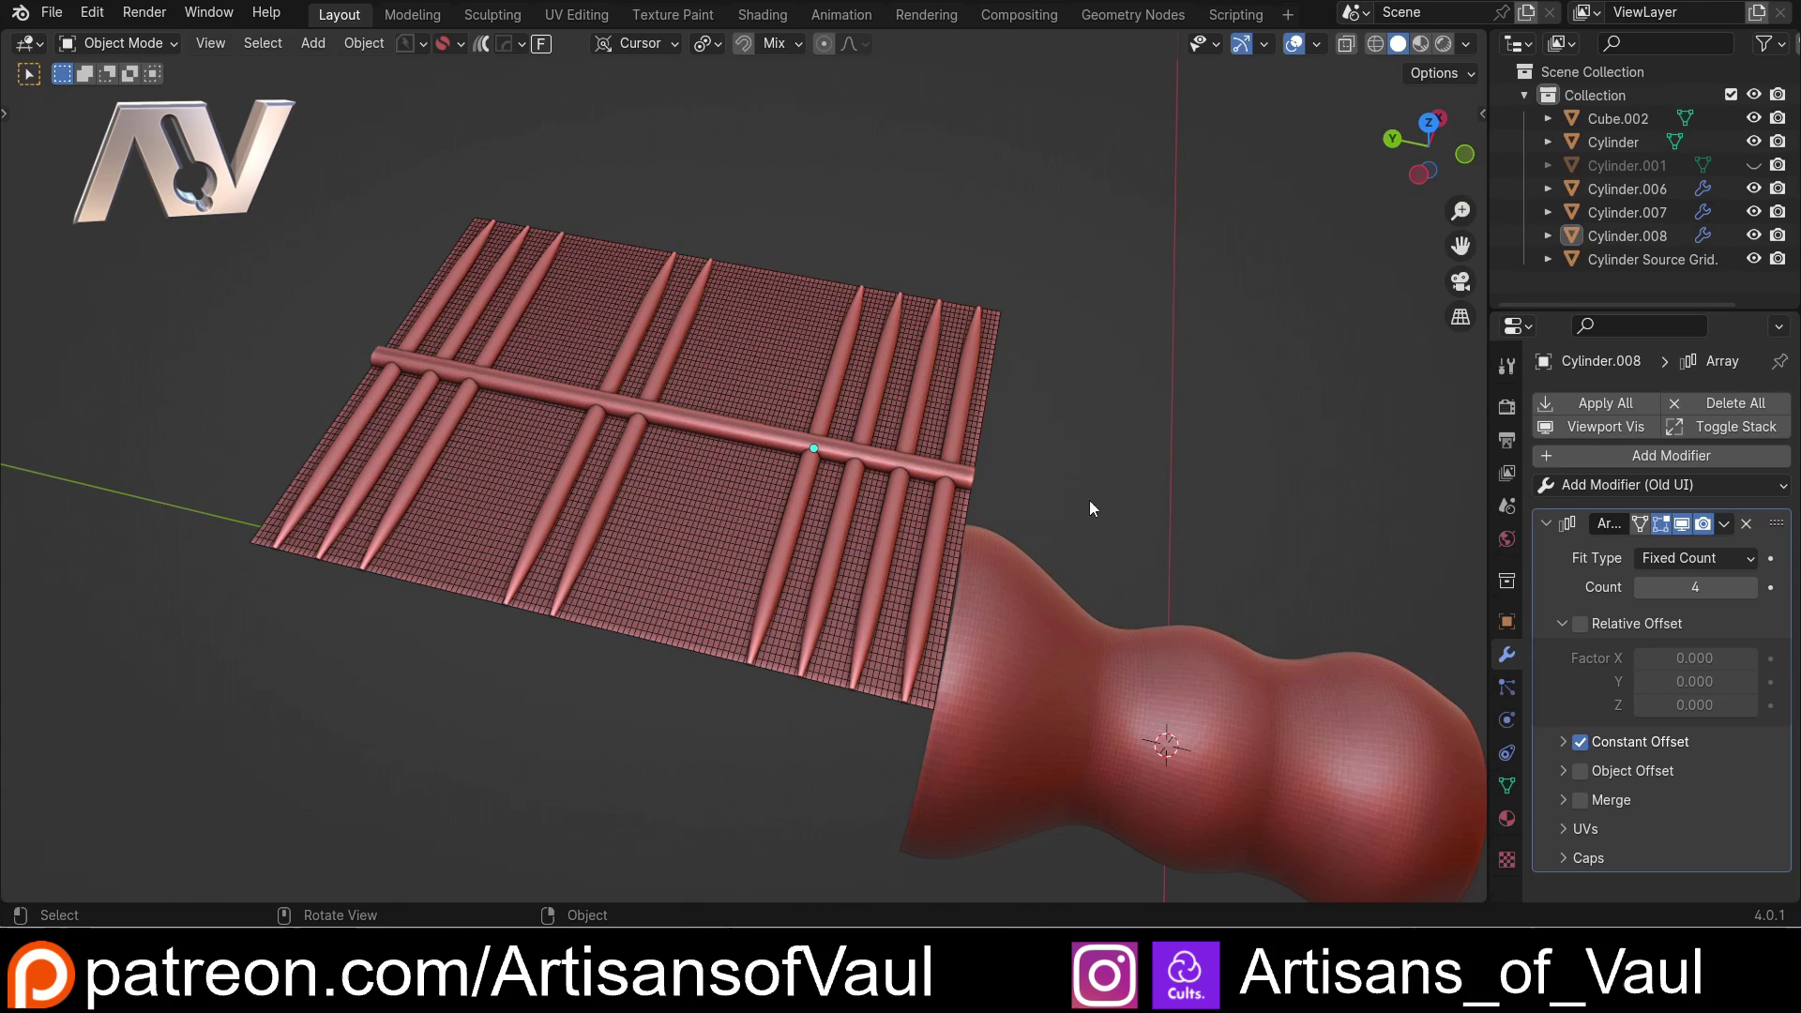
pyautogui.middleClick(937, 500)
pyautogui.click(921, 597)
pyautogui.middleClick(737, 545)
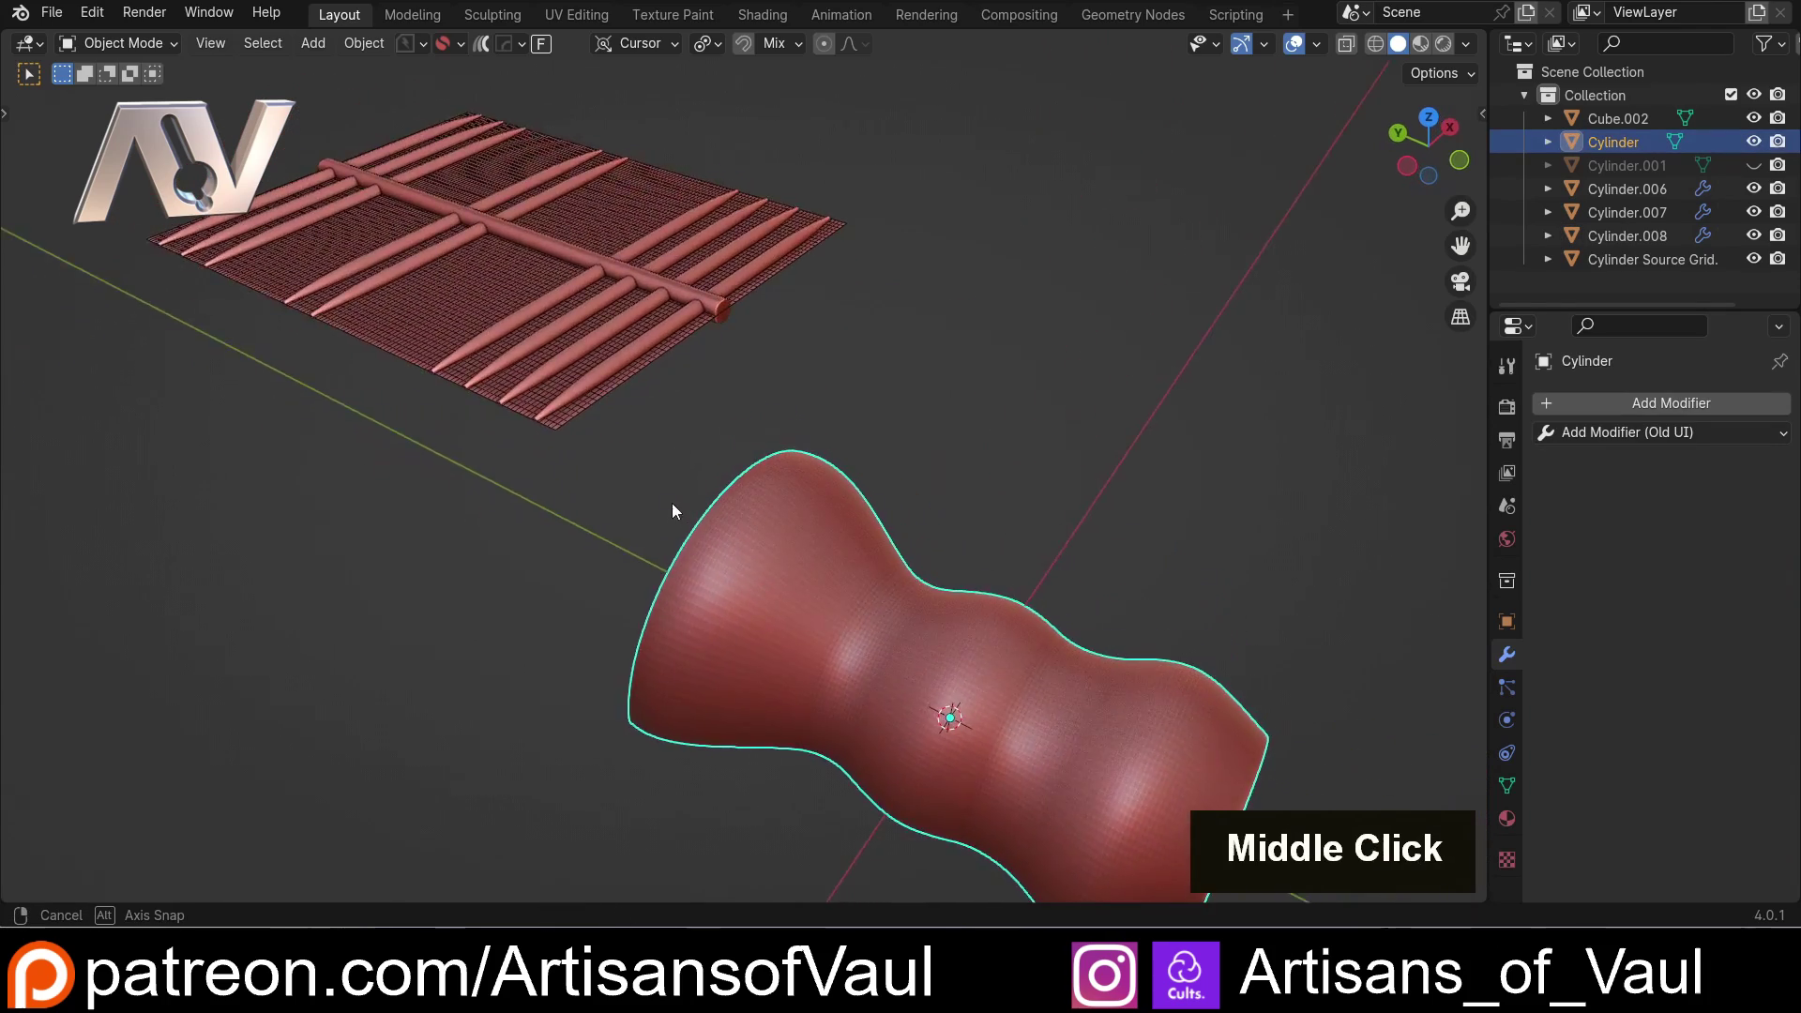
pyautogui.middleClick(629, 481)
pyautogui.click(663, 316)
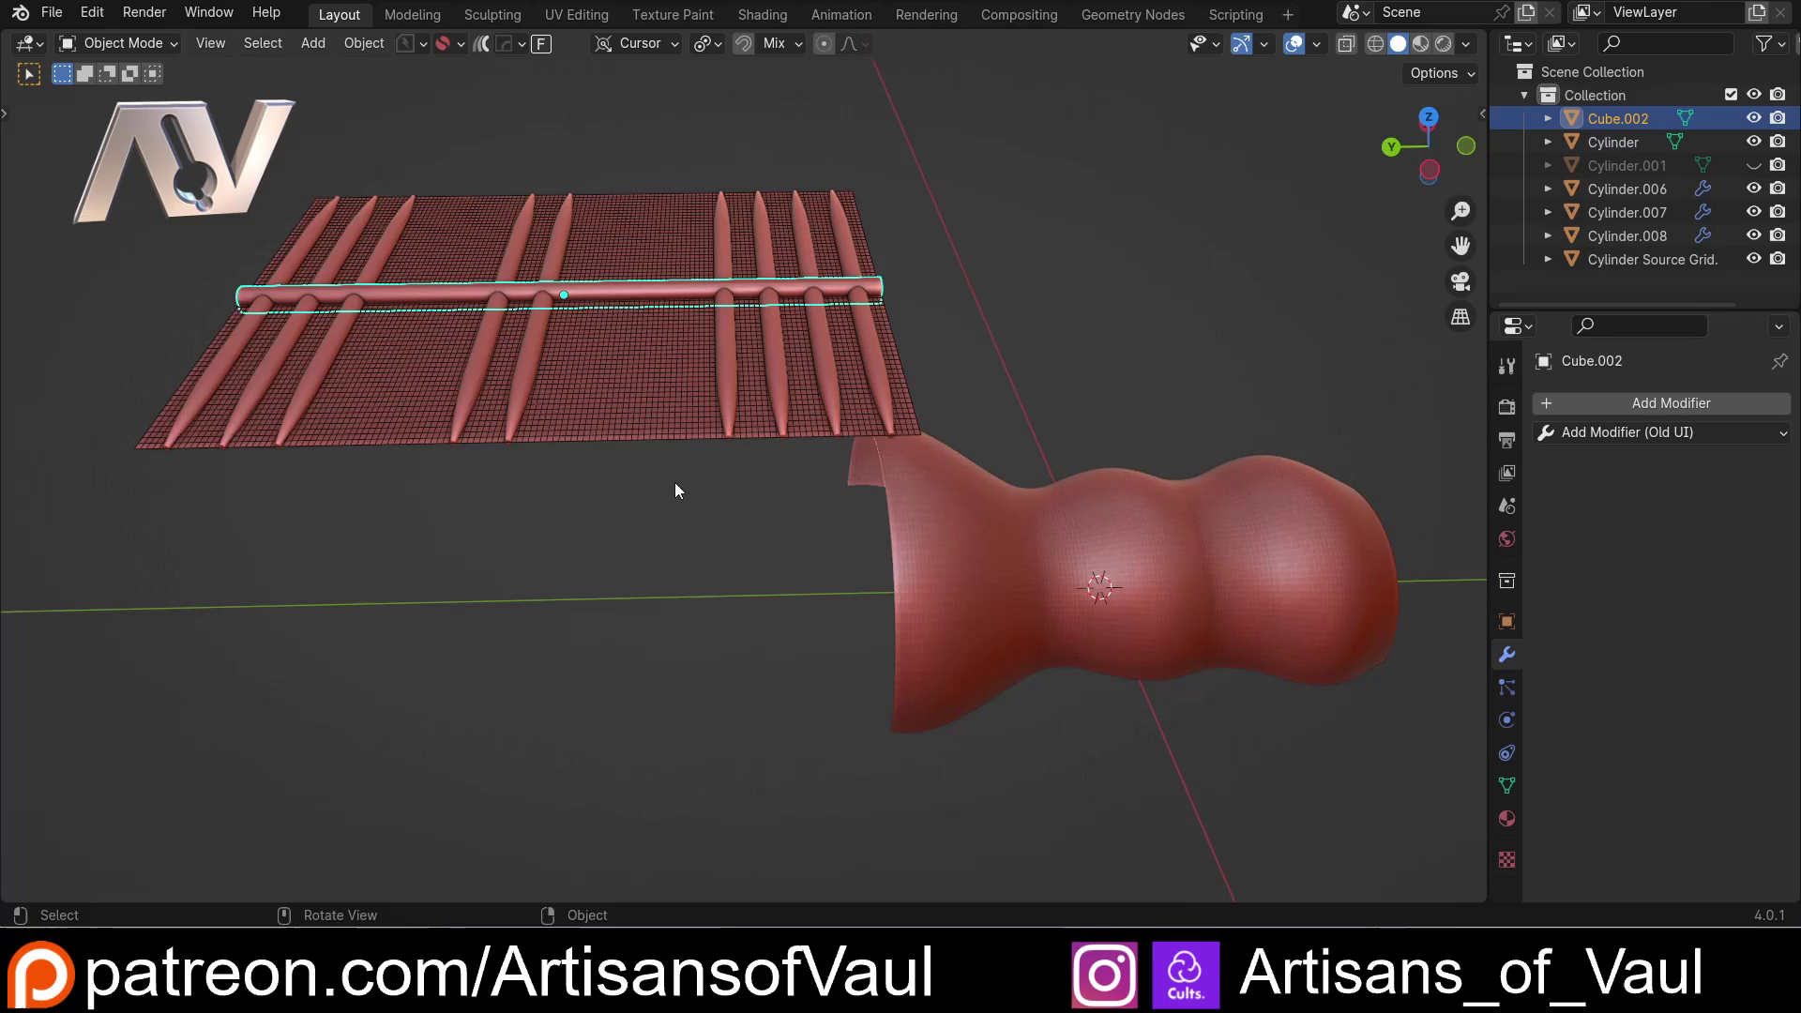
pyautogui.middleClick(774, 477)
pyautogui.middleClick(659, 467)
pyautogui.scroll(3)
pyautogui.middleClick(972, 355)
pyautogui.middleClick(898, 464)
pyautogui.middleClick(982, 437)
pyautogui.scroll(-3)
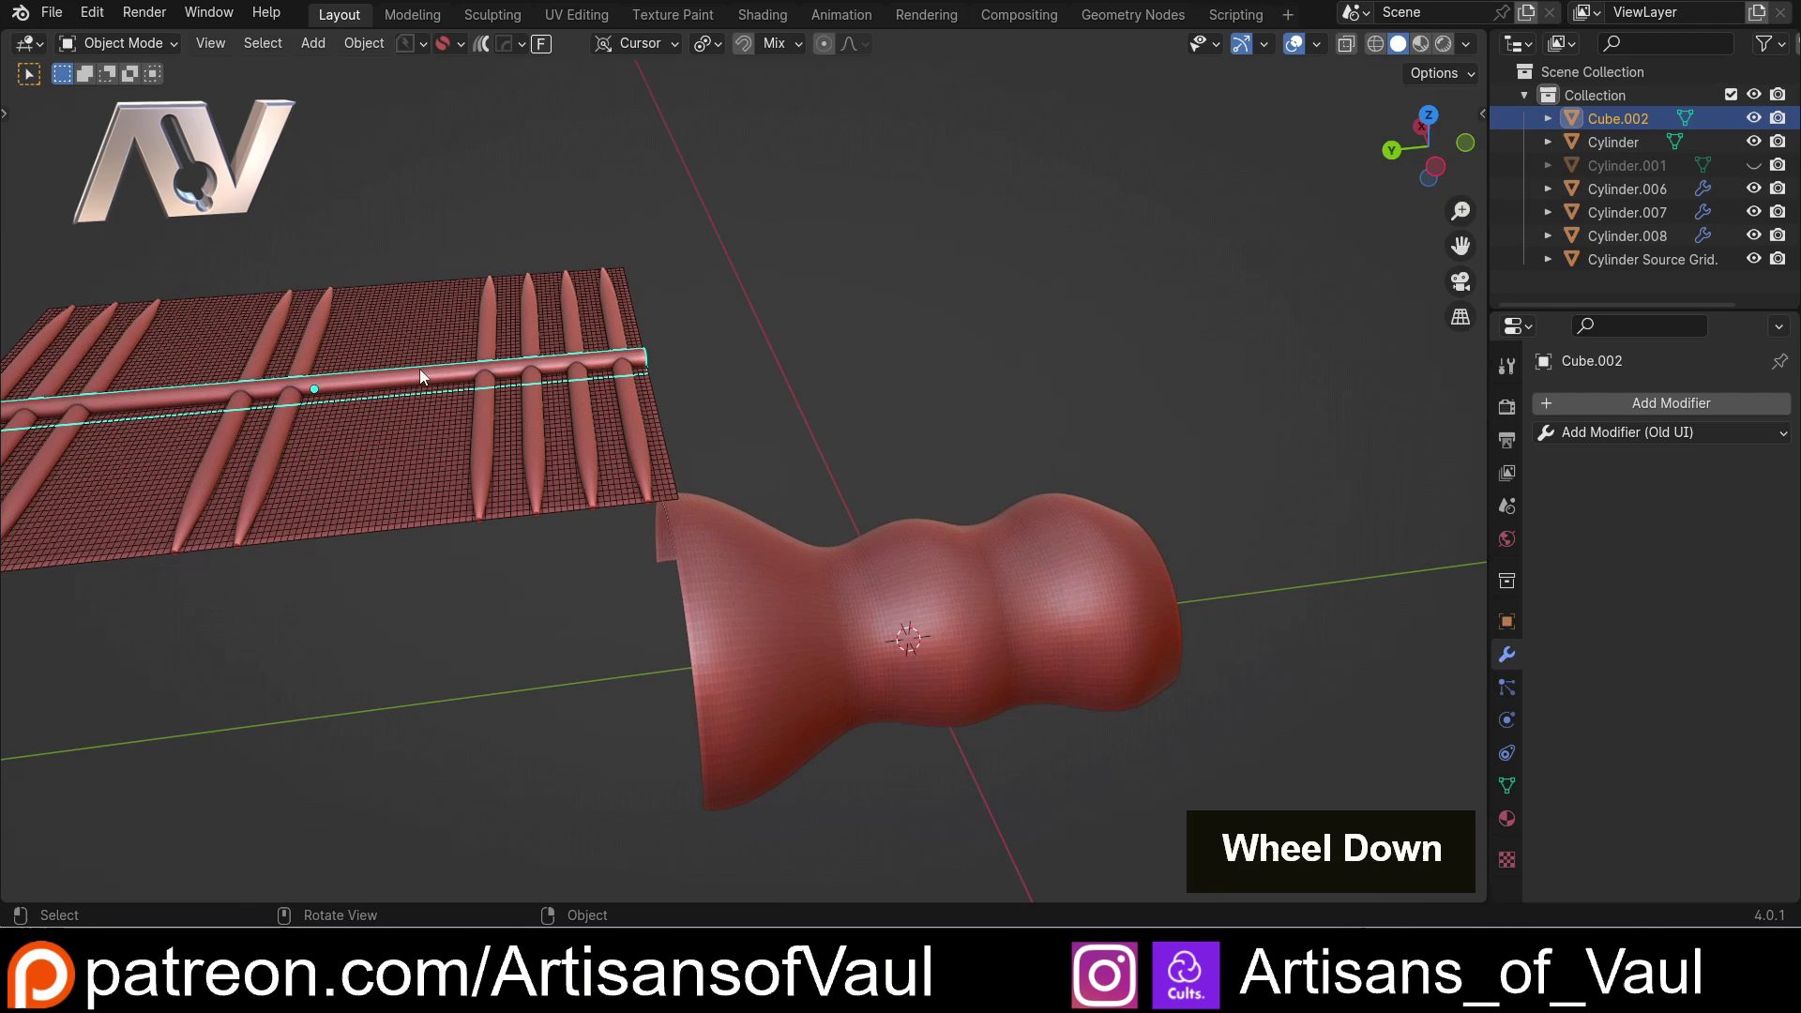
# Run Flowify from the F header menu and orbit to locate a corner of the source grid
pyautogui.click(547, 57)
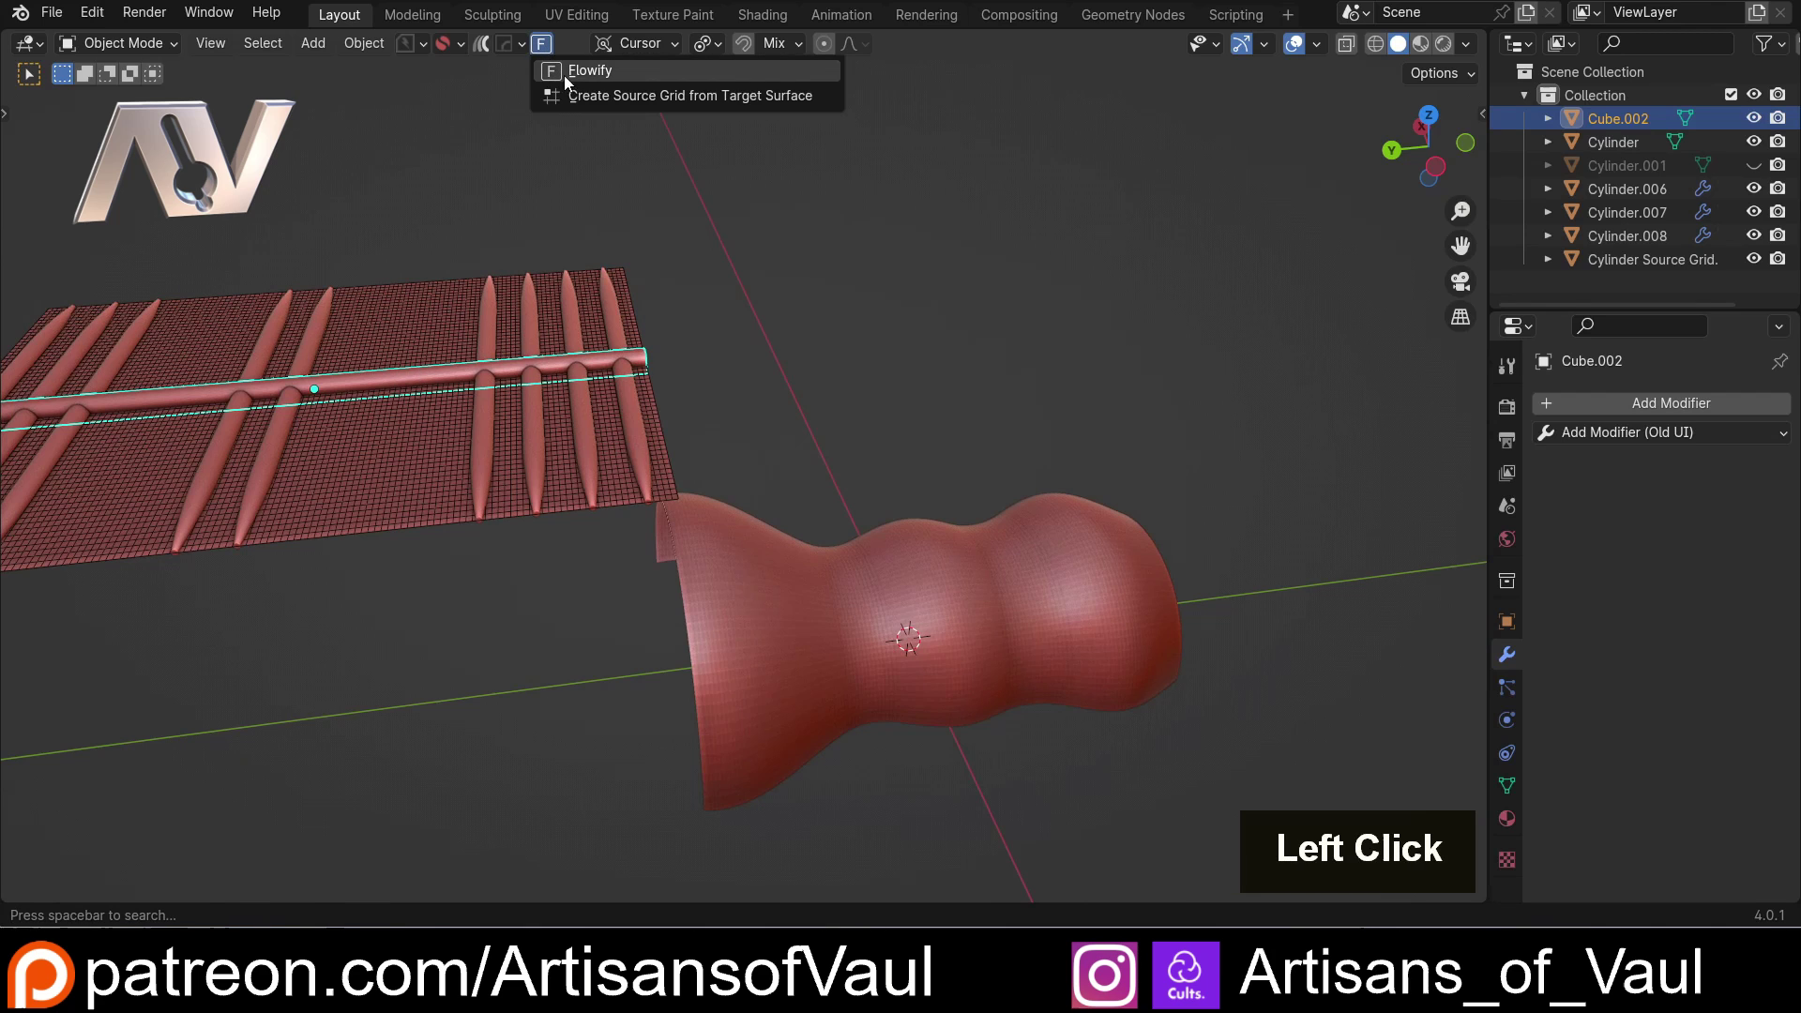
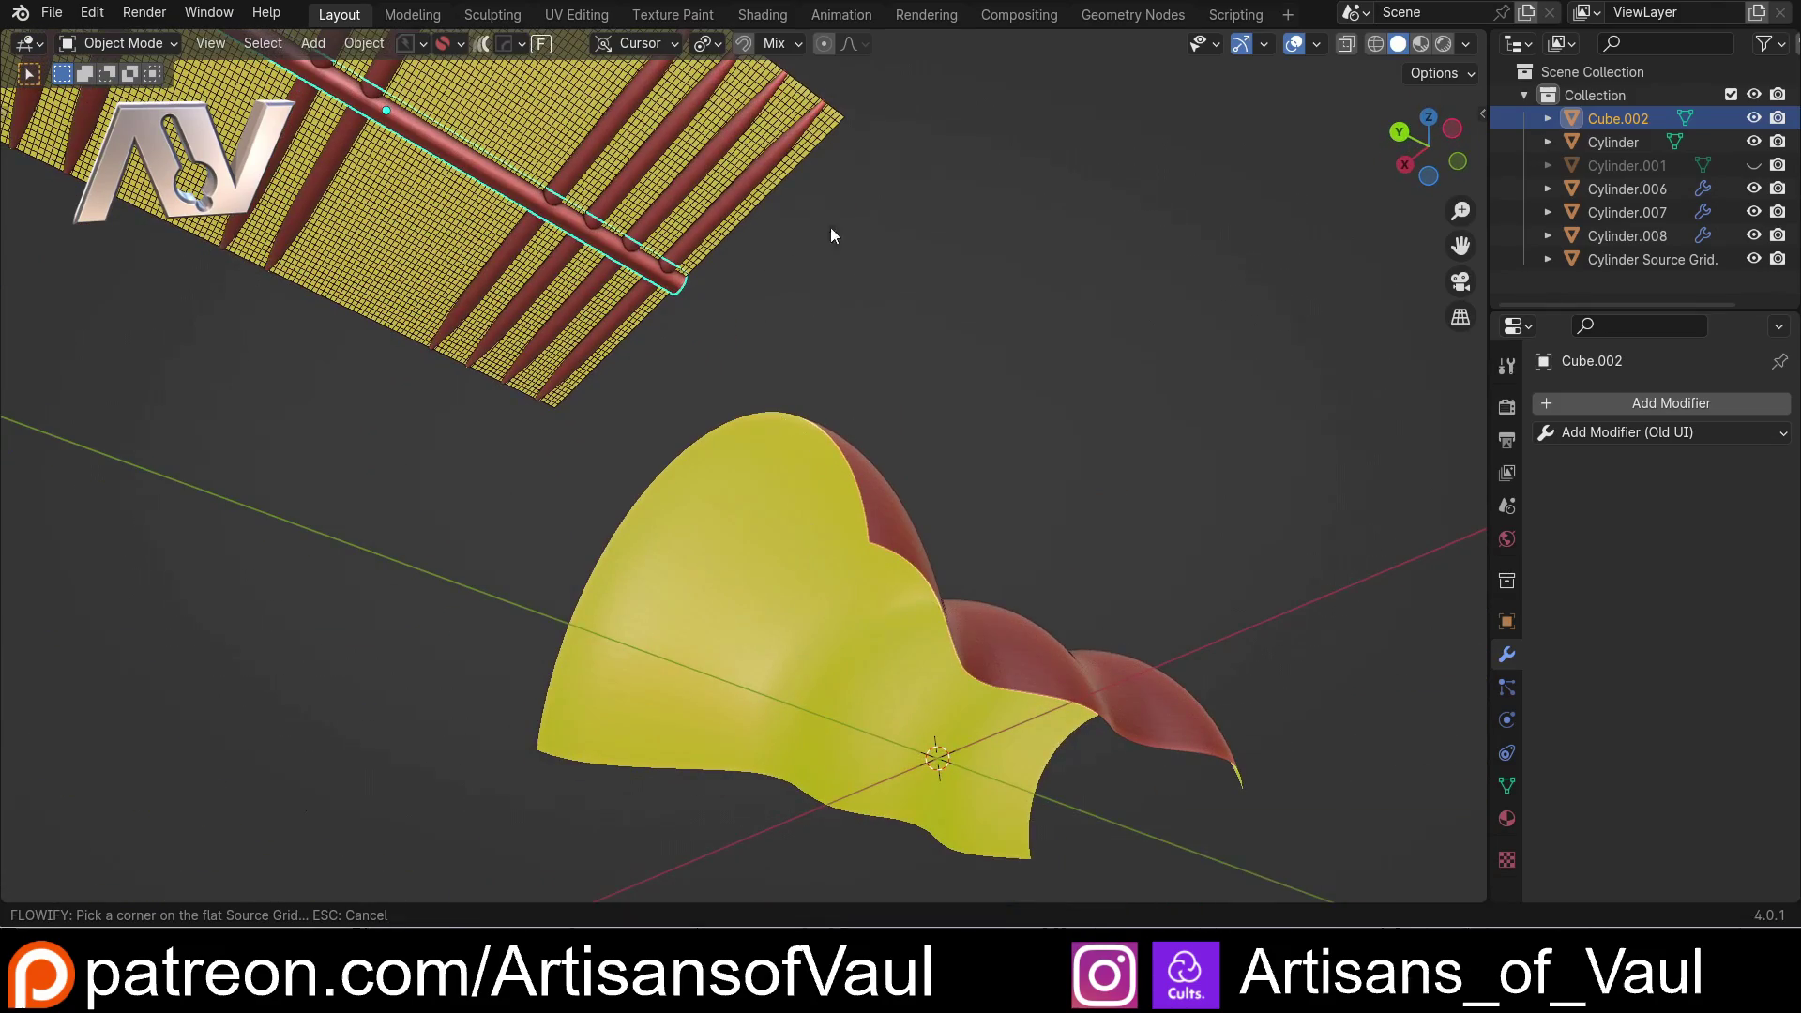
pyautogui.middleClick(850, 241)
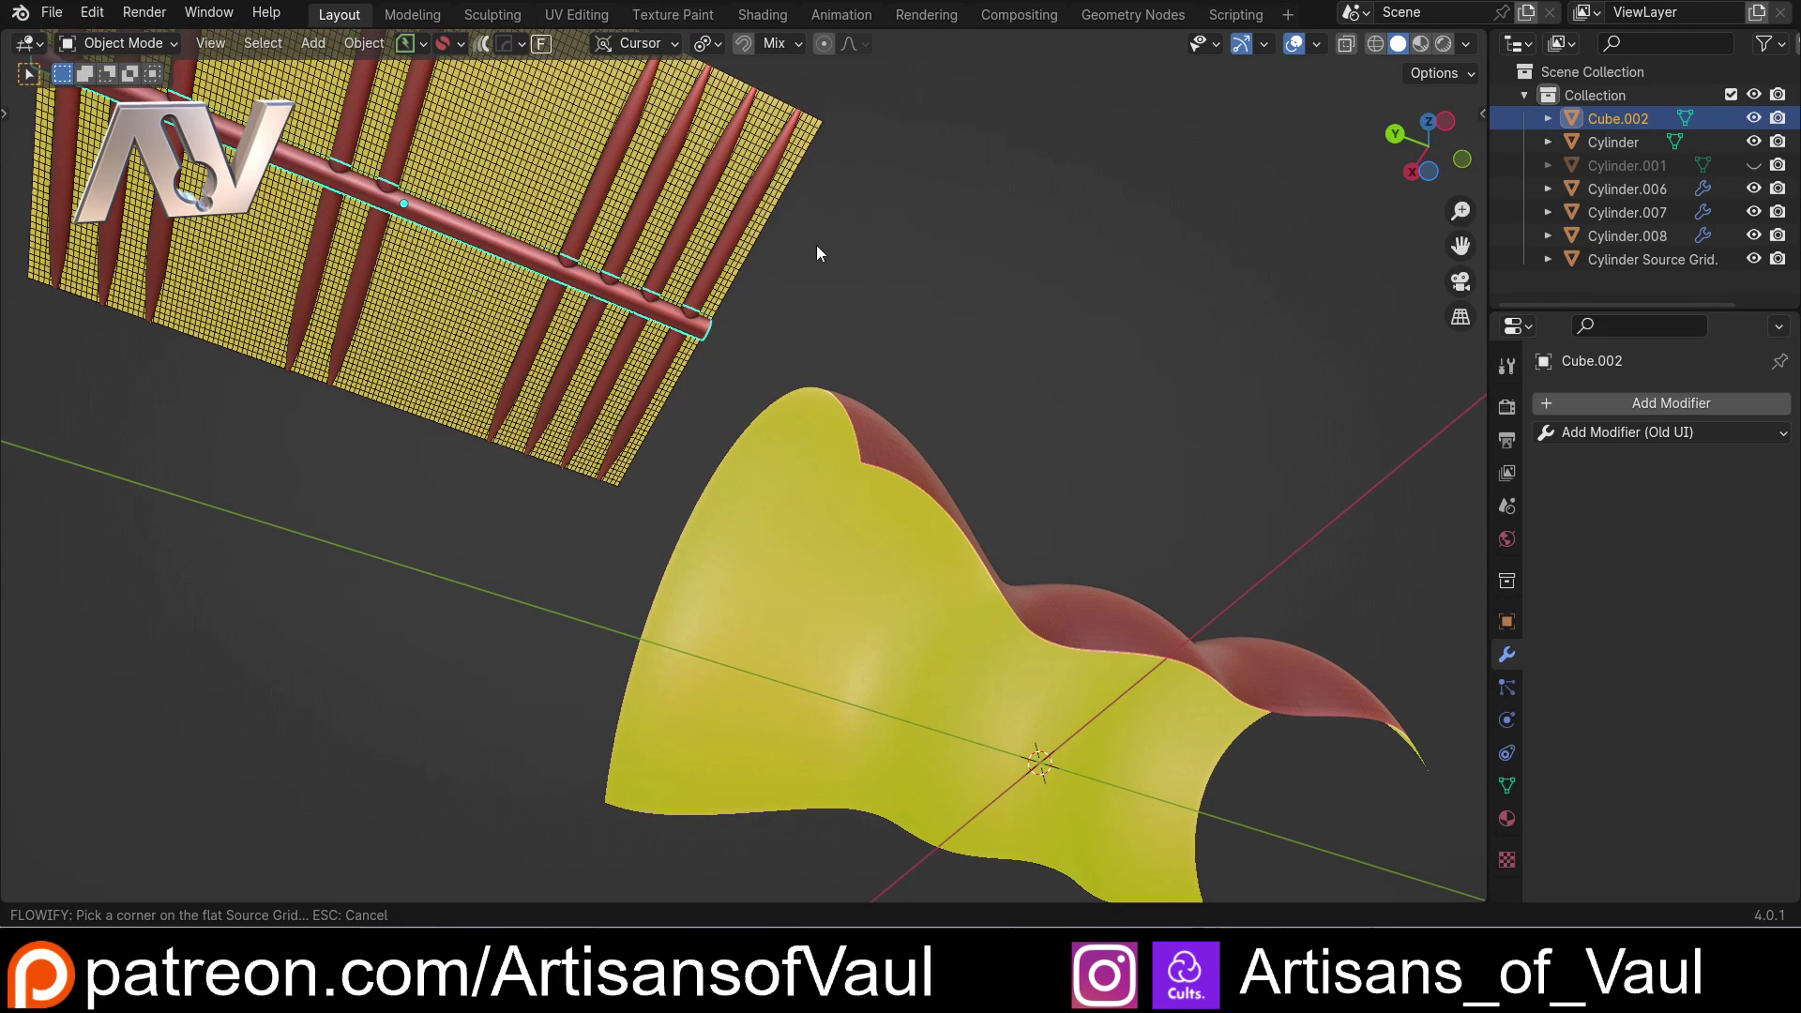
pyautogui.middleClick(917, 192)
pyautogui.middleClick(810, 226)
pyautogui.scroll(3)
pyautogui.middleClick(713, 418)
pyautogui.scroll(-3)
pyautogui.middleClick(1010, 229)
pyautogui.middleClick(858, 258)
pyautogui.scroll(3)
pyautogui.middleClick(705, 311)
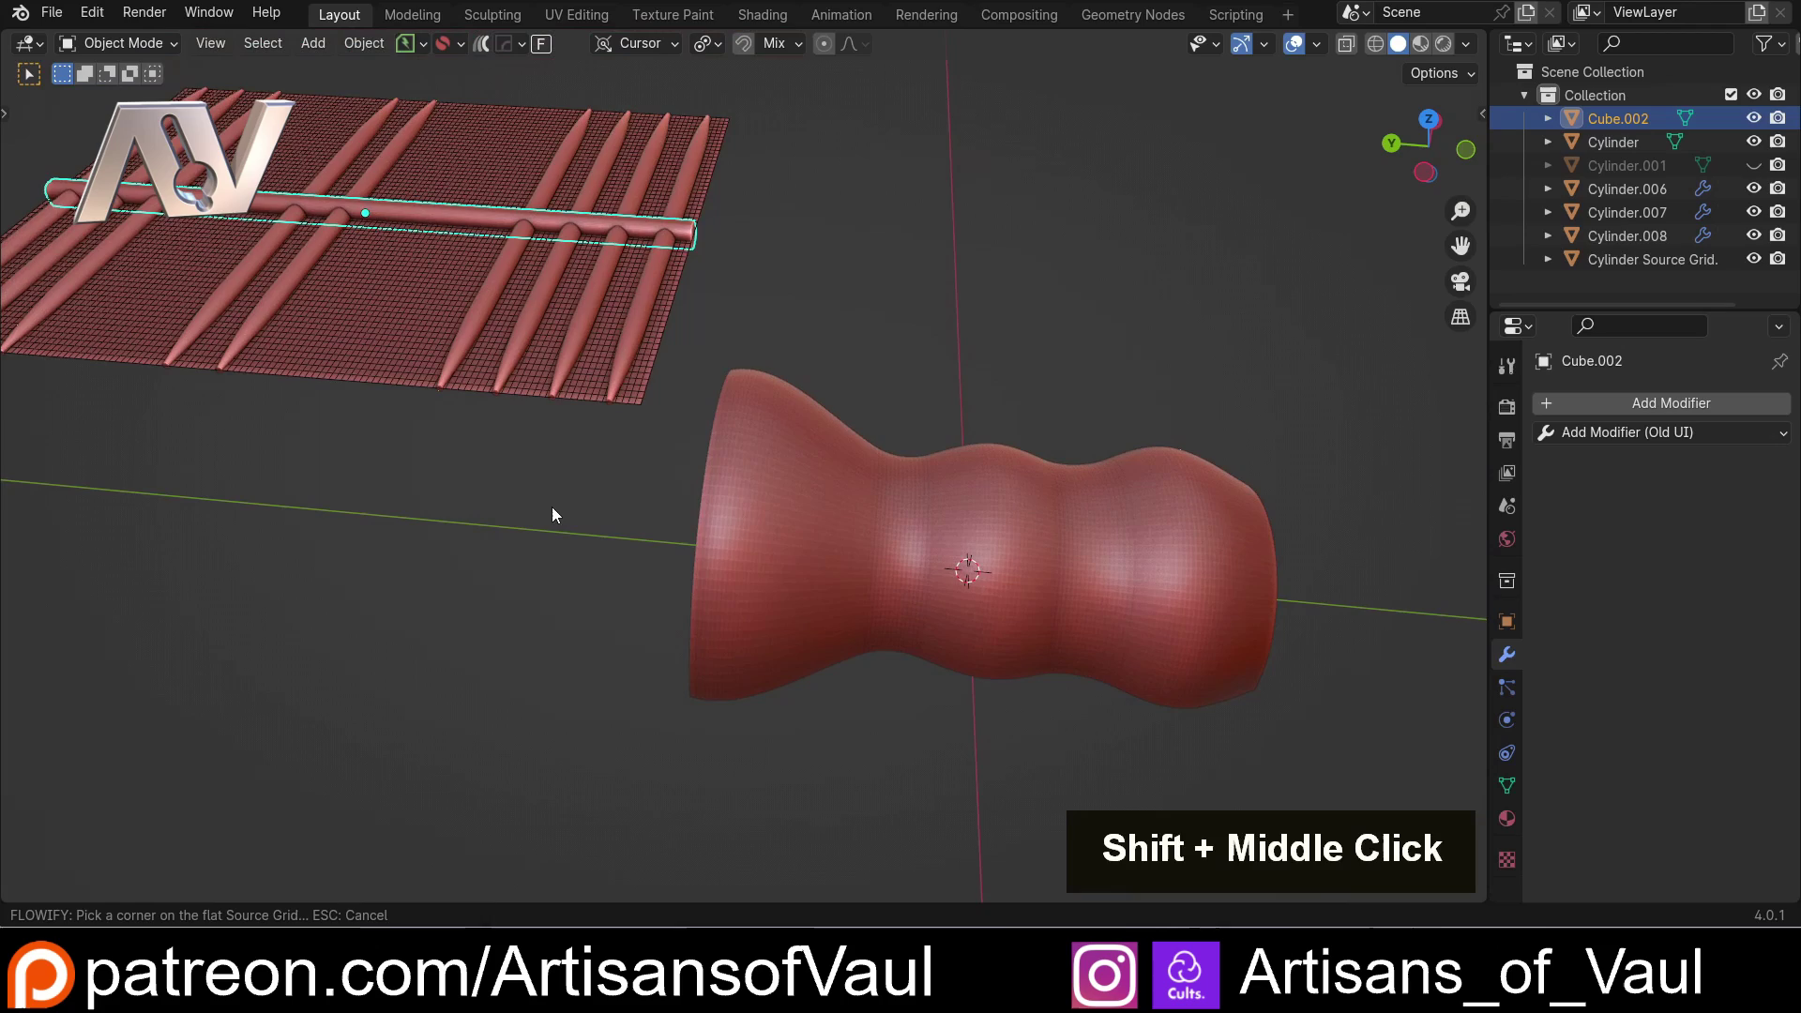
pyautogui.middleClick(555, 502)
pyautogui.middleClick(535, 568)
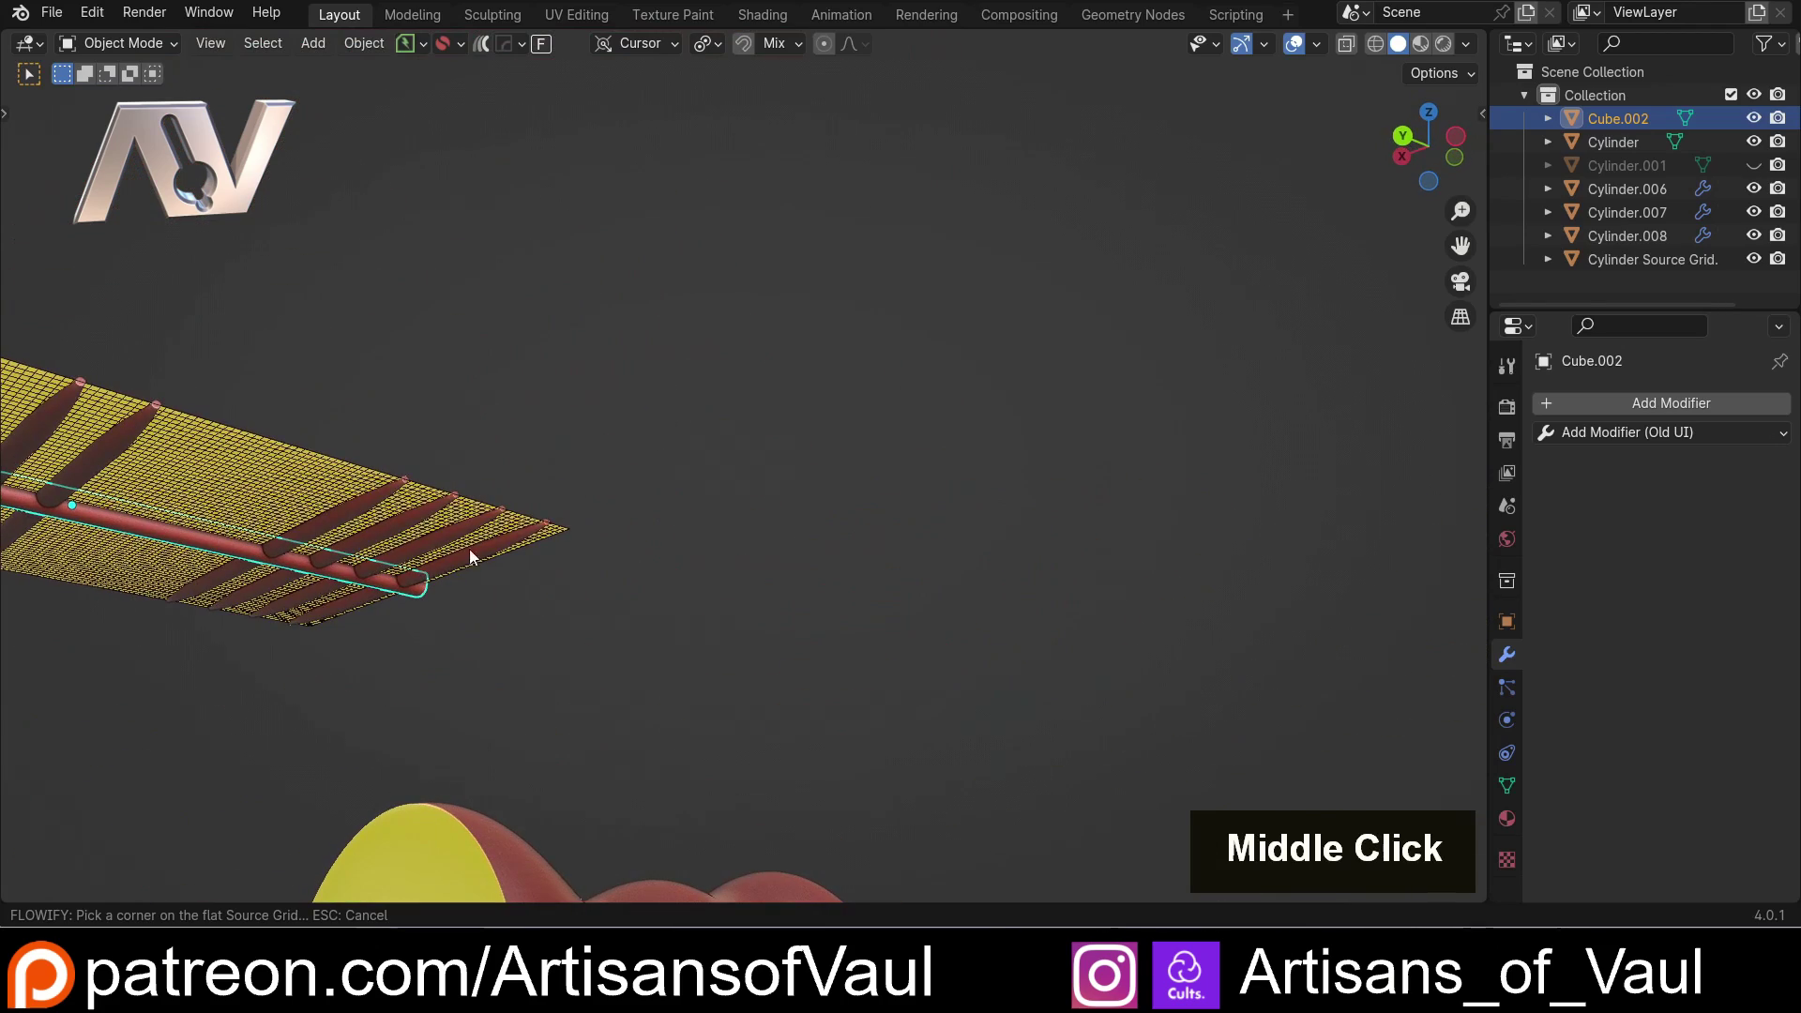
pyautogui.middleClick(485, 657)
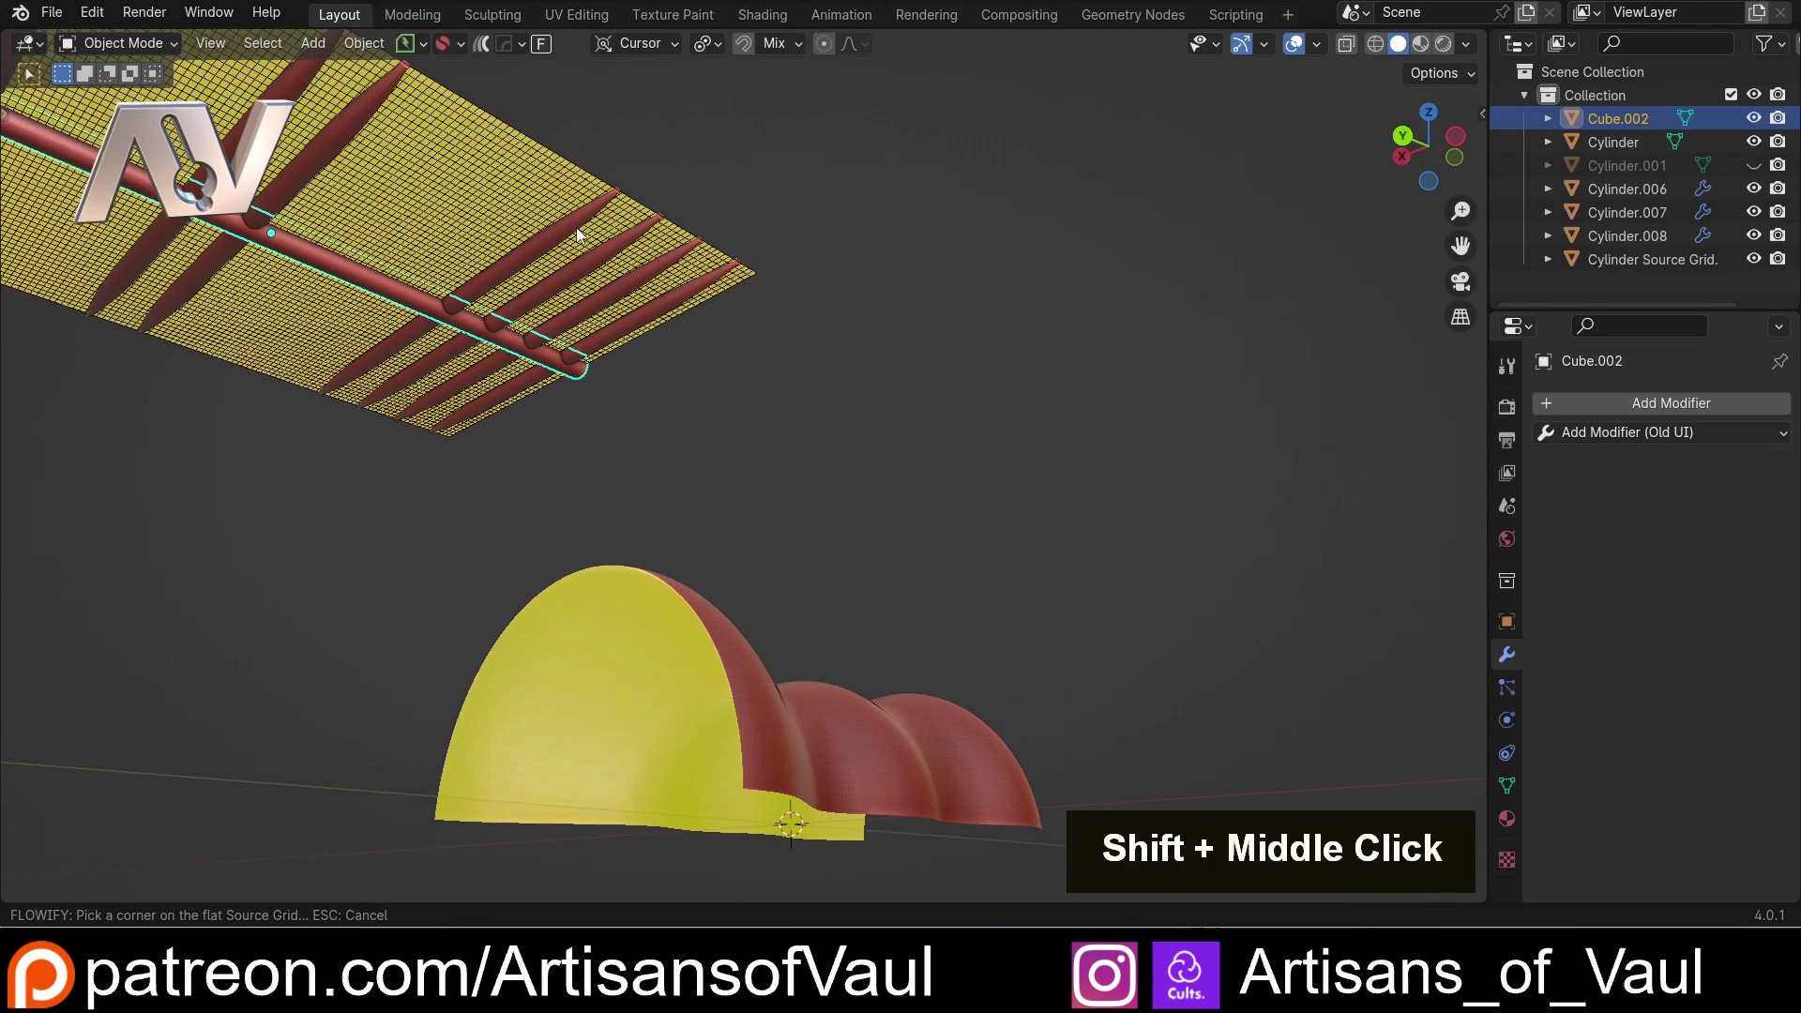
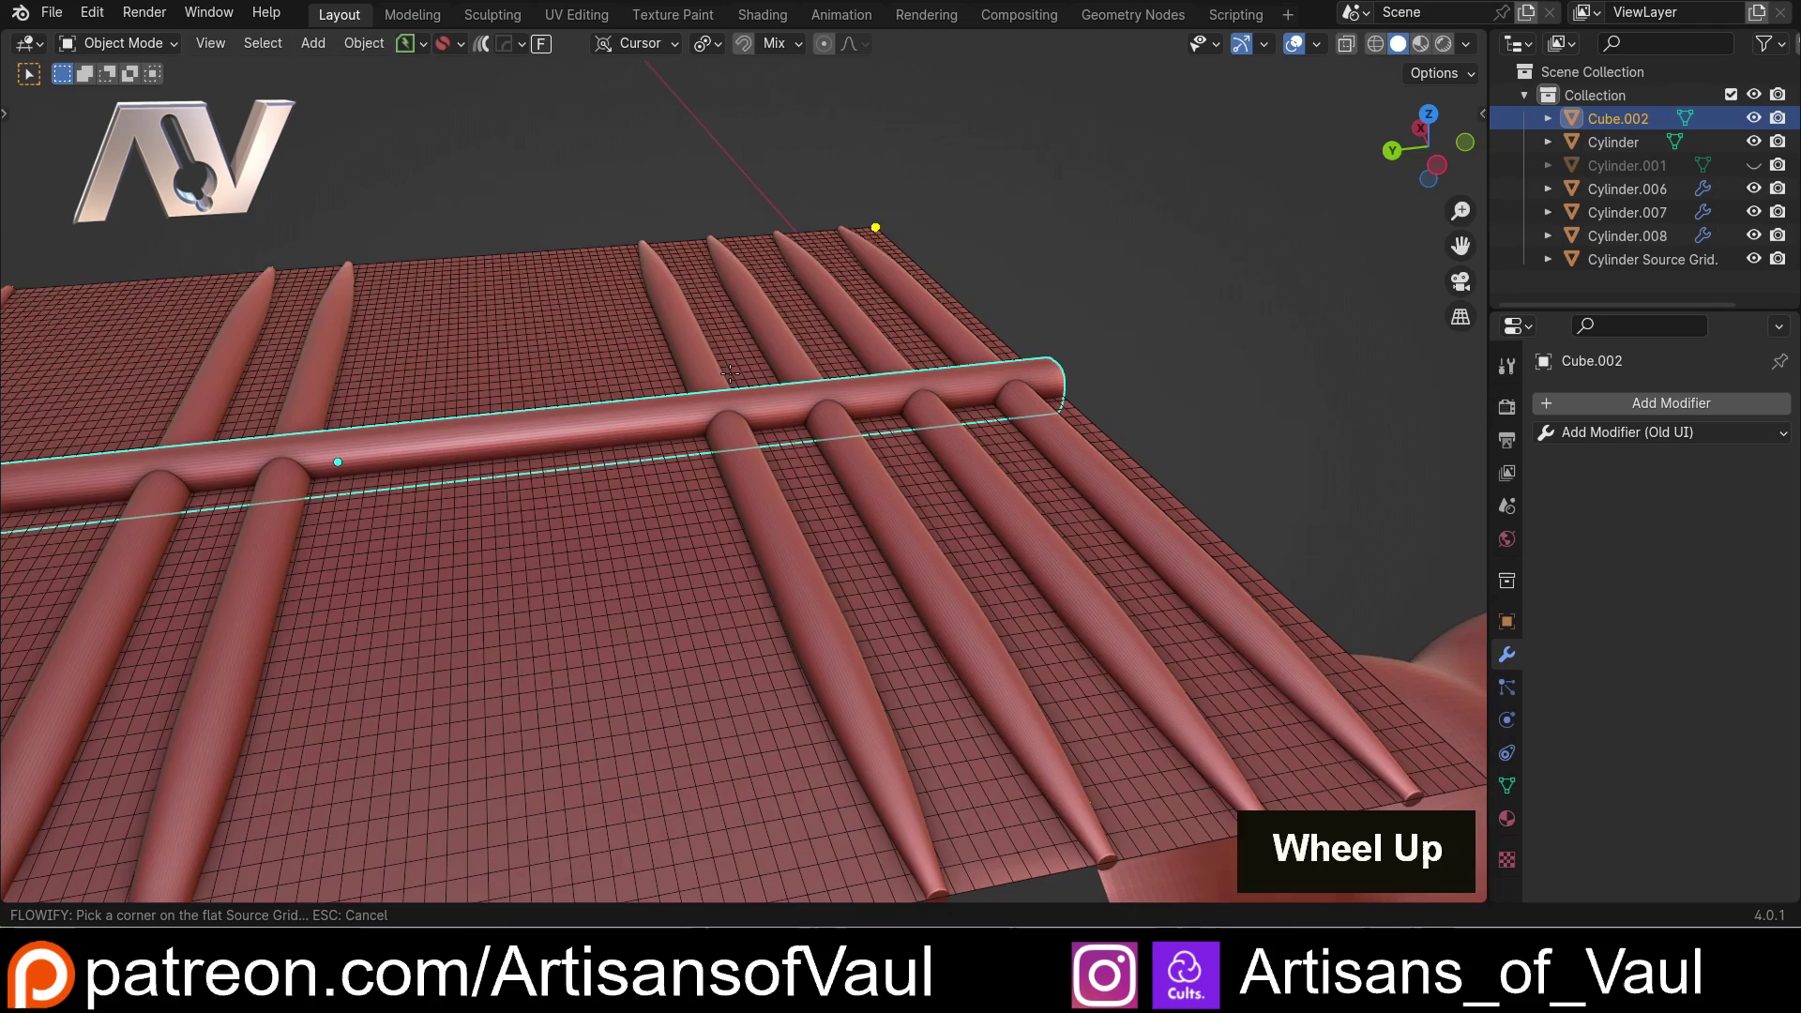
pyautogui.scroll(-3)
pyautogui.middleClick(874, 536)
pyautogui.middleClick(624, 436)
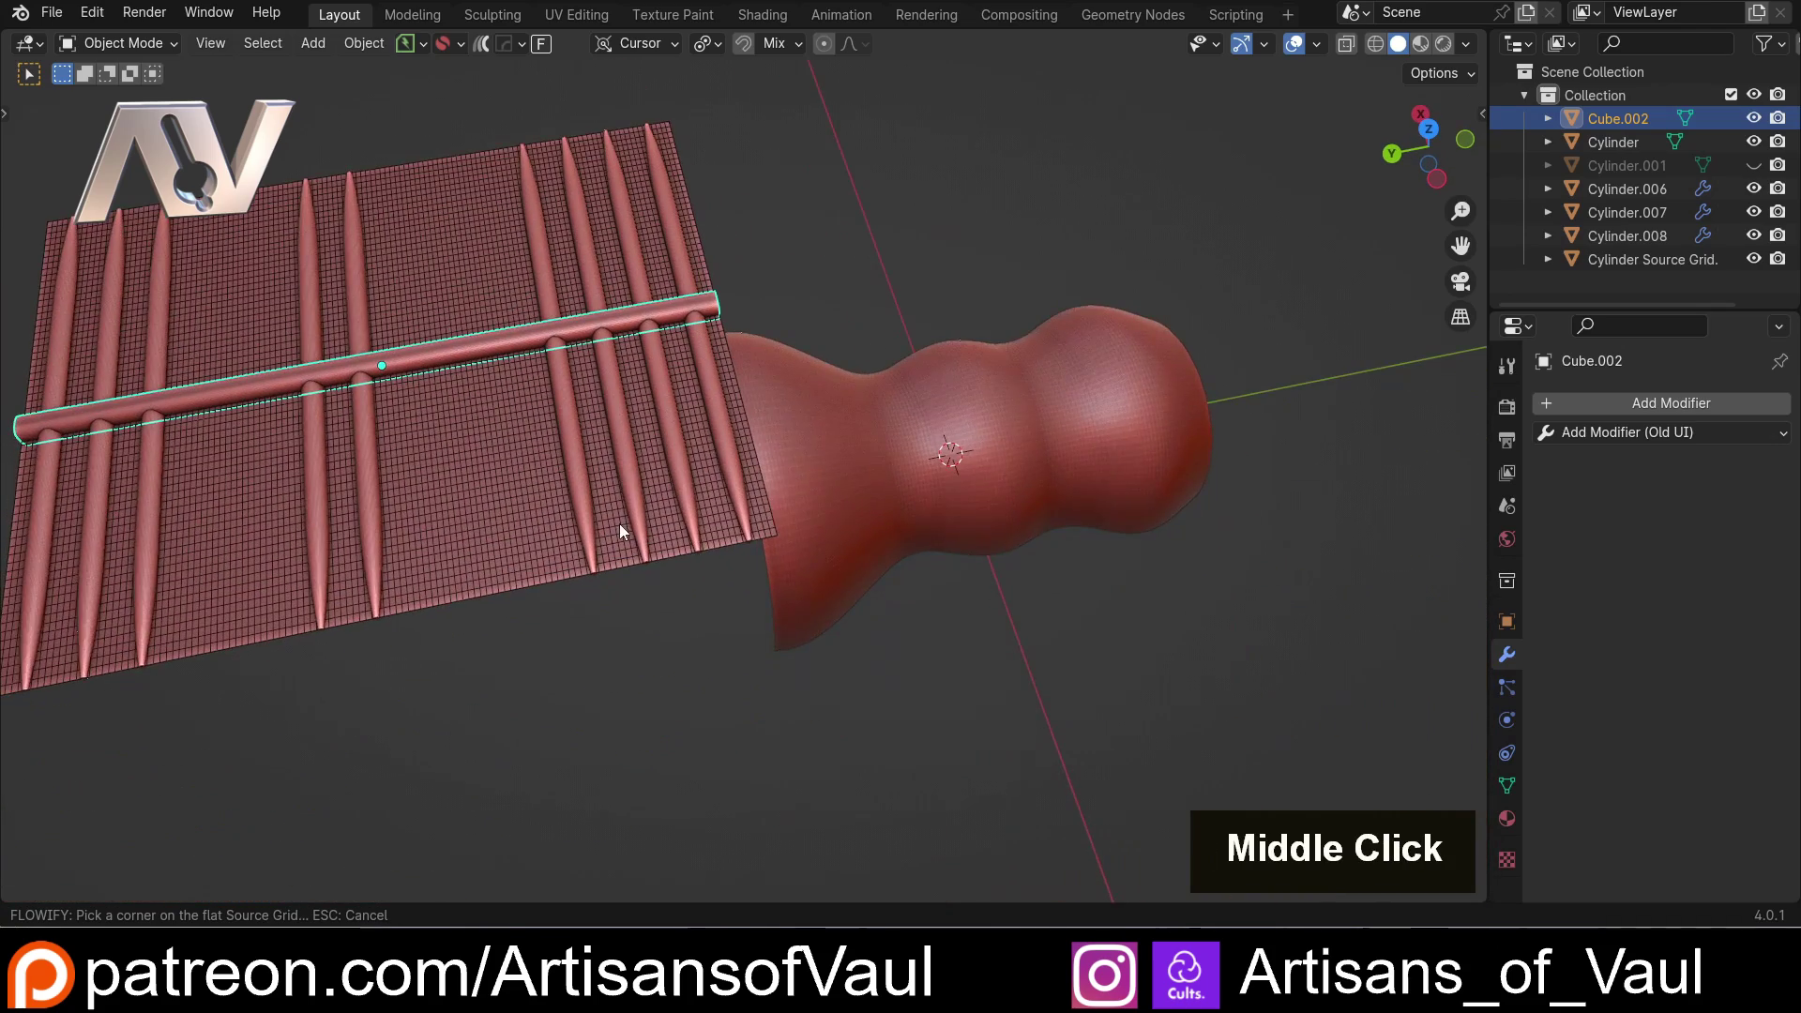
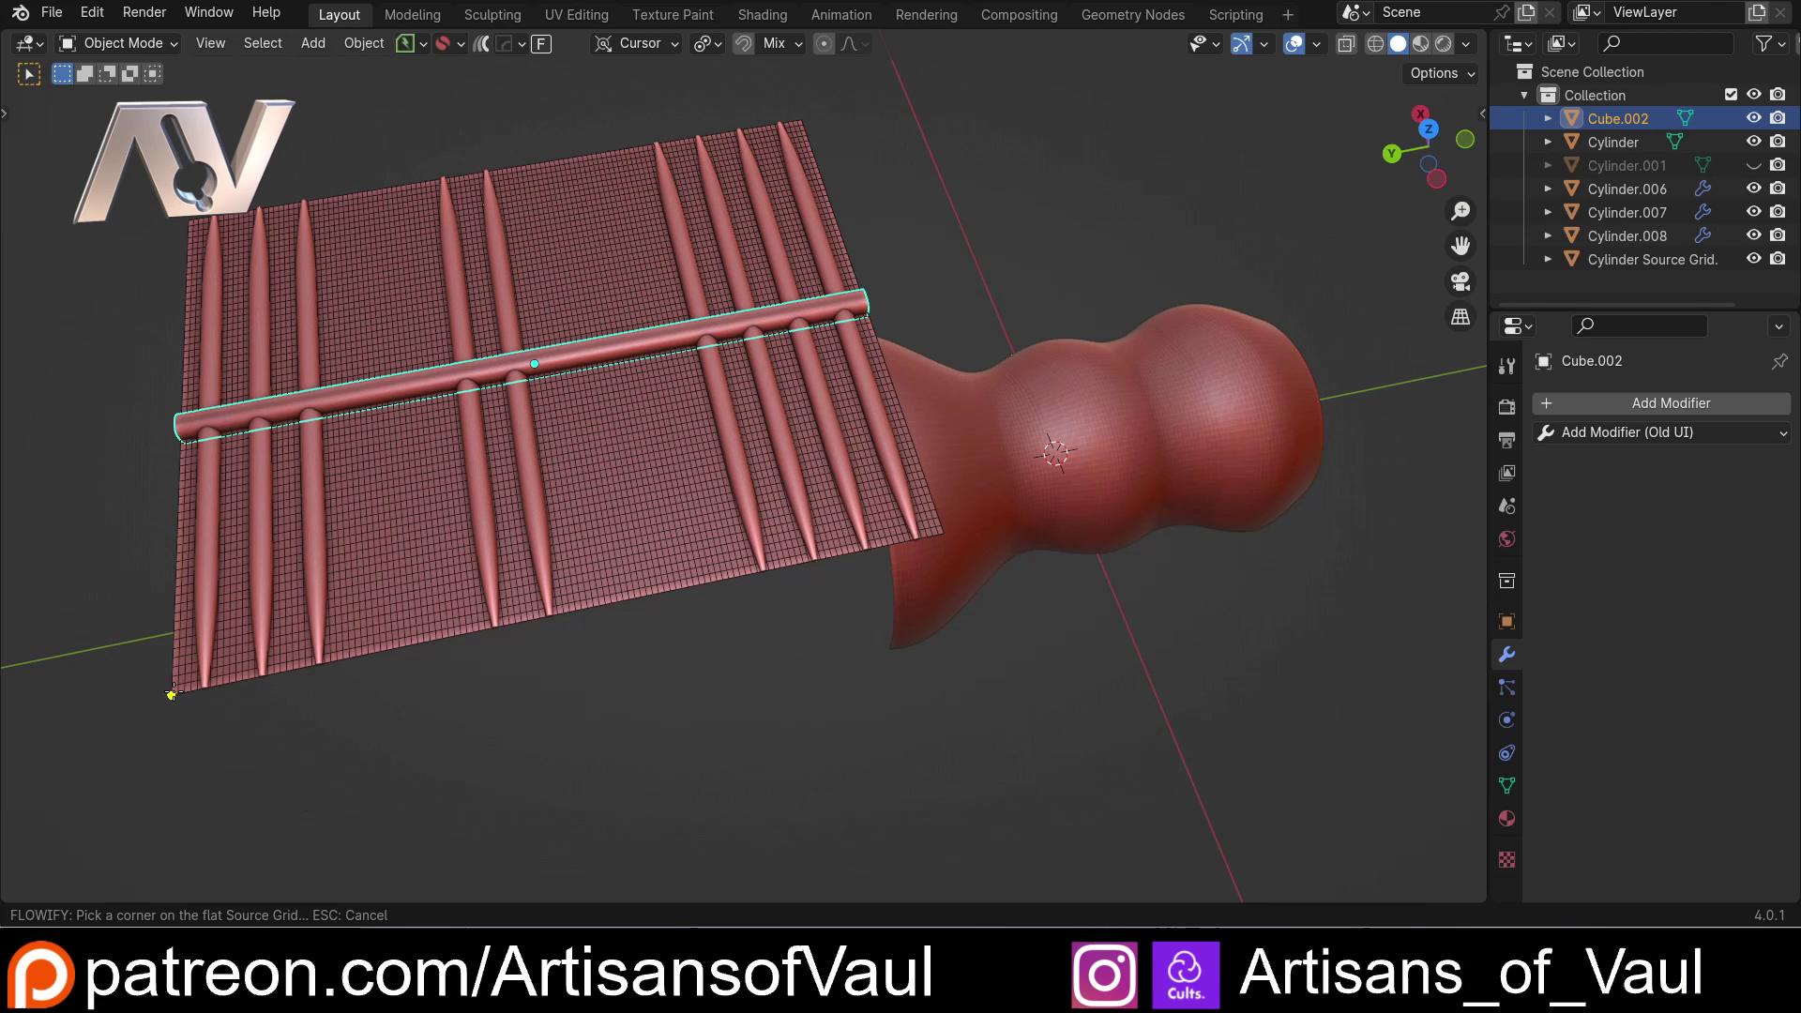
# Pick a corner of the flat grid as the Flowify source corner
pyautogui.click(179, 697)
pyautogui.middleClick(720, 731)
pyautogui.middleClick(743, 653)
pyautogui.middleClick(707, 508)
pyautogui.middleClick(1034, 672)
pyautogui.middleClick(659, 710)
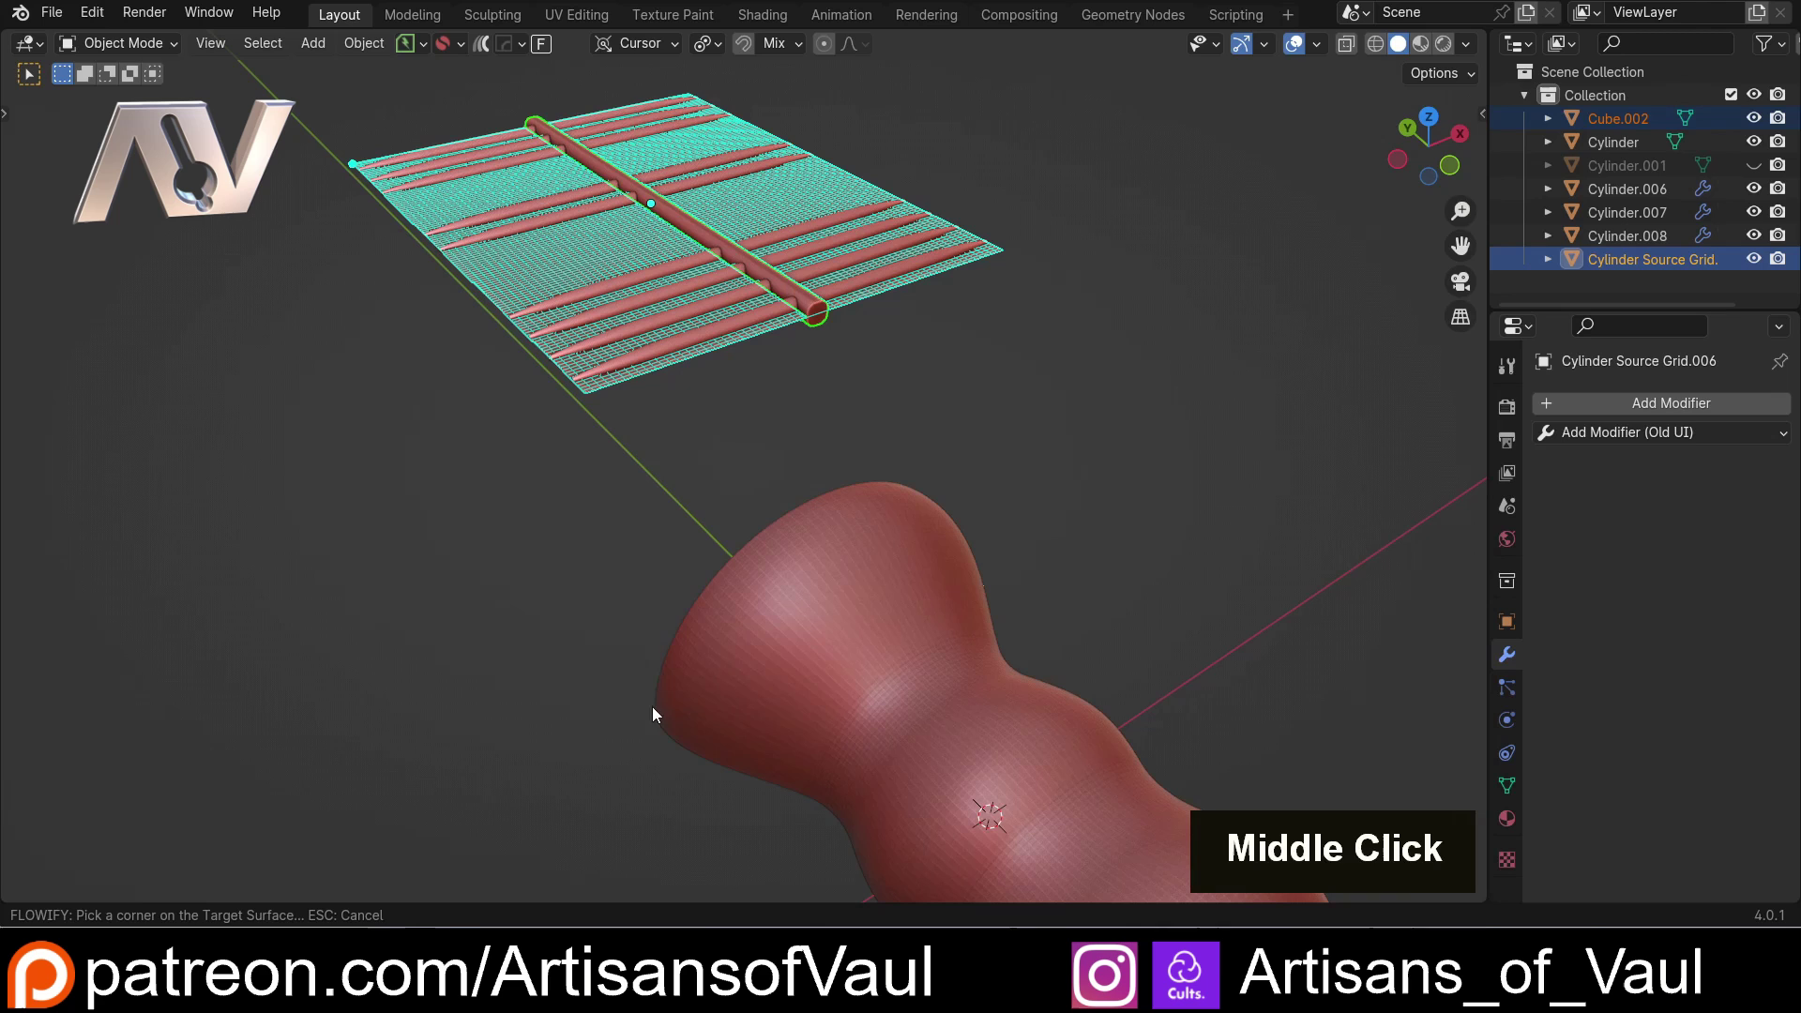
# Pick the matching corner on the vase's open edge, wrapping the rod onto the shell
pyautogui.scroll(-3)
pyautogui.middleClick(669, 721)
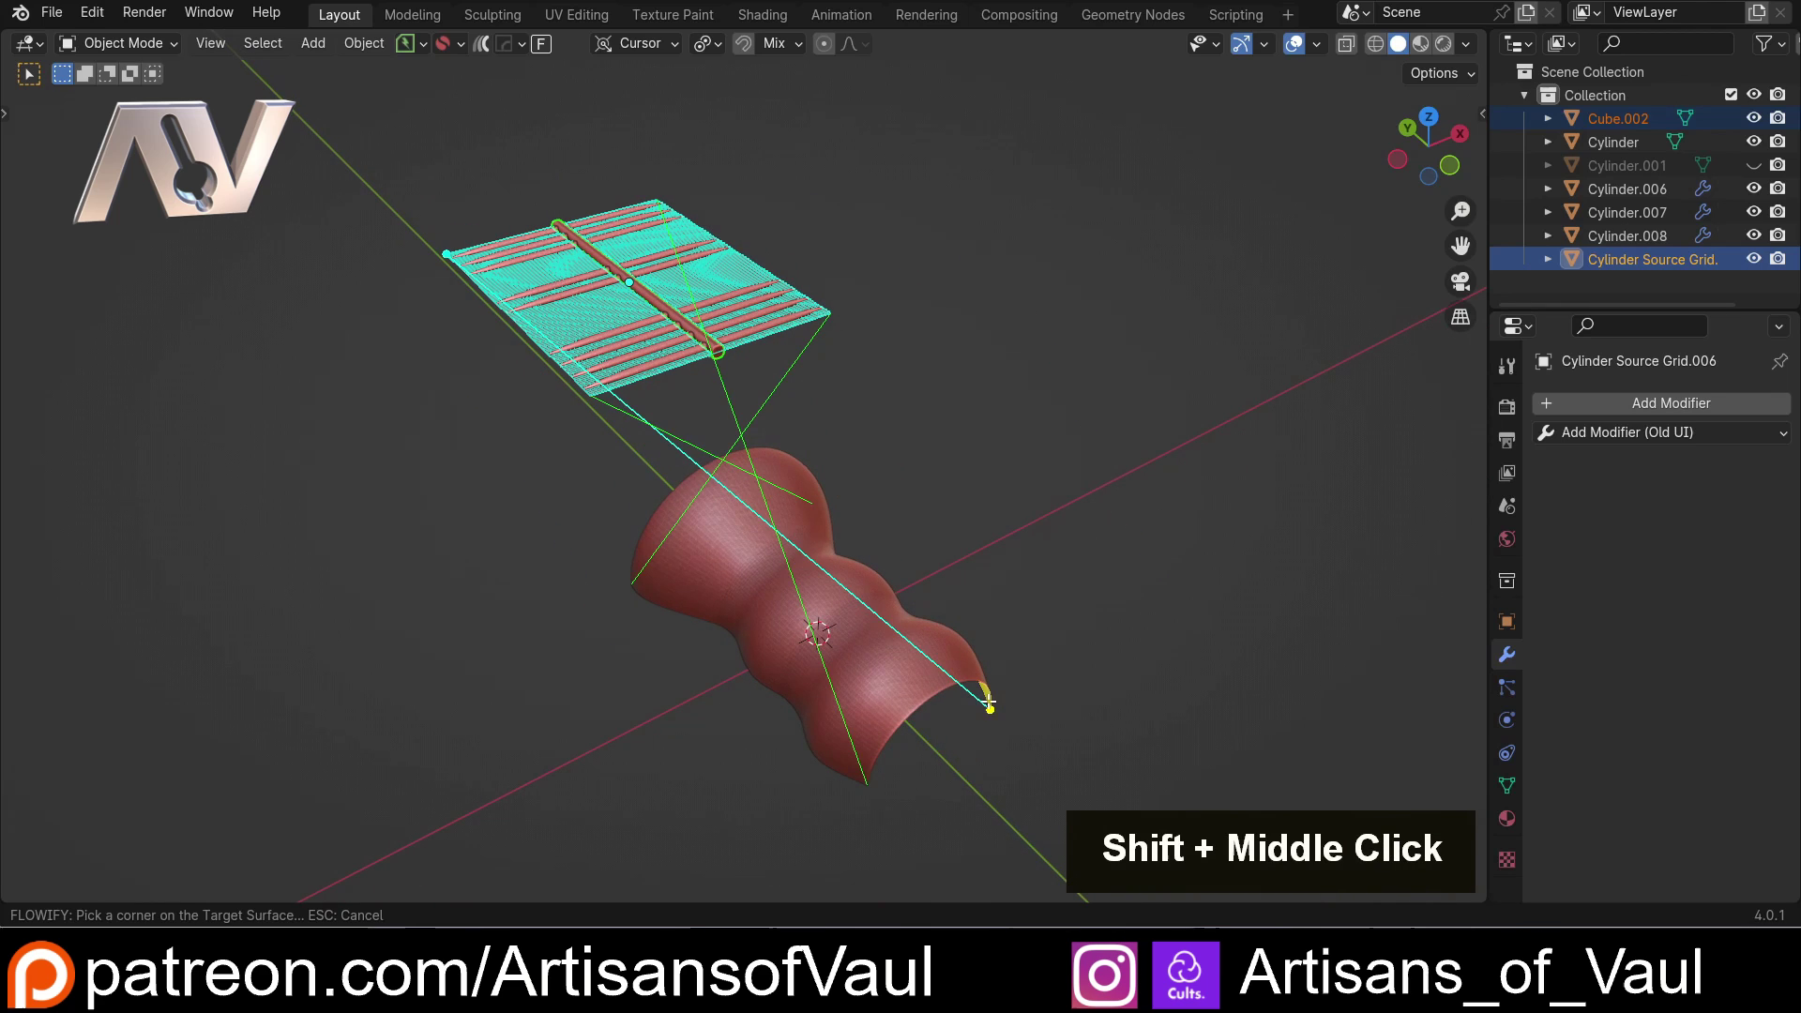
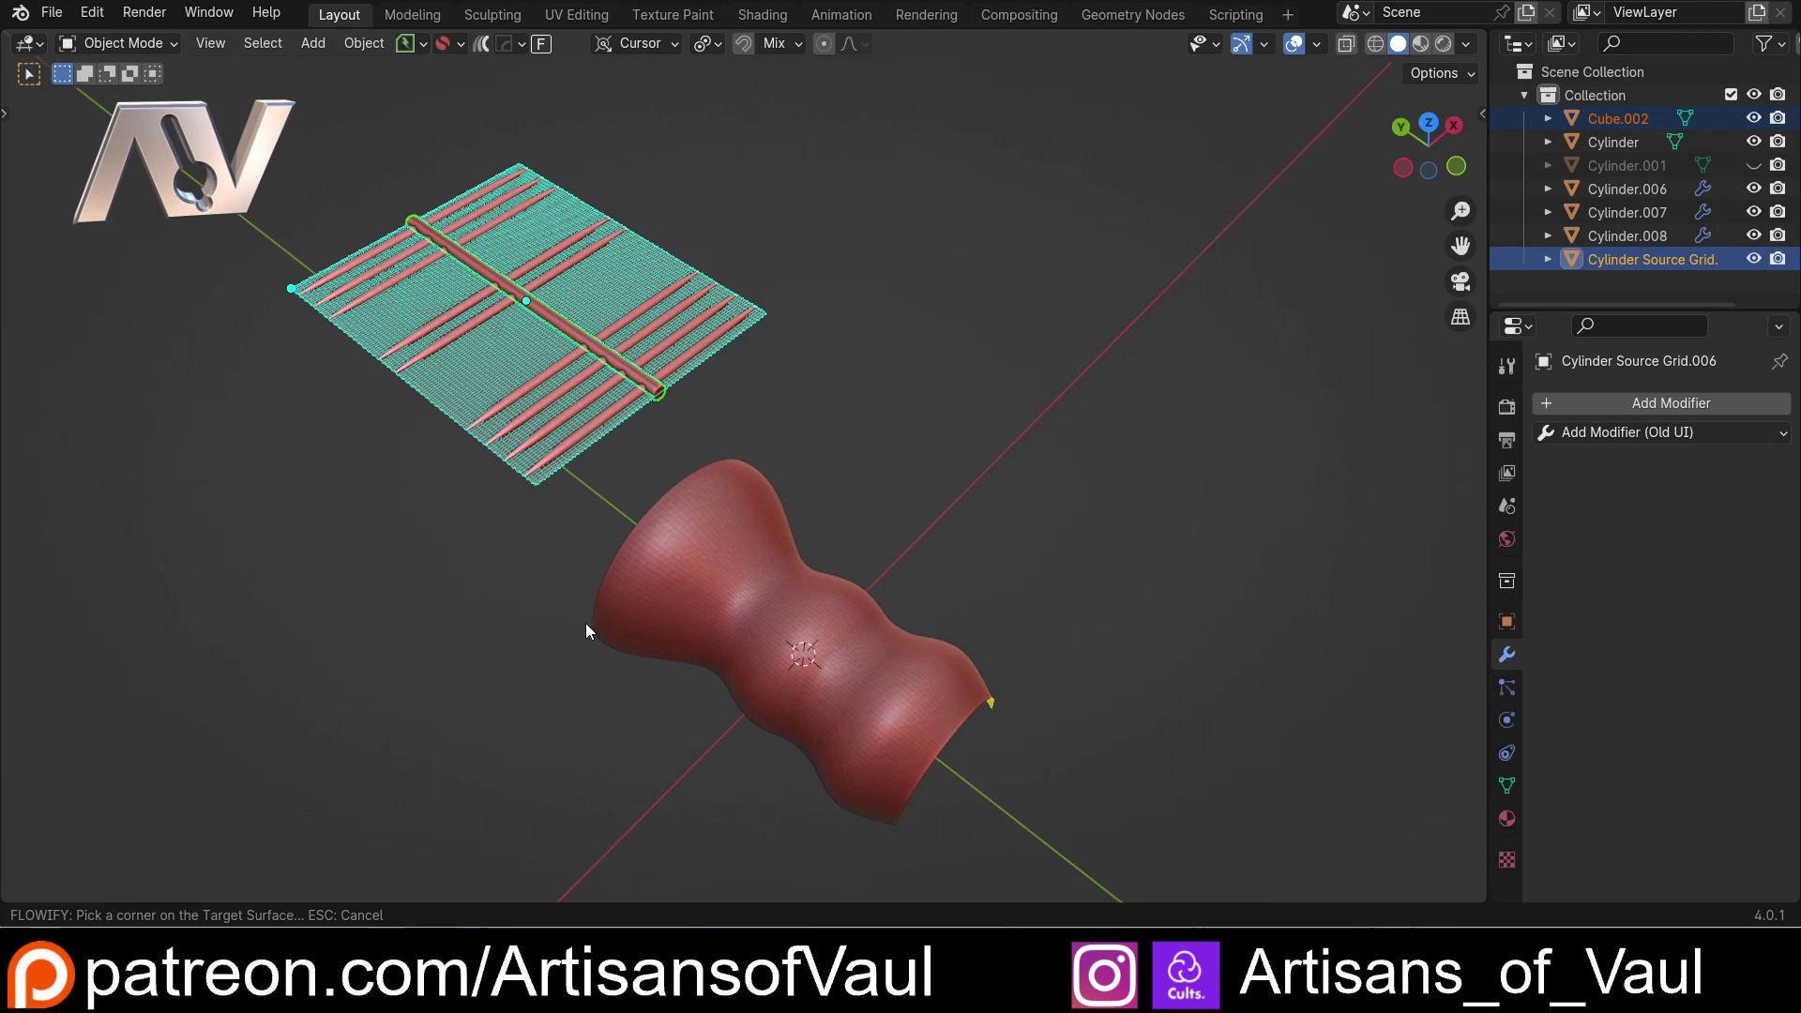
pyautogui.middleClick(596, 627)
pyautogui.middleClick(615, 593)
pyautogui.scroll(3)
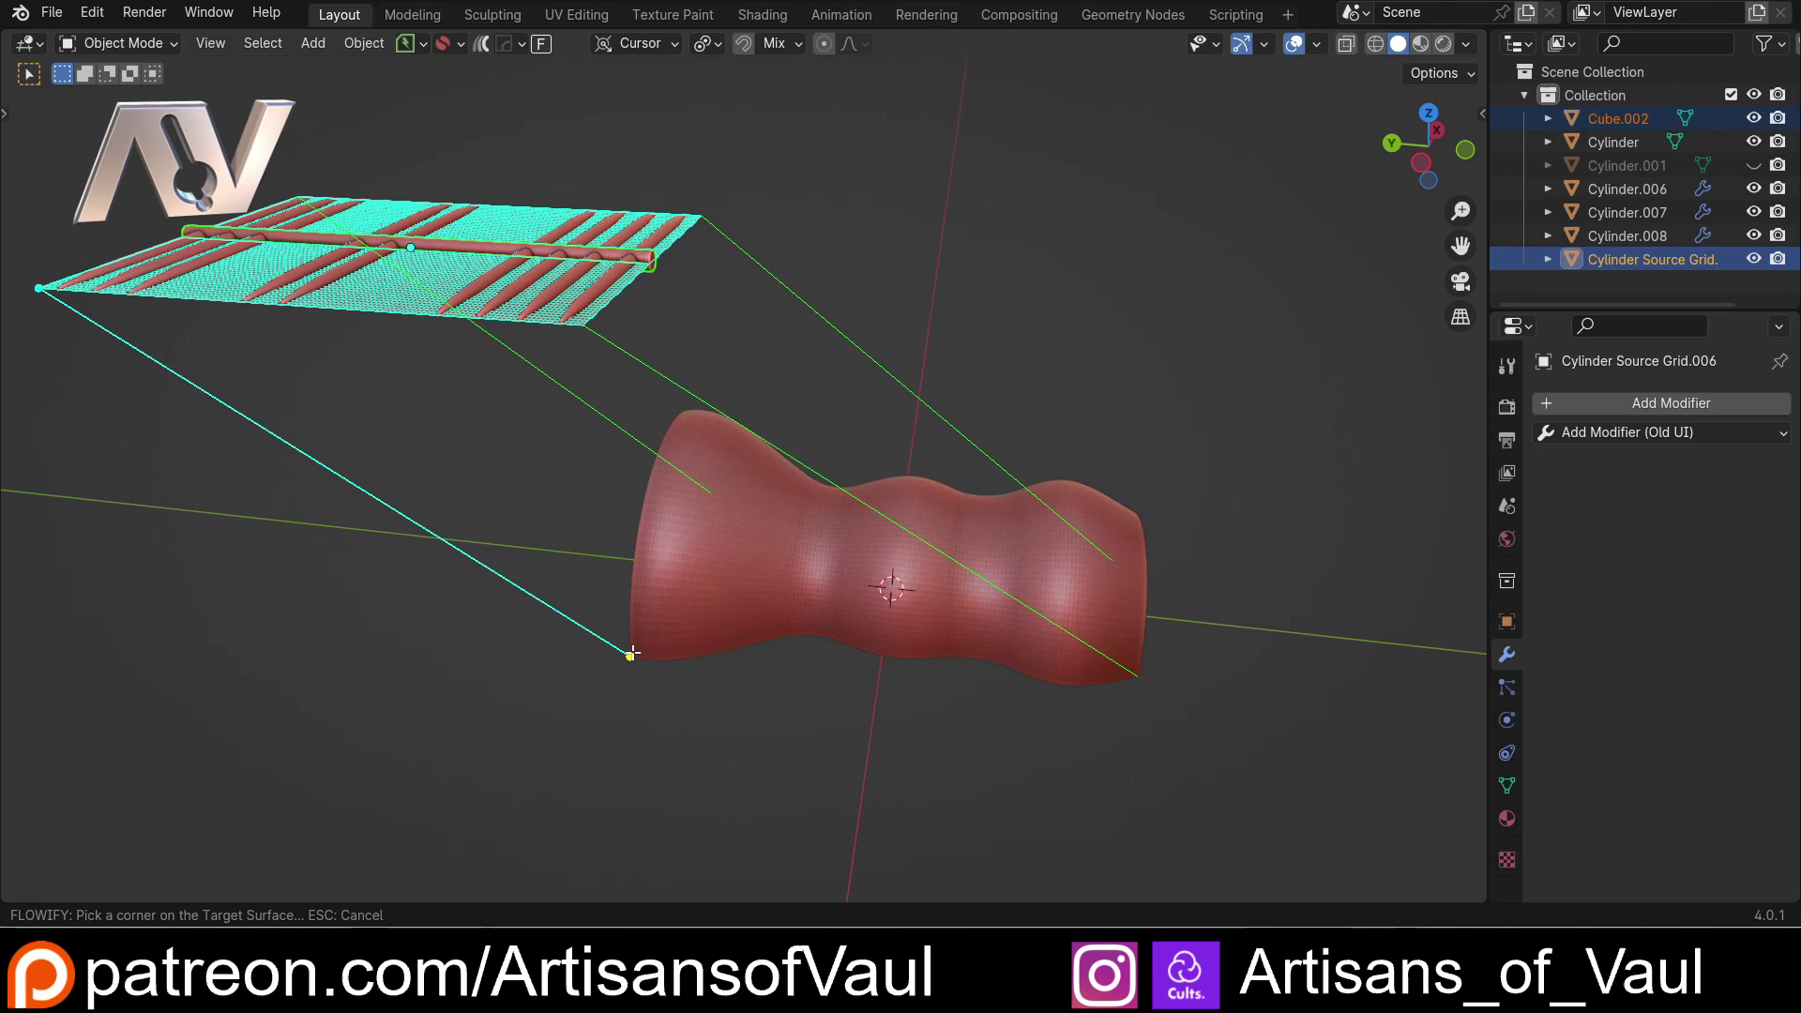
pyautogui.click(639, 659)
# Orbit around the rib wrapped on the shell to inspect its edge and sideways offset
pyautogui.scroll(3)
pyautogui.middleClick(983, 510)
pyautogui.middleClick(945, 651)
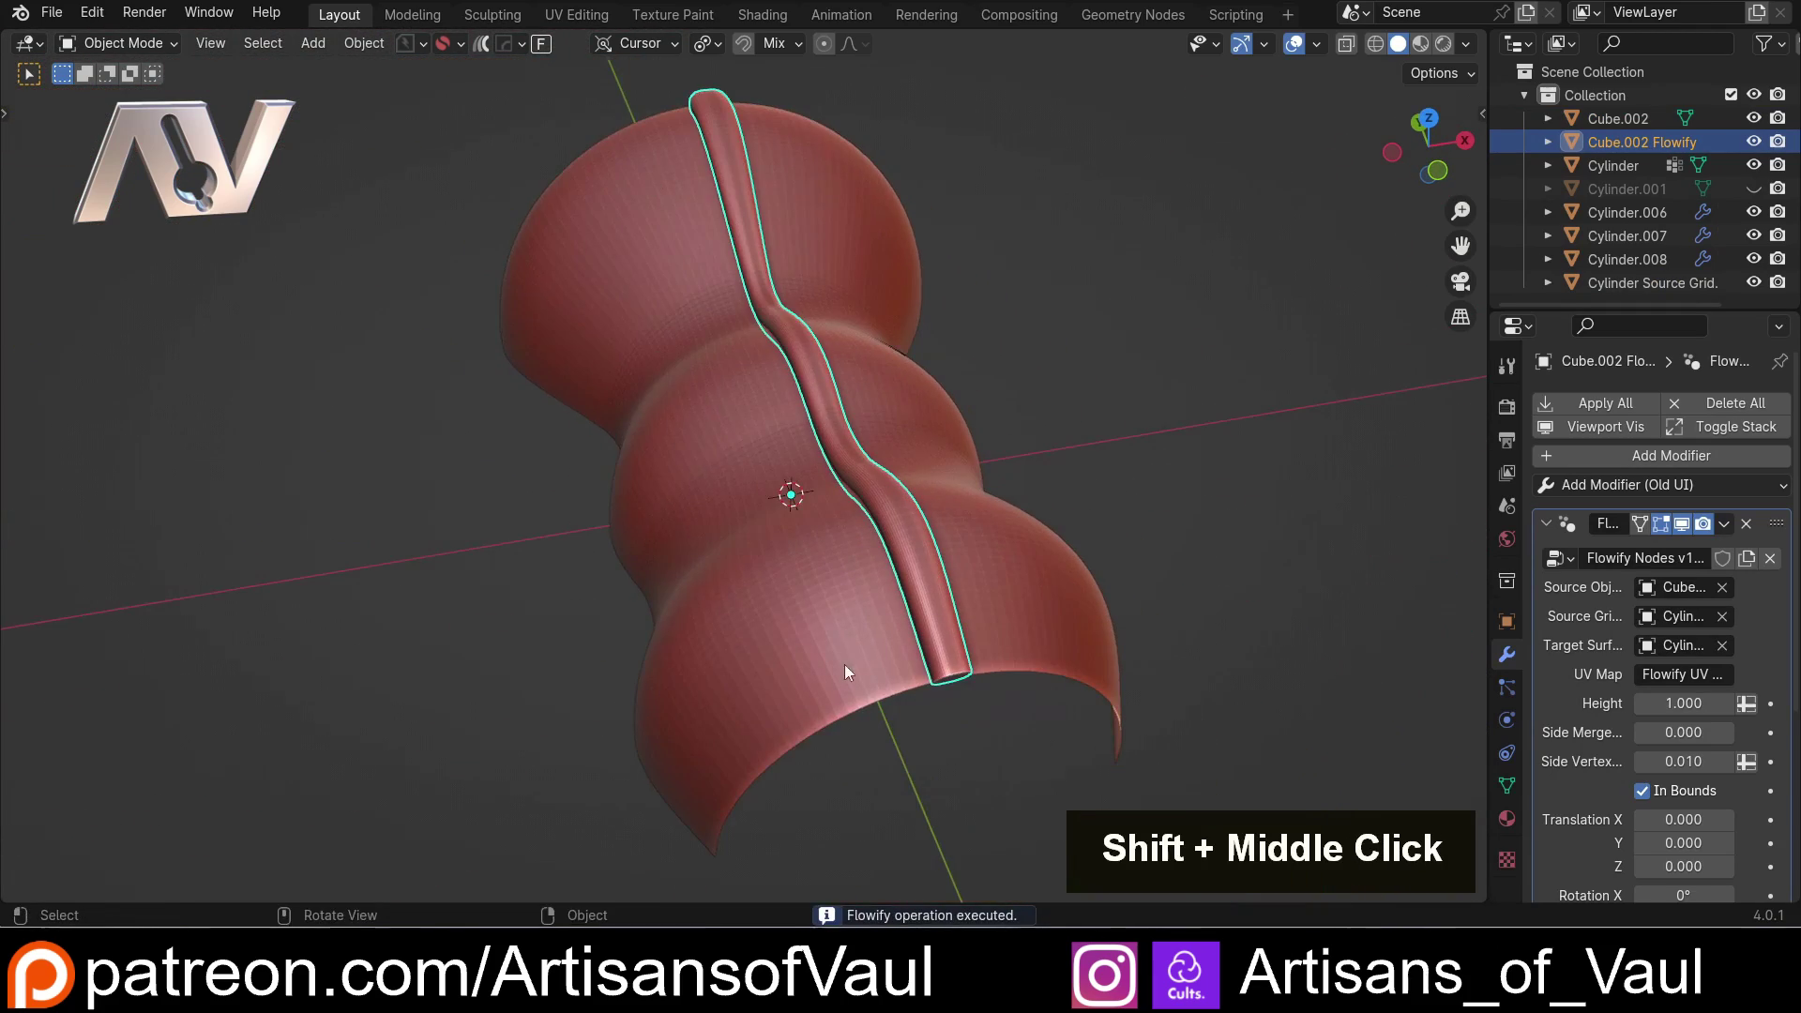
pyautogui.middleClick(888, 640)
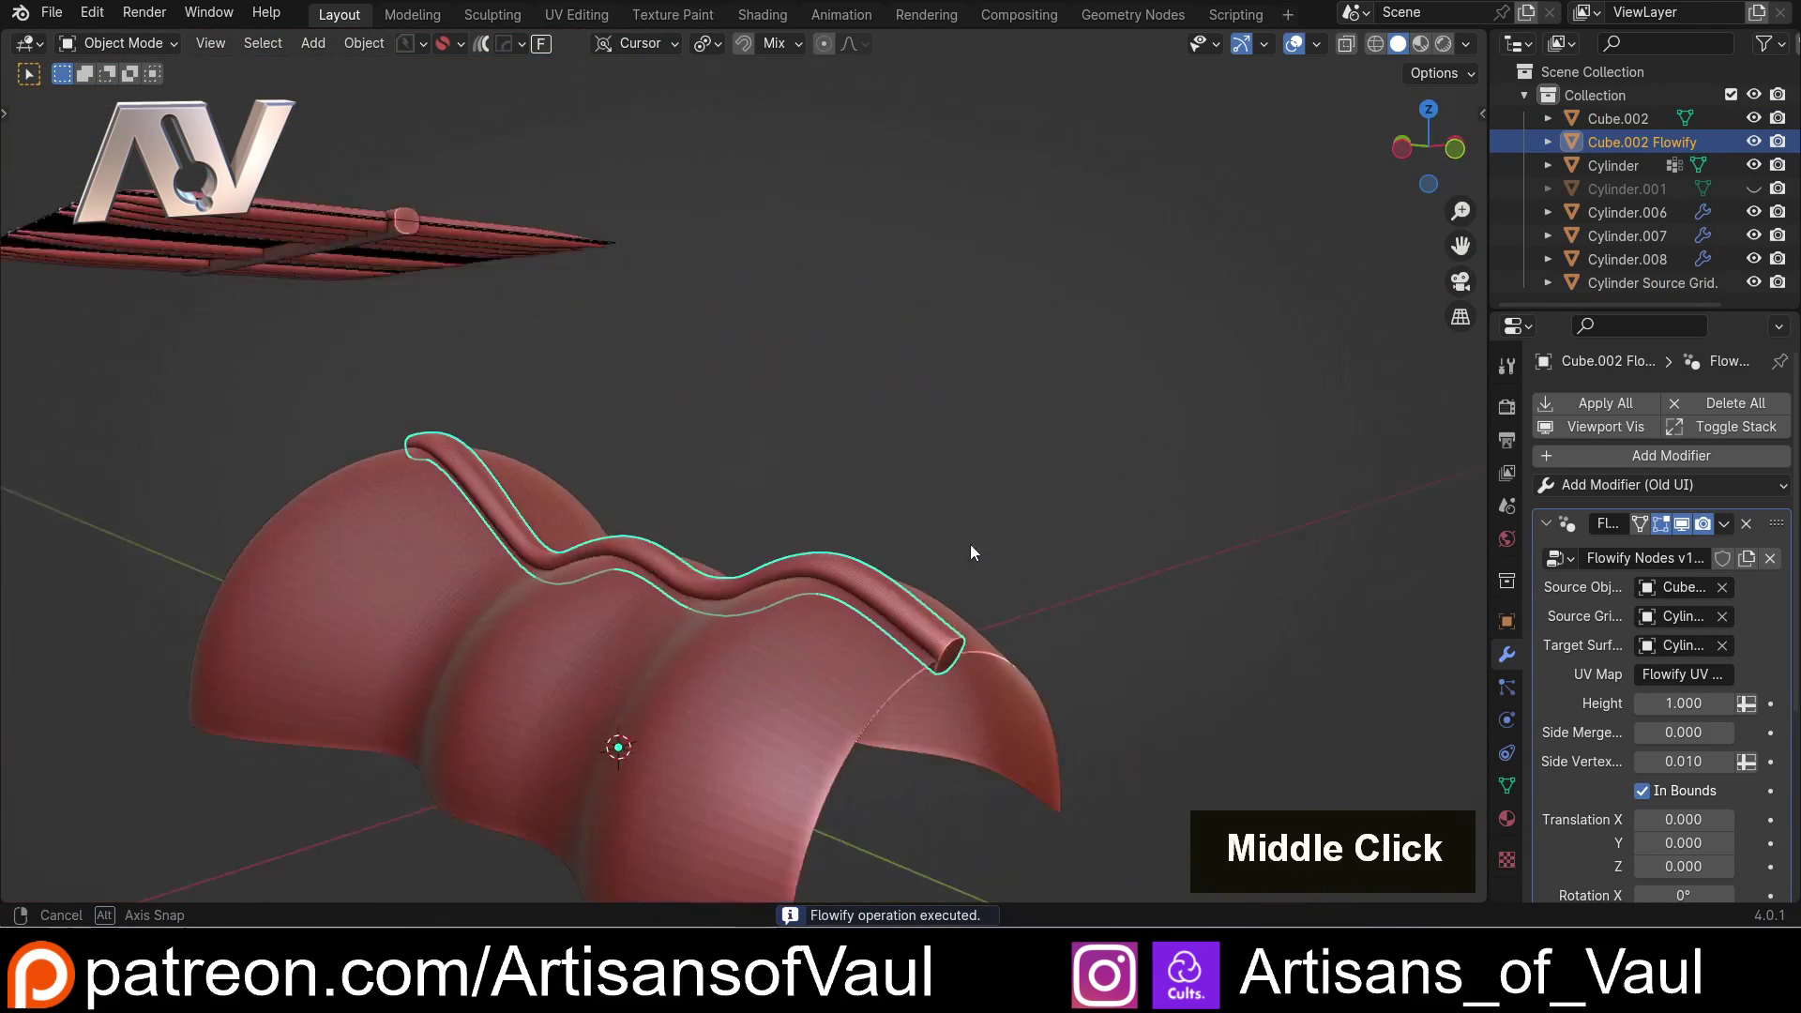
pyautogui.scroll(-3)
pyautogui.middleClick(640, 524)
pyautogui.scroll(3)
pyautogui.scroll(-3)
pyautogui.scroll(3)
pyautogui.scroll(-3)
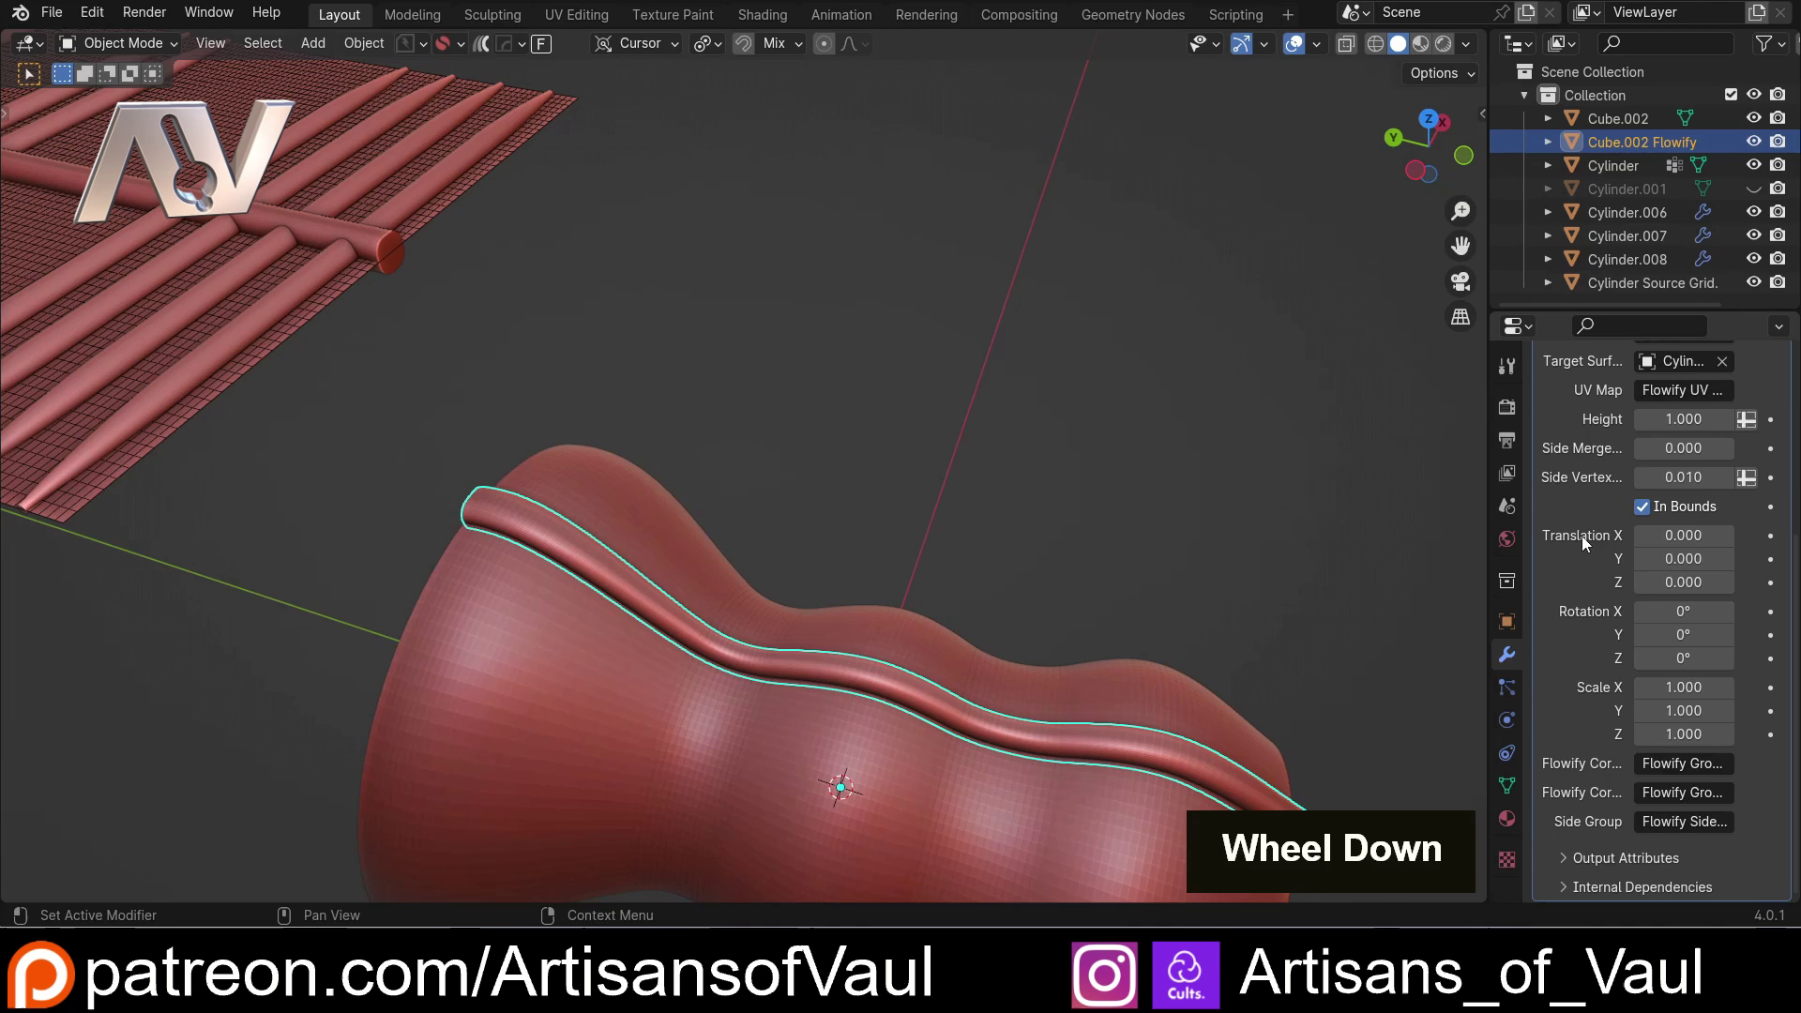
pyautogui.scroll(-3)
pyautogui.scroll(3)
pyautogui.middleClick(686, 439)
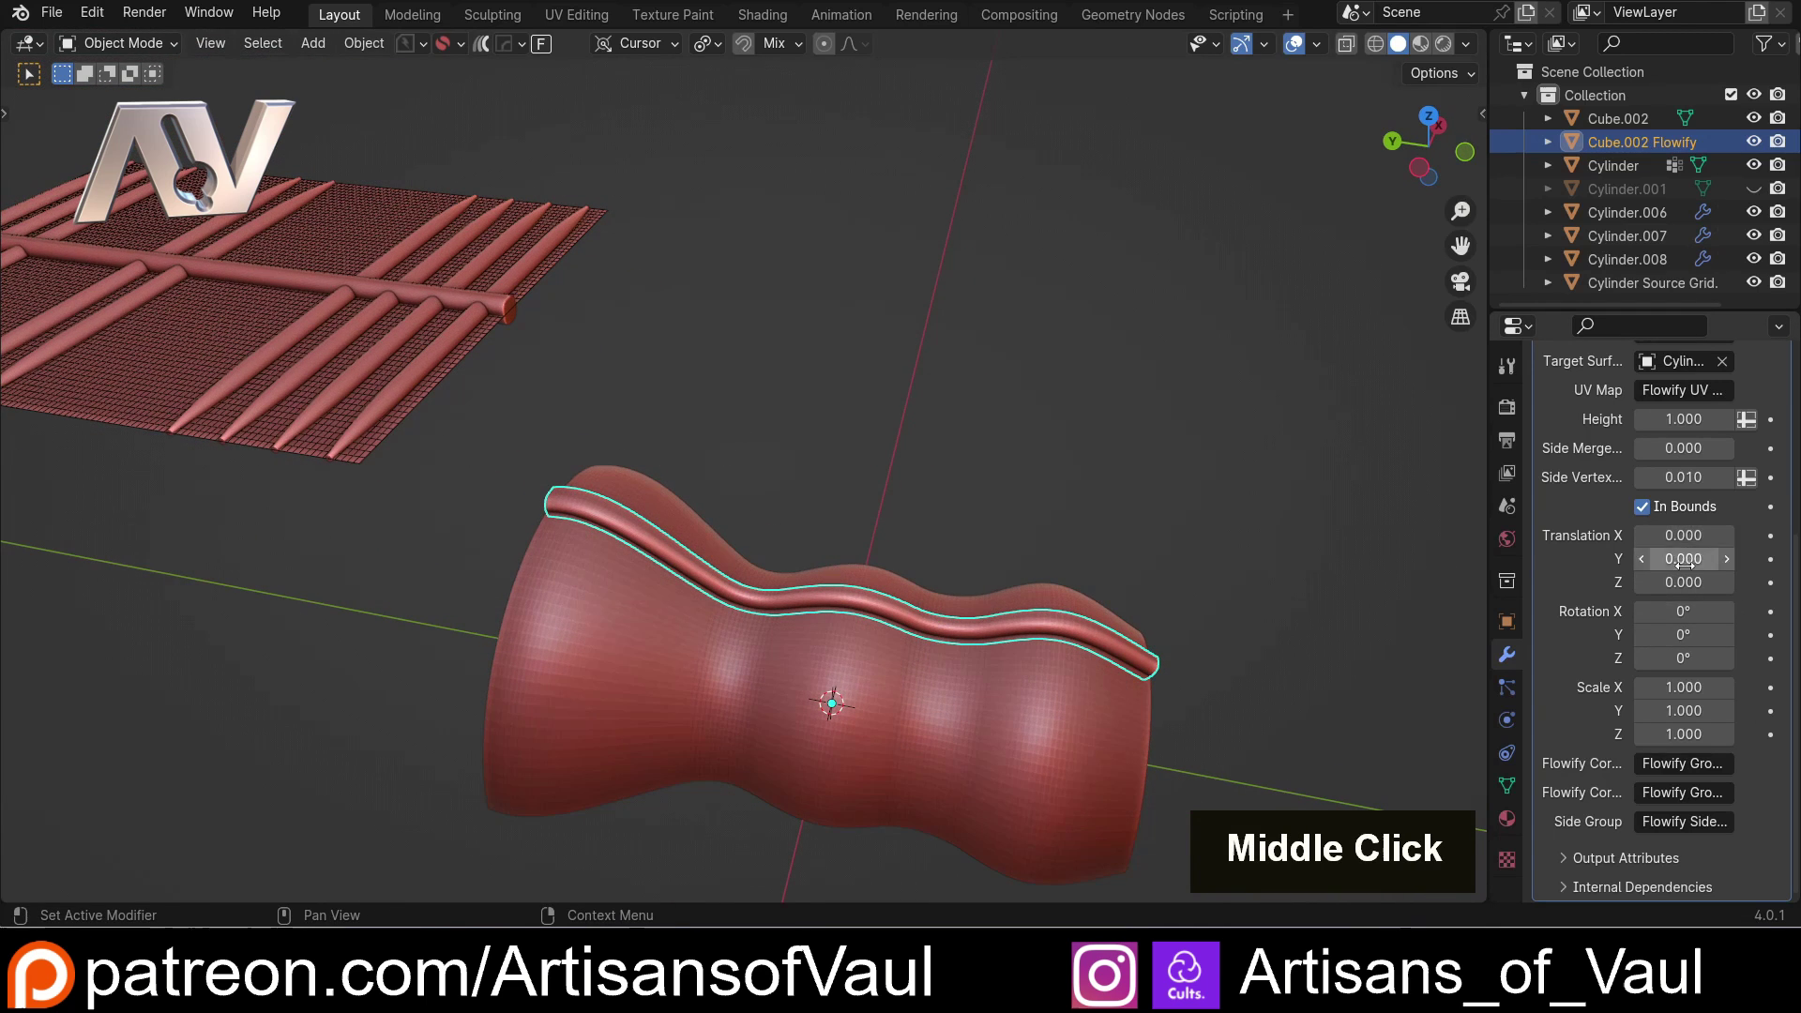
pyautogui.scroll(-3)
pyautogui.scroll(3)
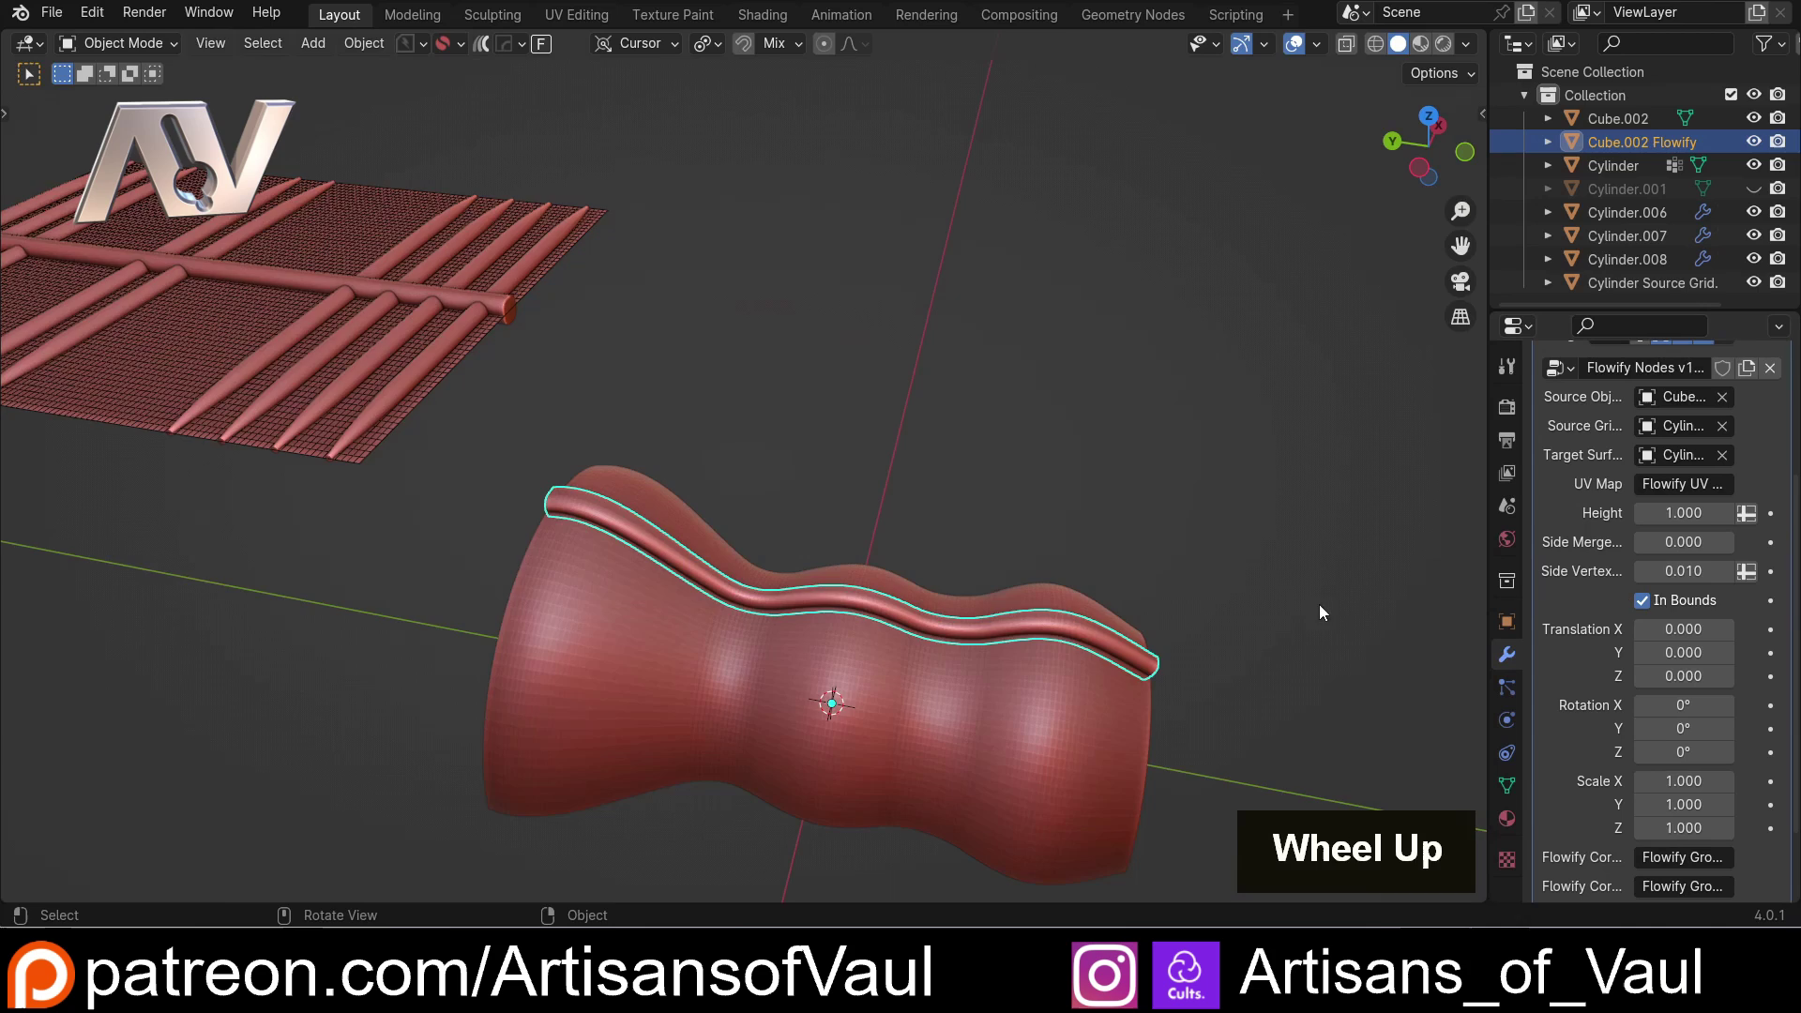
pyautogui.middleClick(674, 589)
pyautogui.scroll(3)
pyautogui.middleClick(733, 436)
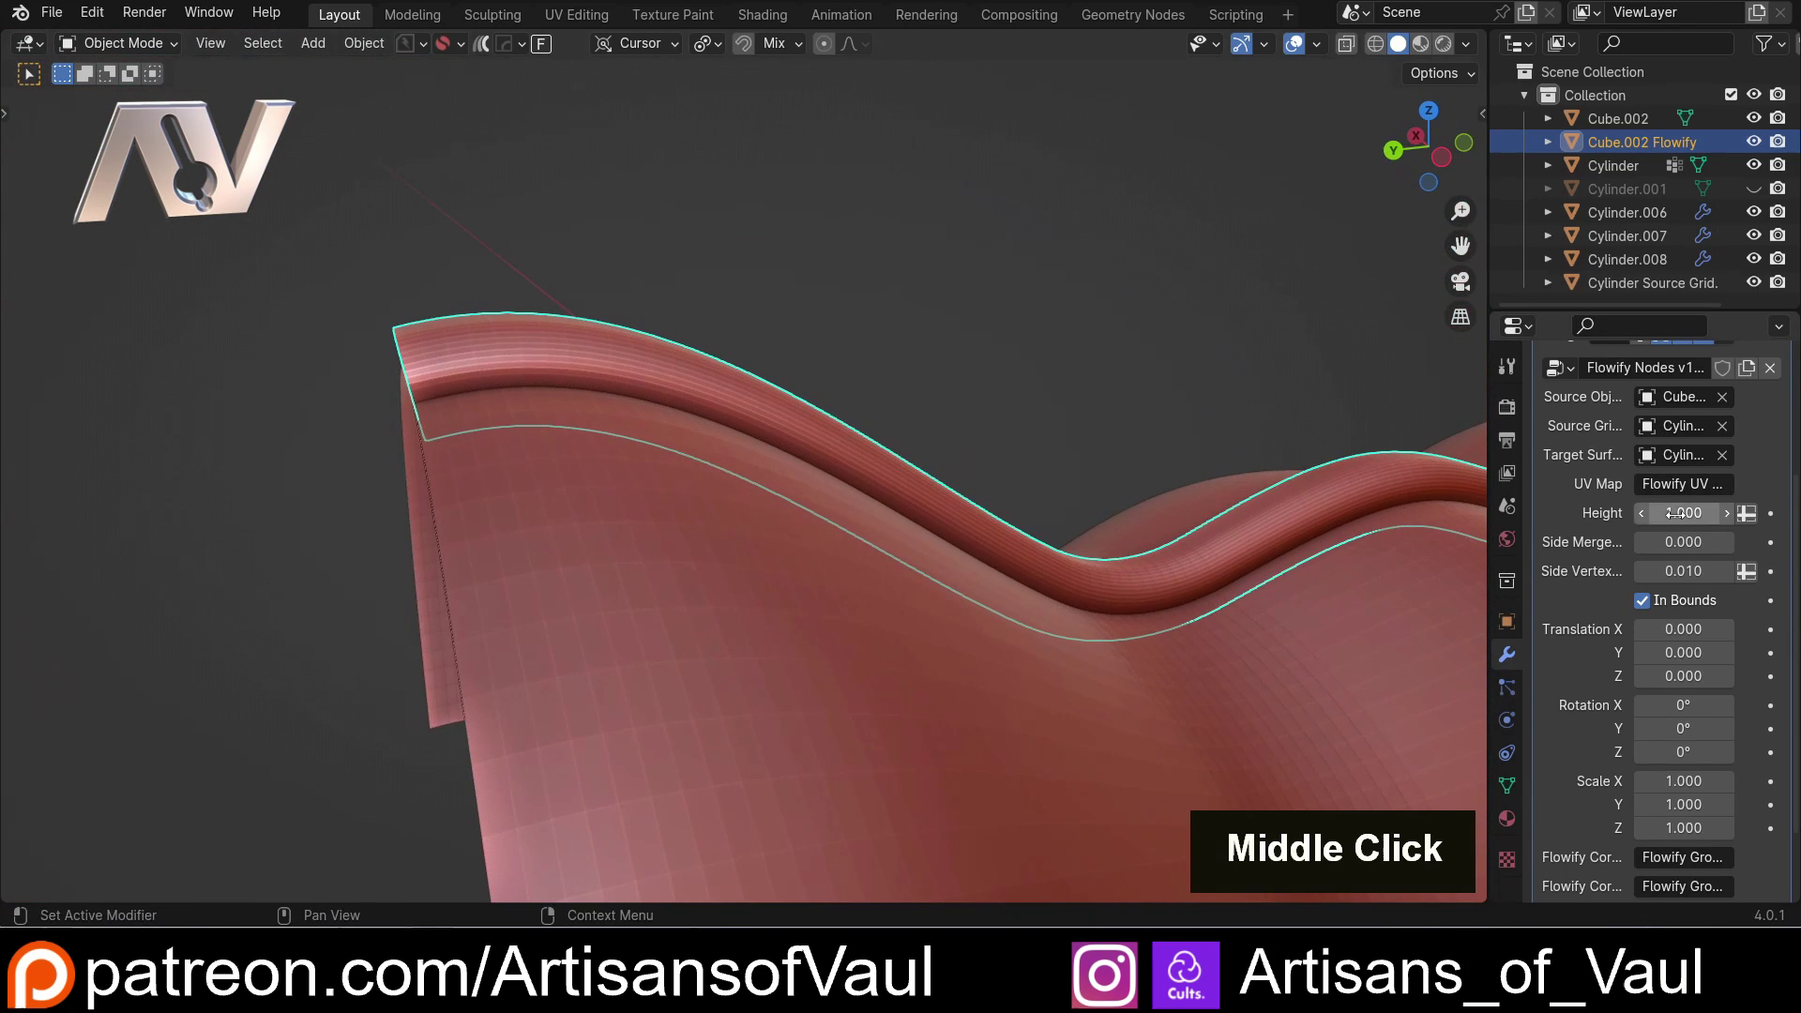
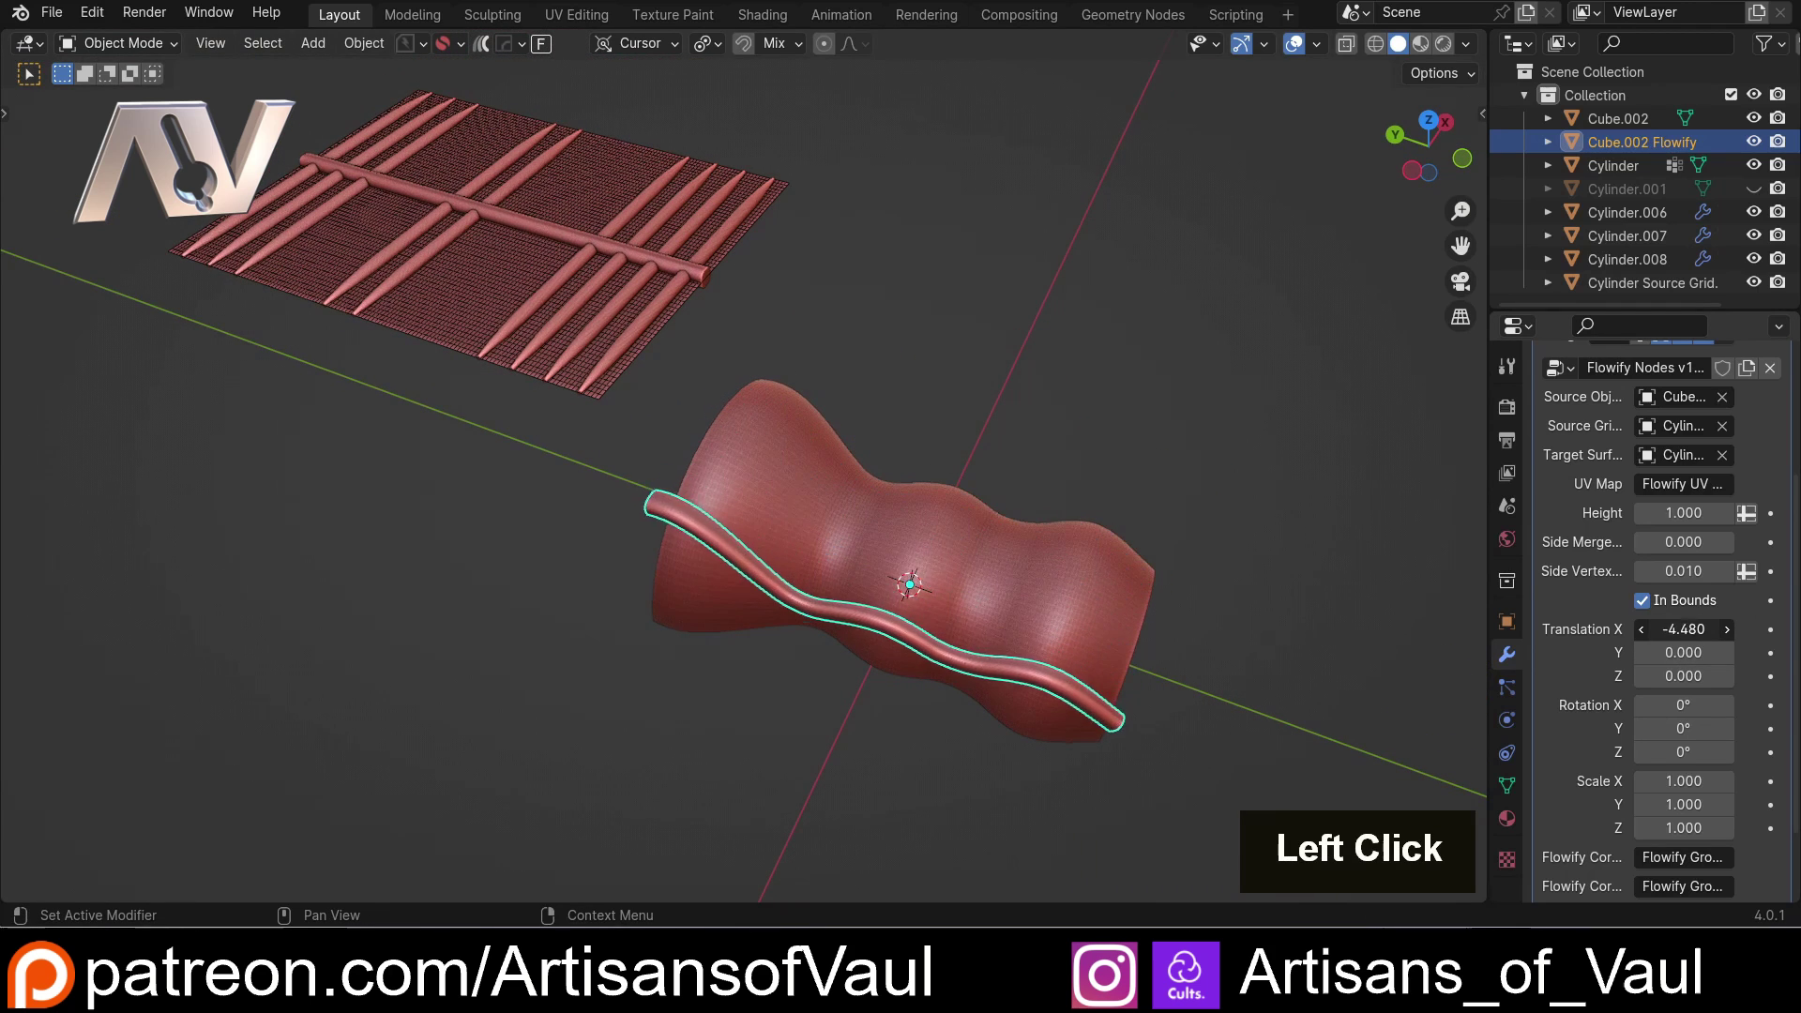
pyautogui.middleClick(973, 504)
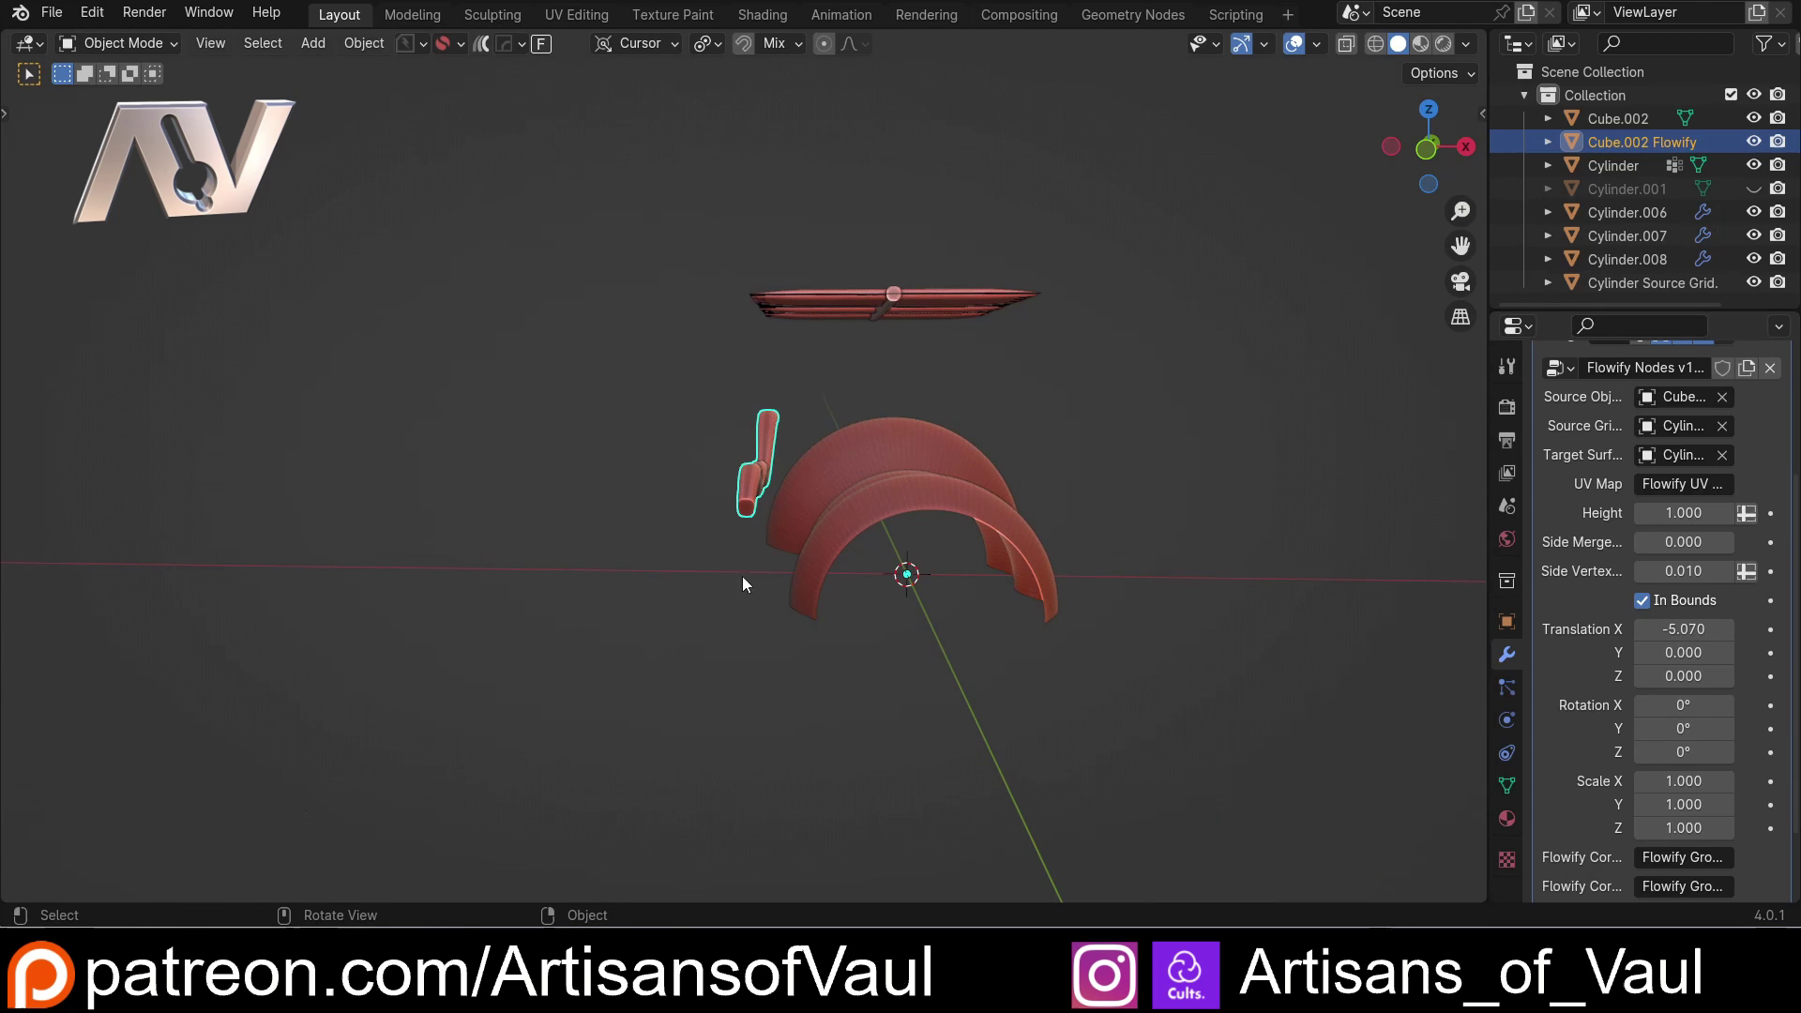
# Reset the rib's X offset and select the straight rib Cube.002 on the flat grid from above
pyautogui.press('ctrl+z')
pyautogui.scroll(3)
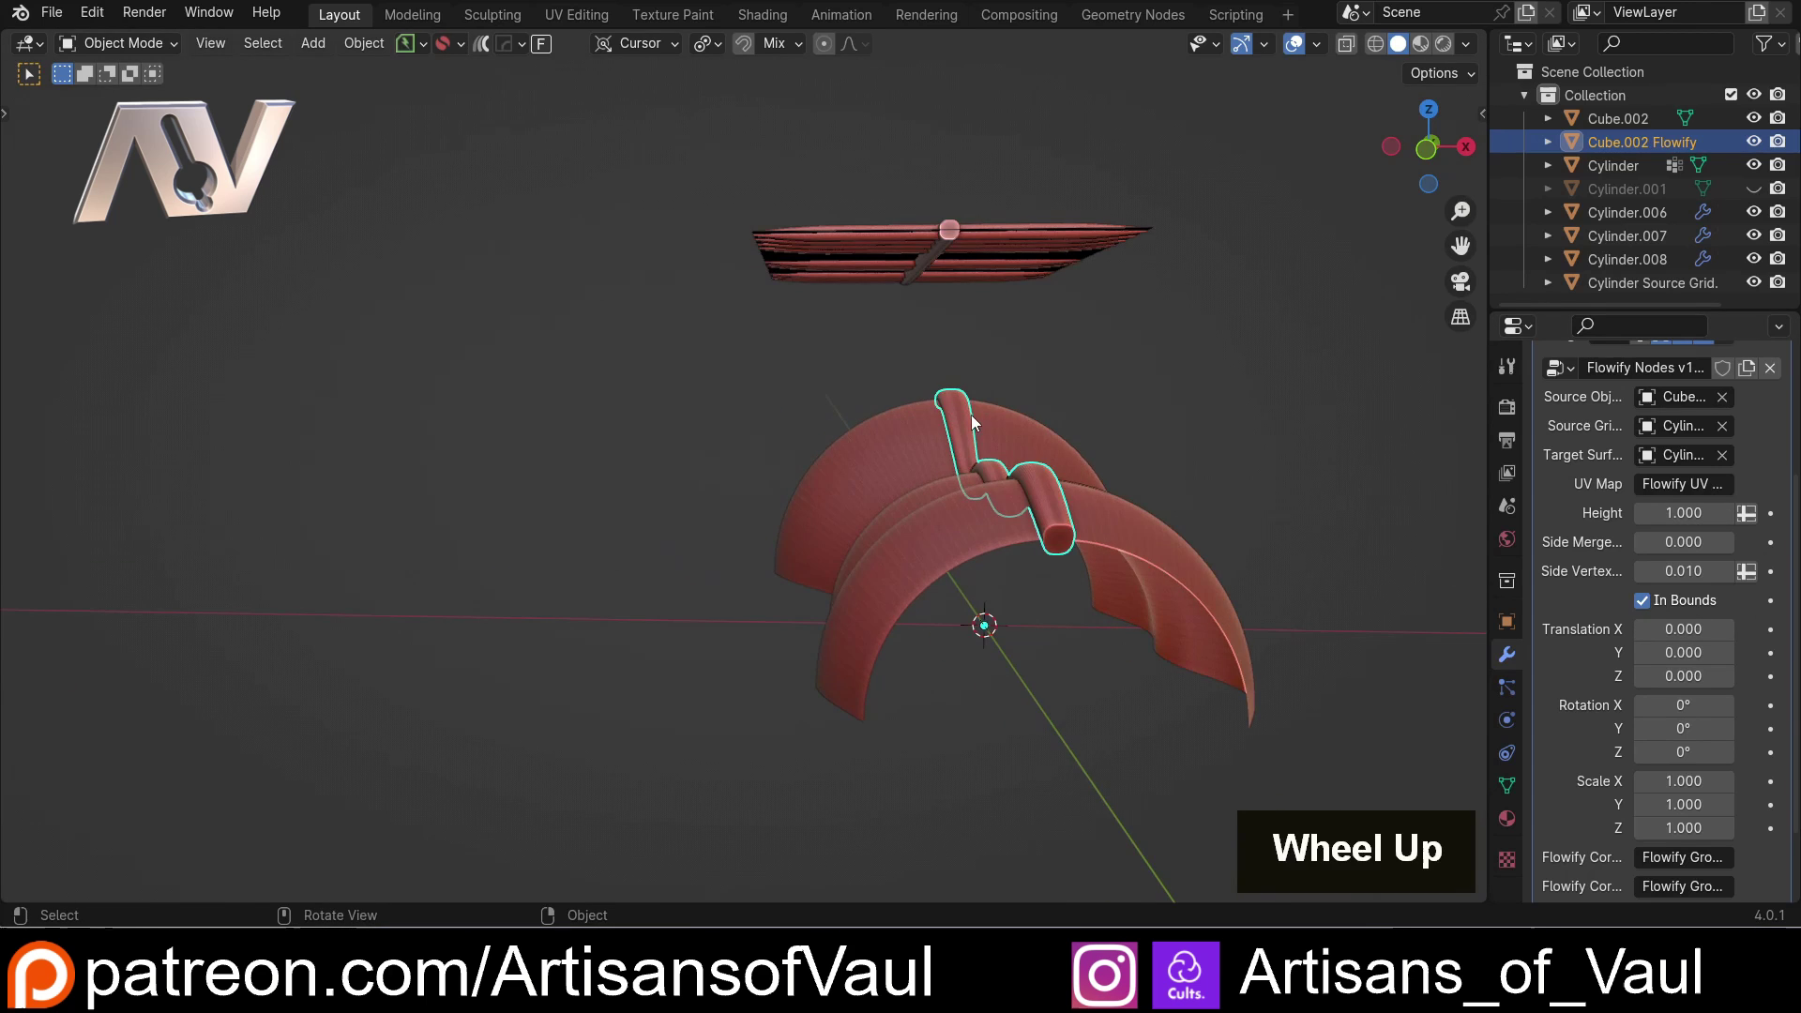
pyautogui.middleClick(951, 488)
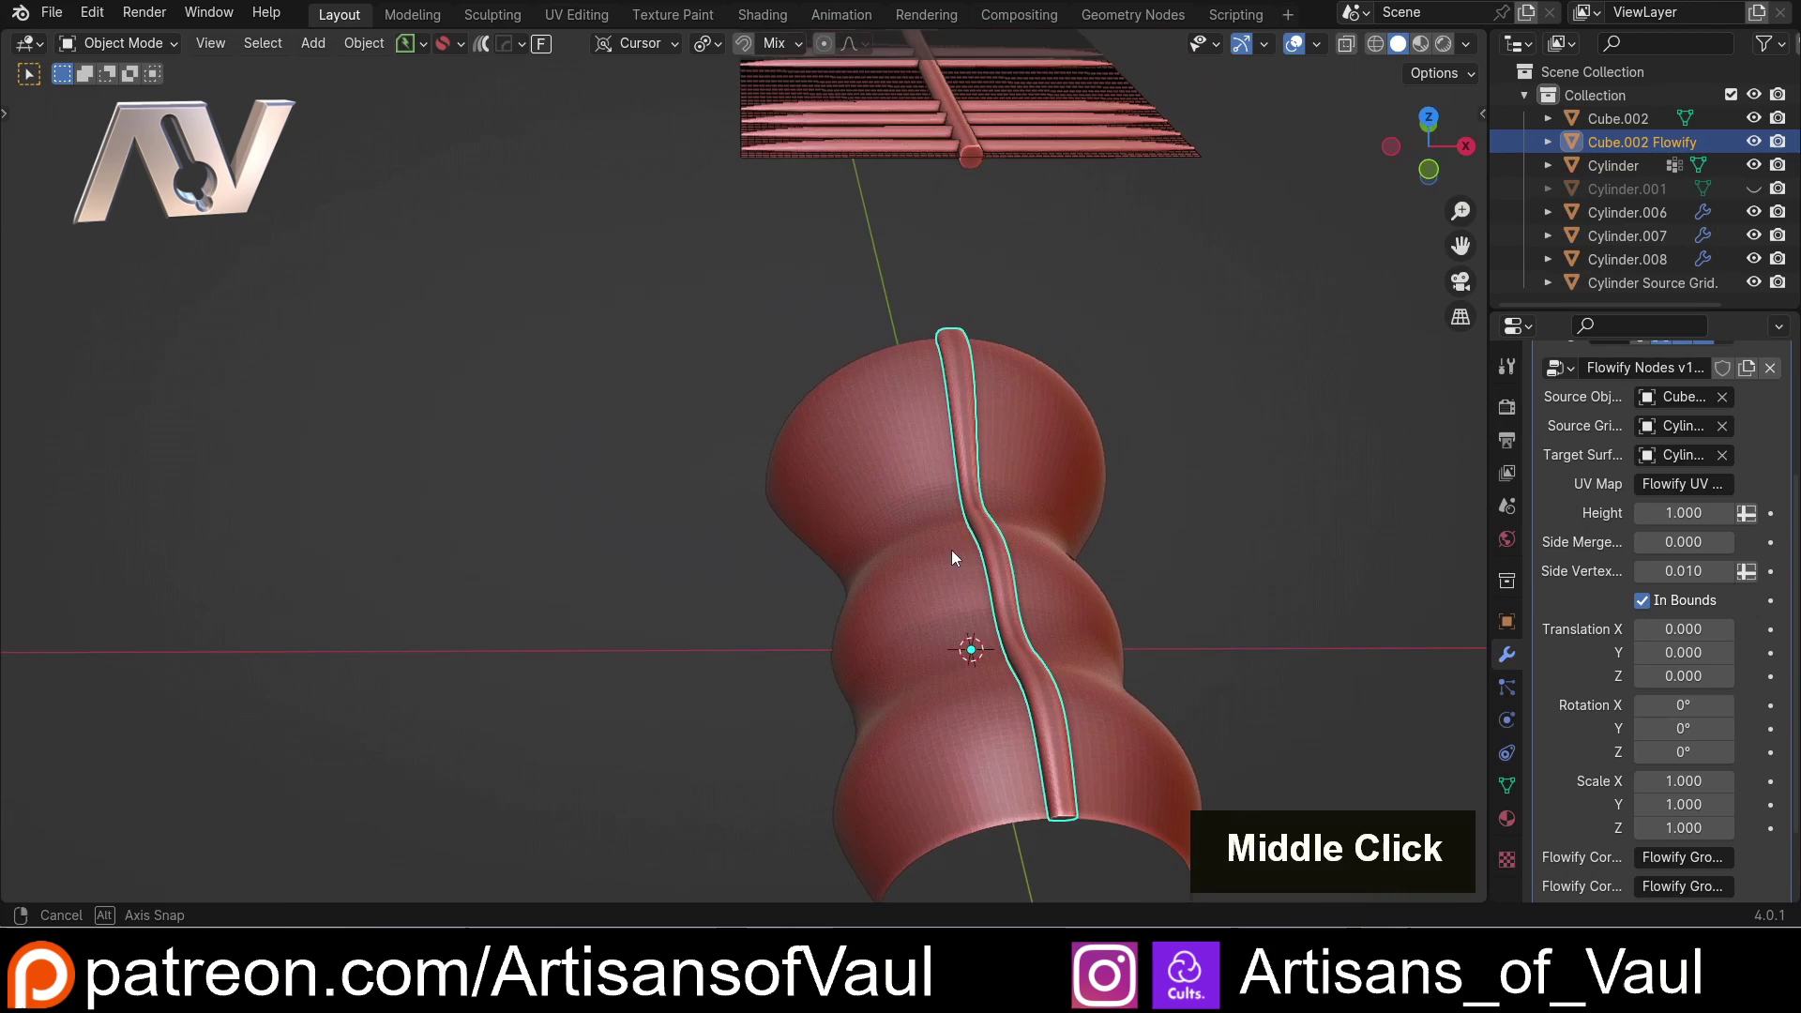
pyautogui.click(972, 158)
pyautogui.scroll(-3)
pyautogui.middleClick(983, 269)
pyautogui.scroll(3)
pyautogui.scroll(-3)
pyautogui.middleClick(737, 416)
pyautogui.middleClick(895, 647)
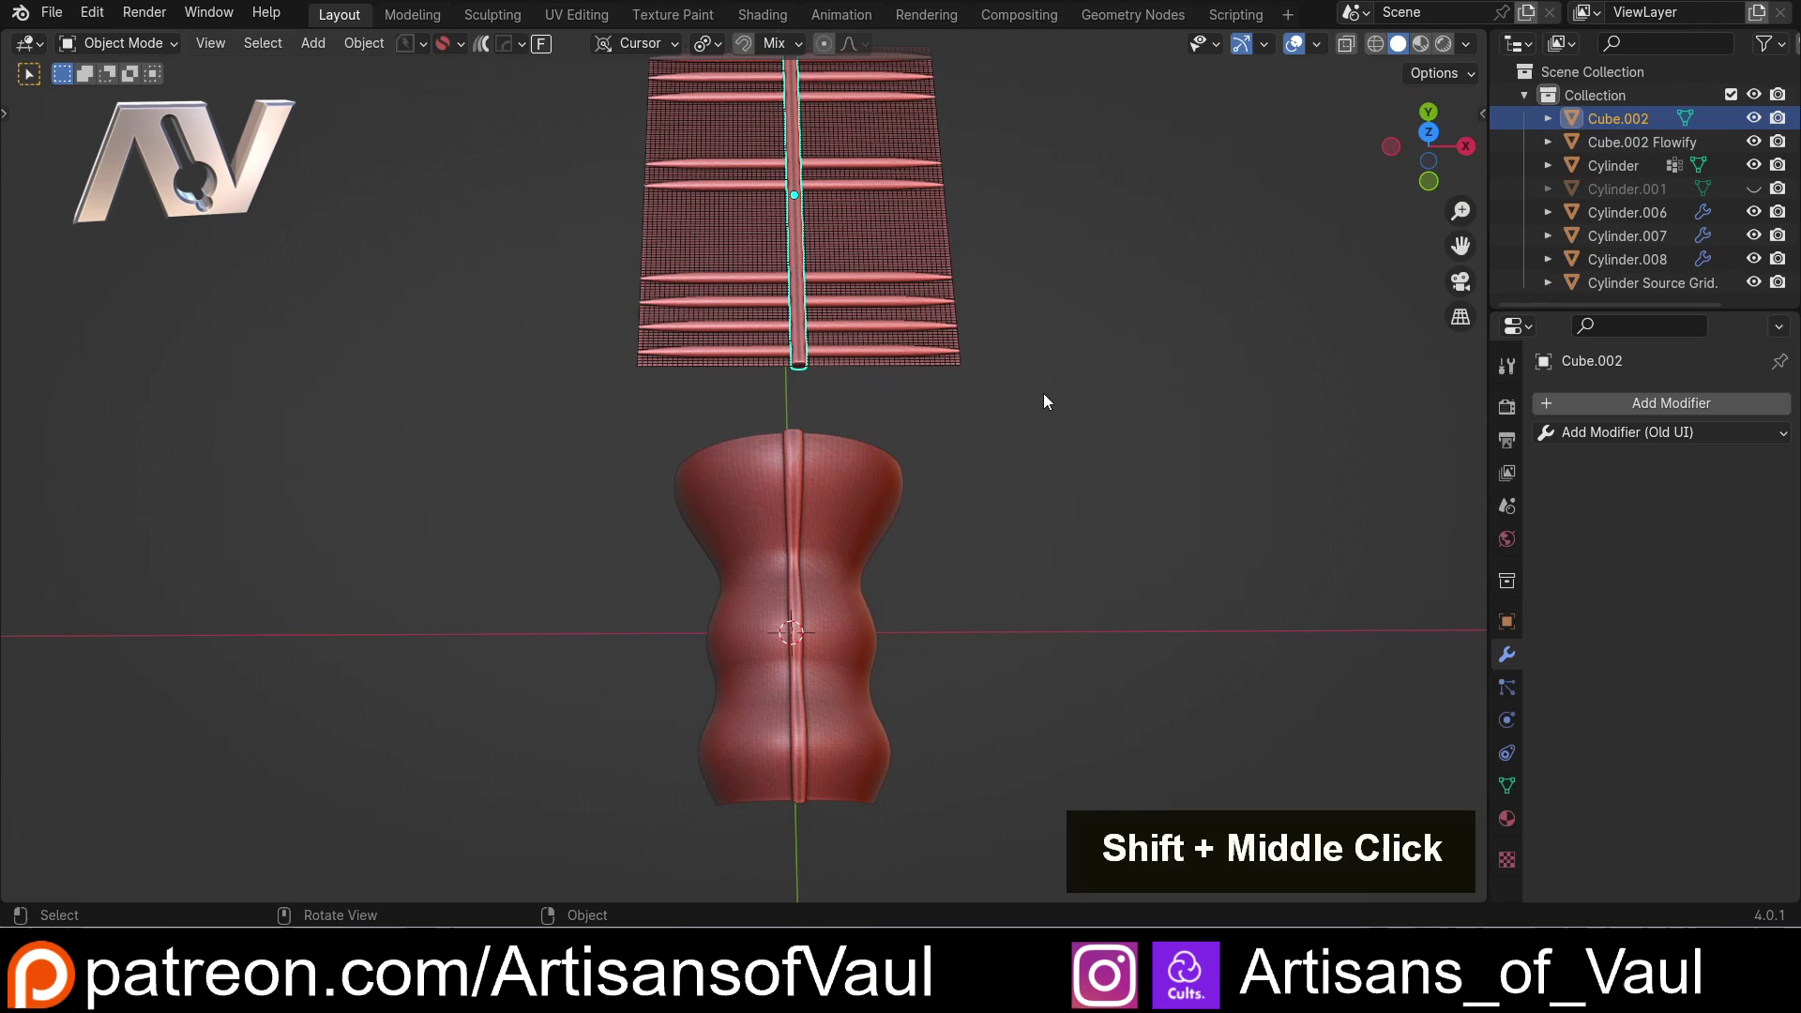
# Move the straight rib about -2.76 along X so its wrapped copy shifts on the shell
pyautogui.press('g')
pyautogui.press('x')
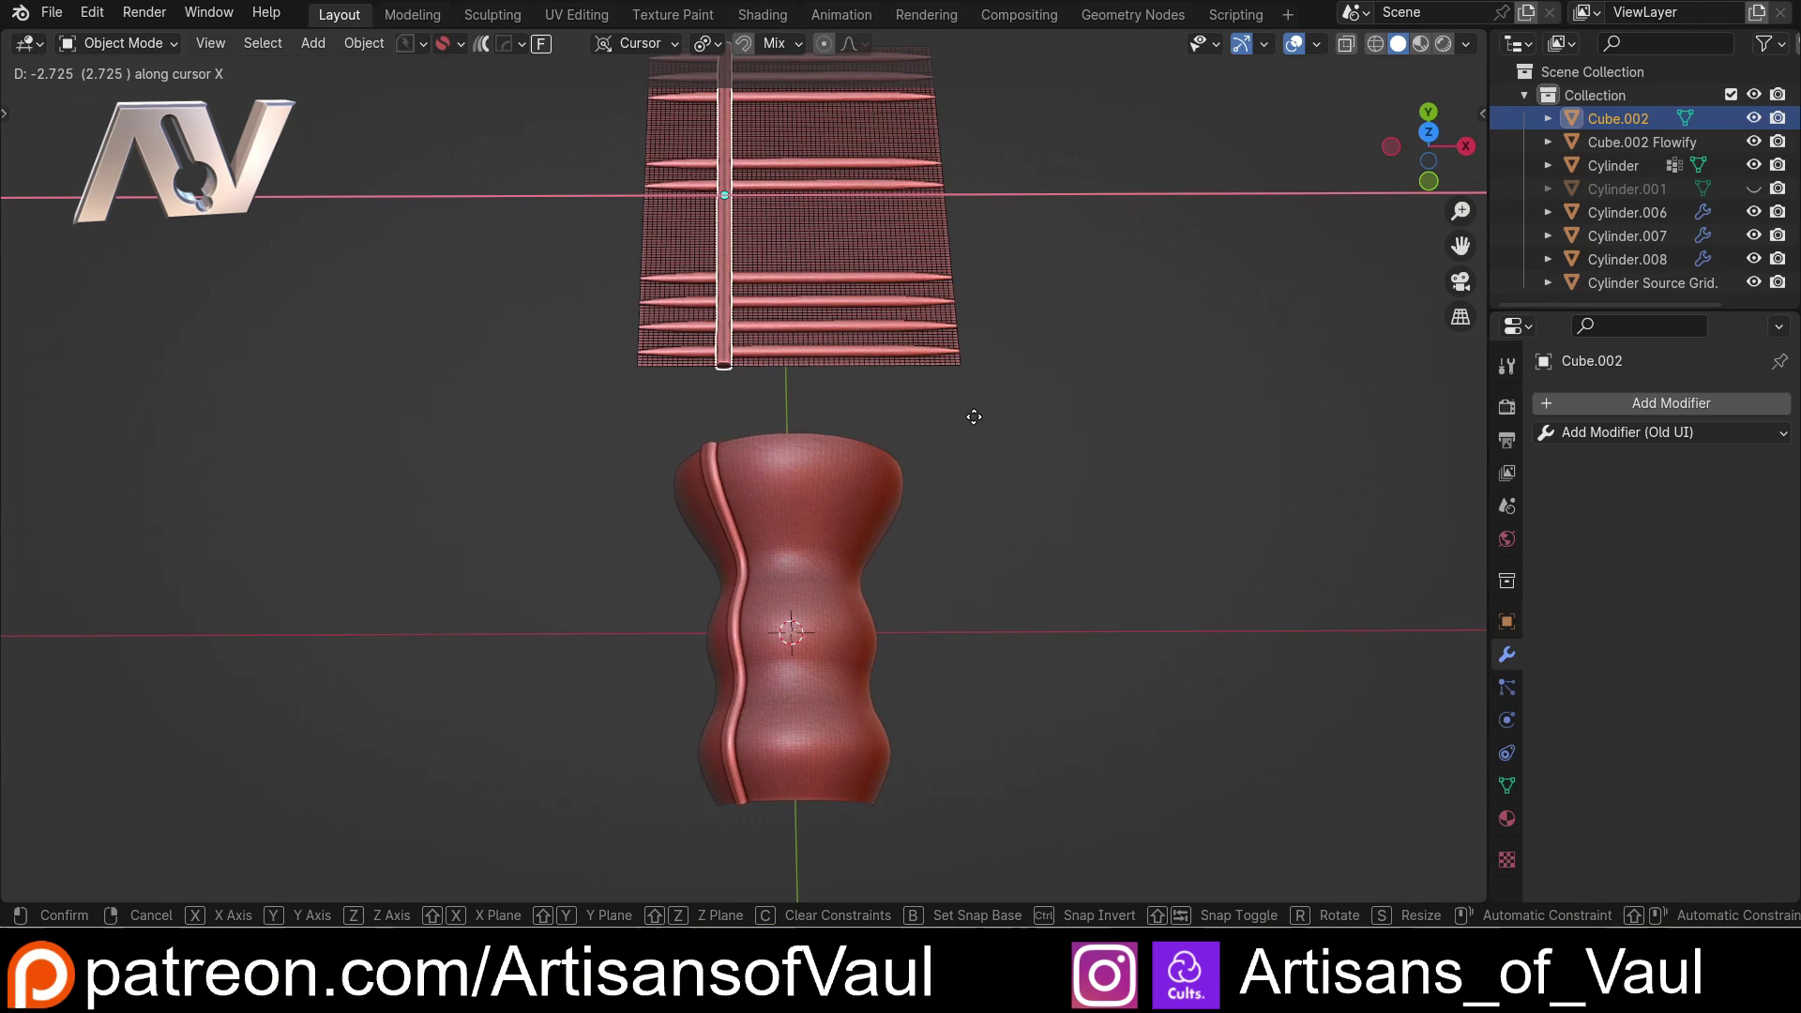
pyautogui.click(974, 425)
pyautogui.middleClick(858, 633)
pyautogui.middleClick(896, 587)
pyautogui.scroll(3)
pyautogui.middleClick(834, 610)
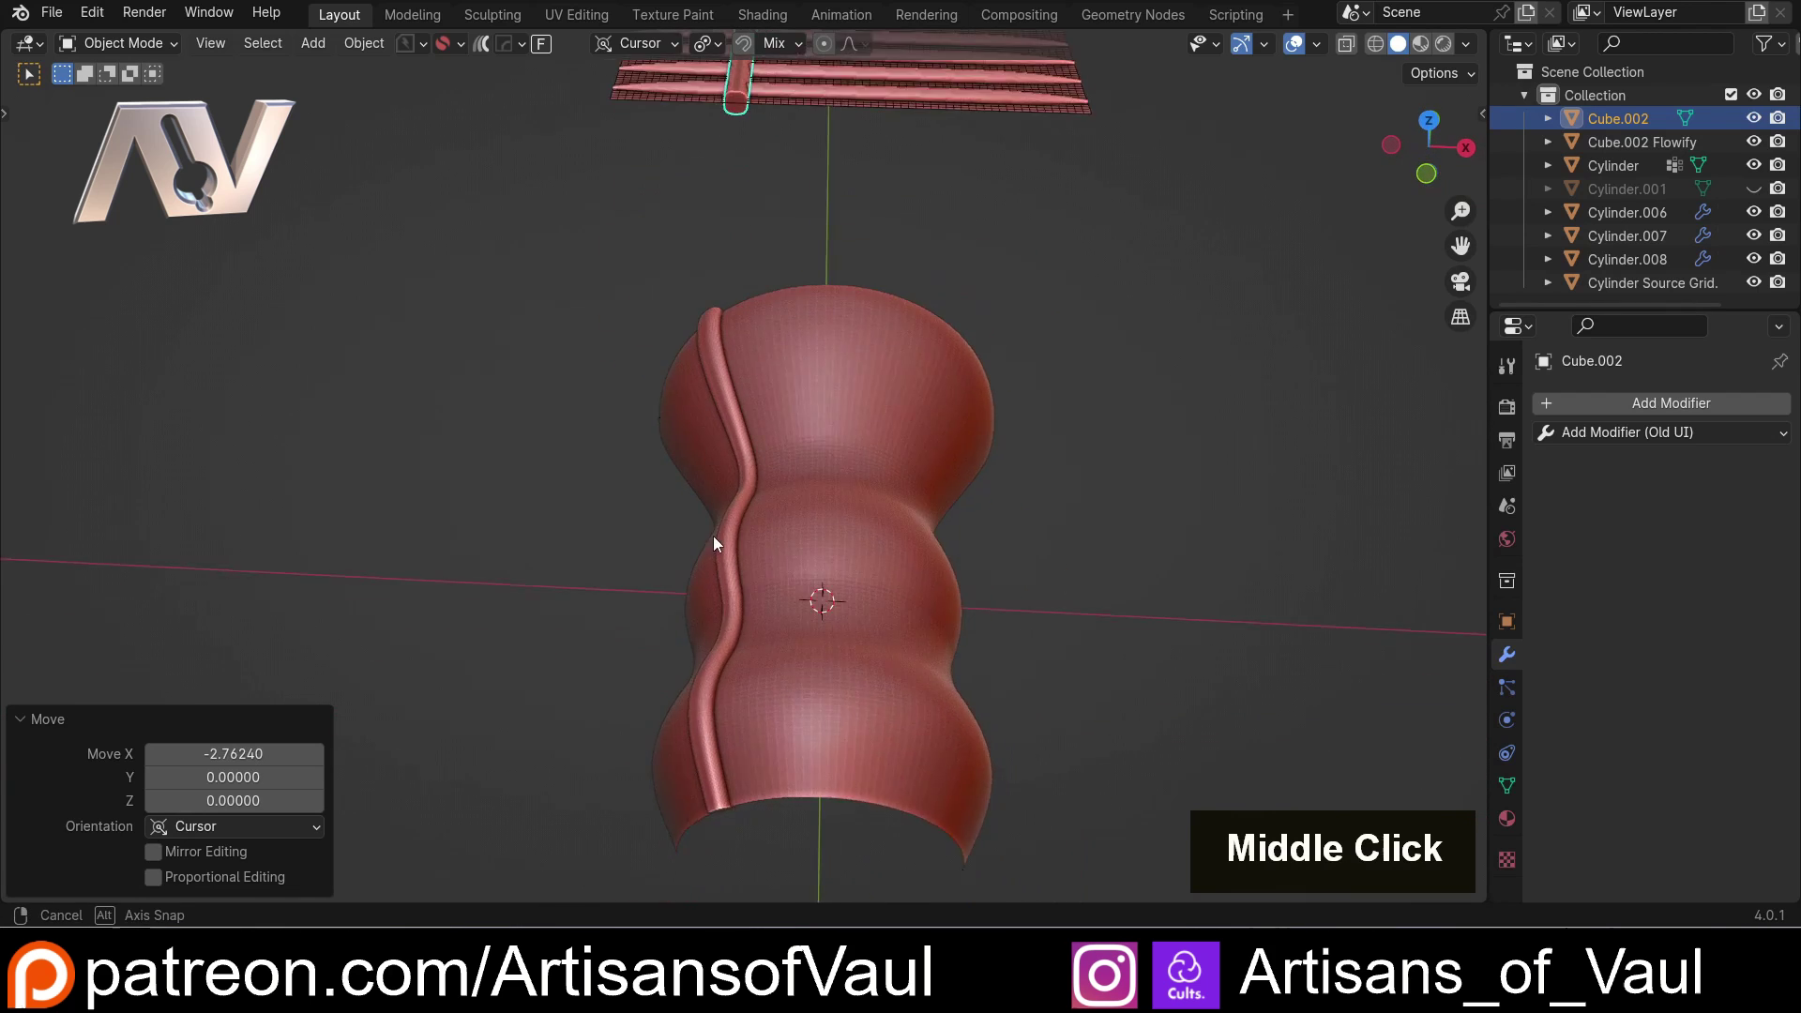
pyautogui.scroll(-3)
pyautogui.middleClick(817, 267)
# Try an interactive Array of rib copies across the grid, then cancel it leaving one ridge
pyautogui.press('q')
pyautogui.click(822, 390)
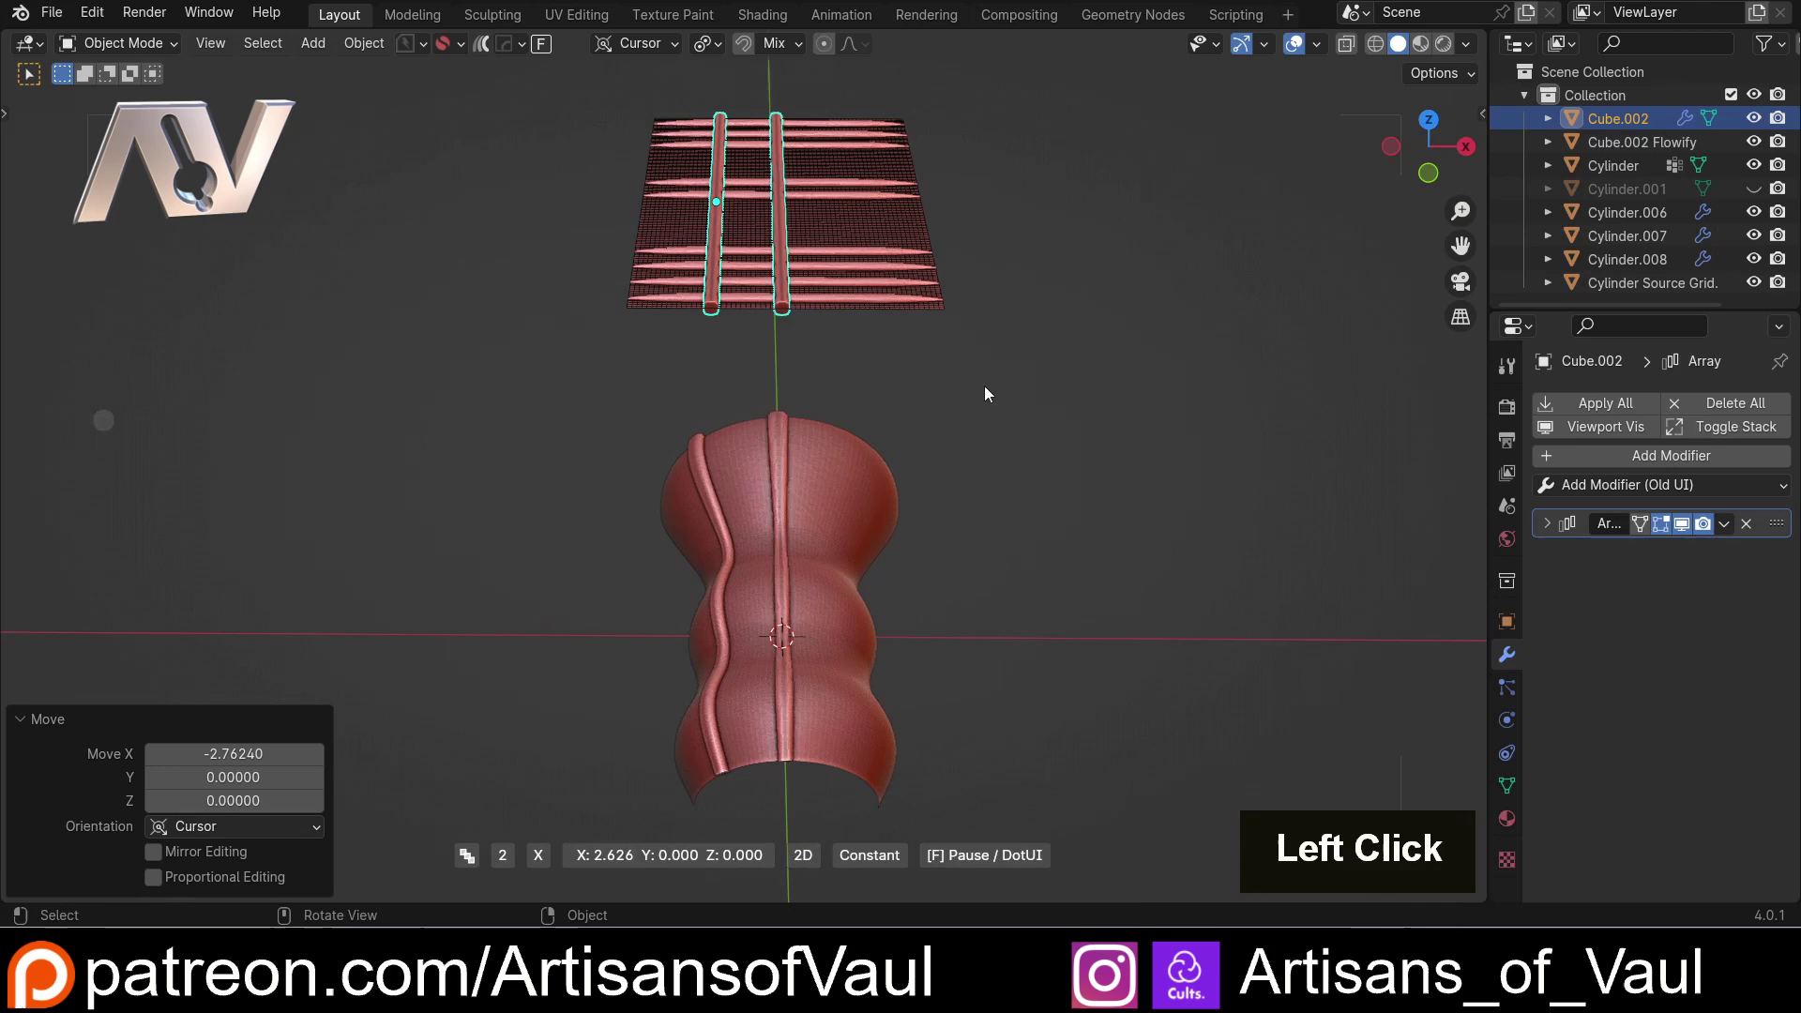
pyautogui.scroll(3)
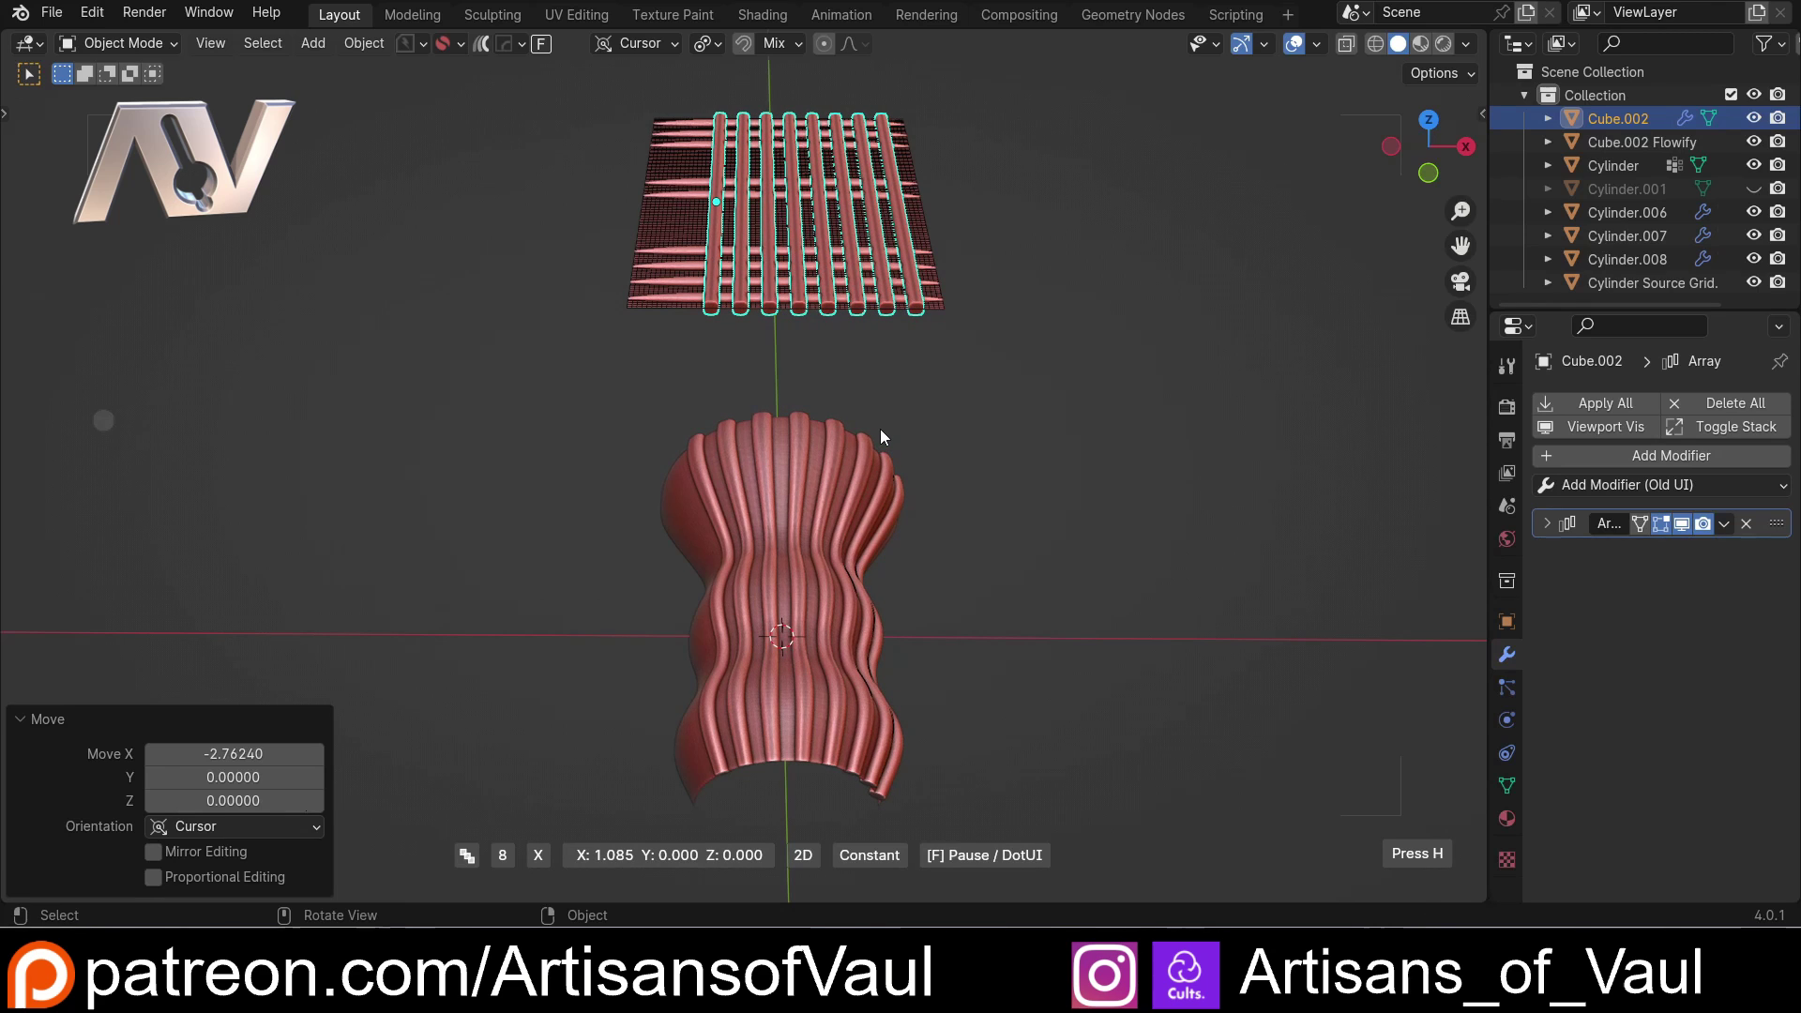
pyautogui.scroll(-3)
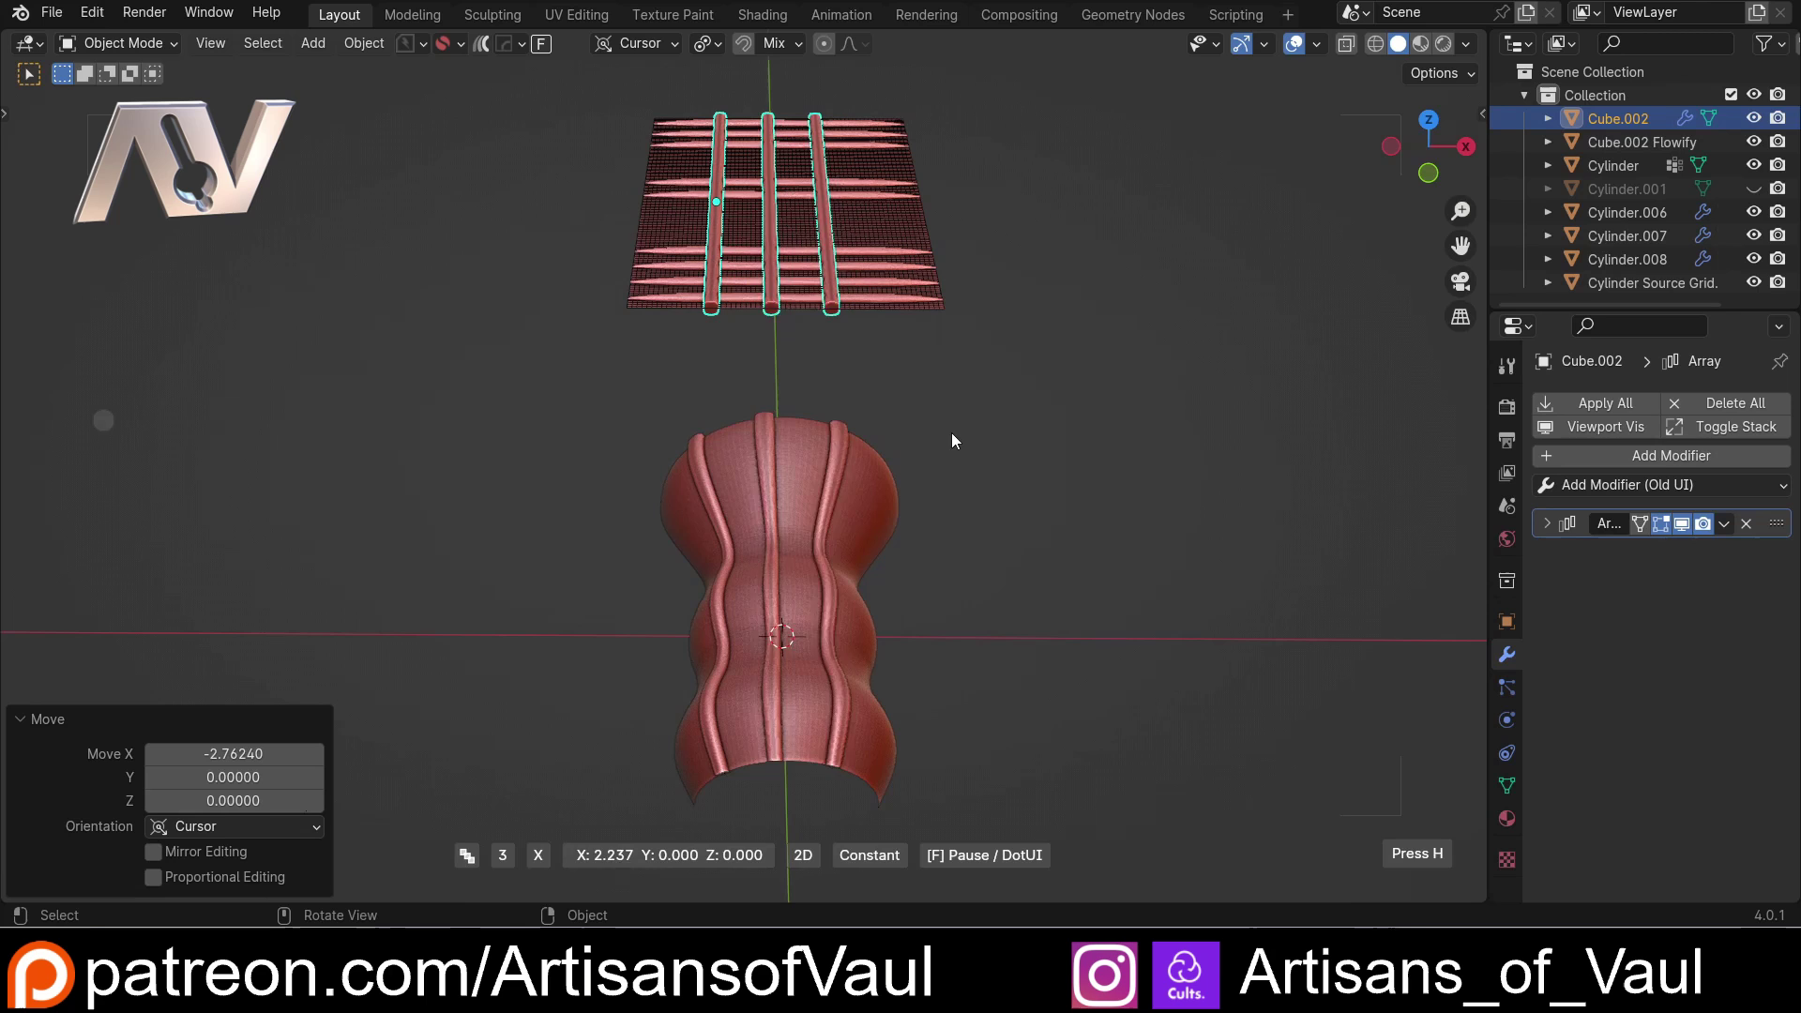
pyautogui.scroll(-3)
pyautogui.press('Escape')
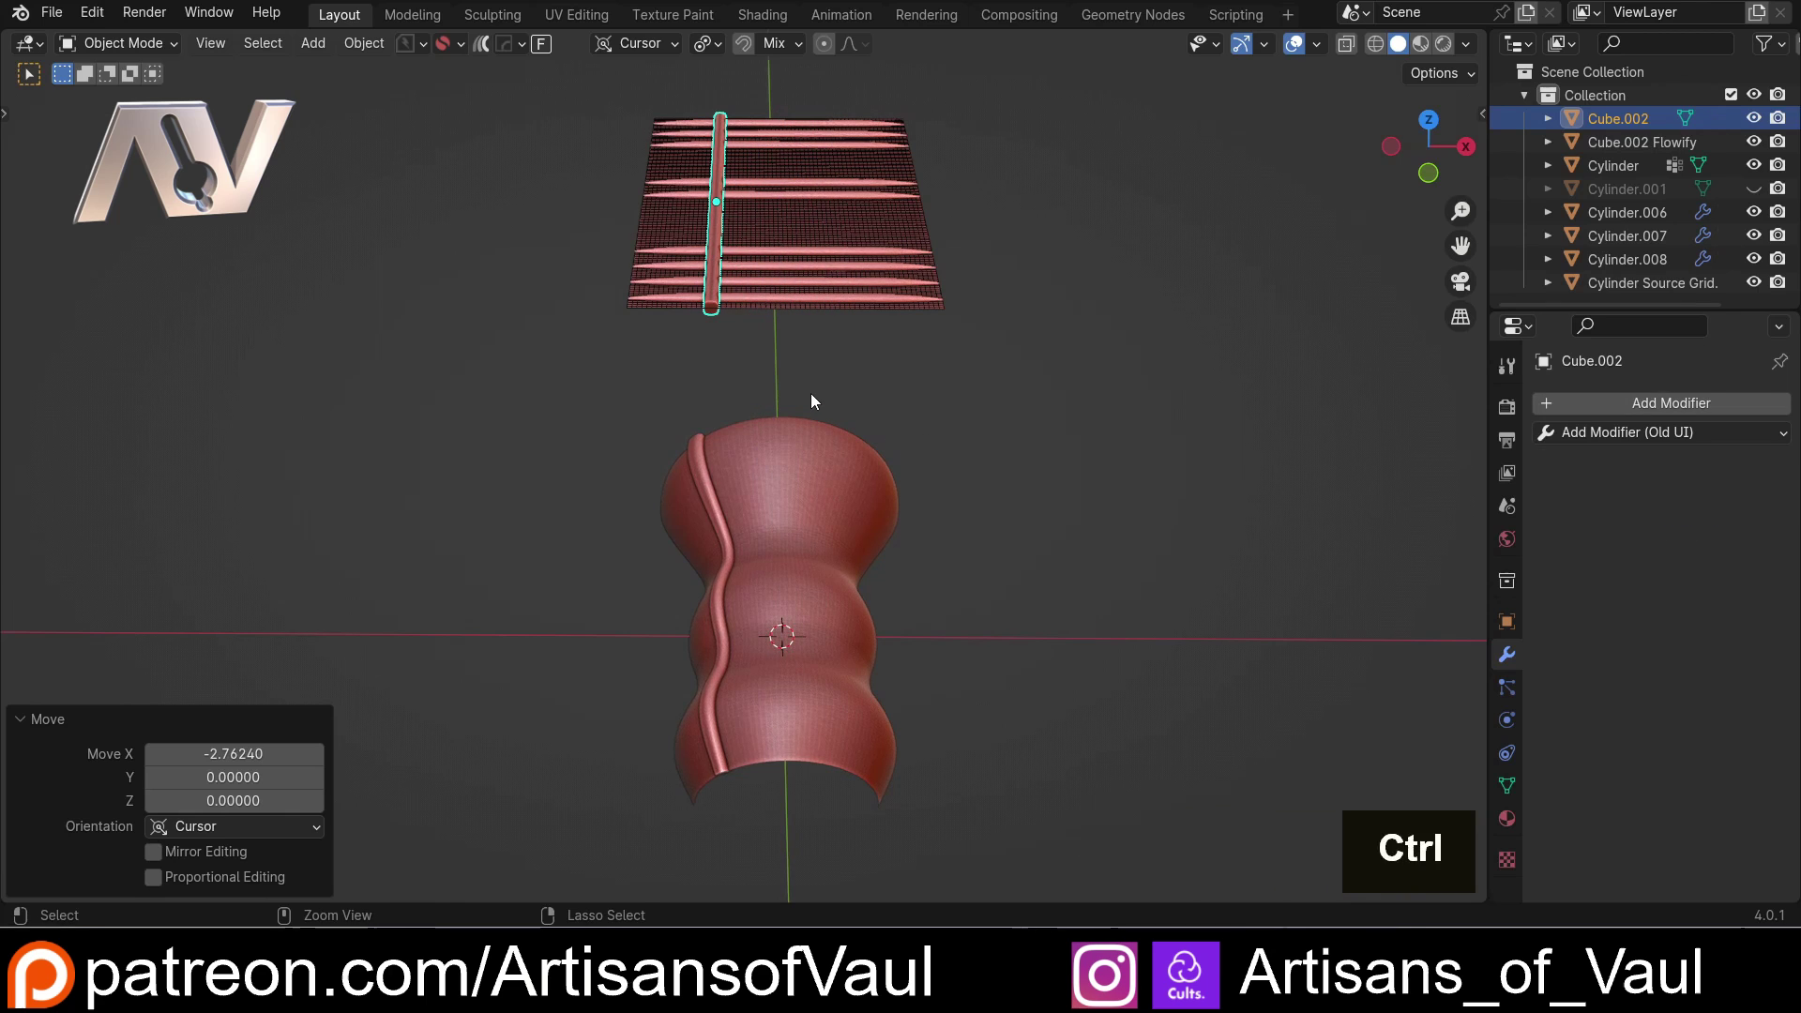
pyautogui.press('ctrl+z')
pyautogui.click(1025, 413)
pyautogui.middleClick(686, 437)
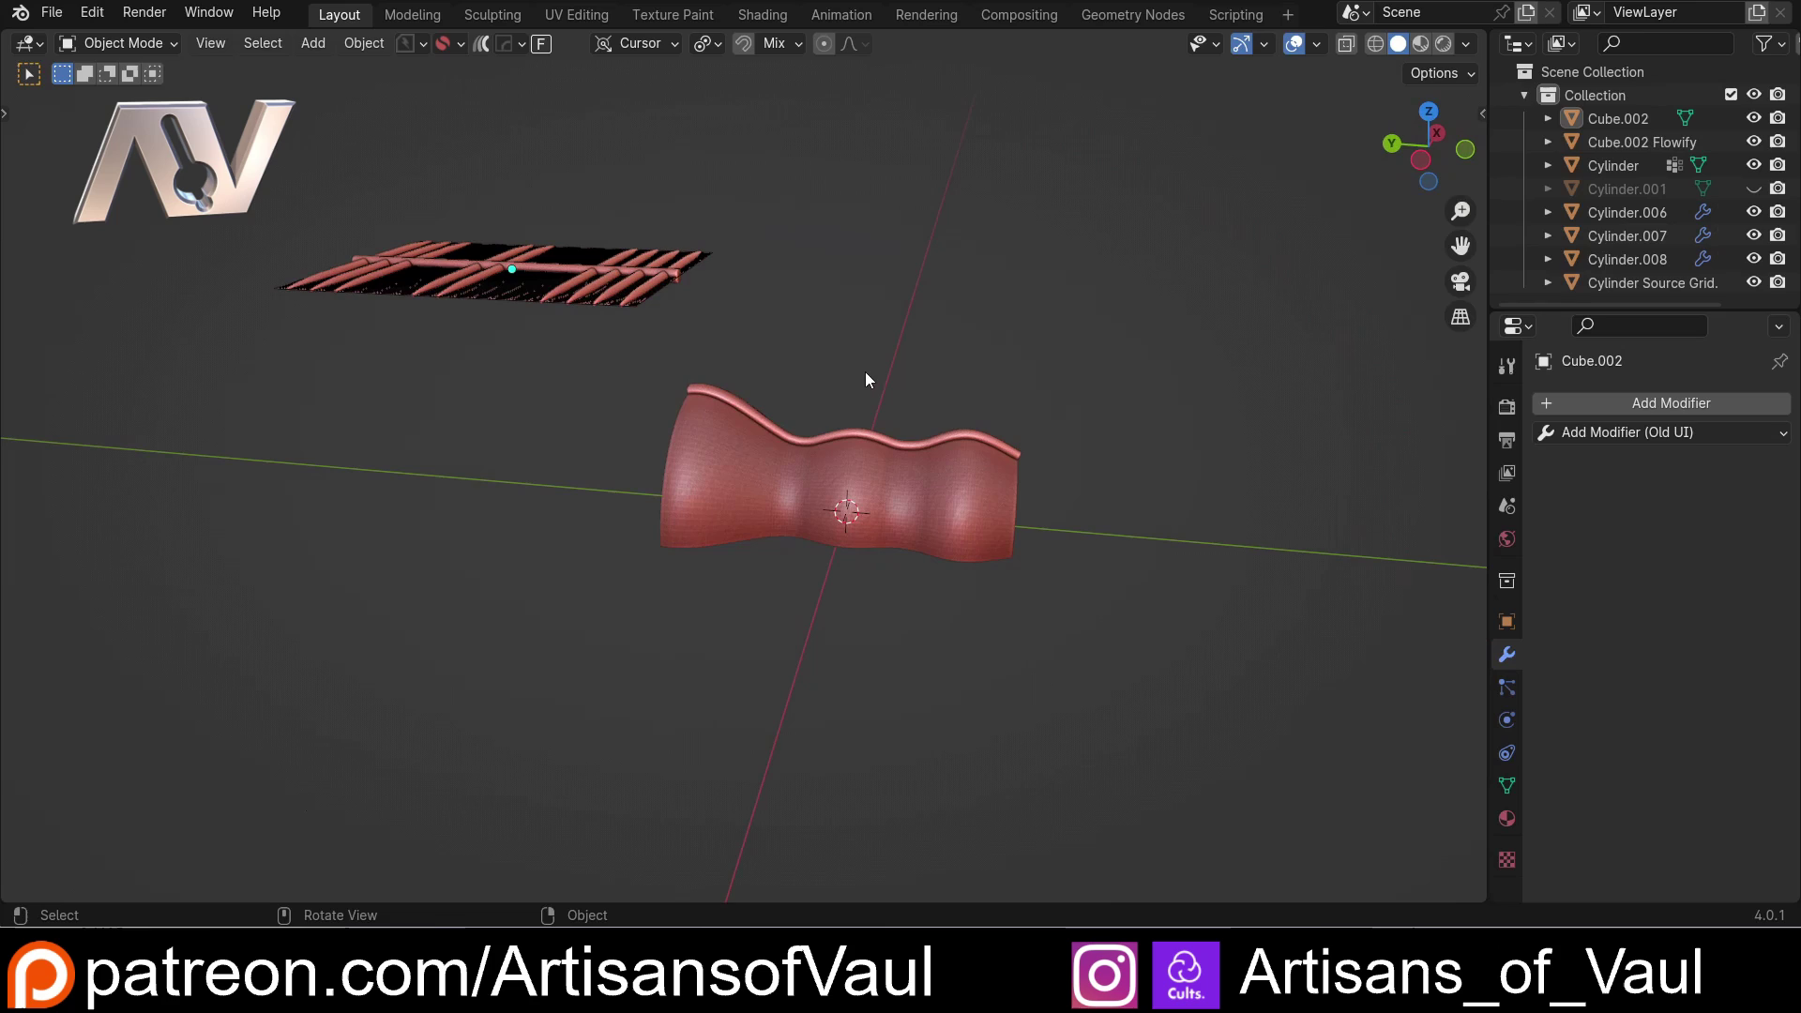
# Delete the single wrapped rib from the shell and frame the flat grid of ribs
pyautogui.click(709, 394)
pyautogui.press('Delete')
pyautogui.scroll(-3)
pyautogui.middleClick(617, 302)
pyautogui.middleClick(1028, 601)
pyautogui.scroll(3)
pyautogui.middleClick(1047, 614)
# Select Cube.002 and Cylinder.006–.008 and Flowify them from a grid corner onto the shell
pyautogui.click(945, 523)
pyautogui.click(569, 360)
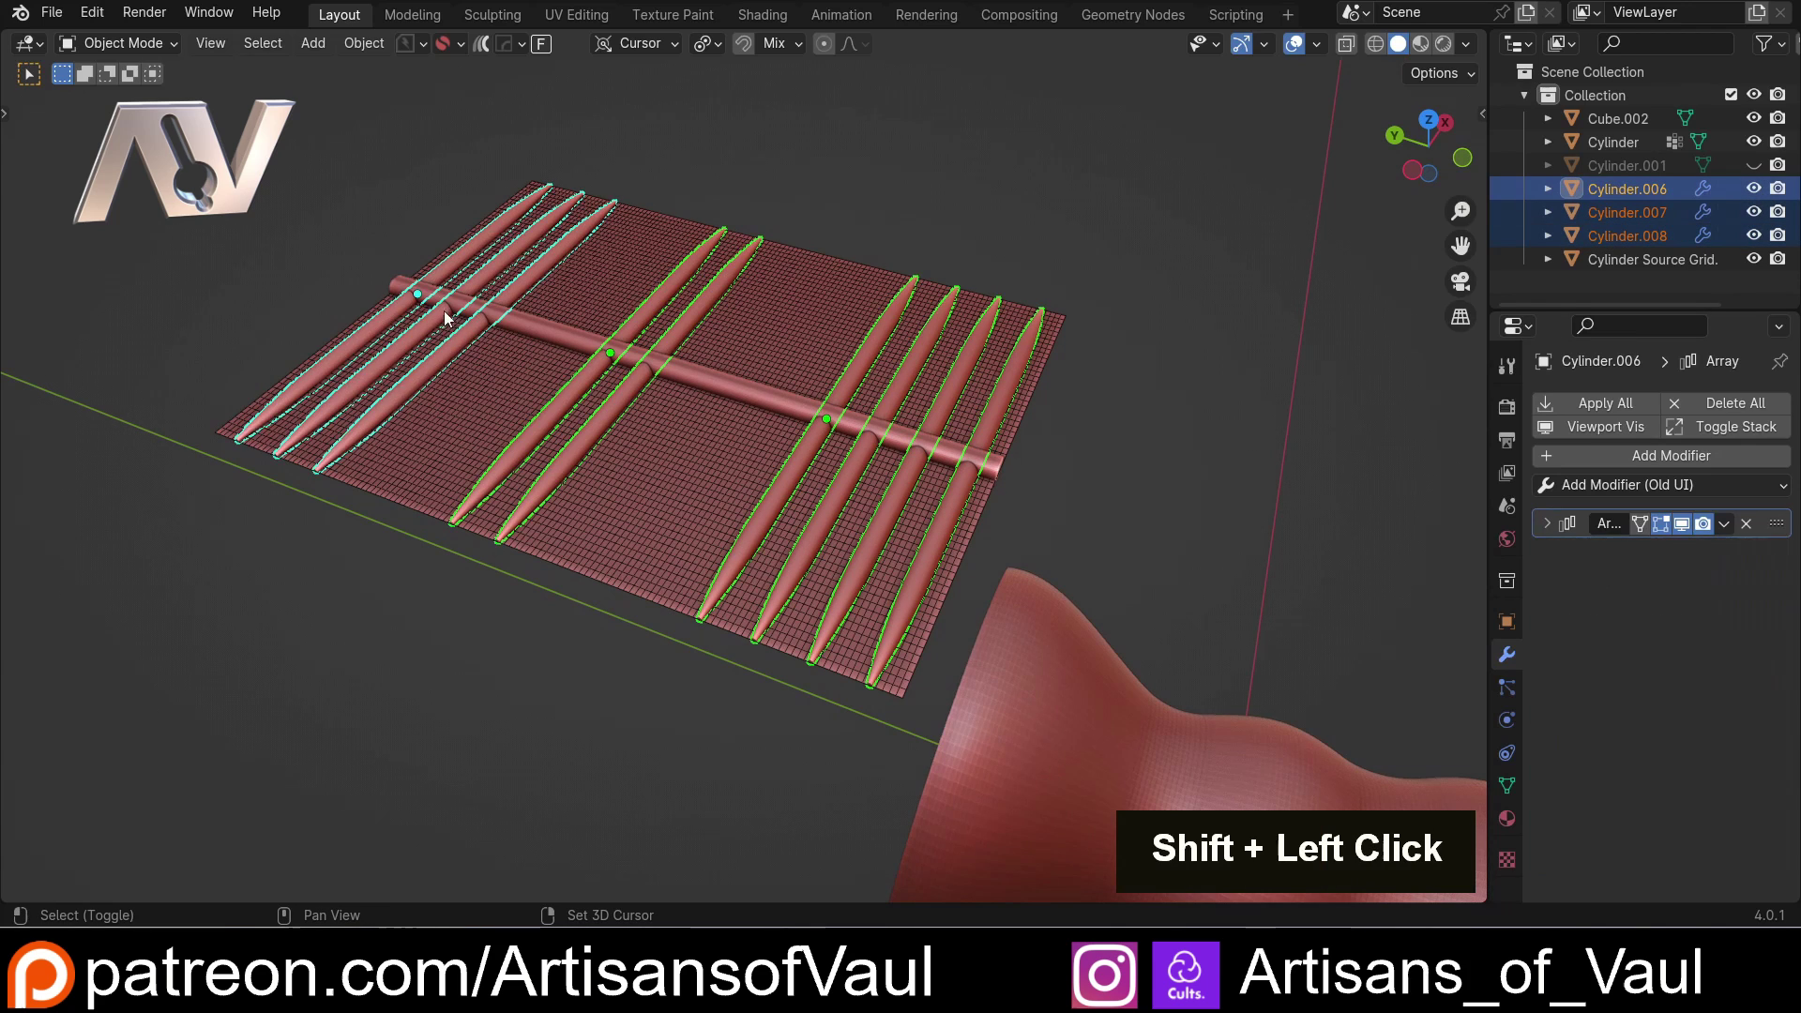
pyautogui.click(406, 288)
pyautogui.click(544, 53)
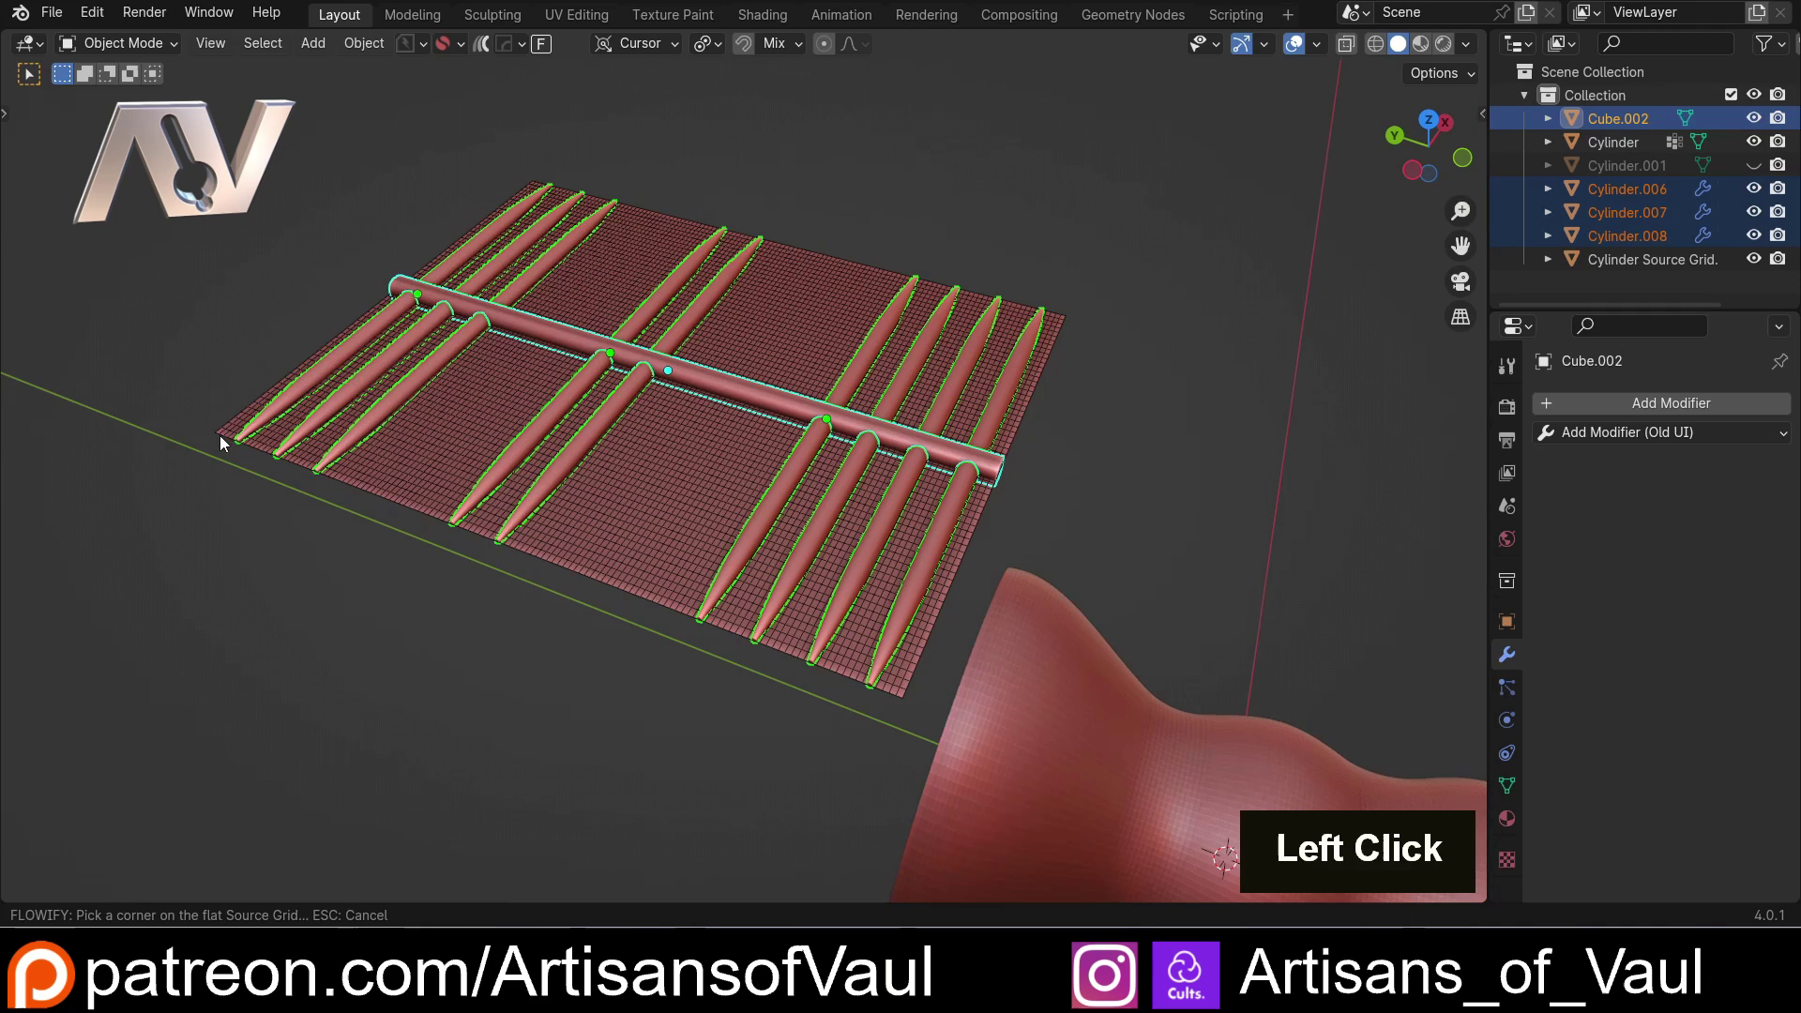
pyautogui.click(231, 438)
pyautogui.scroll(-3)
pyautogui.middleClick(722, 623)
pyautogui.scroll(3)
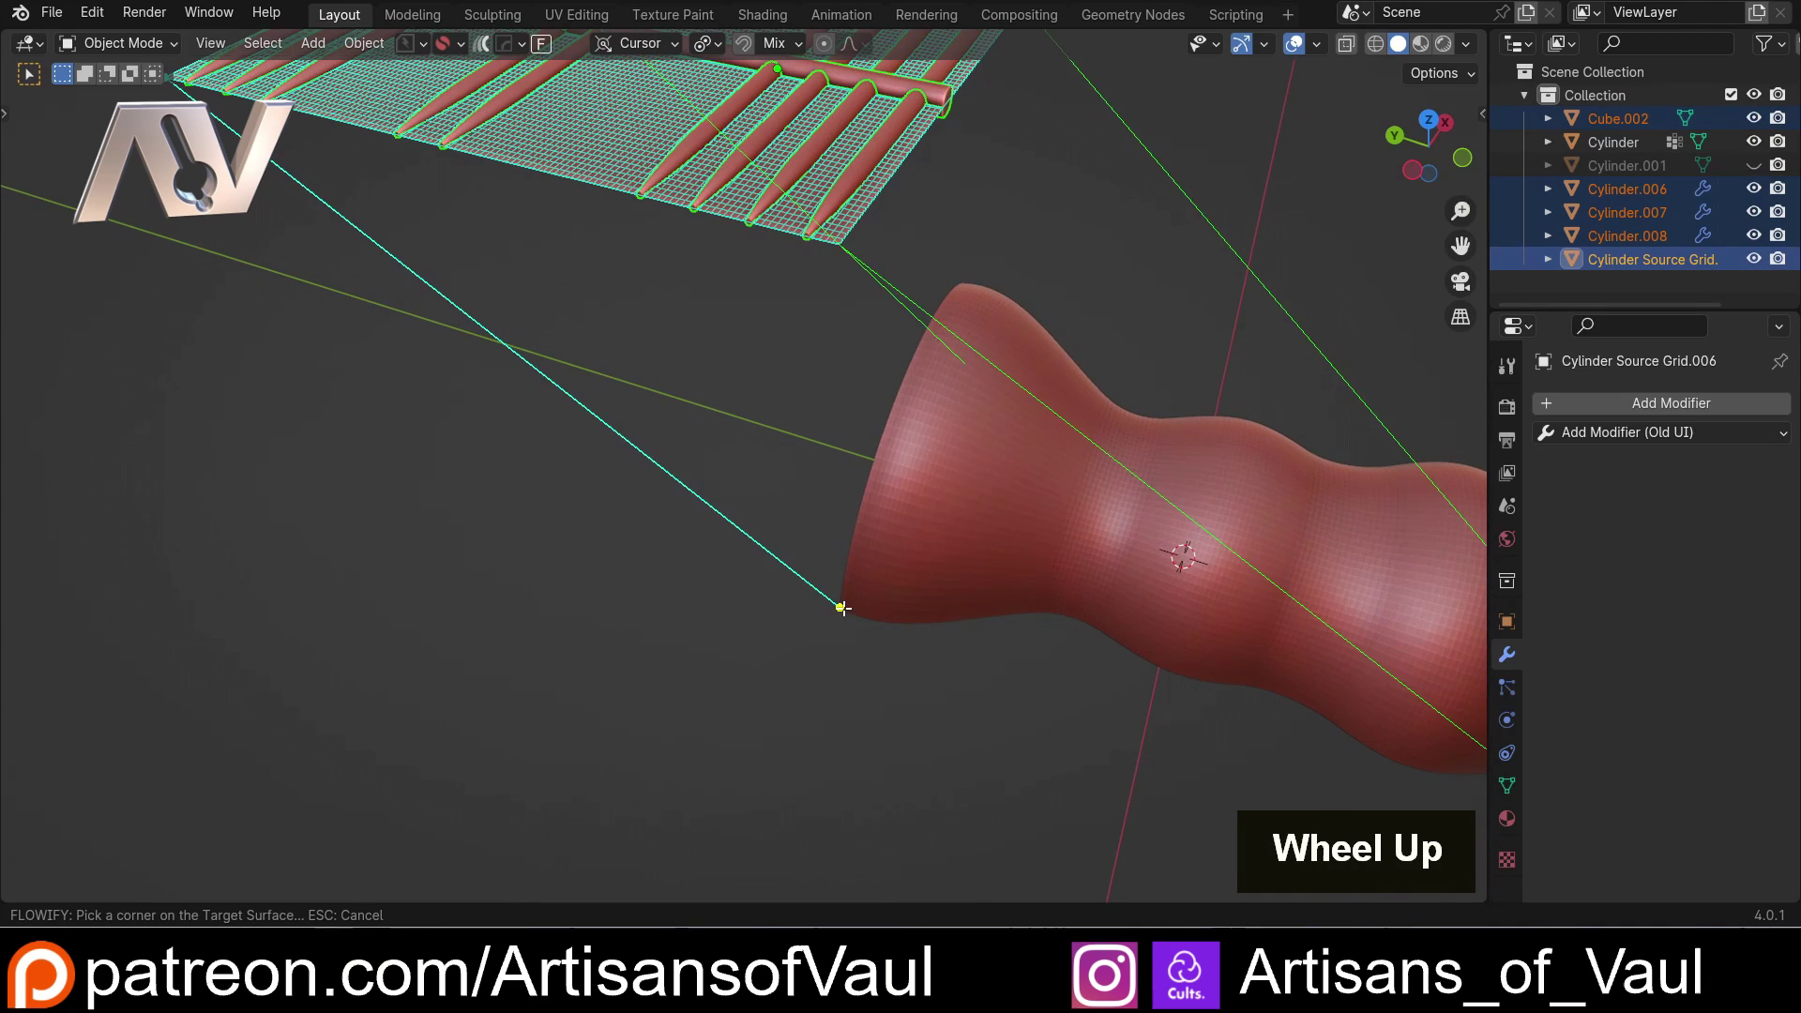
pyautogui.click(845, 606)
pyautogui.scroll(-3)
pyautogui.middleClick(870, 486)
pyautogui.scroll(3)
pyautogui.click(762, 391)
# Orbit around the shell to inspect the wrapped ribs from all sides
pyautogui.middleClick(510, 457)
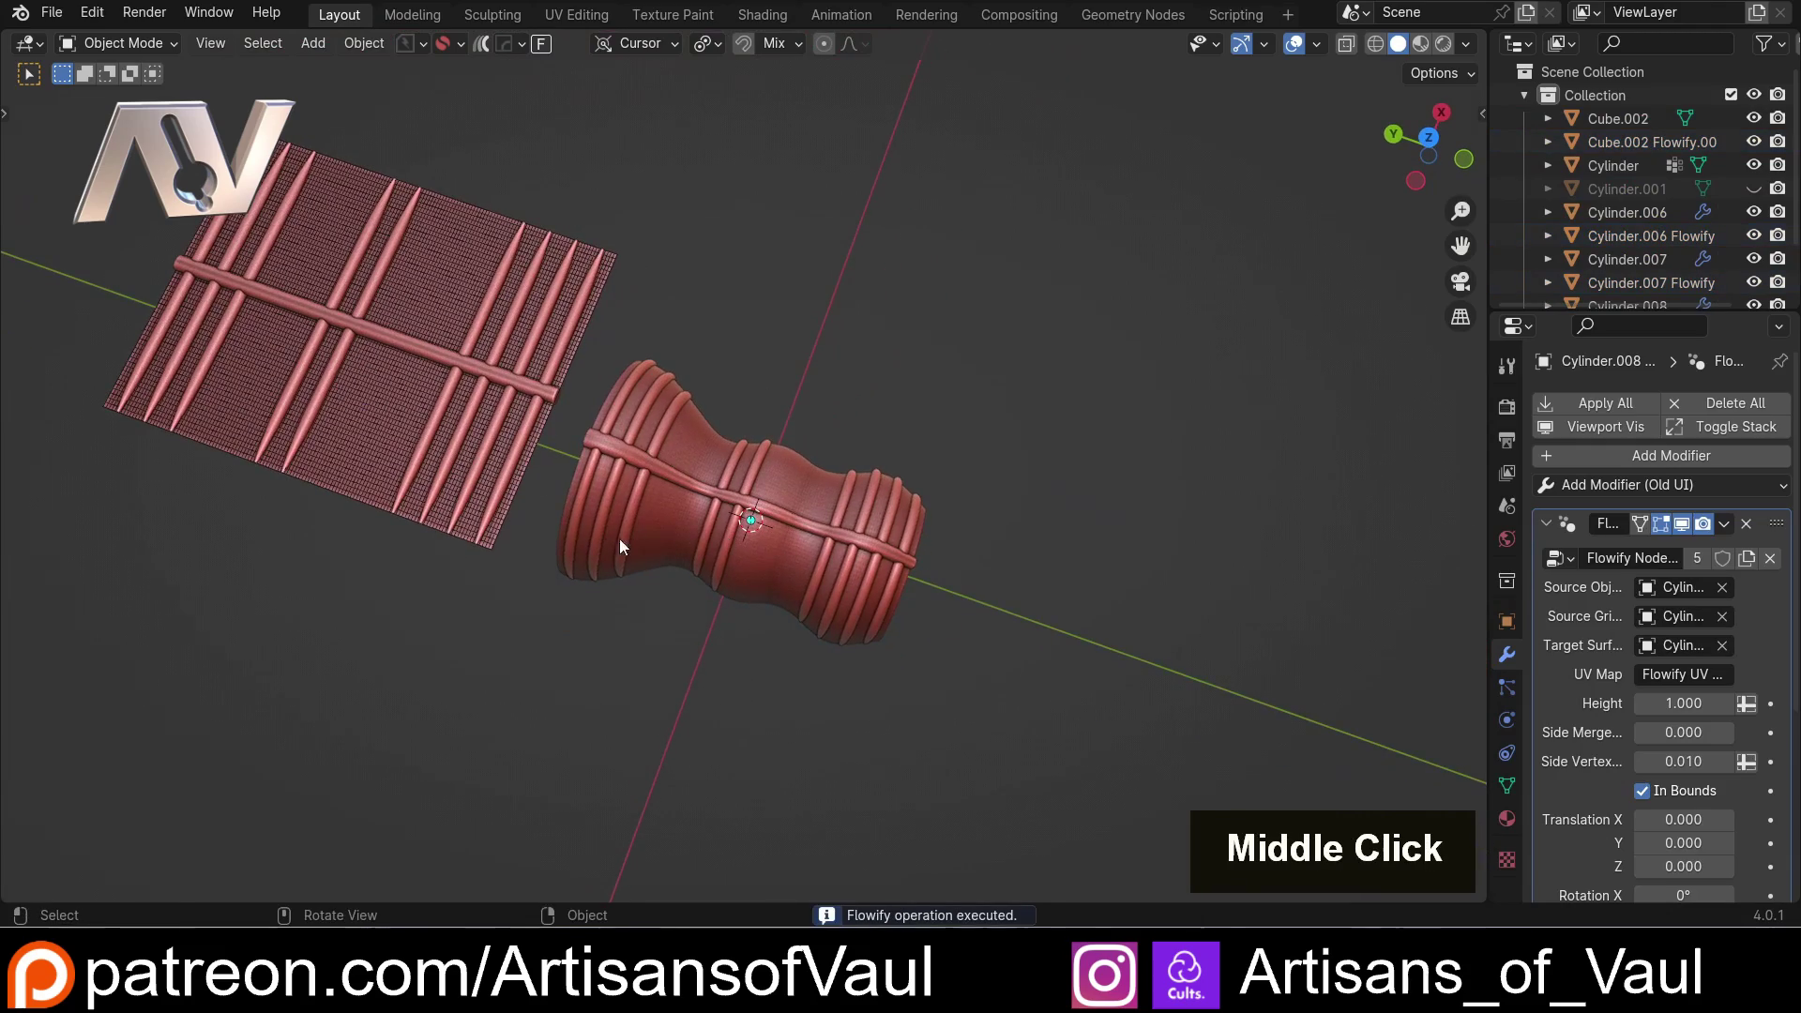
pyautogui.scroll(3)
pyautogui.middleClick(540, 520)
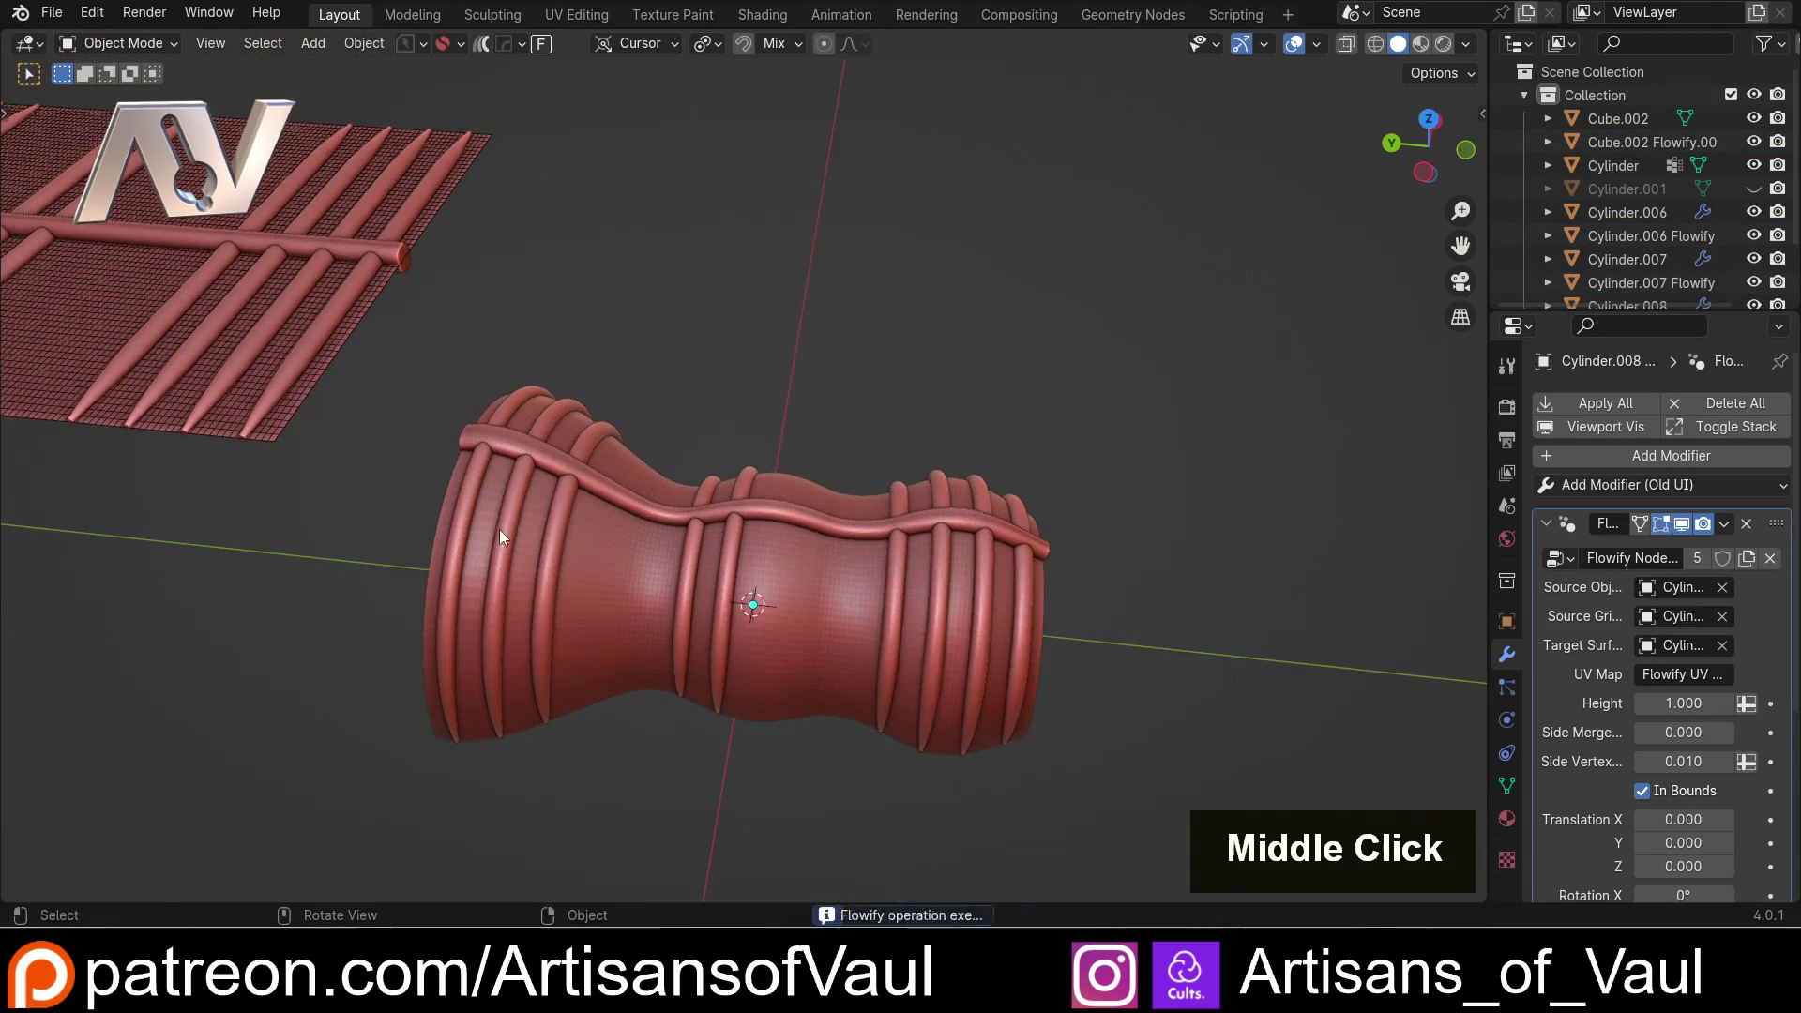
pyautogui.middleClick(498, 529)
pyautogui.middleClick(995, 594)
pyautogui.scroll(-3)
pyautogui.middleClick(918, 539)
pyautogui.scroll(3)
pyautogui.scroll(-3)
pyautogui.middleClick(379, 443)
# Nudge one rib group along Y, then undo back to the bare shell
pyautogui.click(424, 438)
pyautogui.press('g')
pyautogui.press('y')
pyautogui.click(674, 438)
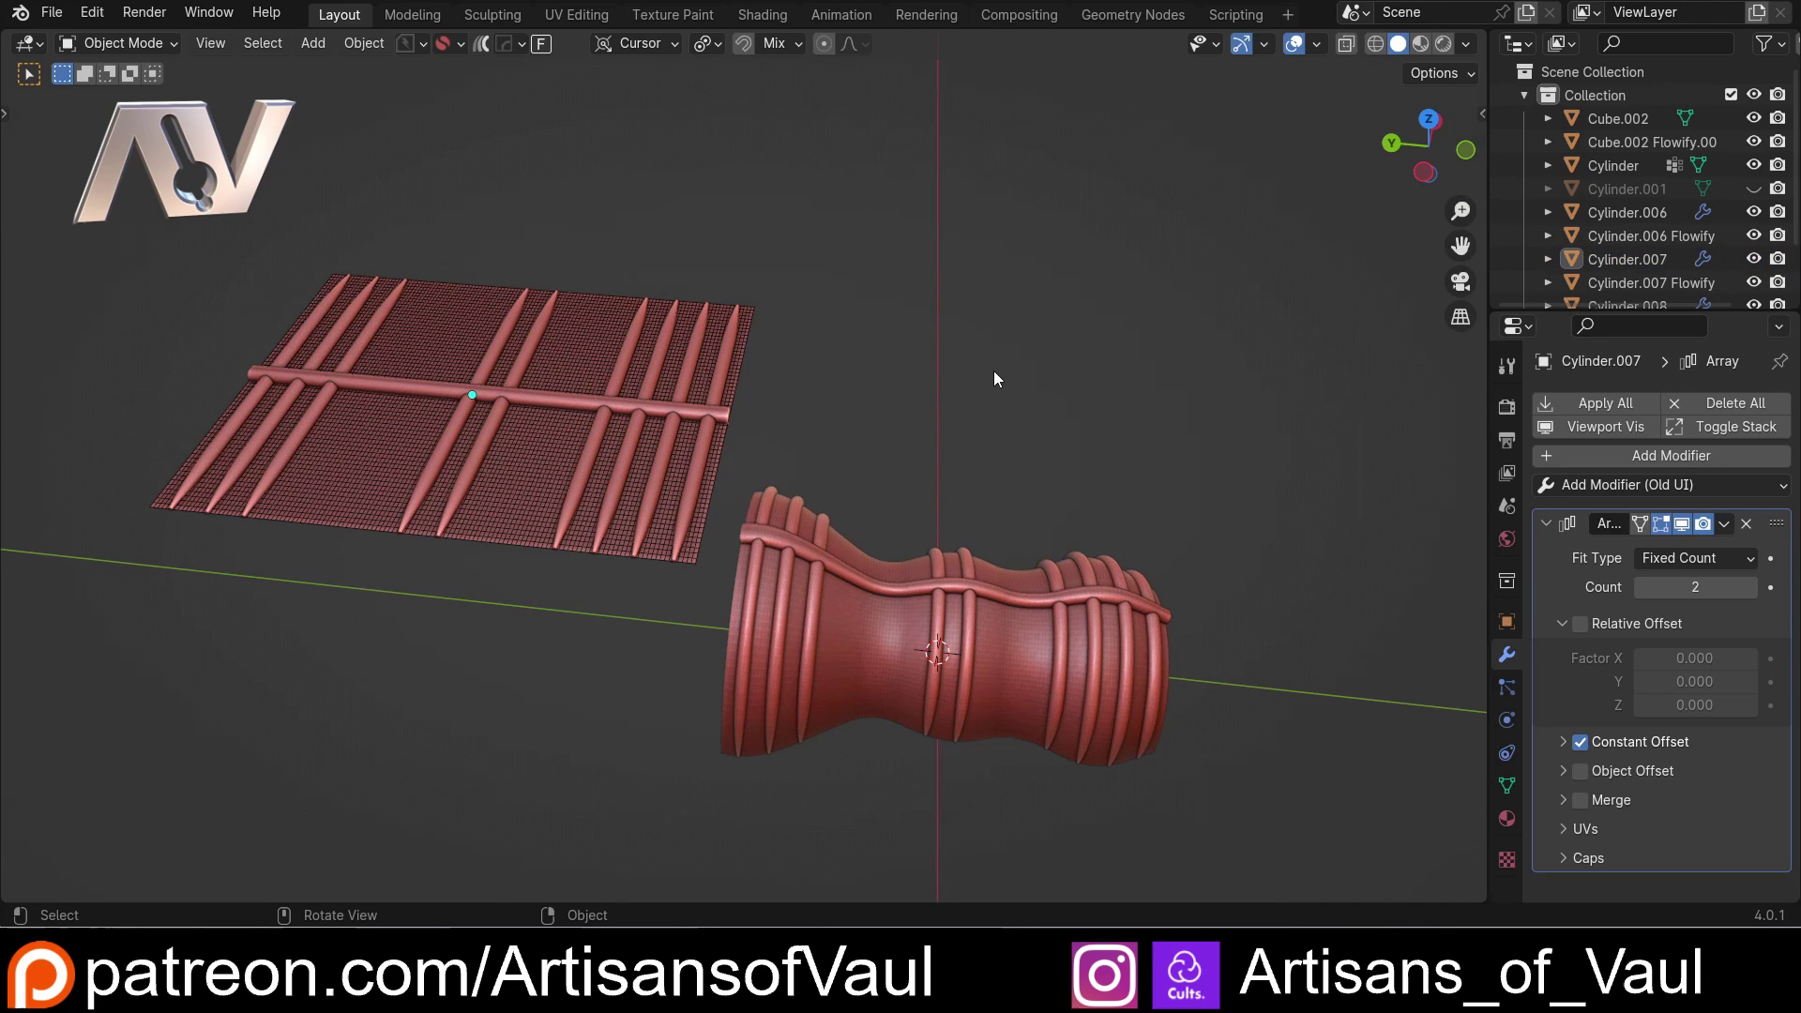
pyautogui.click(957, 396)
pyautogui.middleClick(957, 397)
pyautogui.middleClick(1046, 492)
pyautogui.middleClick(920, 378)
pyautogui.press('ctrl+z')
pyautogui.press('ctrl+z')
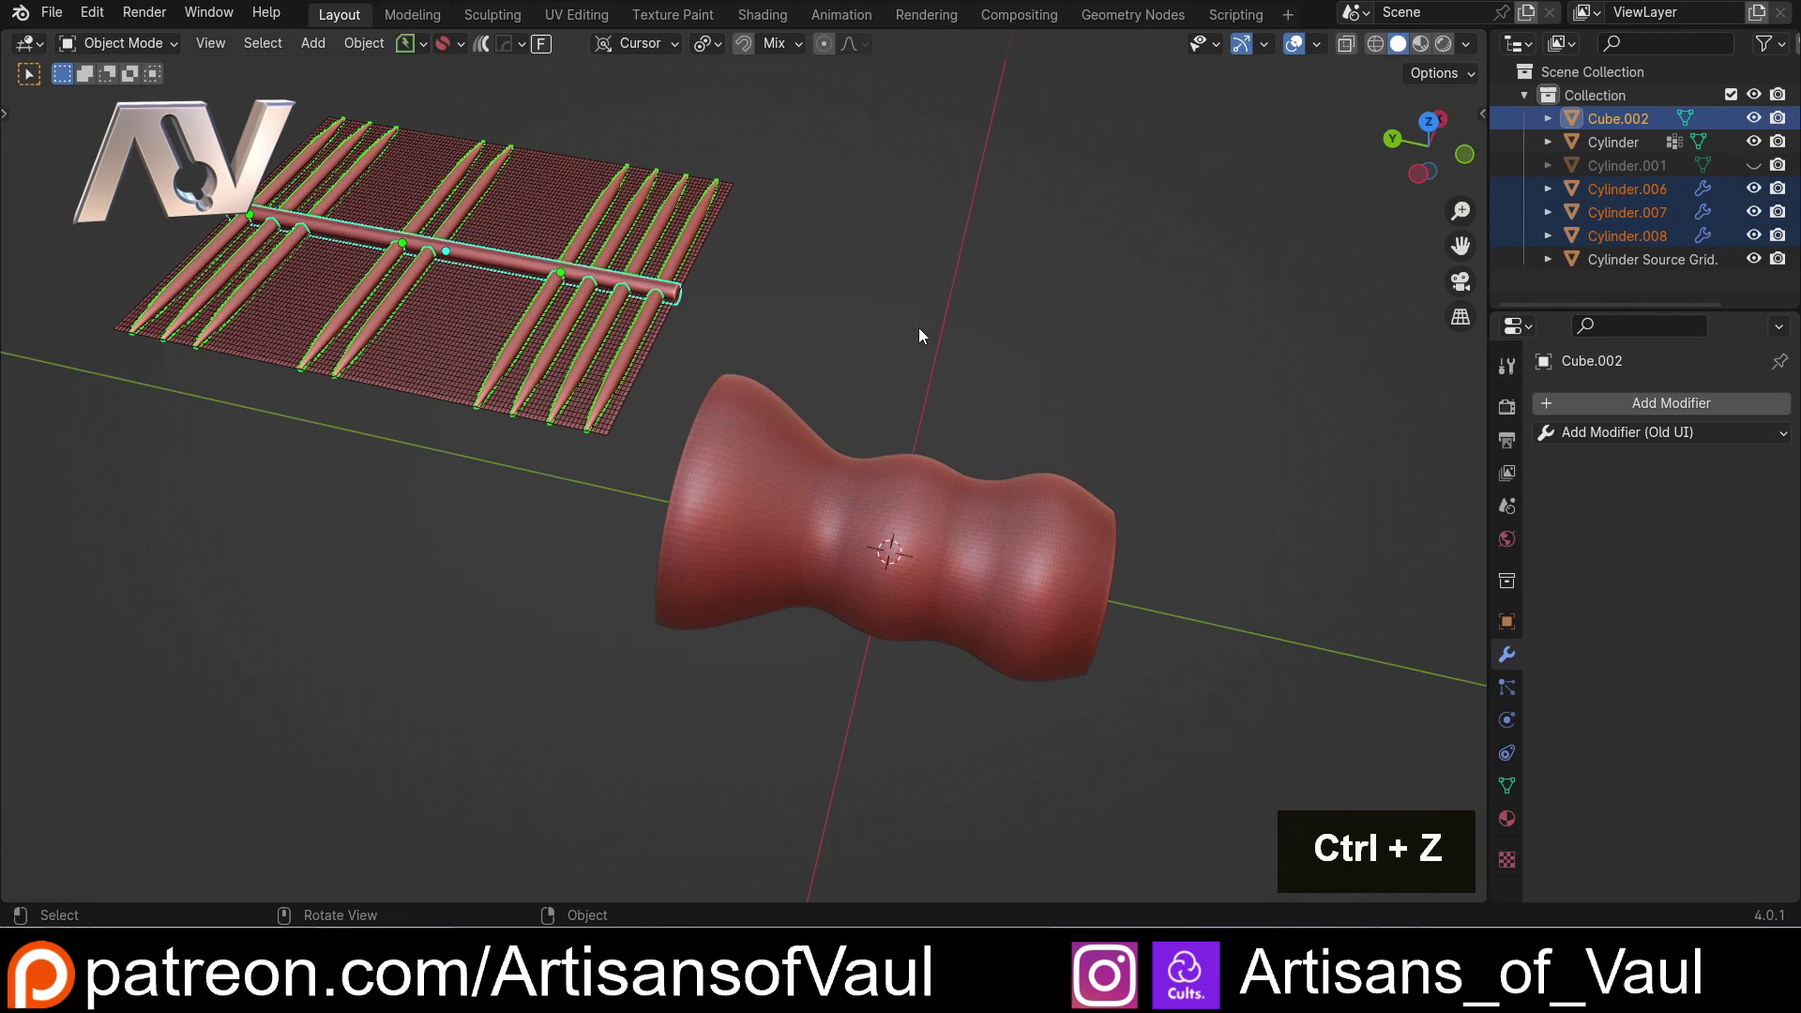
# Select all rib groups and Flowify them from a Source Grid corner onto the matching shell corner
pyautogui.click(904, 305)
pyautogui.click(678, 279)
pyautogui.click(479, 257)
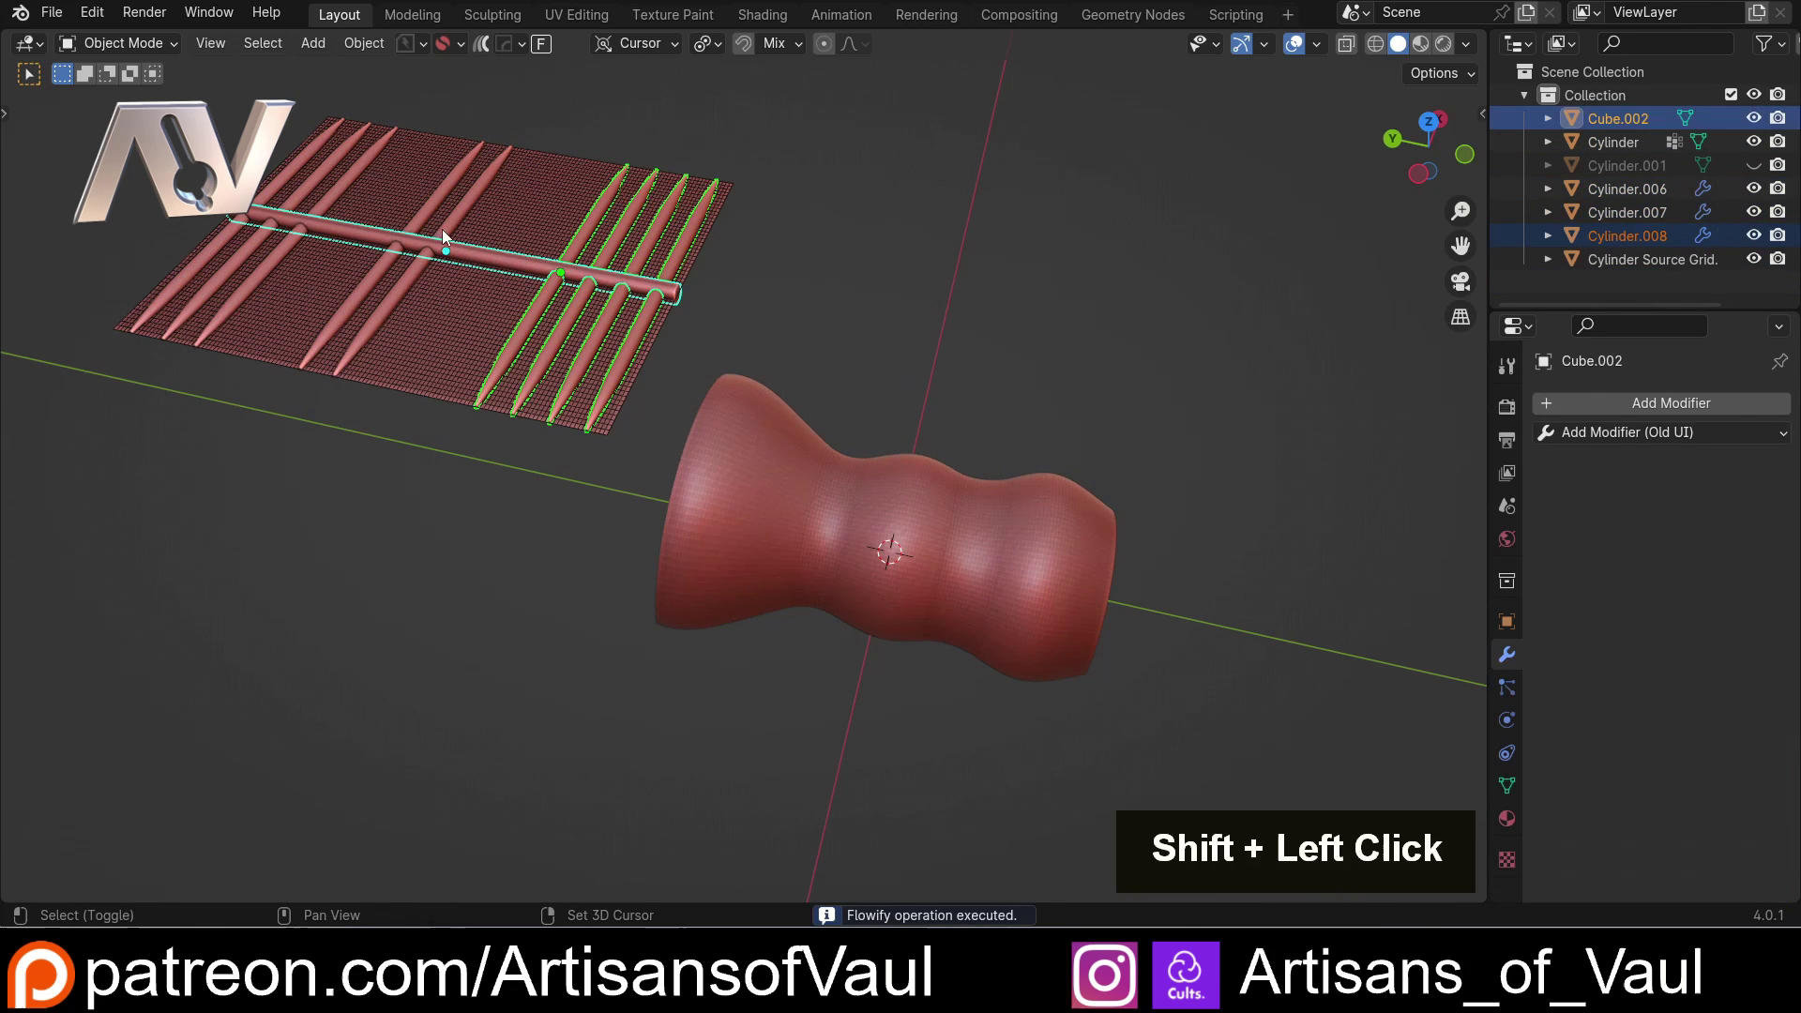
pyautogui.click(556, 52)
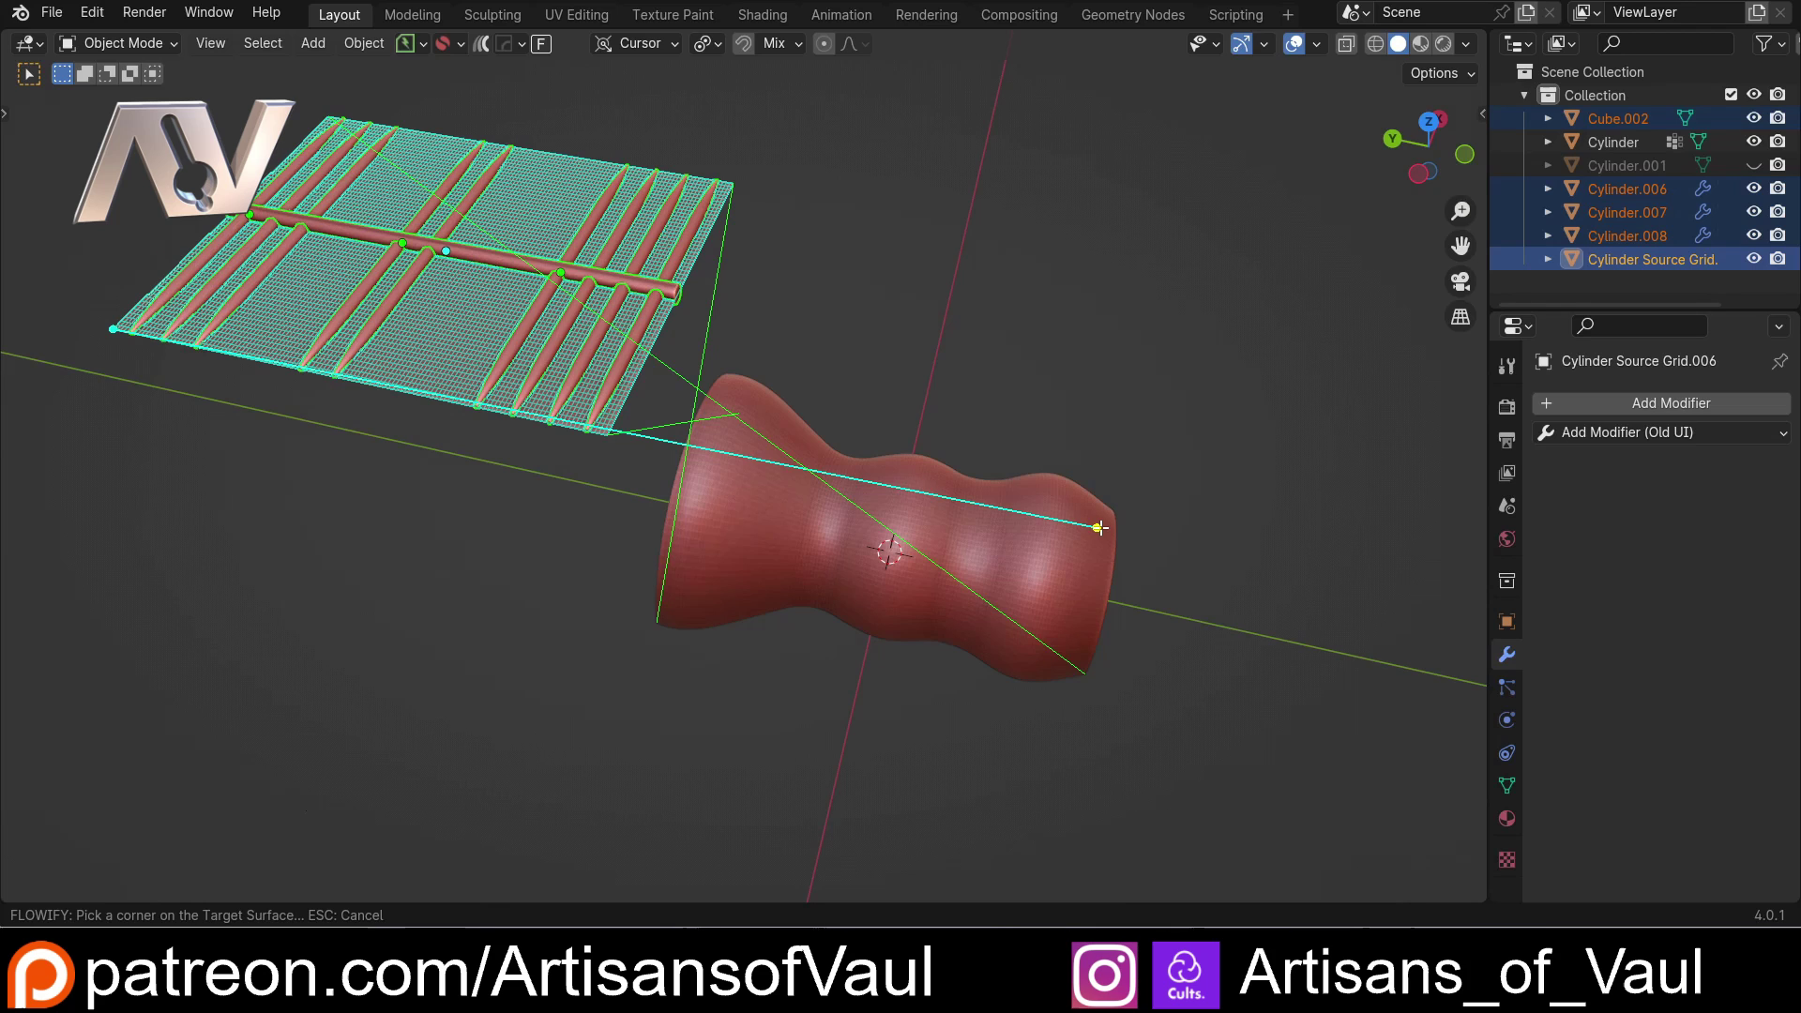
pyautogui.click(1100, 525)
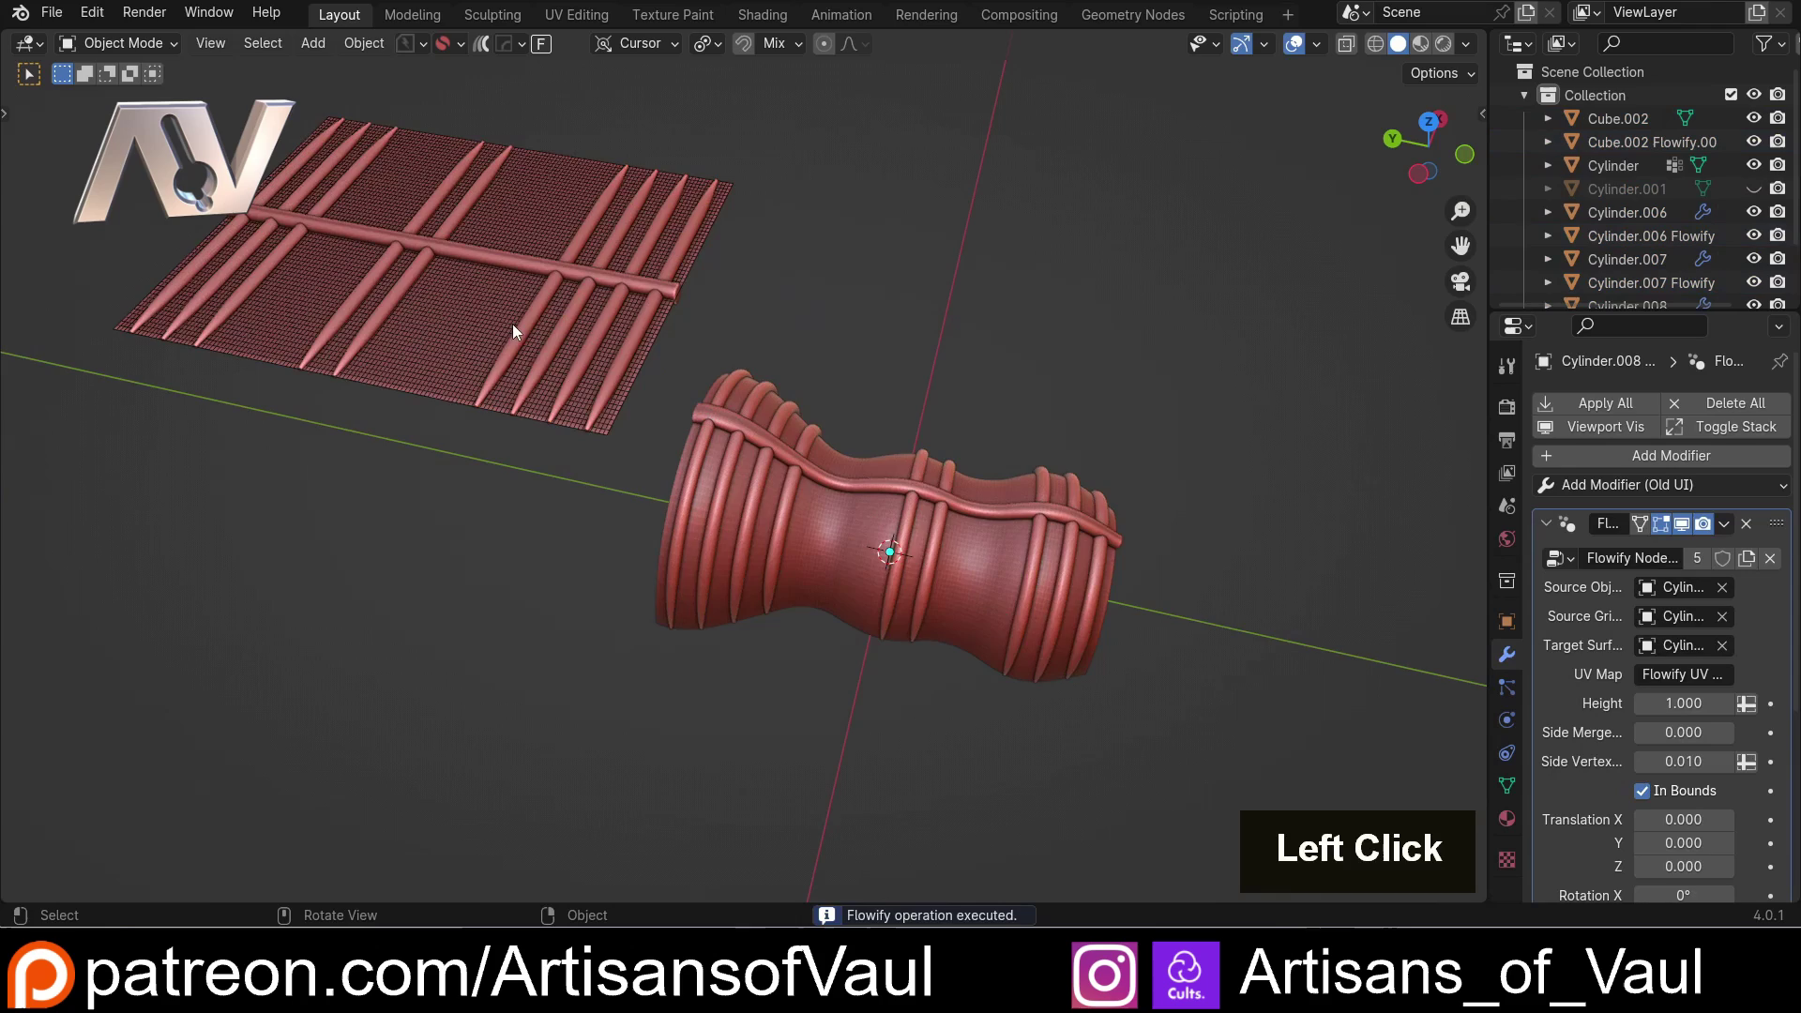
# Orbit around the fully ribbed shell to inspect the wrapped ribs and crossing ridge
pyautogui.scroll(3)
pyautogui.click(522, 258)
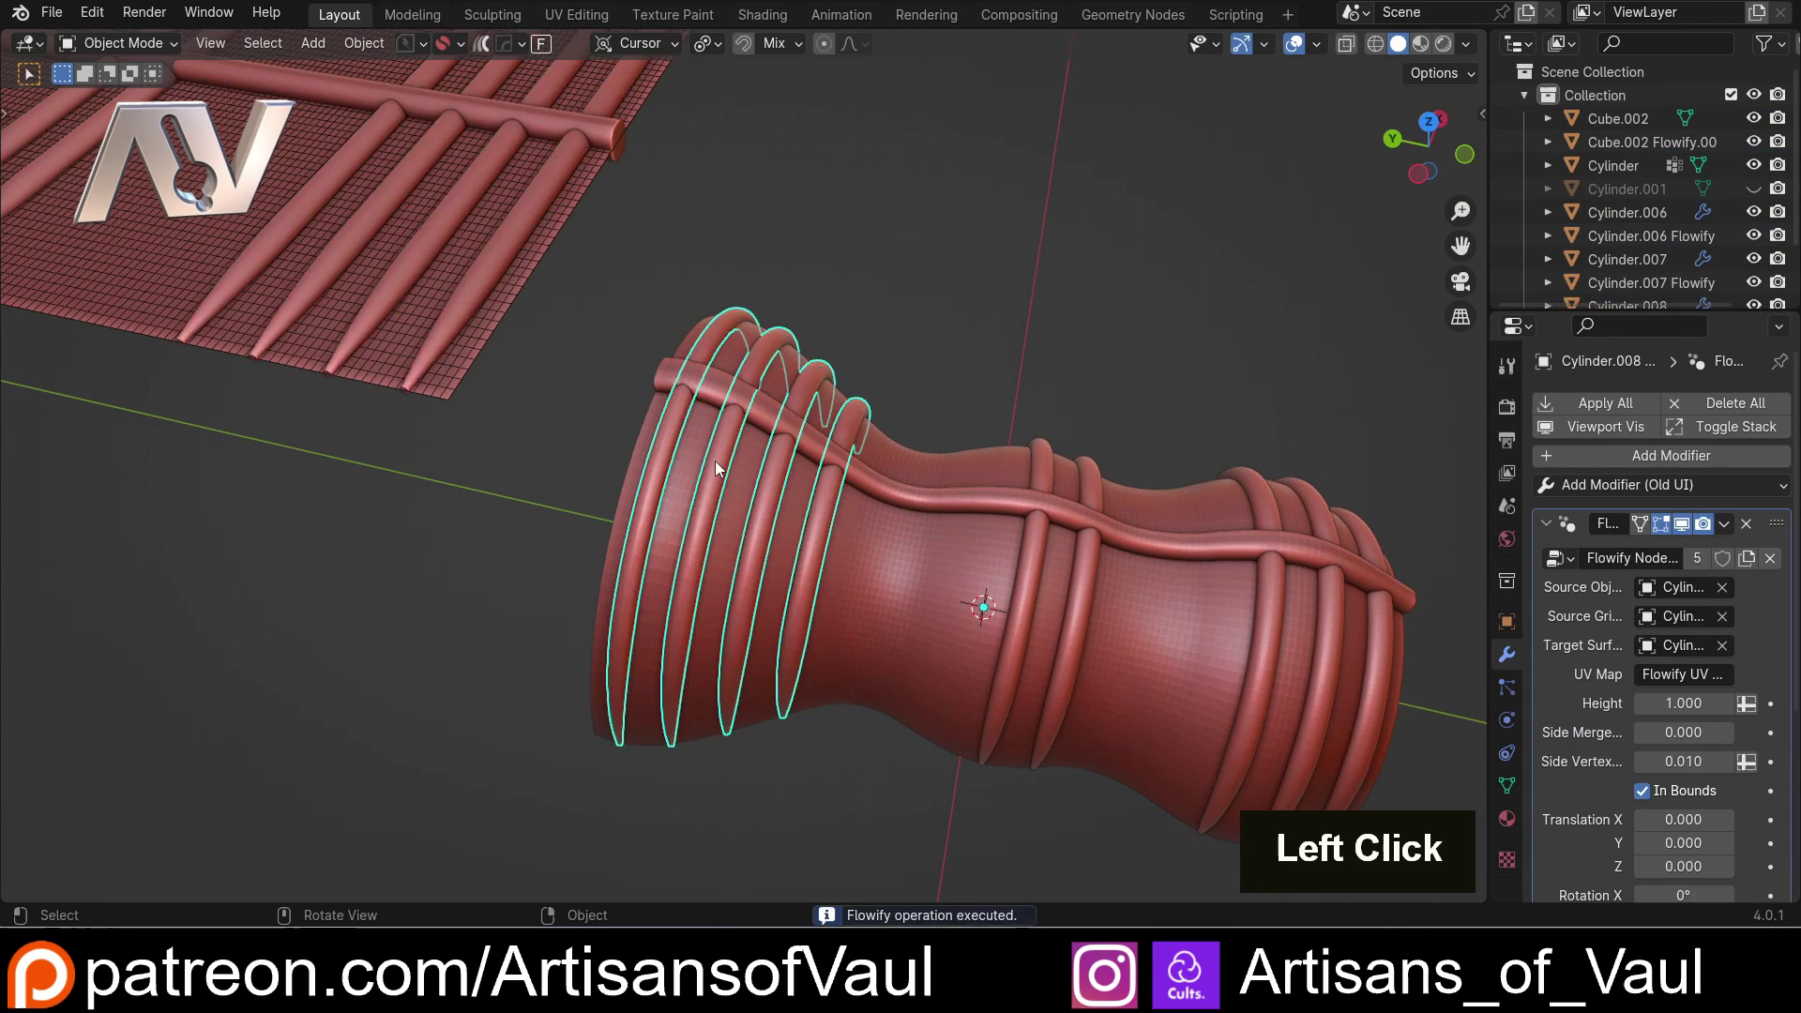
pyautogui.scroll(-3)
pyautogui.middleClick(994, 533)
pyautogui.scroll(3)
pyautogui.middleClick(739, 420)
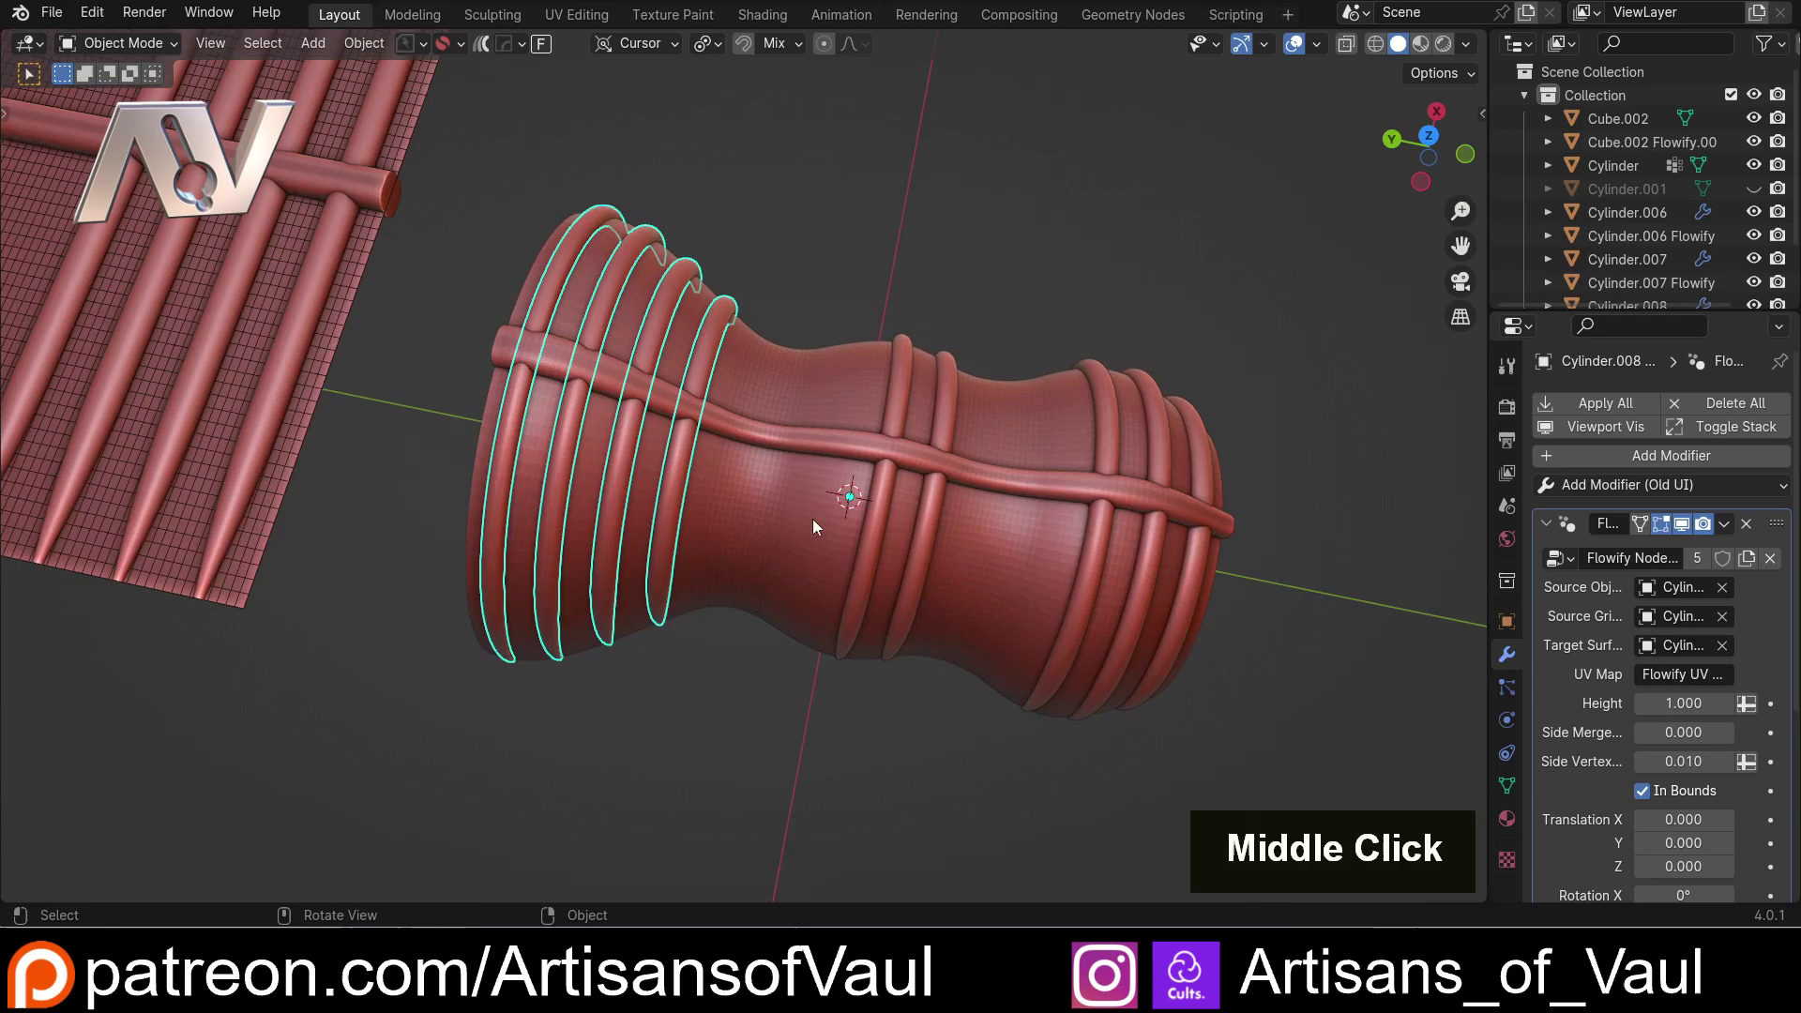
pyautogui.scroll(-3)
pyautogui.middleClick(847, 520)
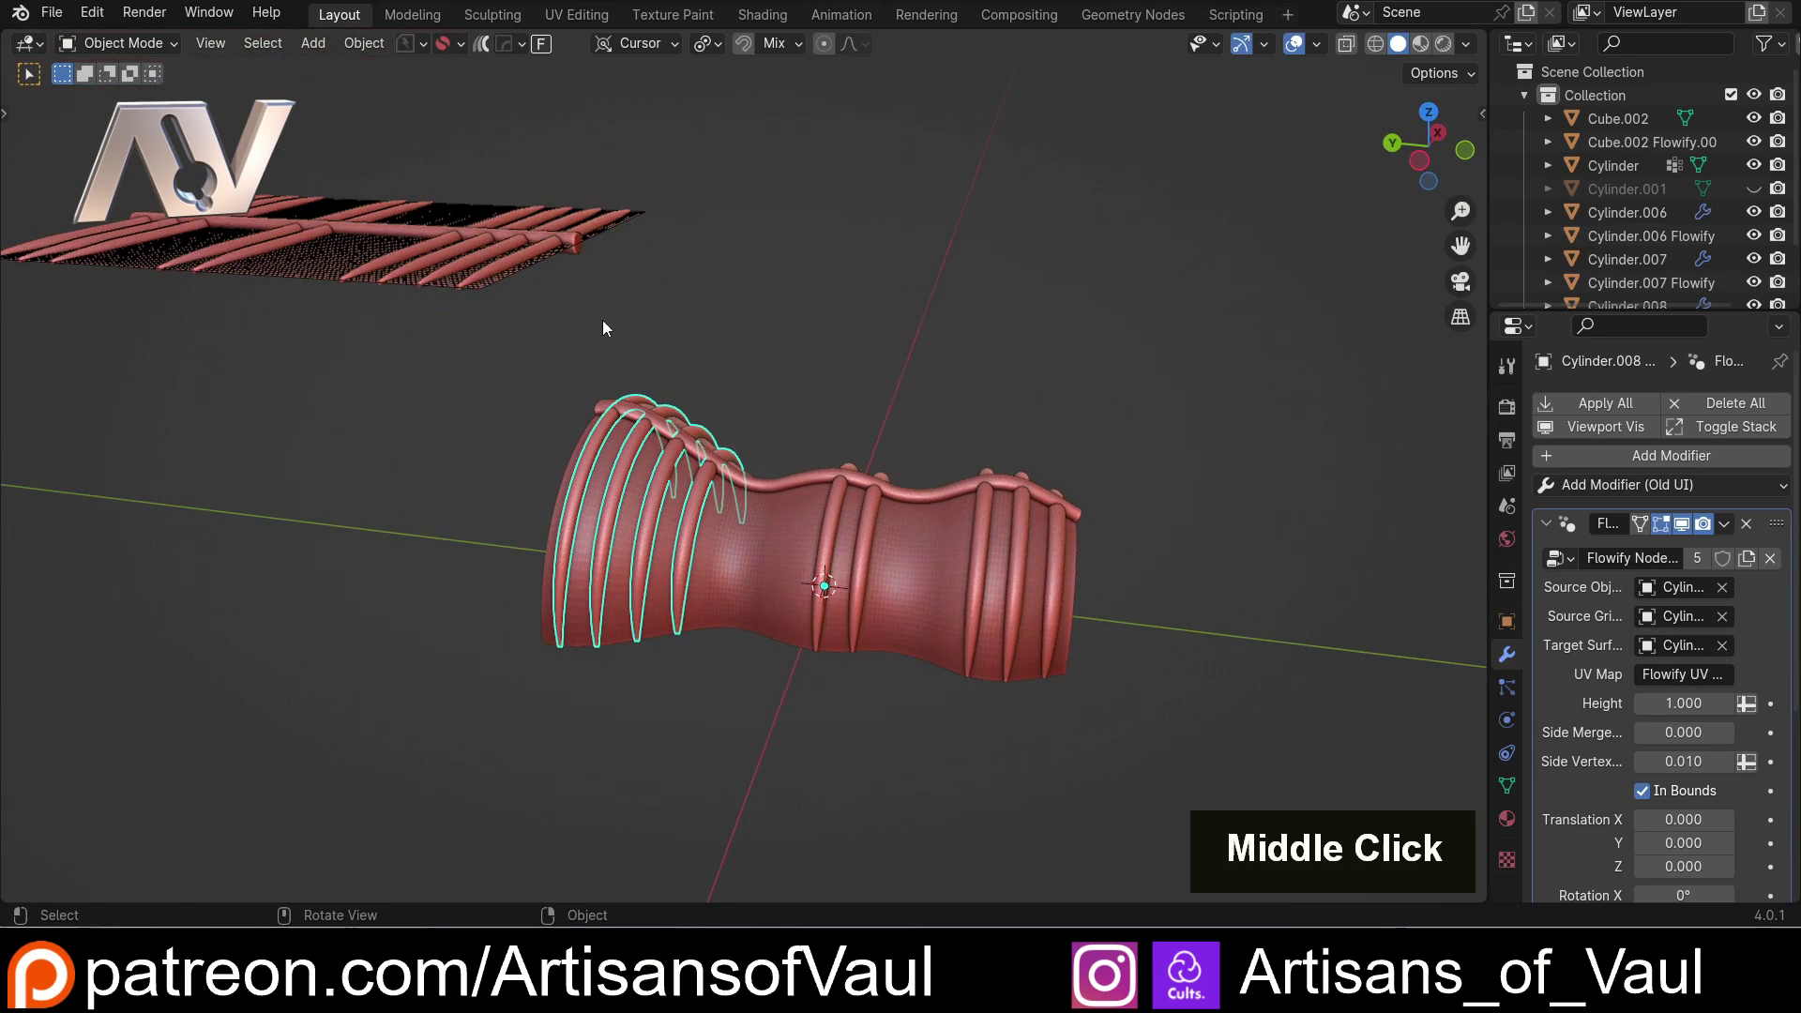
pyautogui.scroll(3)
pyautogui.click(837, 230)
# Inspect the ribbed shell, then select rib pairs on the flat grid
pyautogui.middleClick(731, 385)
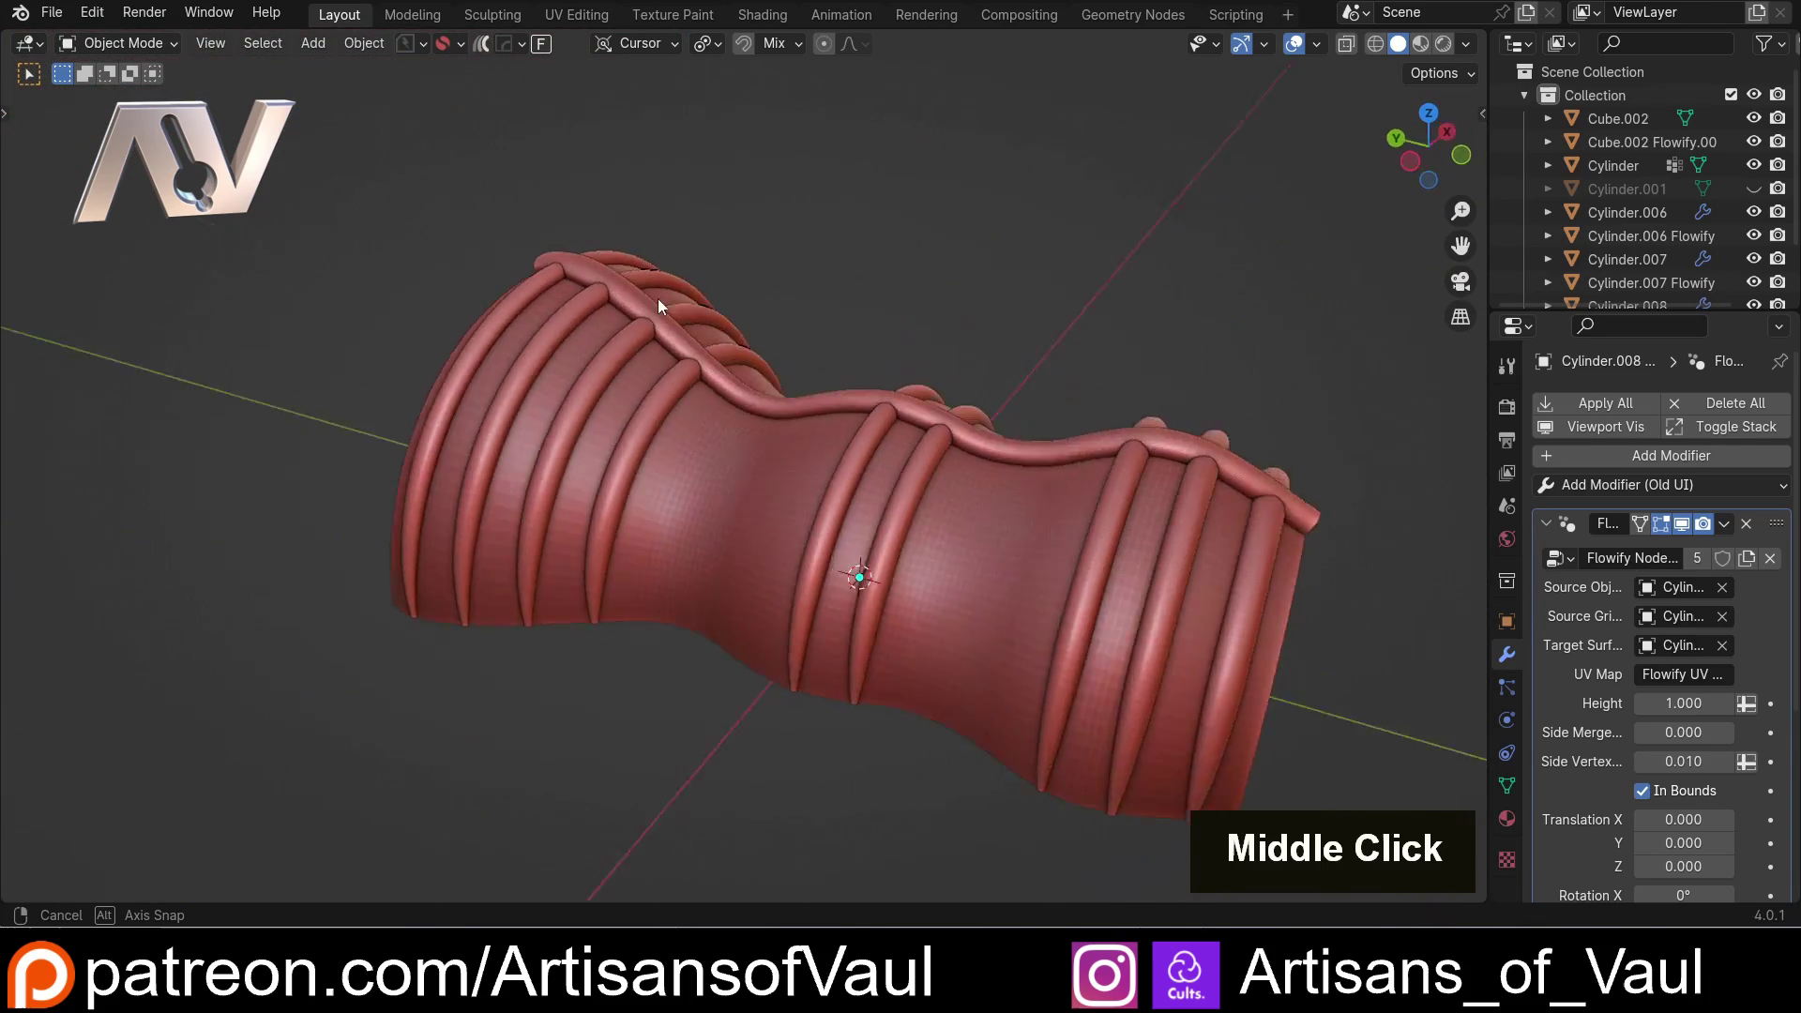
pyautogui.scroll(-3)
pyautogui.middleClick(541, 272)
pyautogui.scroll(3)
pyautogui.middleClick(873, 427)
pyautogui.scroll(-3)
pyautogui.middleClick(770, 366)
pyautogui.scroll(3)
pyautogui.click(554, 340)
pyautogui.click(369, 251)
pyautogui.scroll(-3)
pyautogui.middleClick(691, 509)
pyautogui.scroll(3)
# Shift one rib pair along Y to respace it and add the other rib groups to the selection
pyautogui.click(442, 462)
pyautogui.press('g')
pyautogui.press('y')
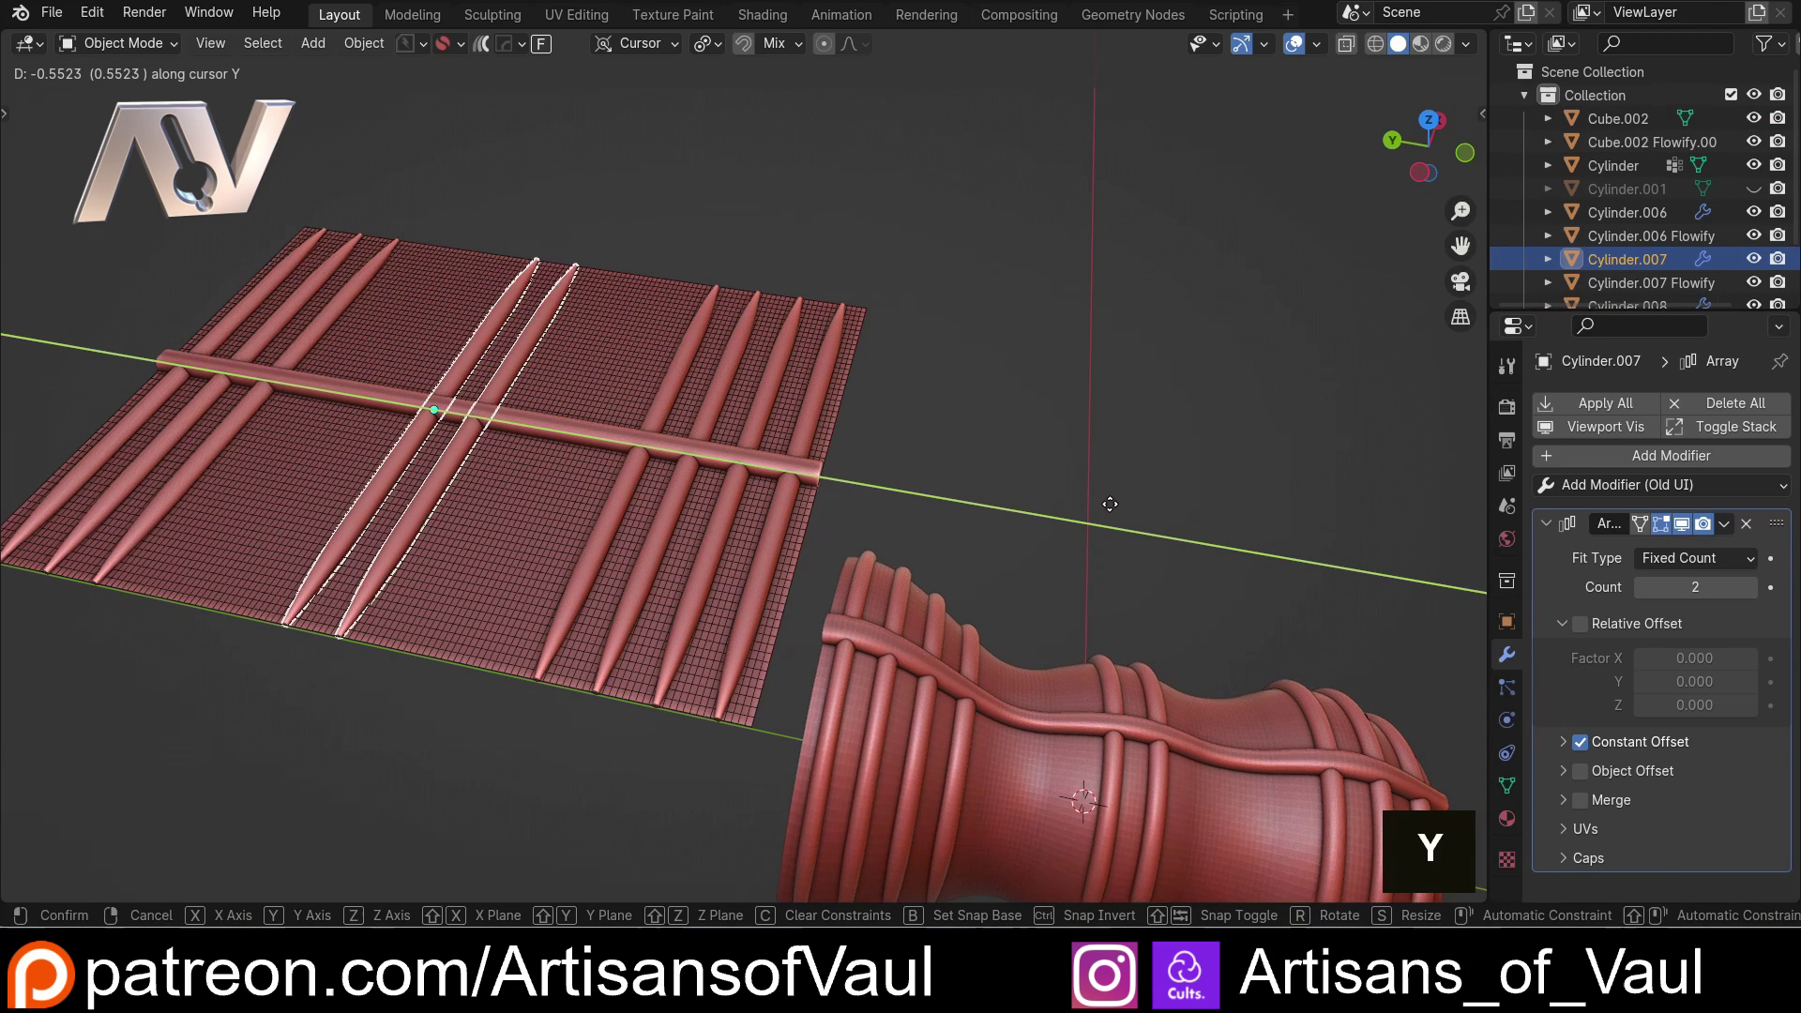
pyautogui.click(1116, 510)
pyautogui.click(745, 494)
pyautogui.click(249, 424)
pyautogui.scroll(-3)
pyautogui.middleClick(1121, 599)
pyautogui.scroll(3)
pyautogui.middleClick(684, 453)
pyautogui.middleClick(606, 428)
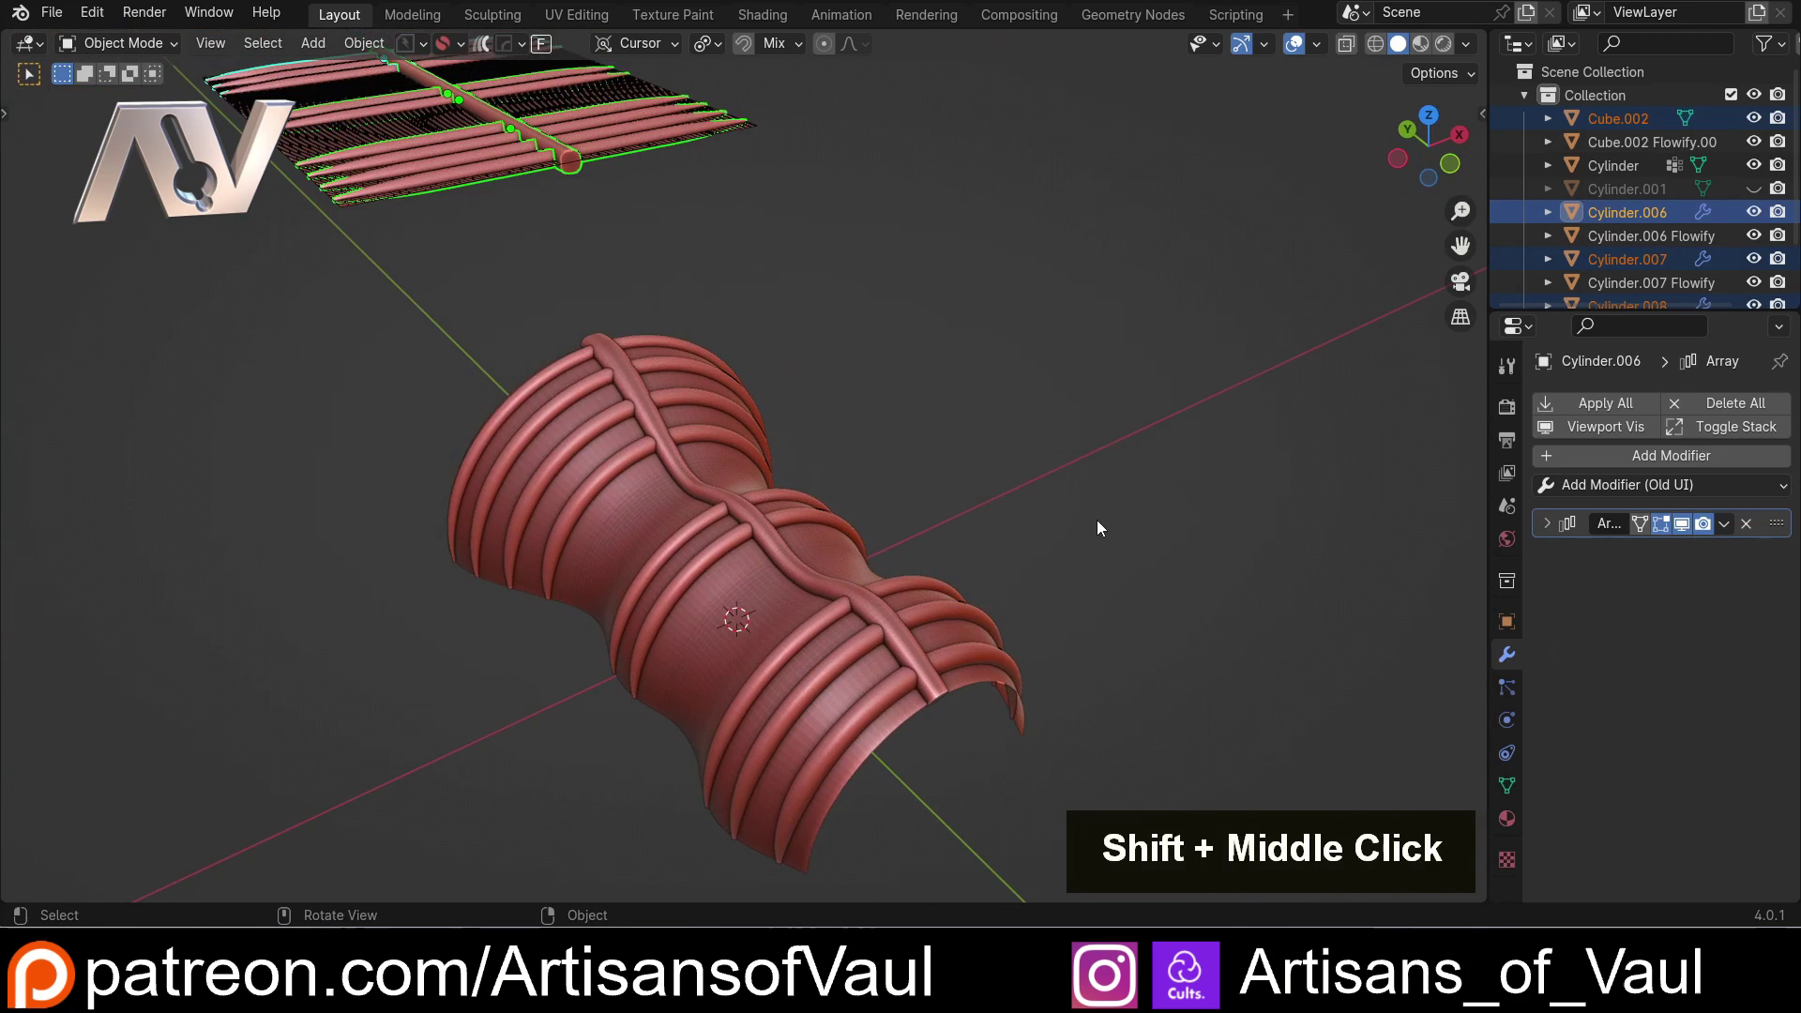
# Raise the selected rib pieces along Z above the grid so they wrap as raised ribs
pyautogui.scroll(-3)
pyautogui.press('g')
pyautogui.press('z')
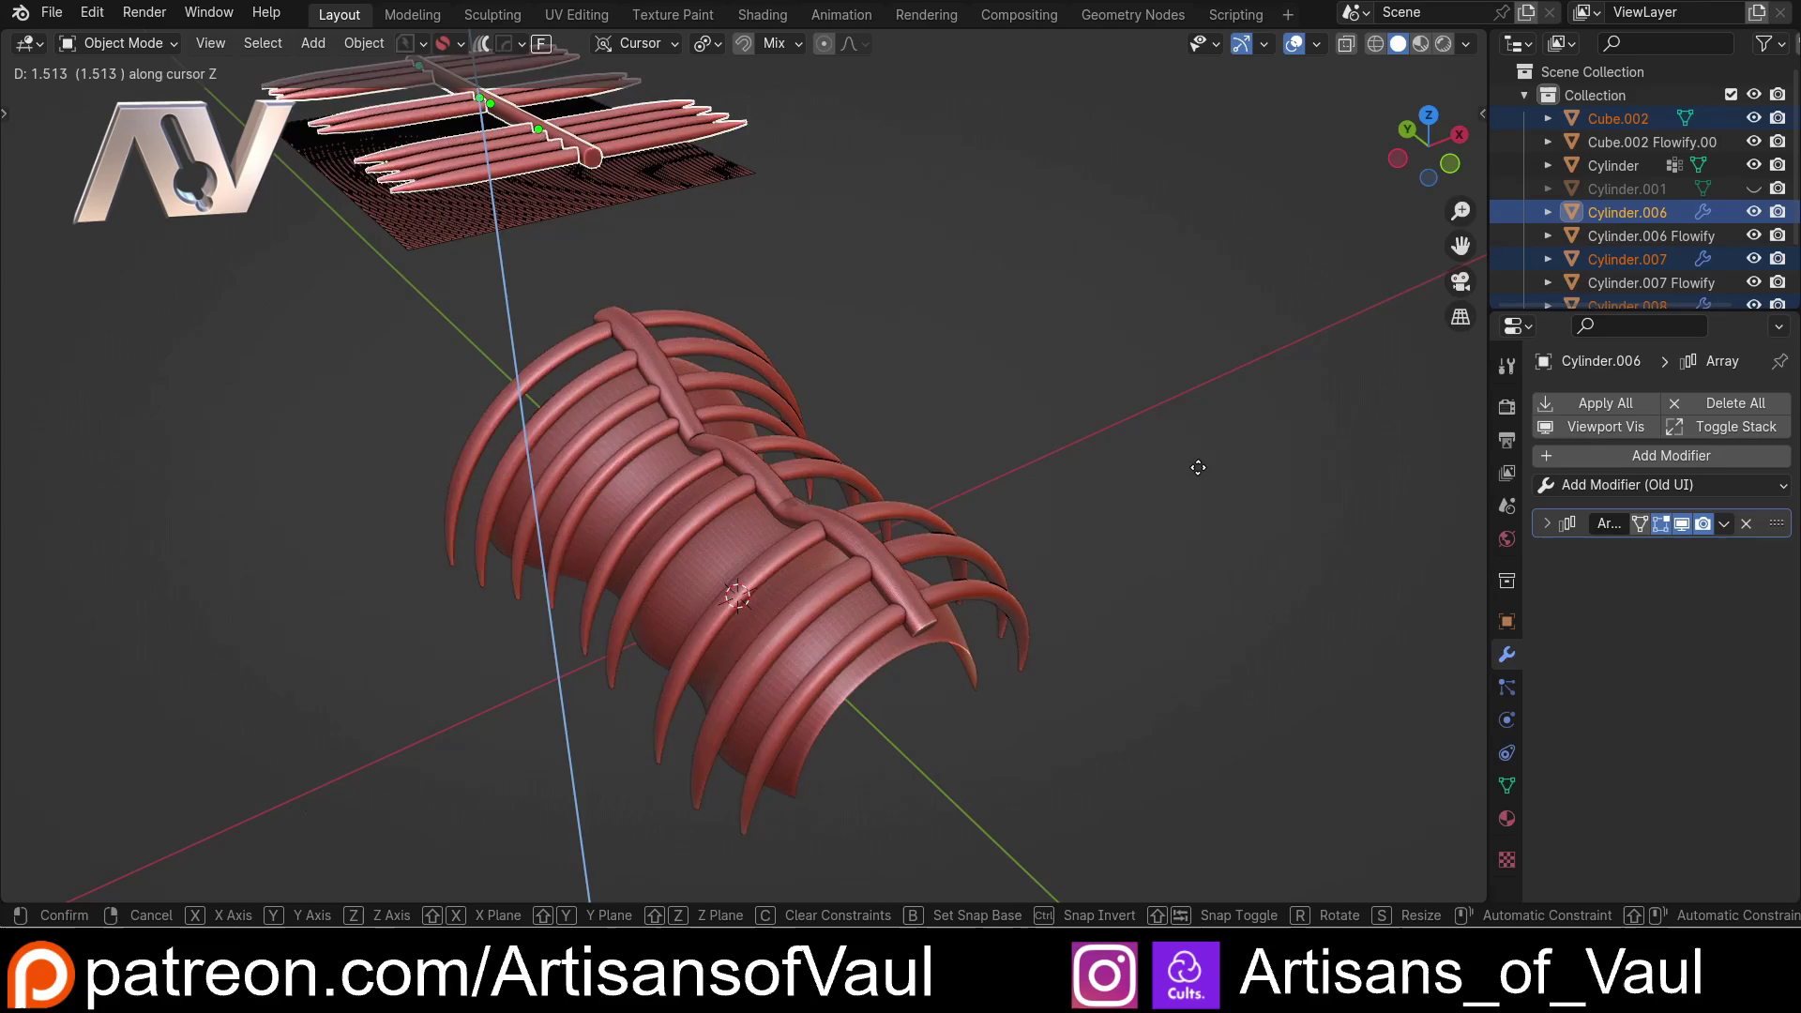
pyautogui.click(1190, 507)
pyautogui.scroll(3)
pyautogui.middleClick(871, 626)
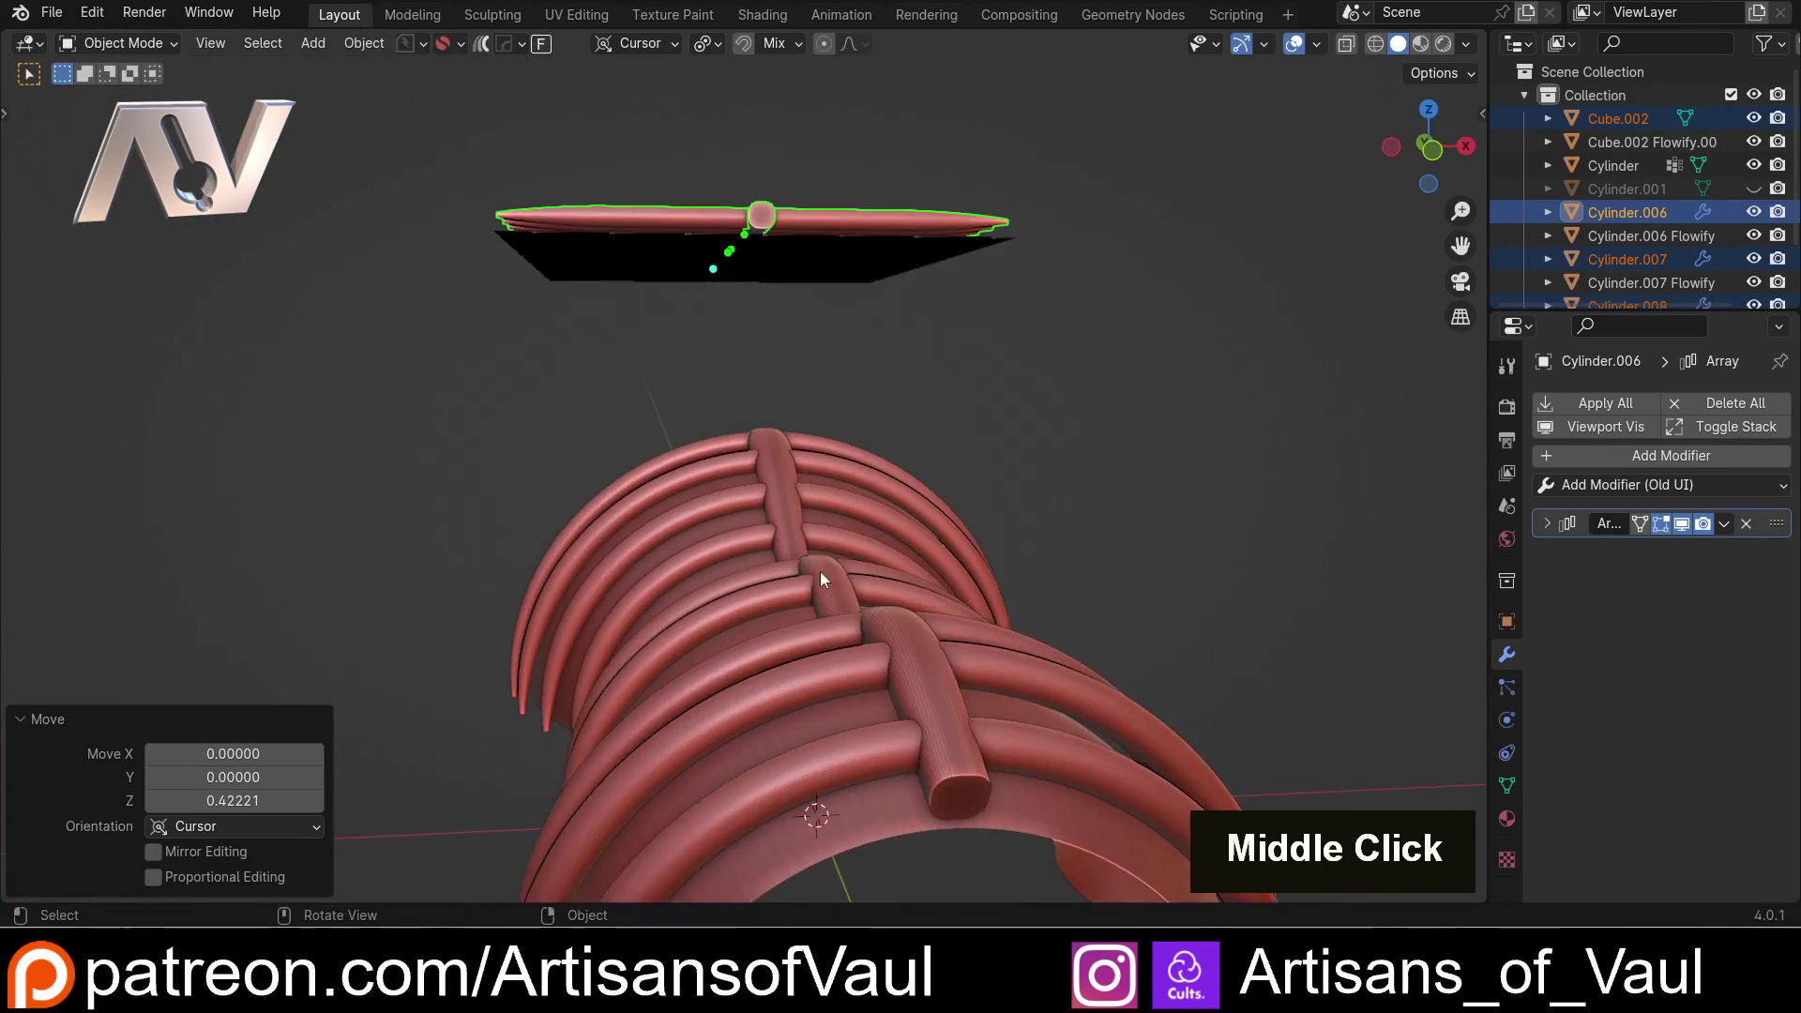
pyautogui.scroll(-3)
pyautogui.middleClick(707, 500)
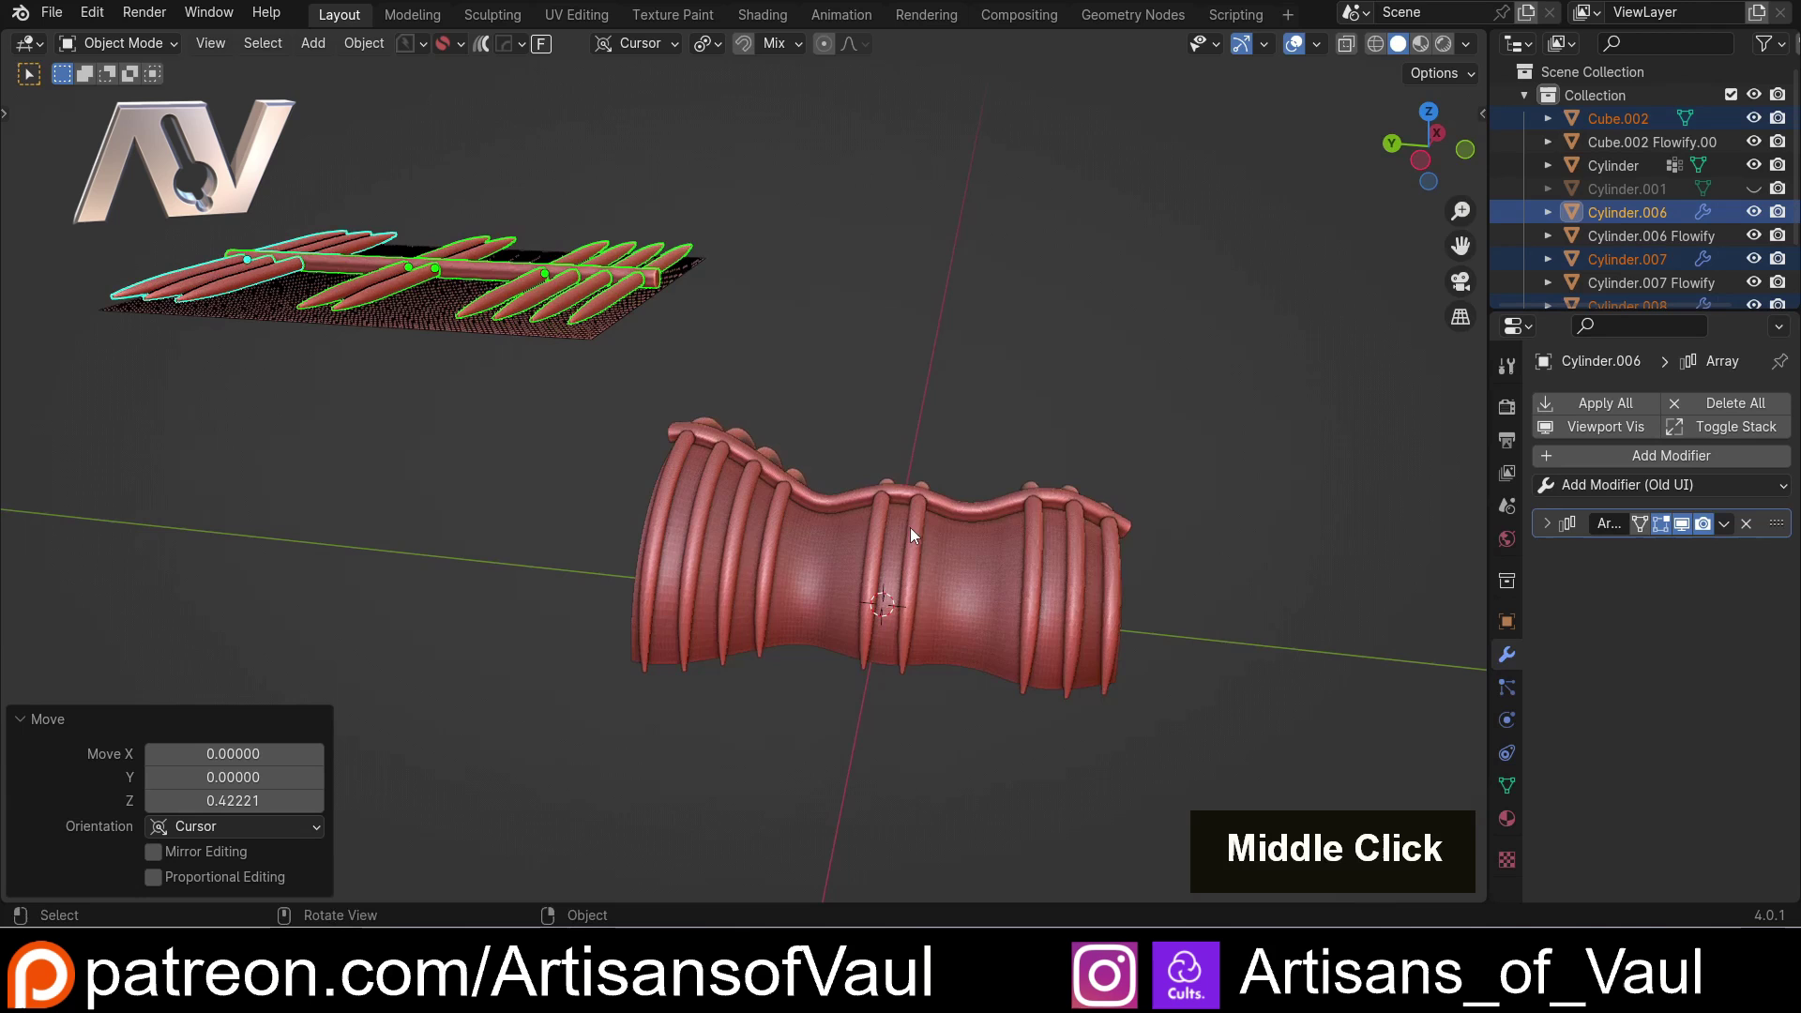
pyautogui.scroll(3)
pyautogui.middleClick(814, 403)
# Hide the straight source rods, undo once, and select a rib piece on the flat grid
pyautogui.scroll(-3)
pyautogui.click(847, 323)
pyautogui.middleClick(833, 357)
pyautogui.scroll(3)
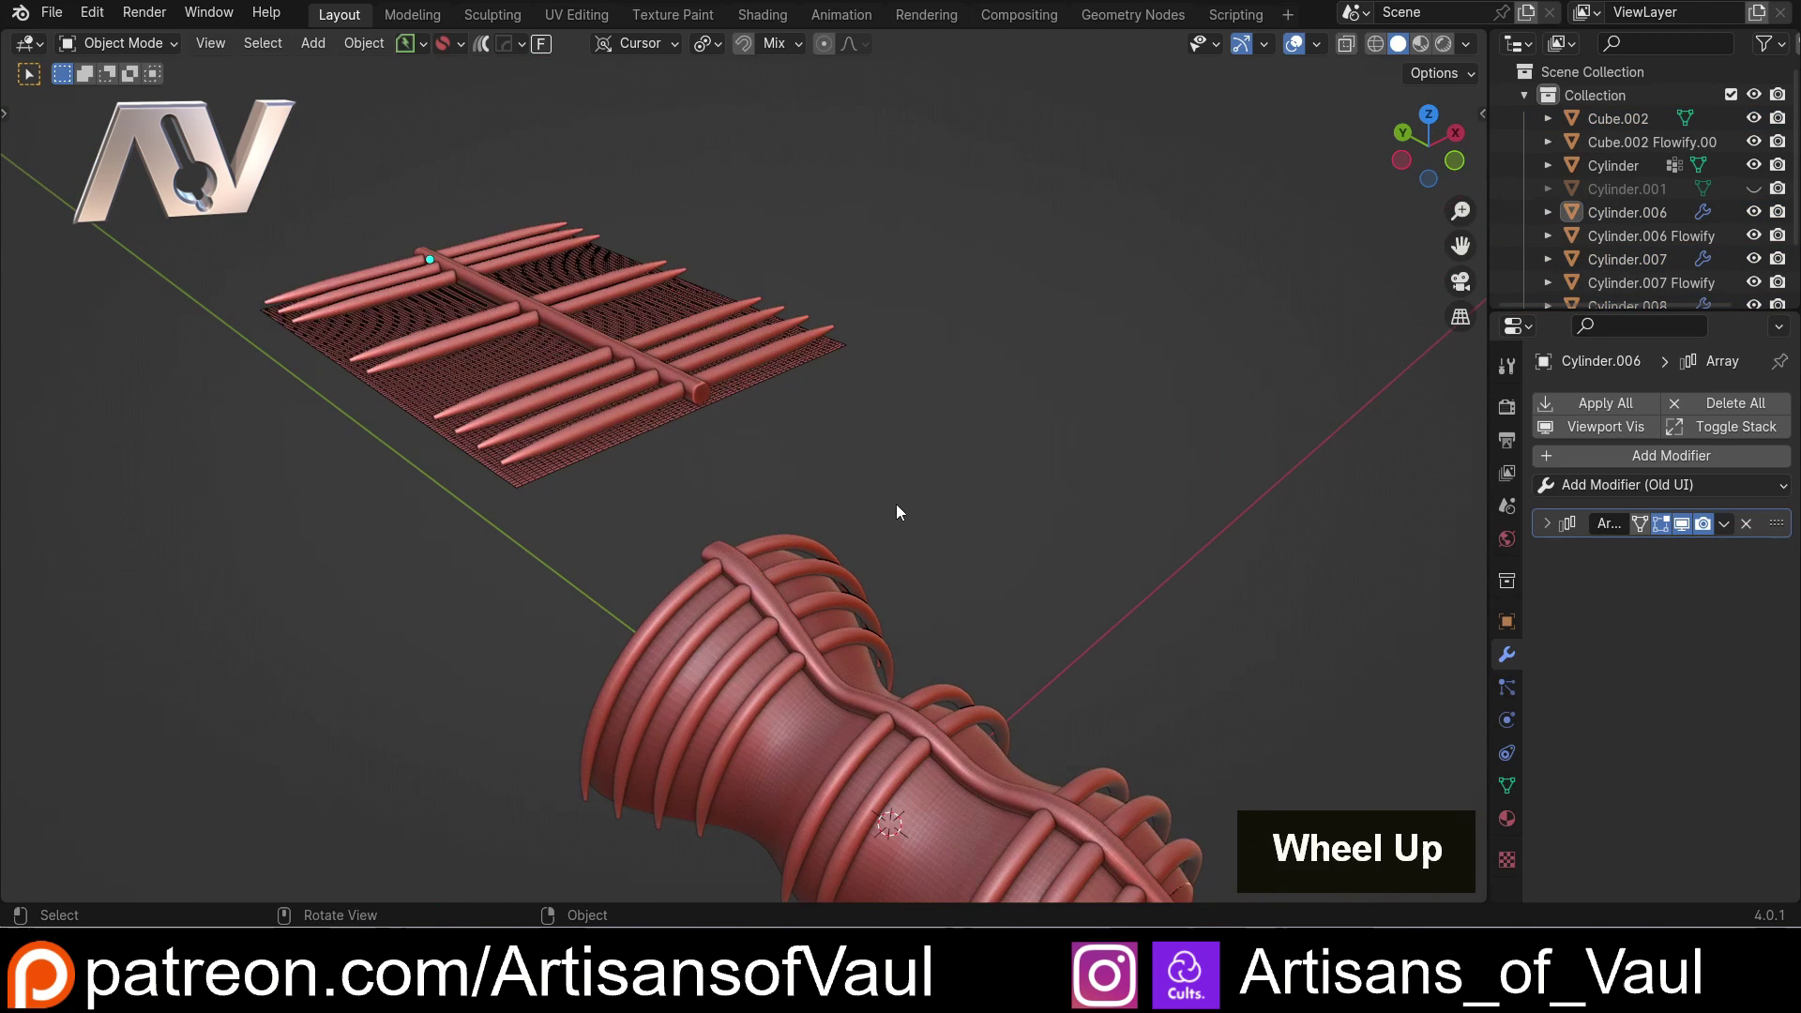
pyautogui.press('ctrl+z')
pyautogui.click(850, 466)
# Hide the first rib objects and a flowed rib copy with H
pyautogui.scroll(-3)
pyautogui.middleClick(805, 461)
pyautogui.scroll(3)
pyautogui.click(675, 381)
pyautogui.click(655, 419)
pyautogui.click(342, 224)
pyautogui.press('h')
pyautogui.click(805, 619)
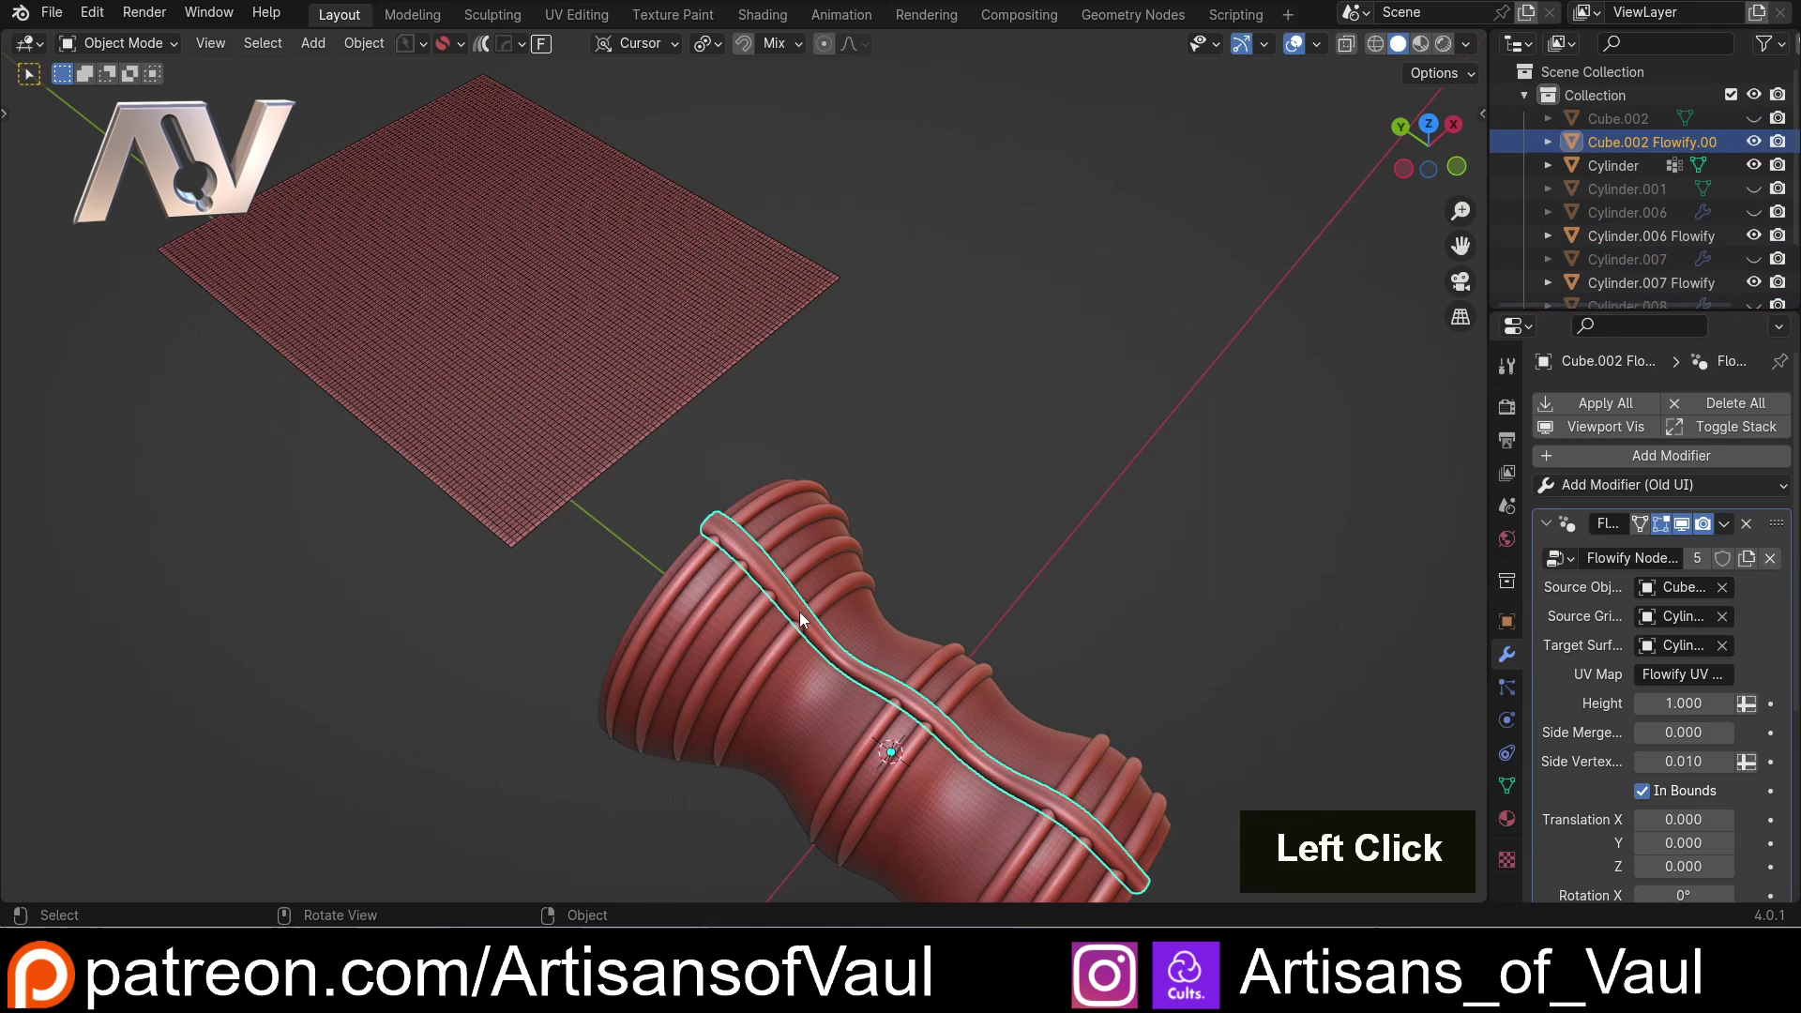
pyautogui.press('h')
pyautogui.click(833, 605)
pyautogui.press('h')
# Hide the remaining rib and the Cylinder.006 Flowify copy, leaving the bare vase and grid
pyautogui.click(913, 689)
pyautogui.press('h')
pyautogui.click(1077, 790)
pyautogui.press('h')
pyautogui.scroll(-3)
pyautogui.middleClick(842, 531)
pyautogui.middleClick(742, 559)
pyautogui.scroll(3)
pyautogui.middleClick(831, 545)
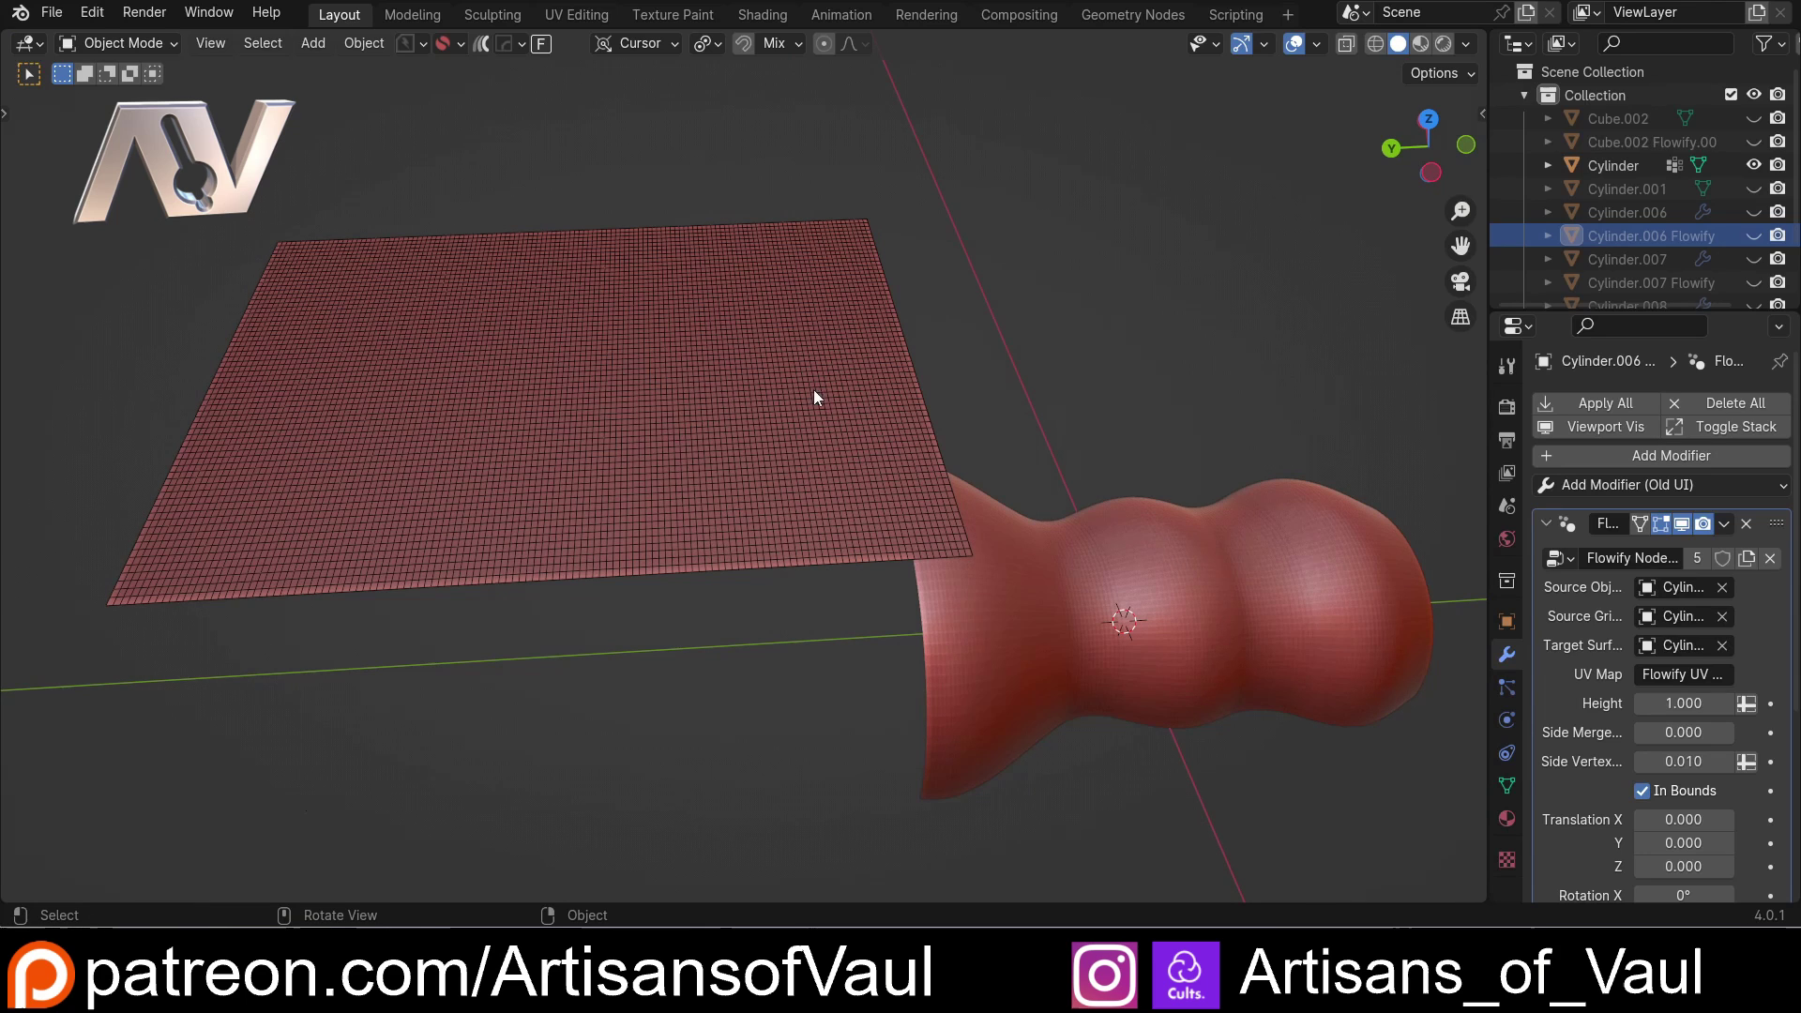
# Add a new Text object and align it onto the flat source grid
pyautogui.press('shift+a')
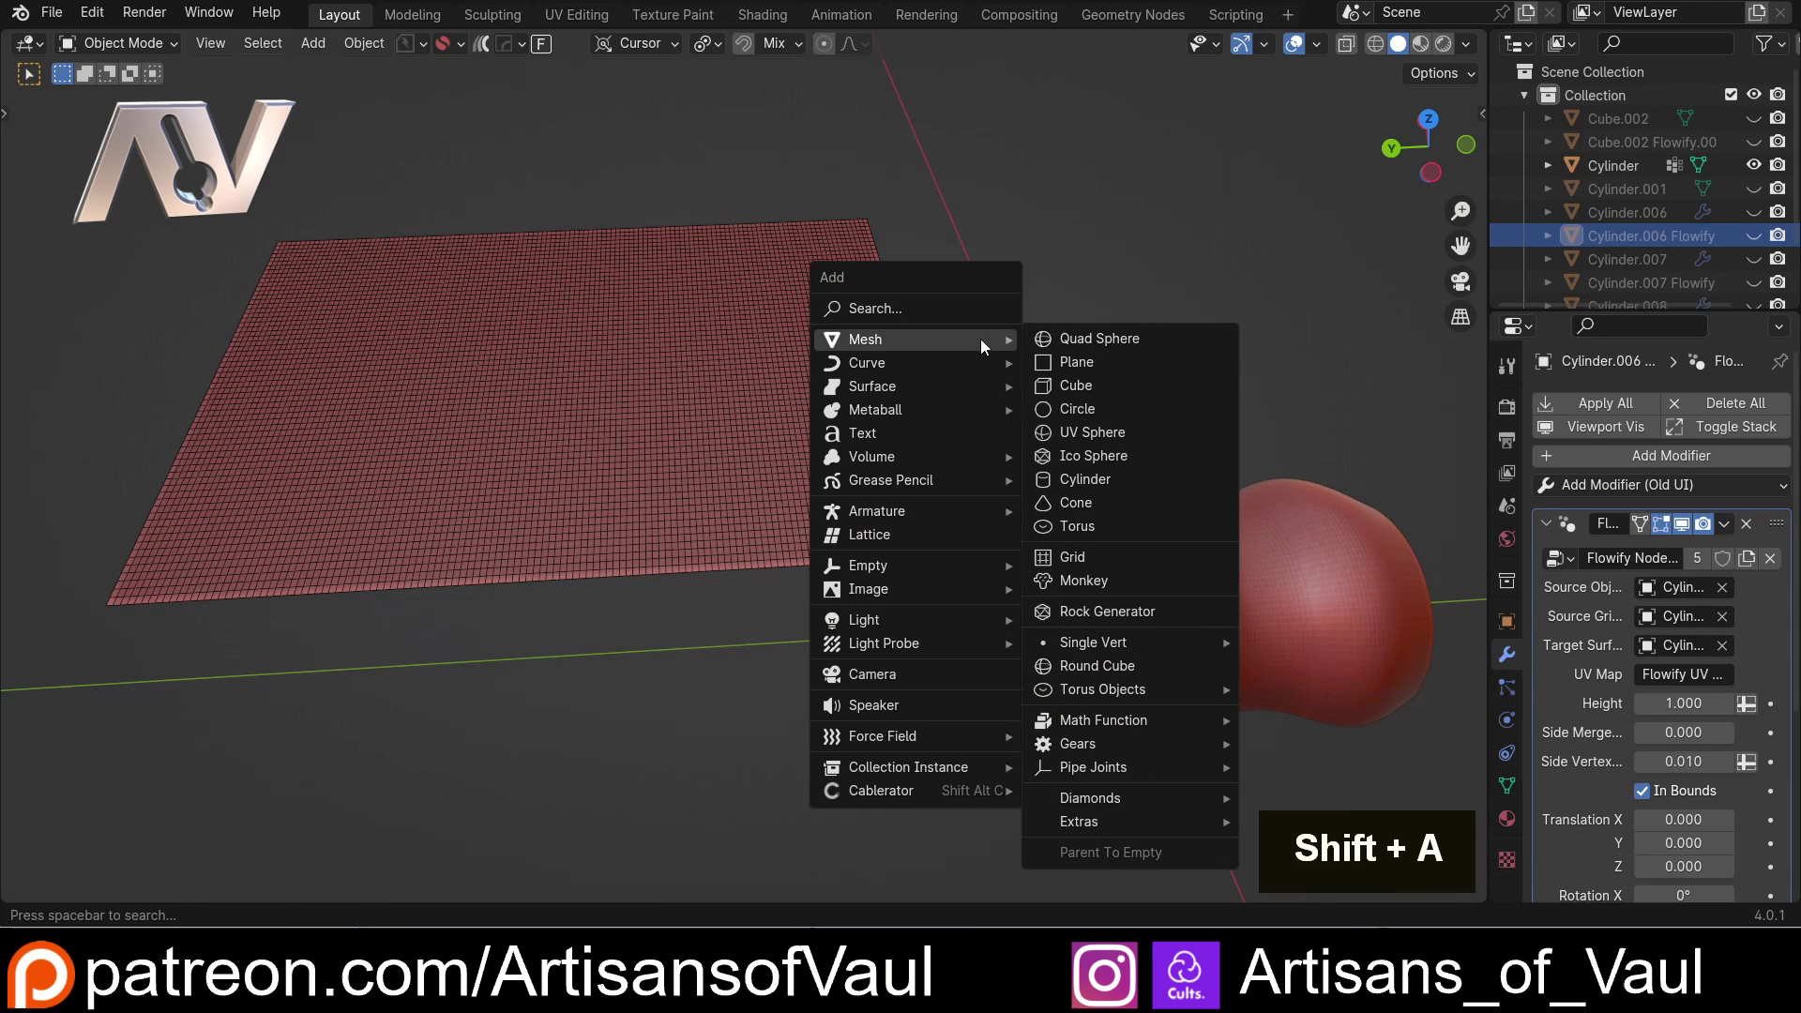
pyautogui.click(978, 431)
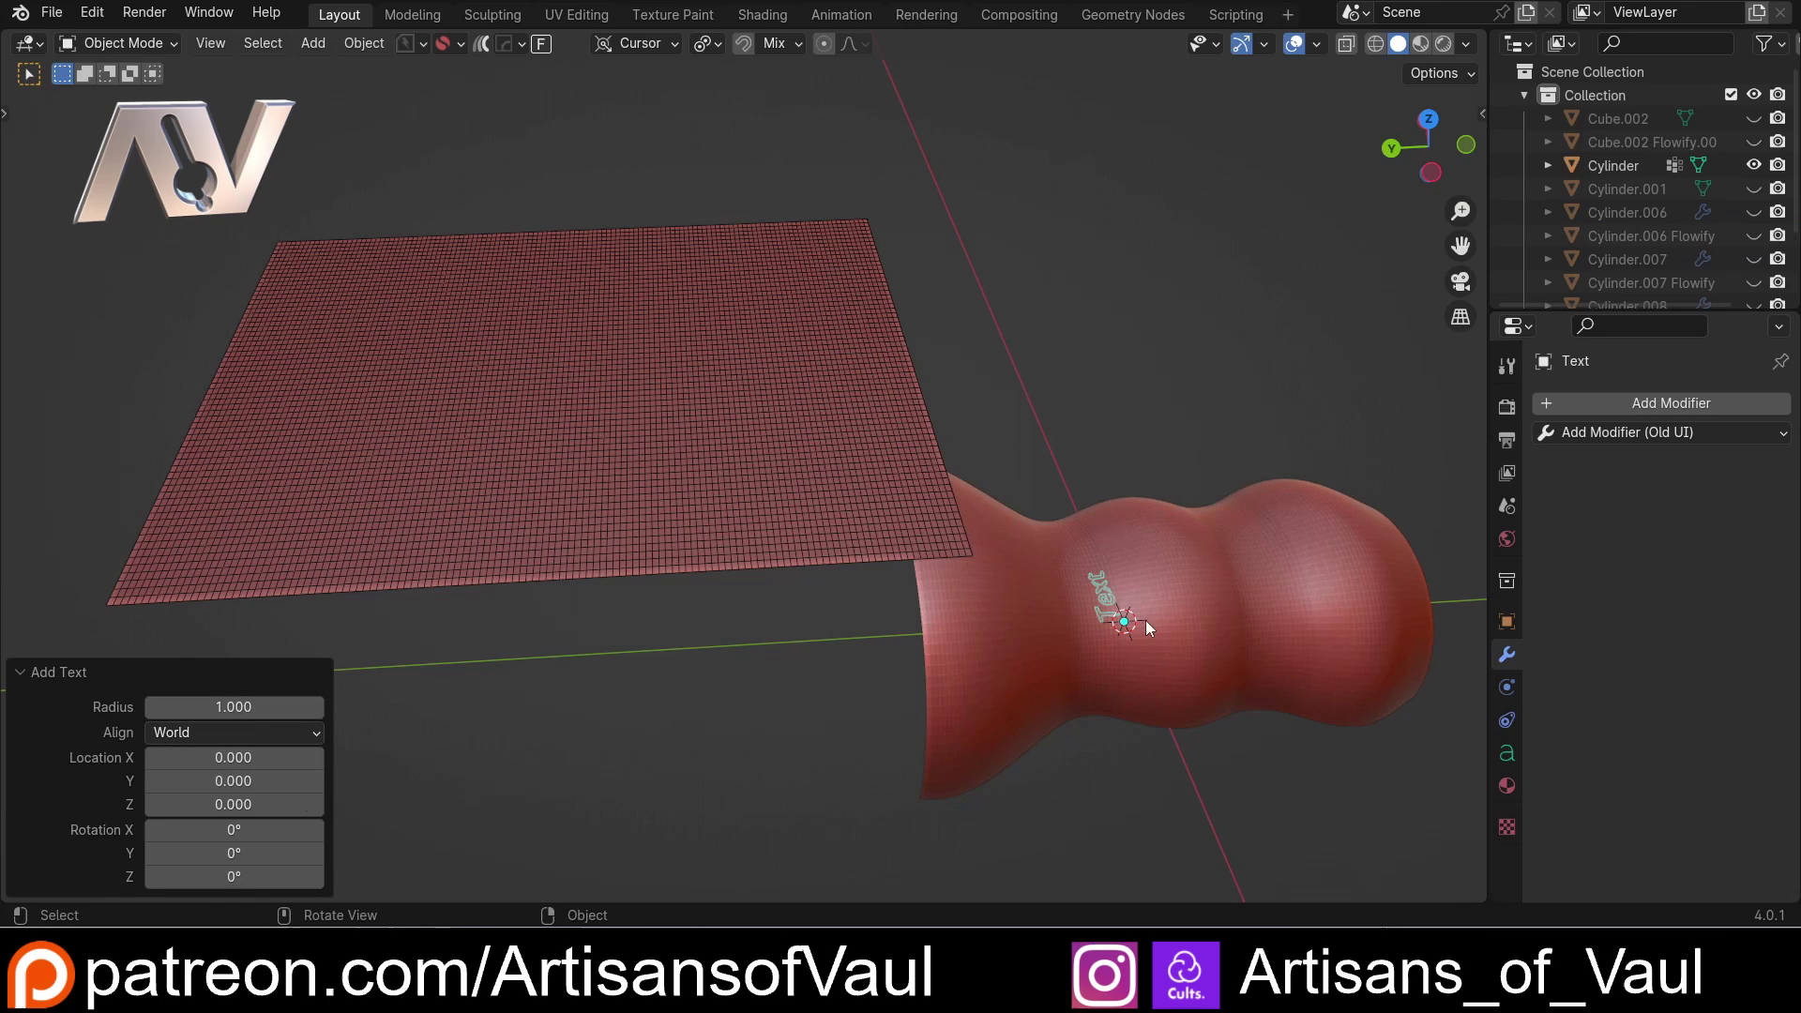
pyautogui.click(671, 435)
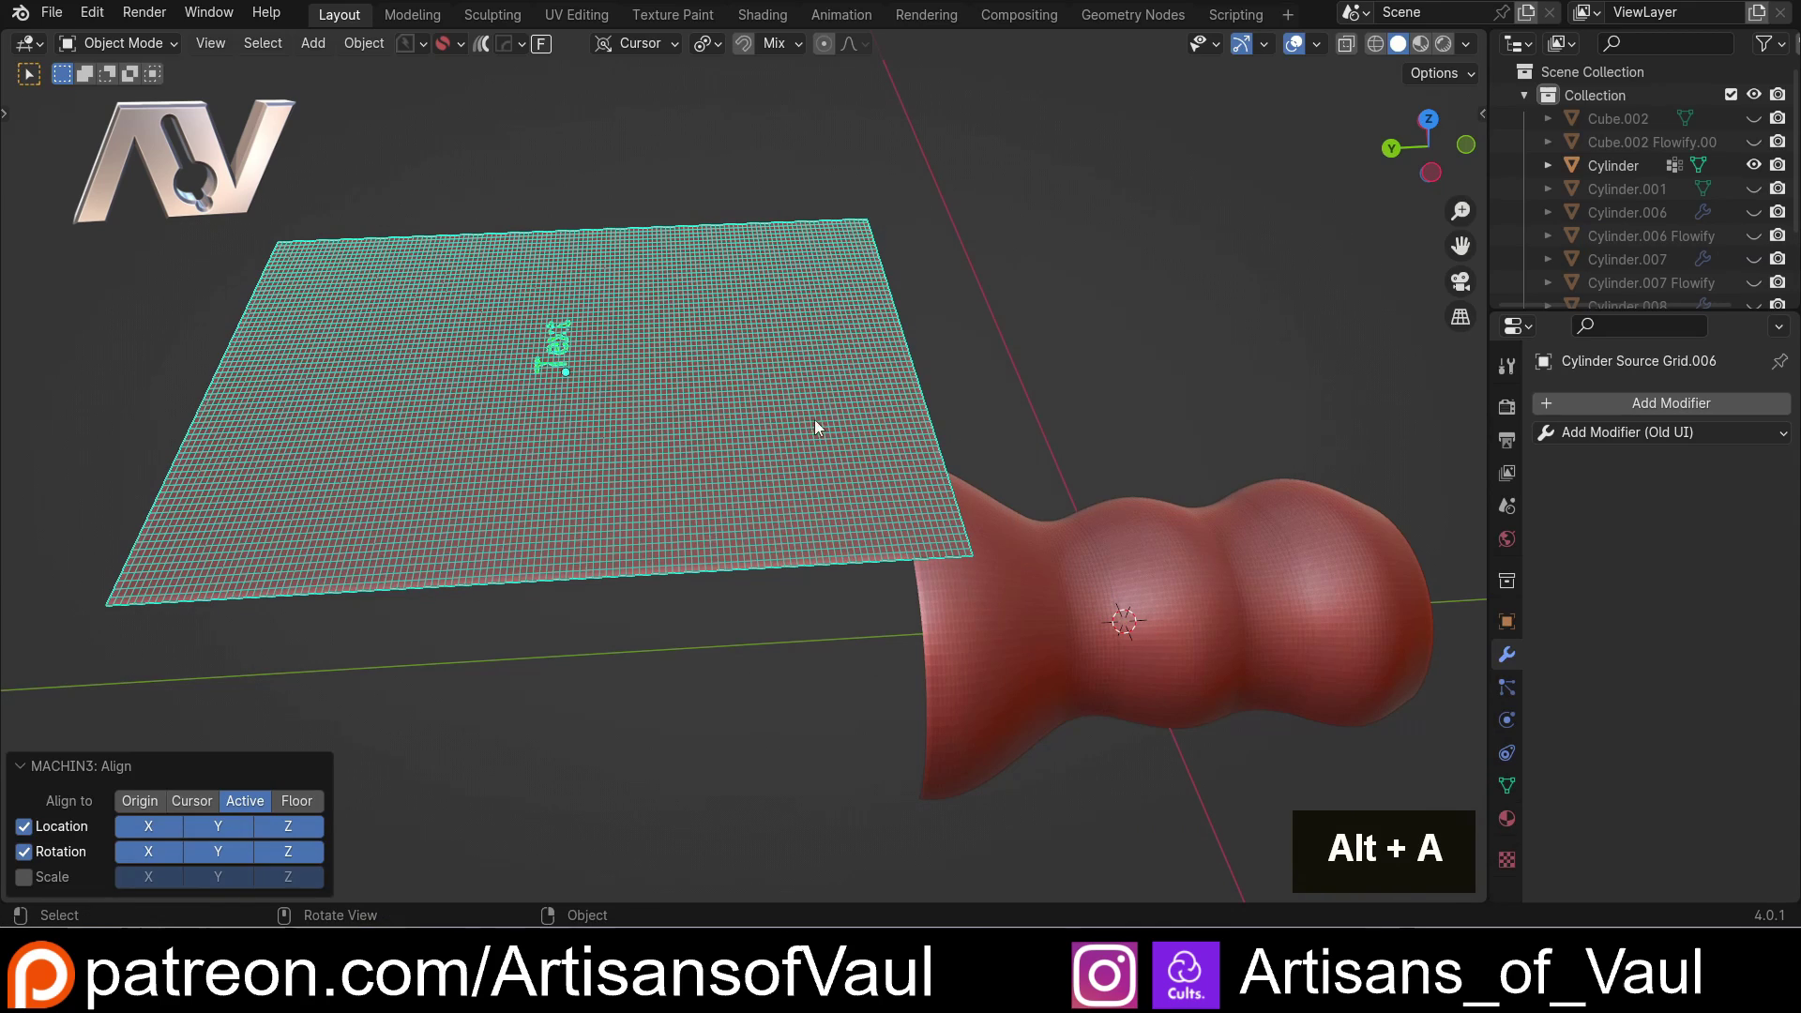
pyautogui.click(1055, 351)
pyautogui.middleClick(507, 373)
pyautogui.scroll(3)
# Turn the text -90 degrees around Z and begin enlarging it across the grid
pyautogui.click(591, 385)
pyautogui.press('Escape')
pyautogui.press('r')
pyautogui.press('z')
pyautogui.press('KP_9')
pyautogui.press('KP_0')
pyautogui.press('KP_Subtract')
pyautogui.press('KP_Enter')
pyautogui.scroll(-3)
pyautogui.press('s')
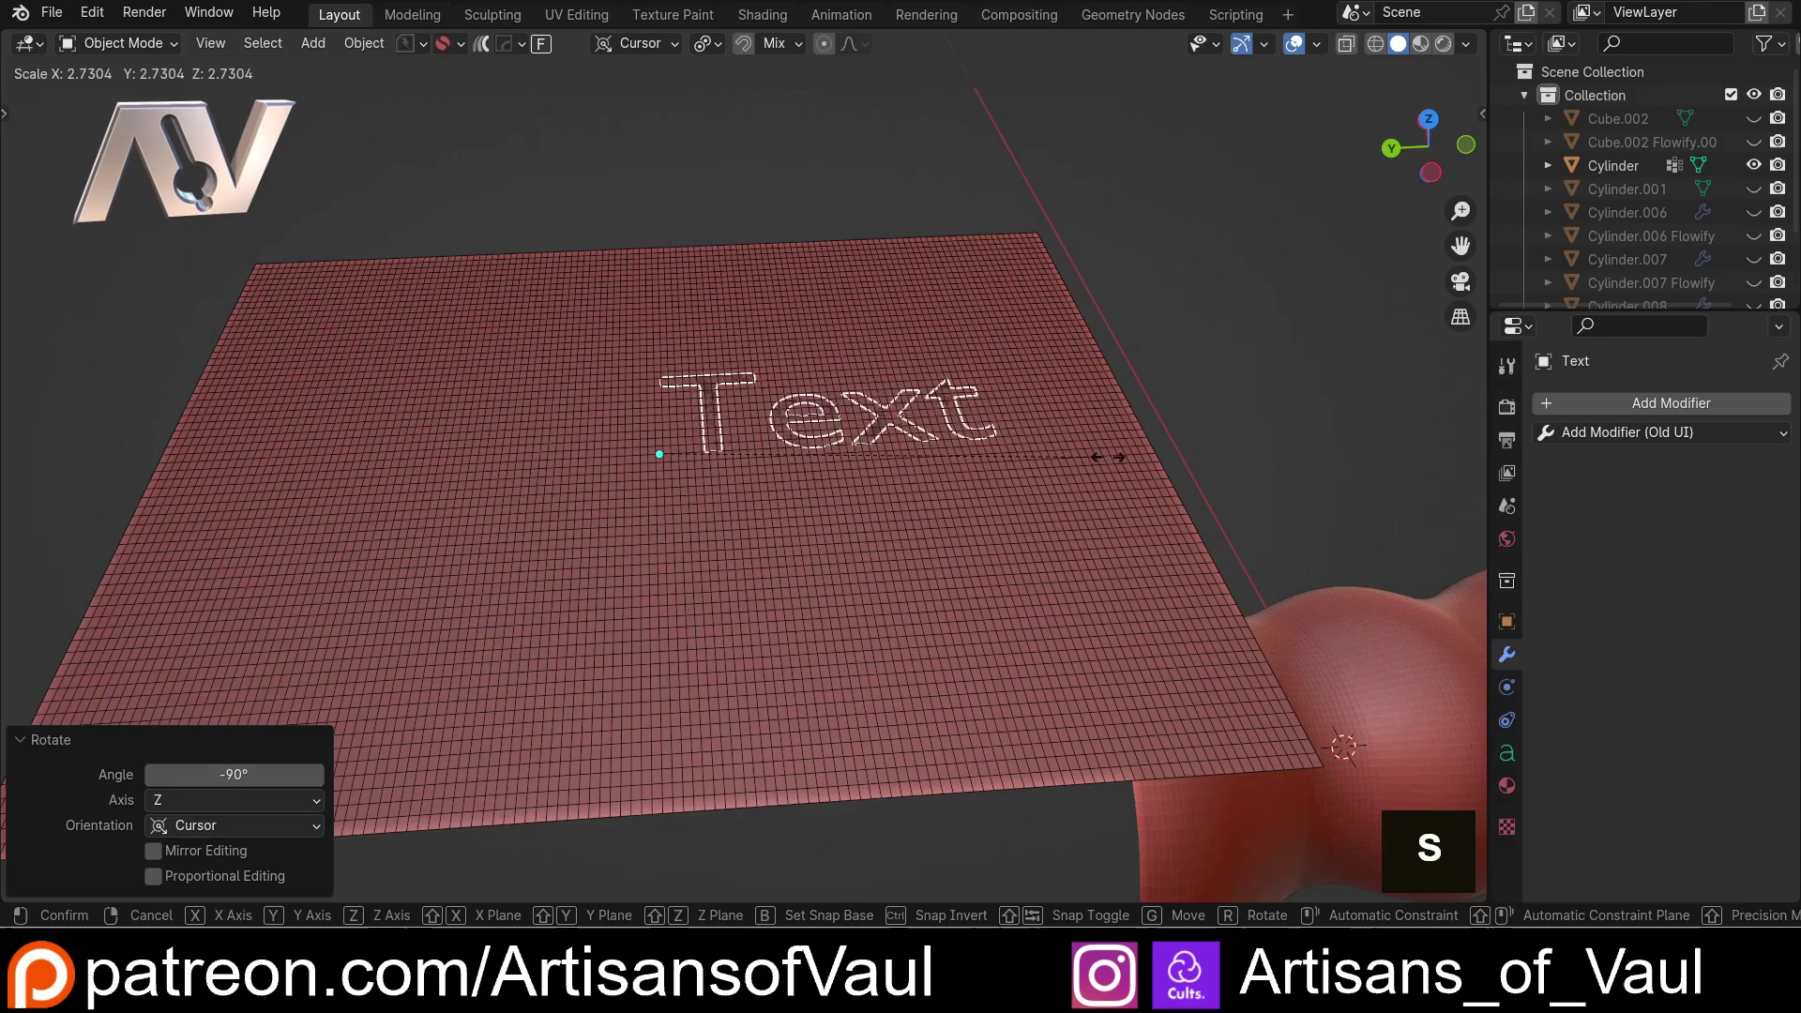
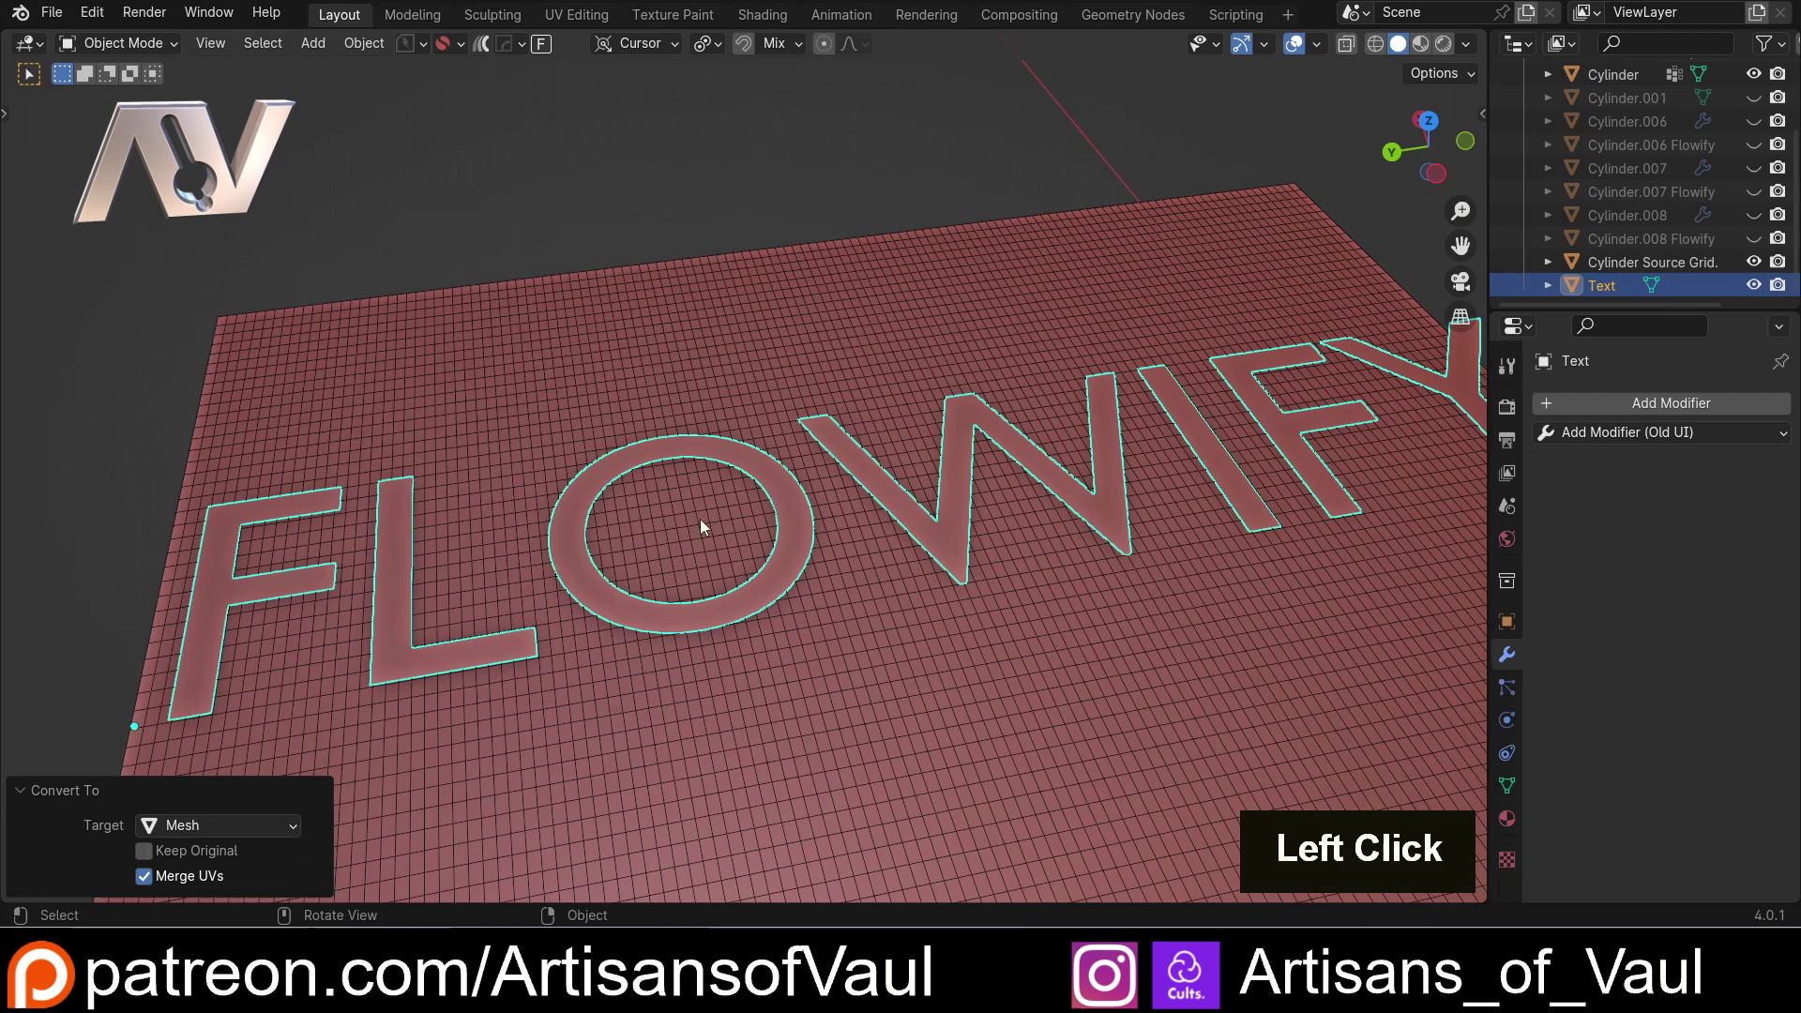
# In Edit Mode select all letter geometry and extrude it into blocks about 0.84 units tall
pyautogui.press('Tab')
pyautogui.press('a')
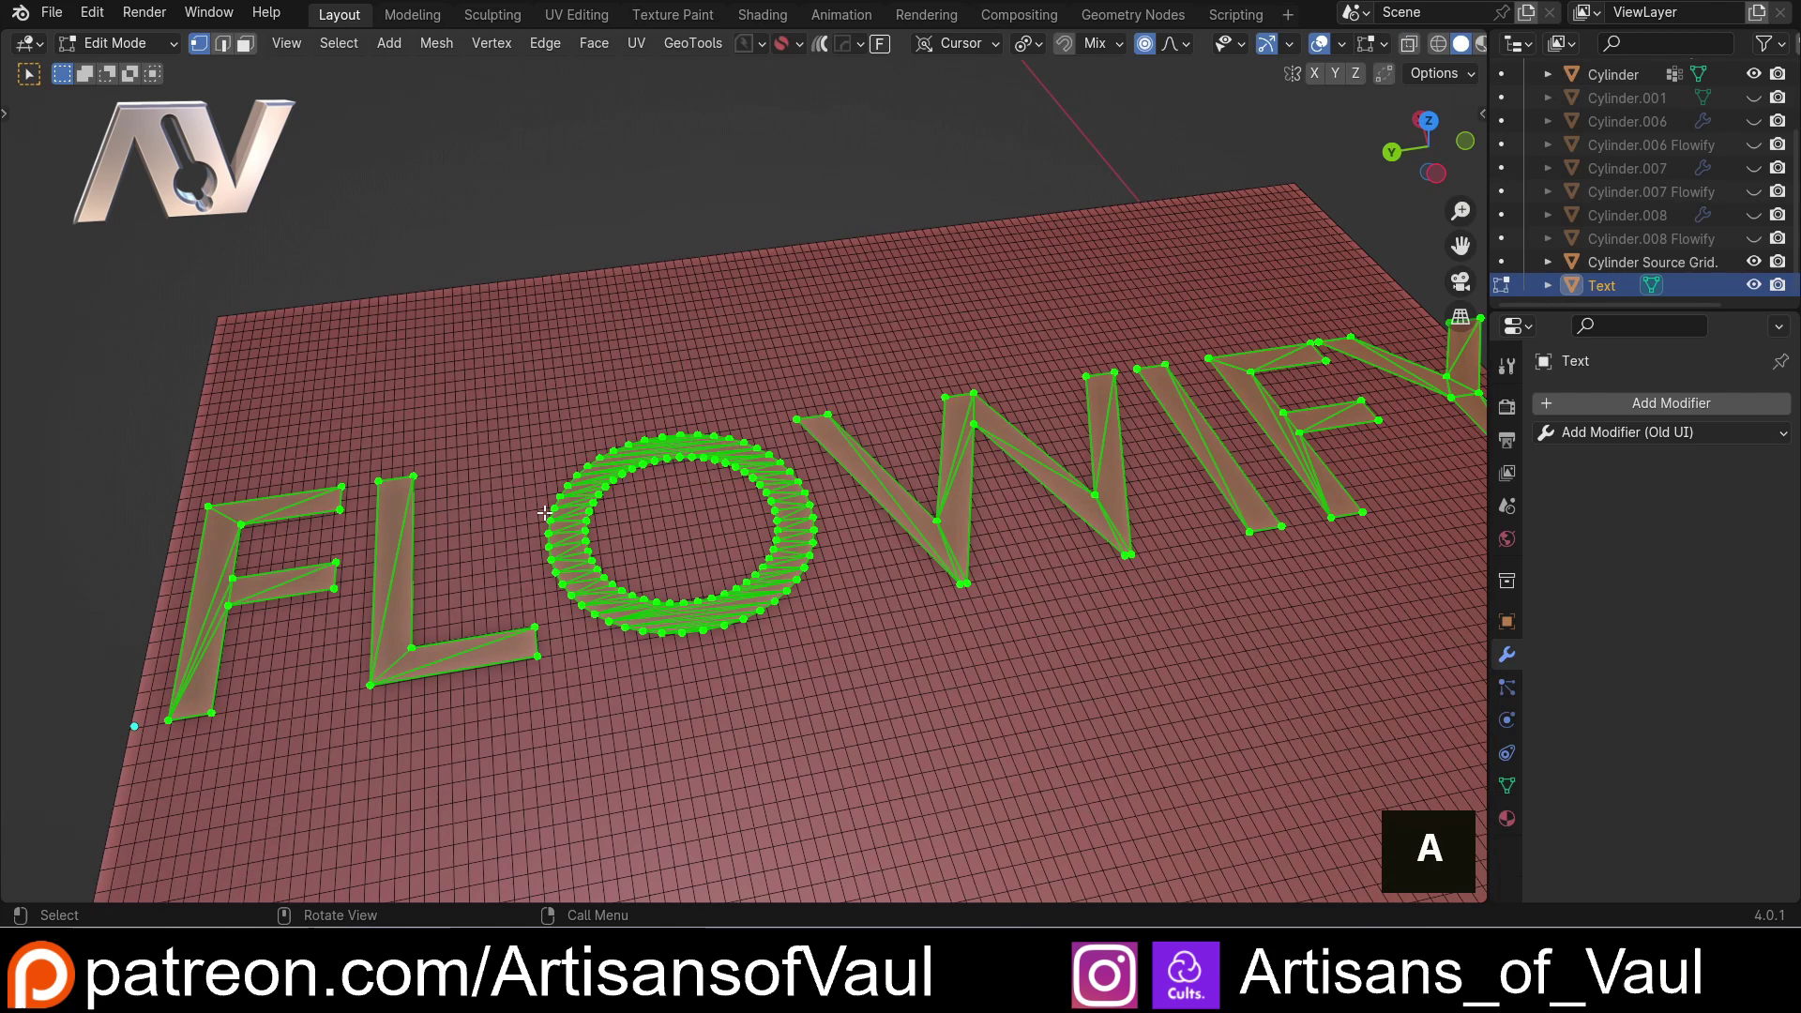
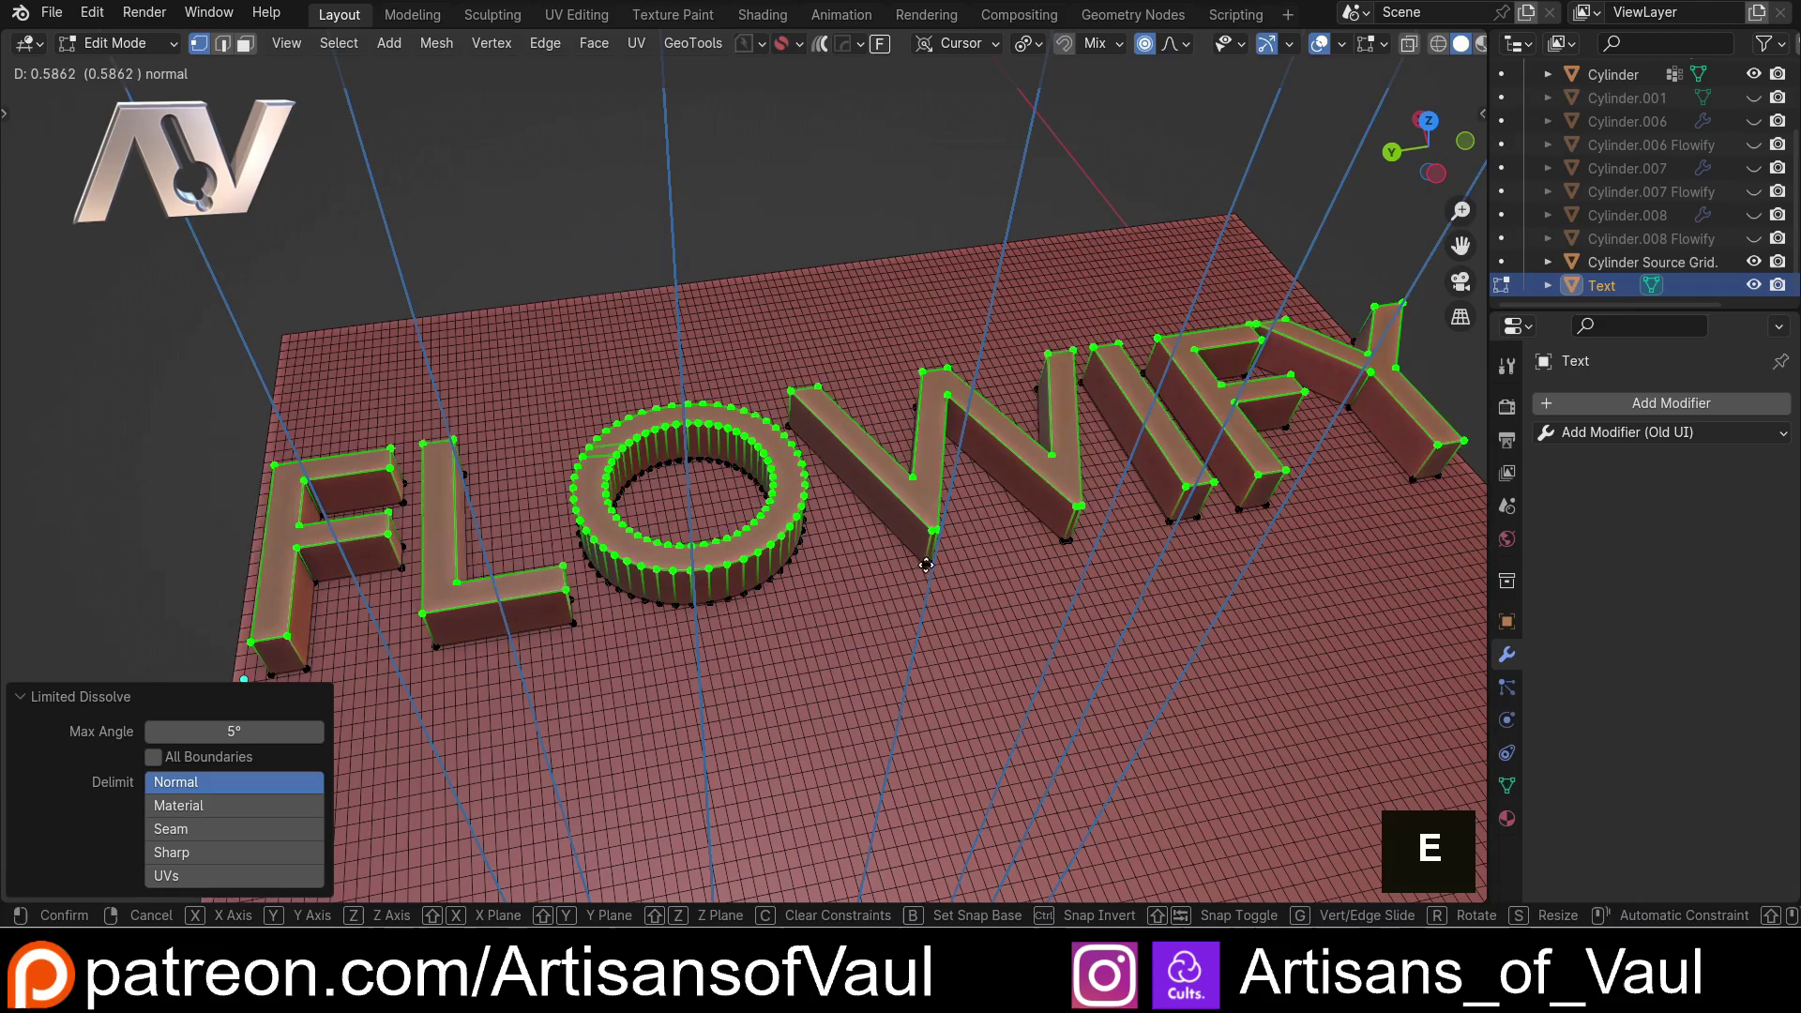
pyautogui.click(931, 548)
# Orbit around the extruded letters and switch to looking straight down on them
pyautogui.middleClick(917, 396)
pyautogui.middleClick(413, 544)
pyautogui.scroll(3)
pyautogui.middleClick(1035, 673)
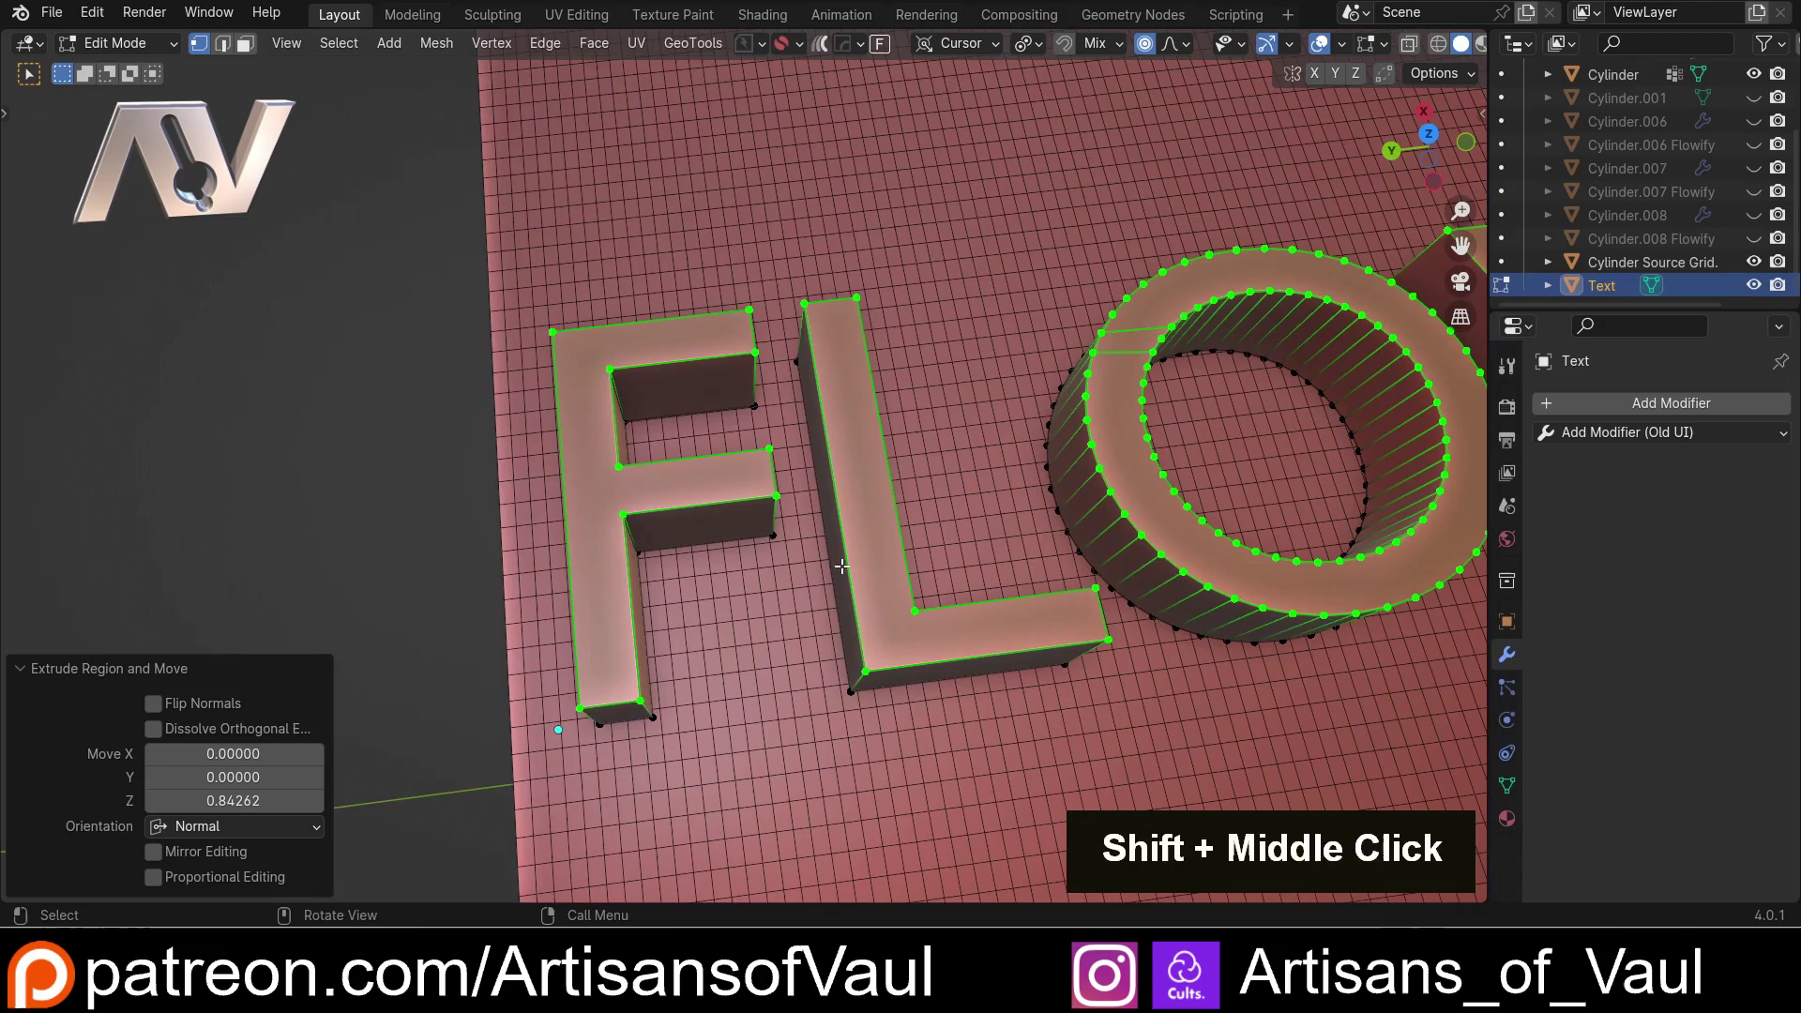
pyautogui.scroll(-3)
pyautogui.middleClick(1210, 368)
pyautogui.click(1434, 151)
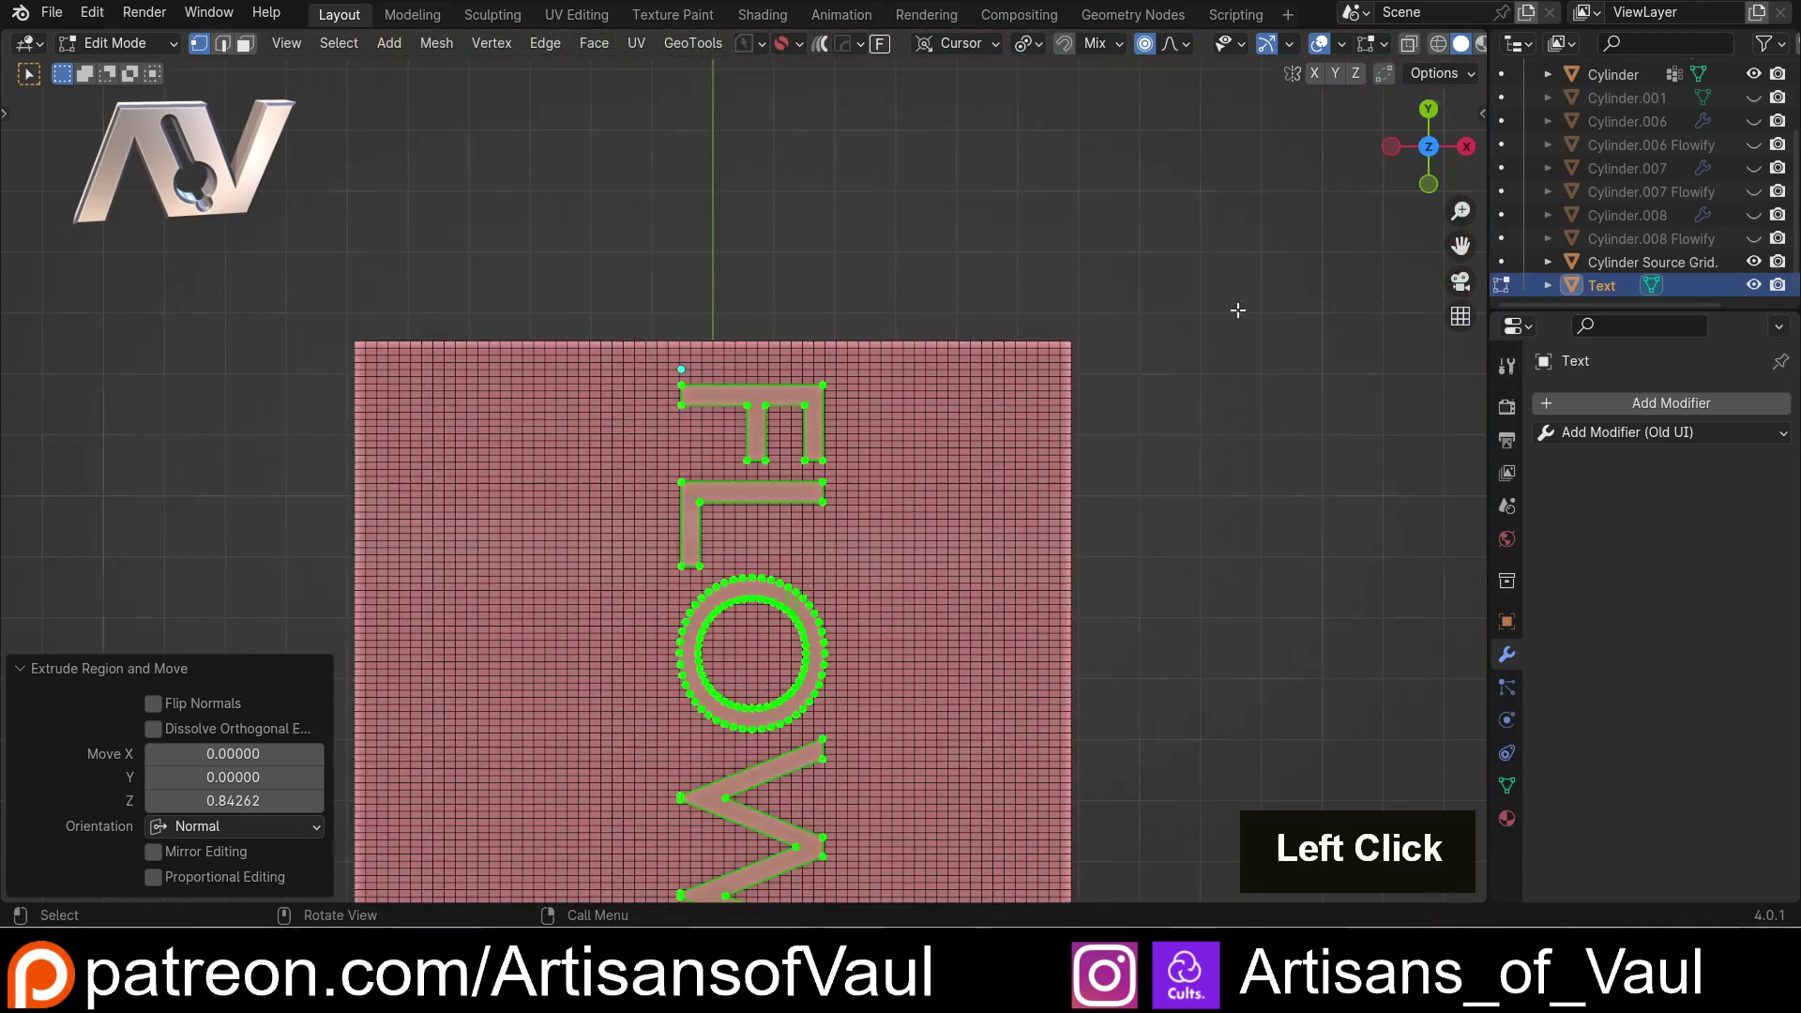
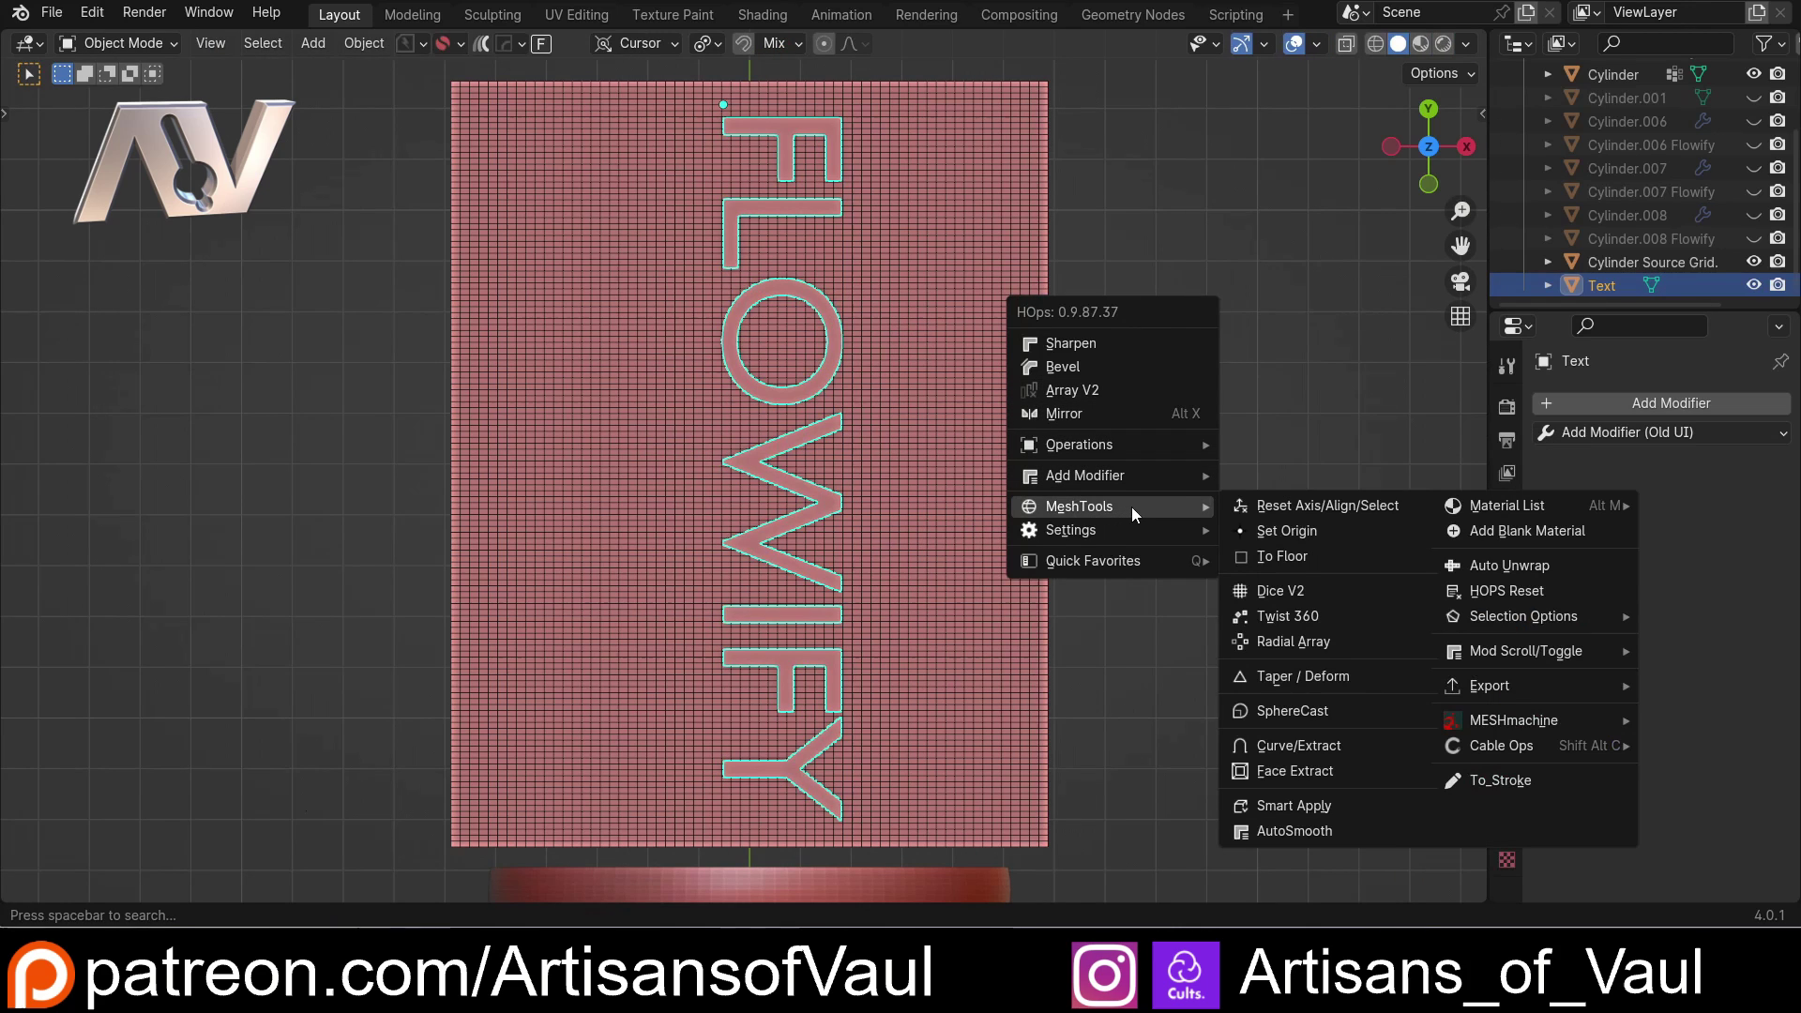
# Run HardOps Dice V2 to cut the FLOWIFY letters into a grid of slices
pyautogui.click(1257, 587)
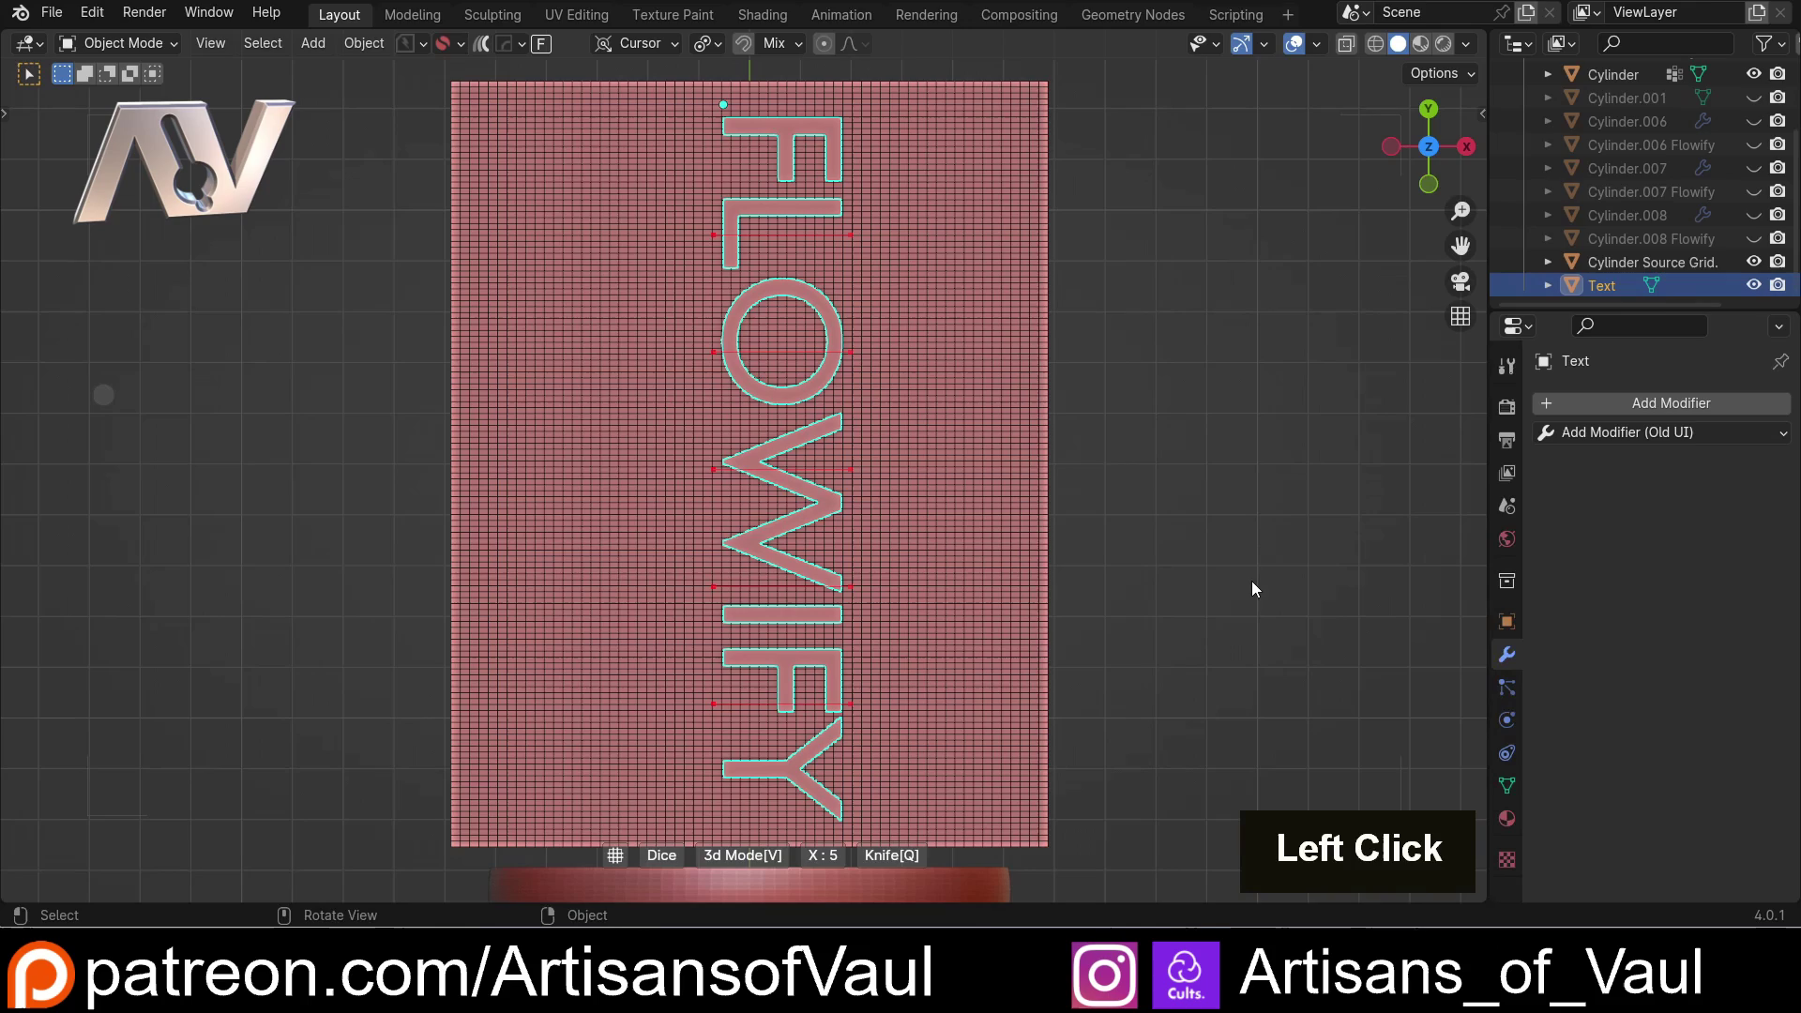
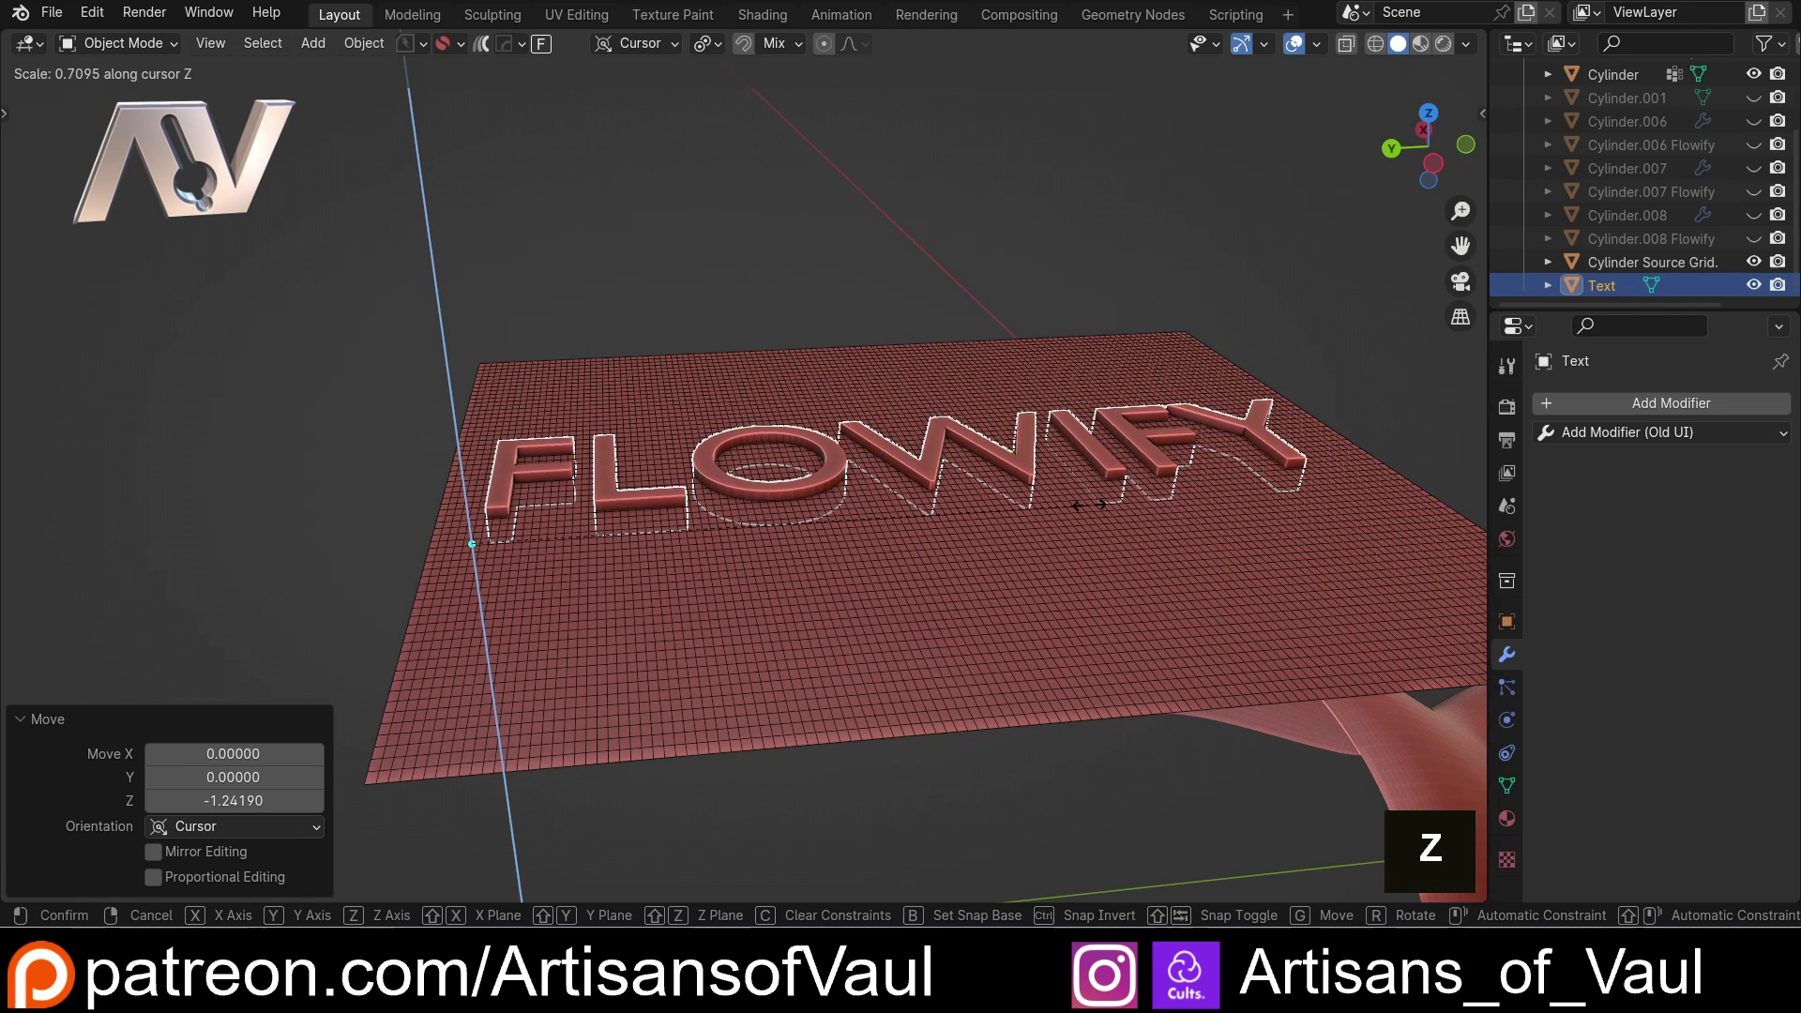
# Confirm the flattened letter height and apply the text's rotation and scale
pyautogui.click(1086, 514)
pyautogui.press('ctrl+a')
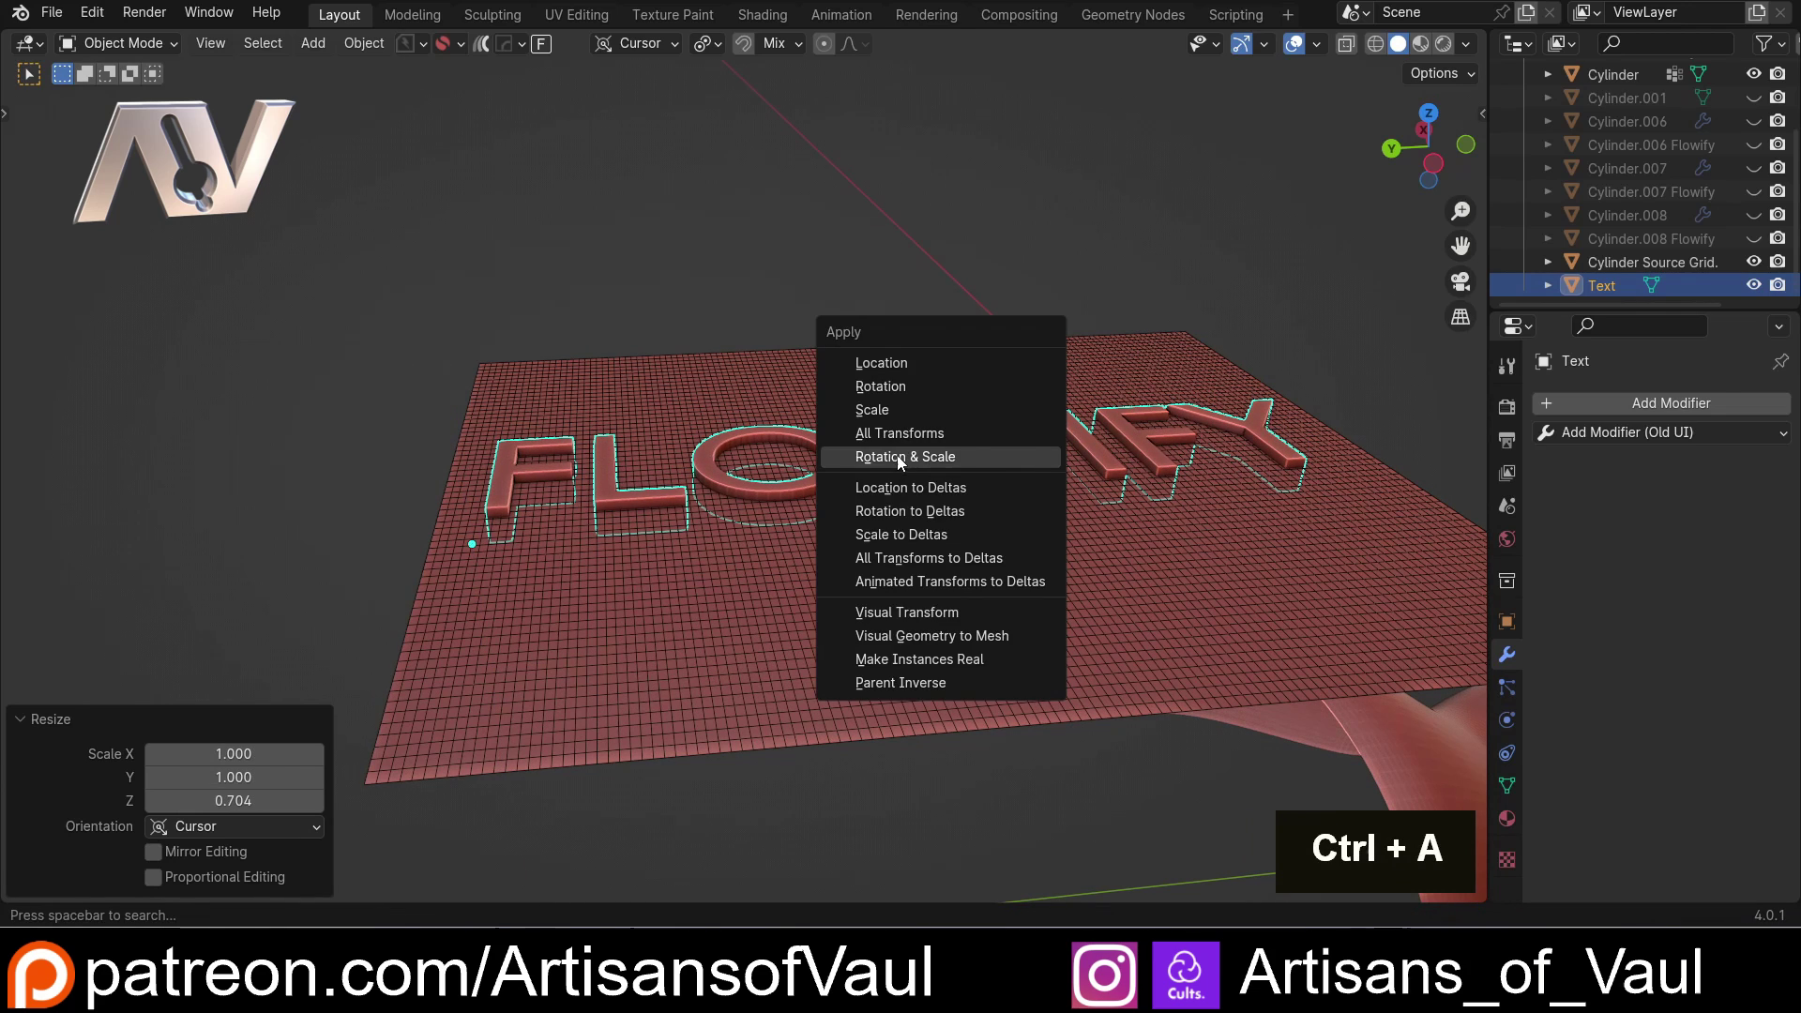
pyautogui.click(899, 463)
pyautogui.scroll(-3)
pyautogui.middleClick(1136, 360)
pyautogui.middleClick(1142, 470)
# Run Flowify, matching a source-grid corner to the vase corner, wrapping the letters onto the shell
pyautogui.click(542, 53)
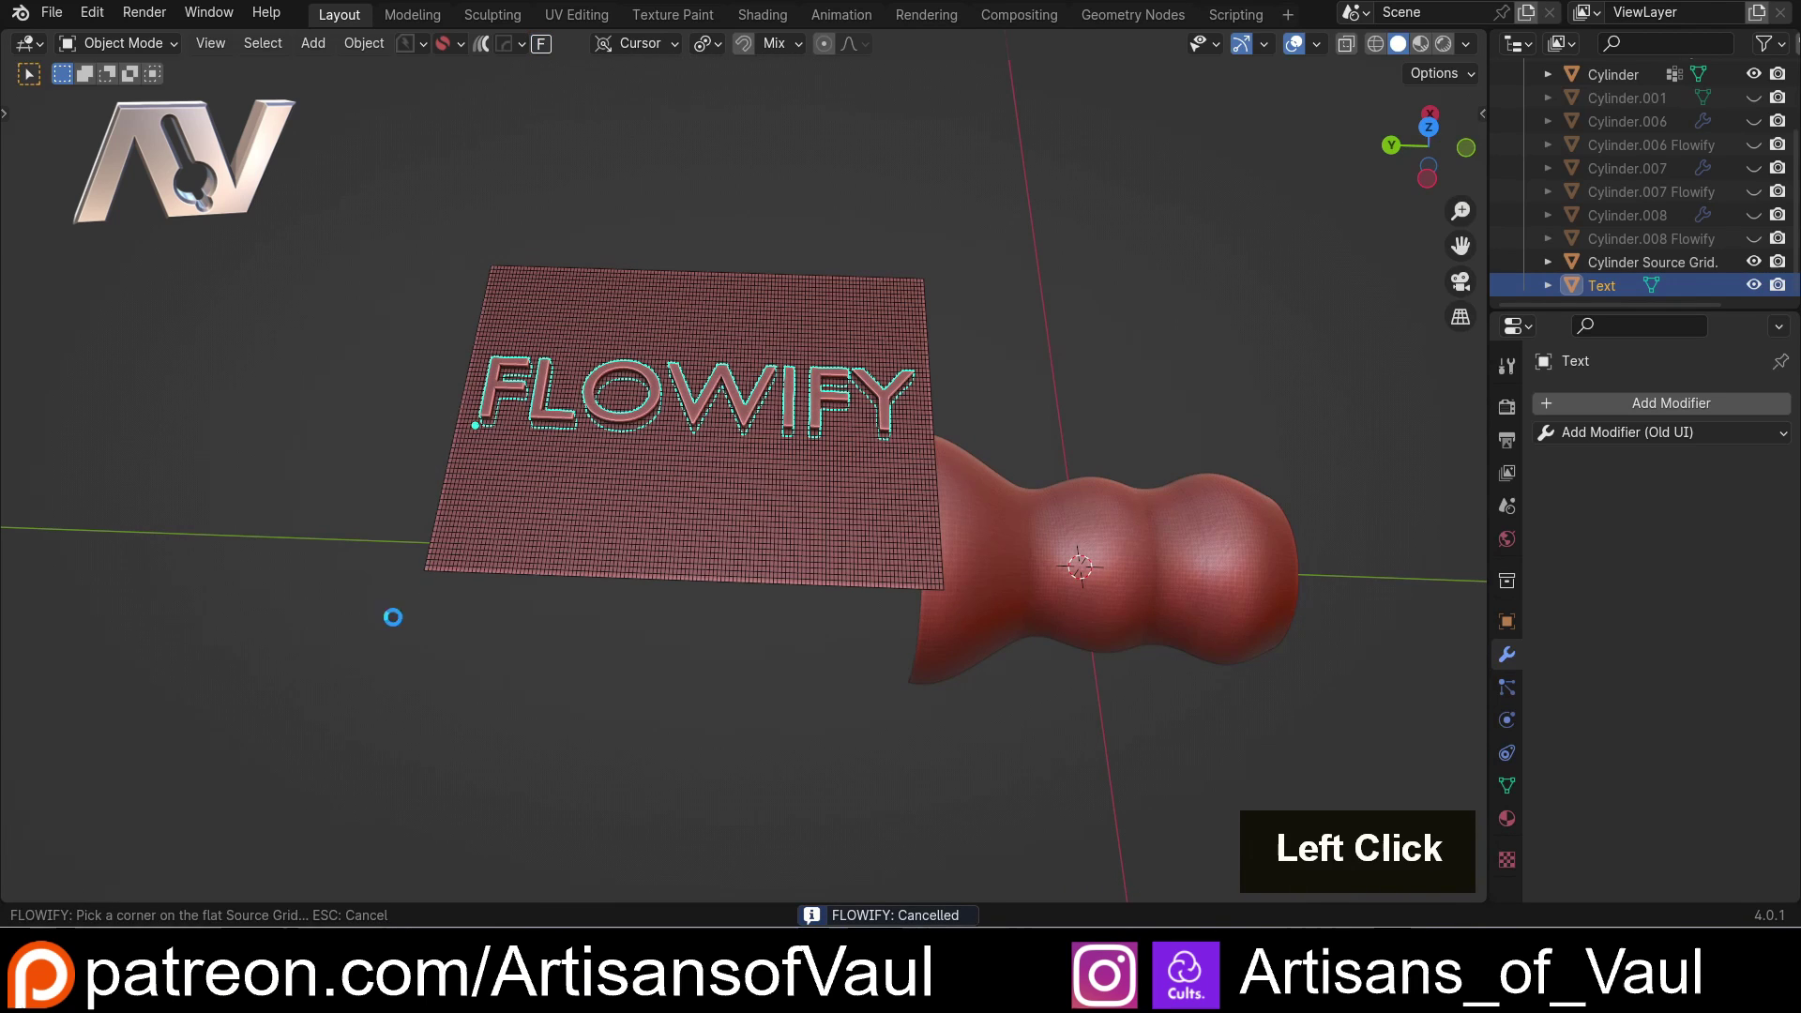
pyautogui.click(435, 573)
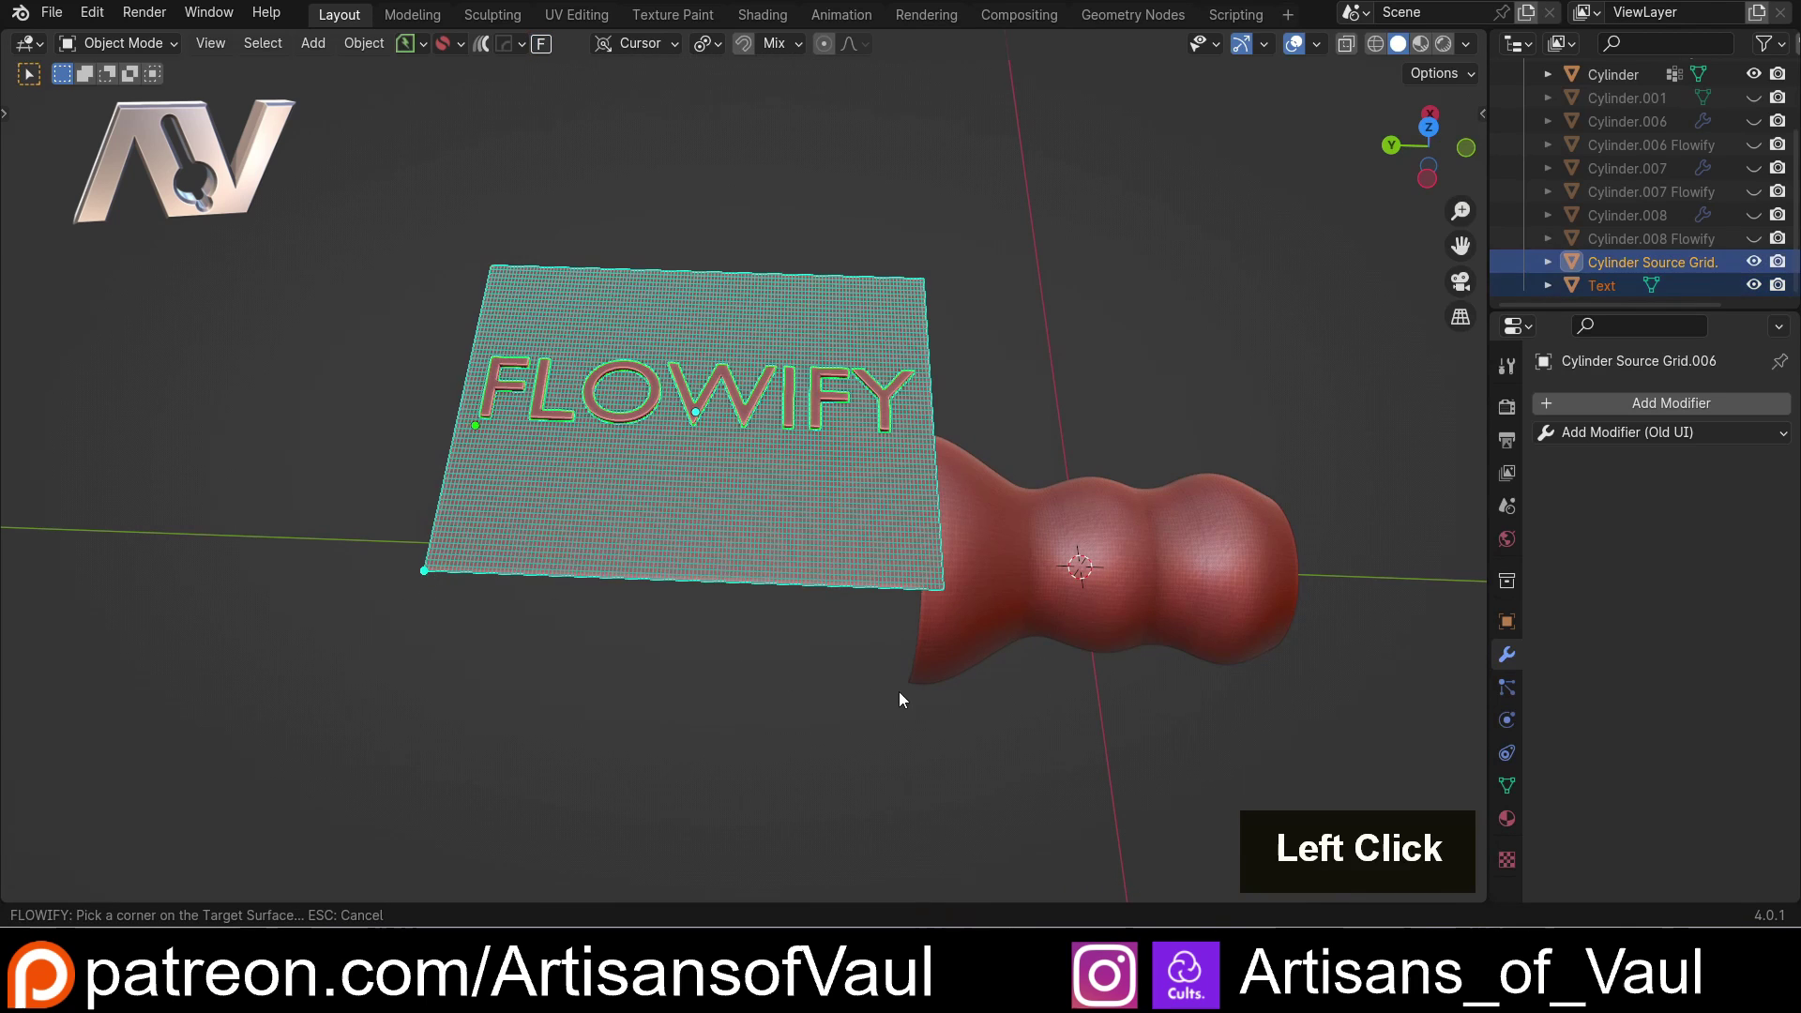
pyautogui.click(915, 679)
pyautogui.middleClick(1085, 575)
pyautogui.scroll(3)
pyautogui.middleClick(903, 541)
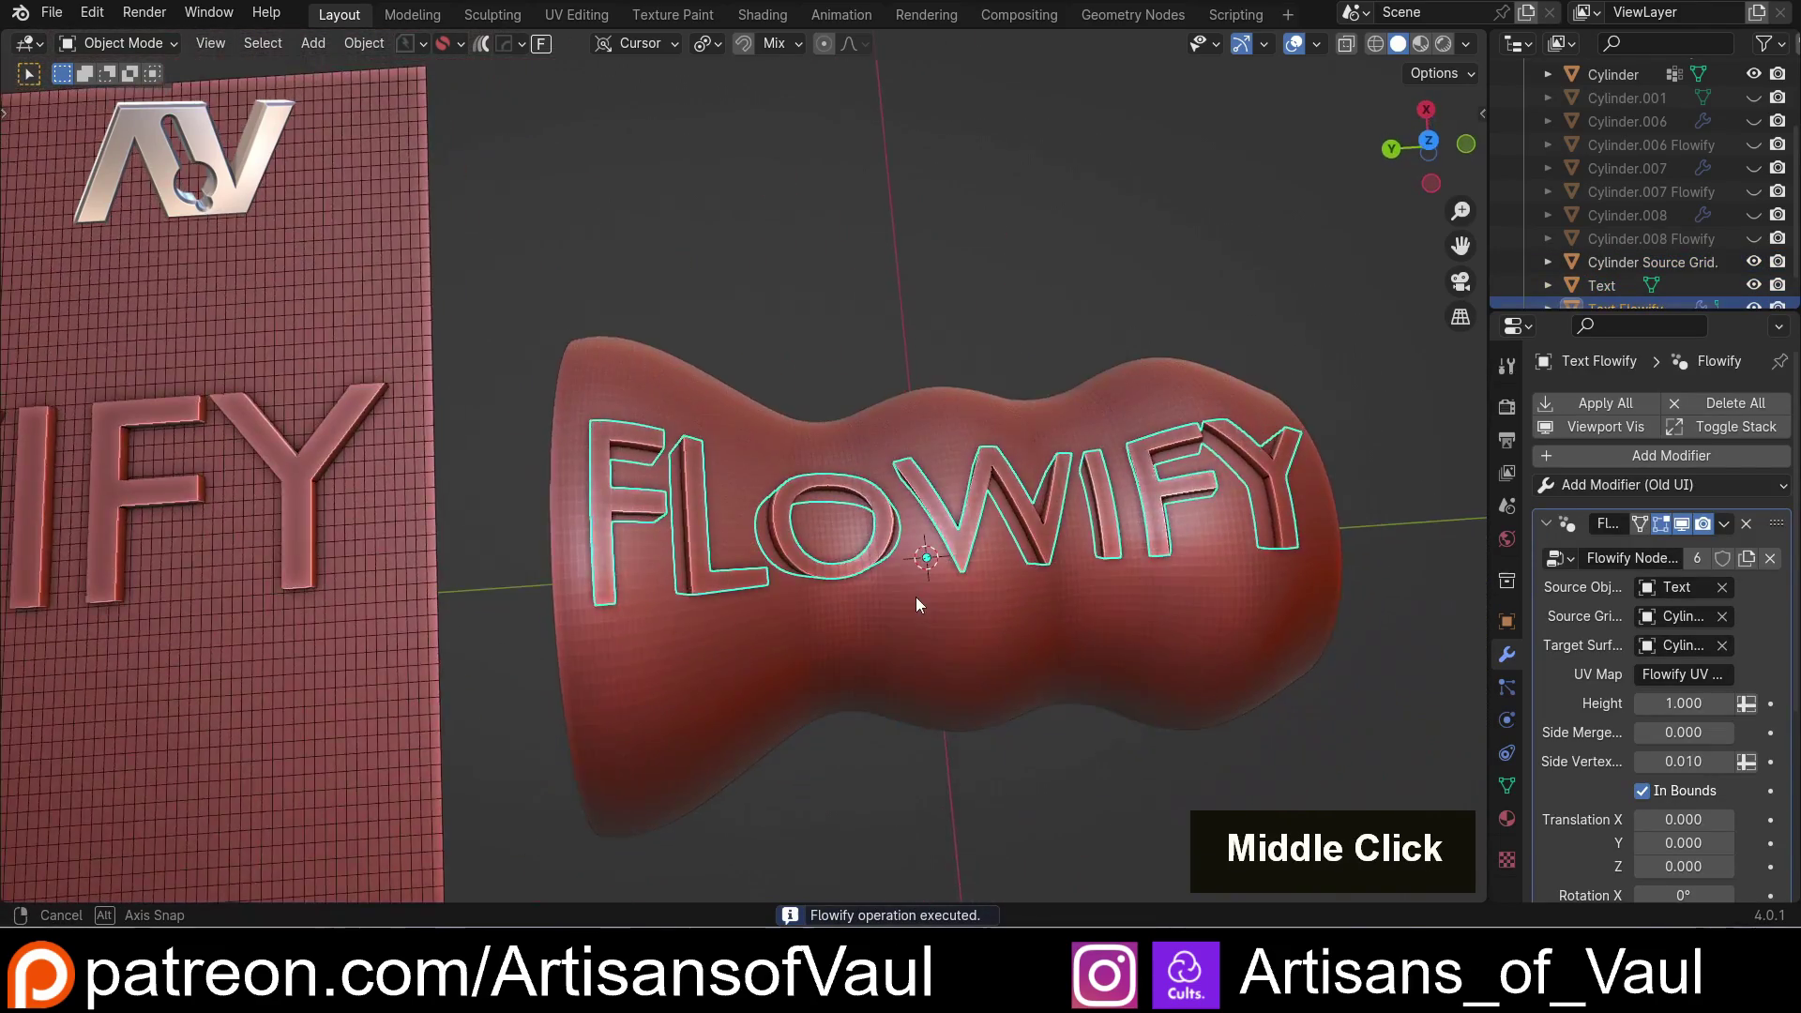
pyautogui.click(1044, 391)
pyautogui.scroll(-3)
pyautogui.middleClick(971, 369)
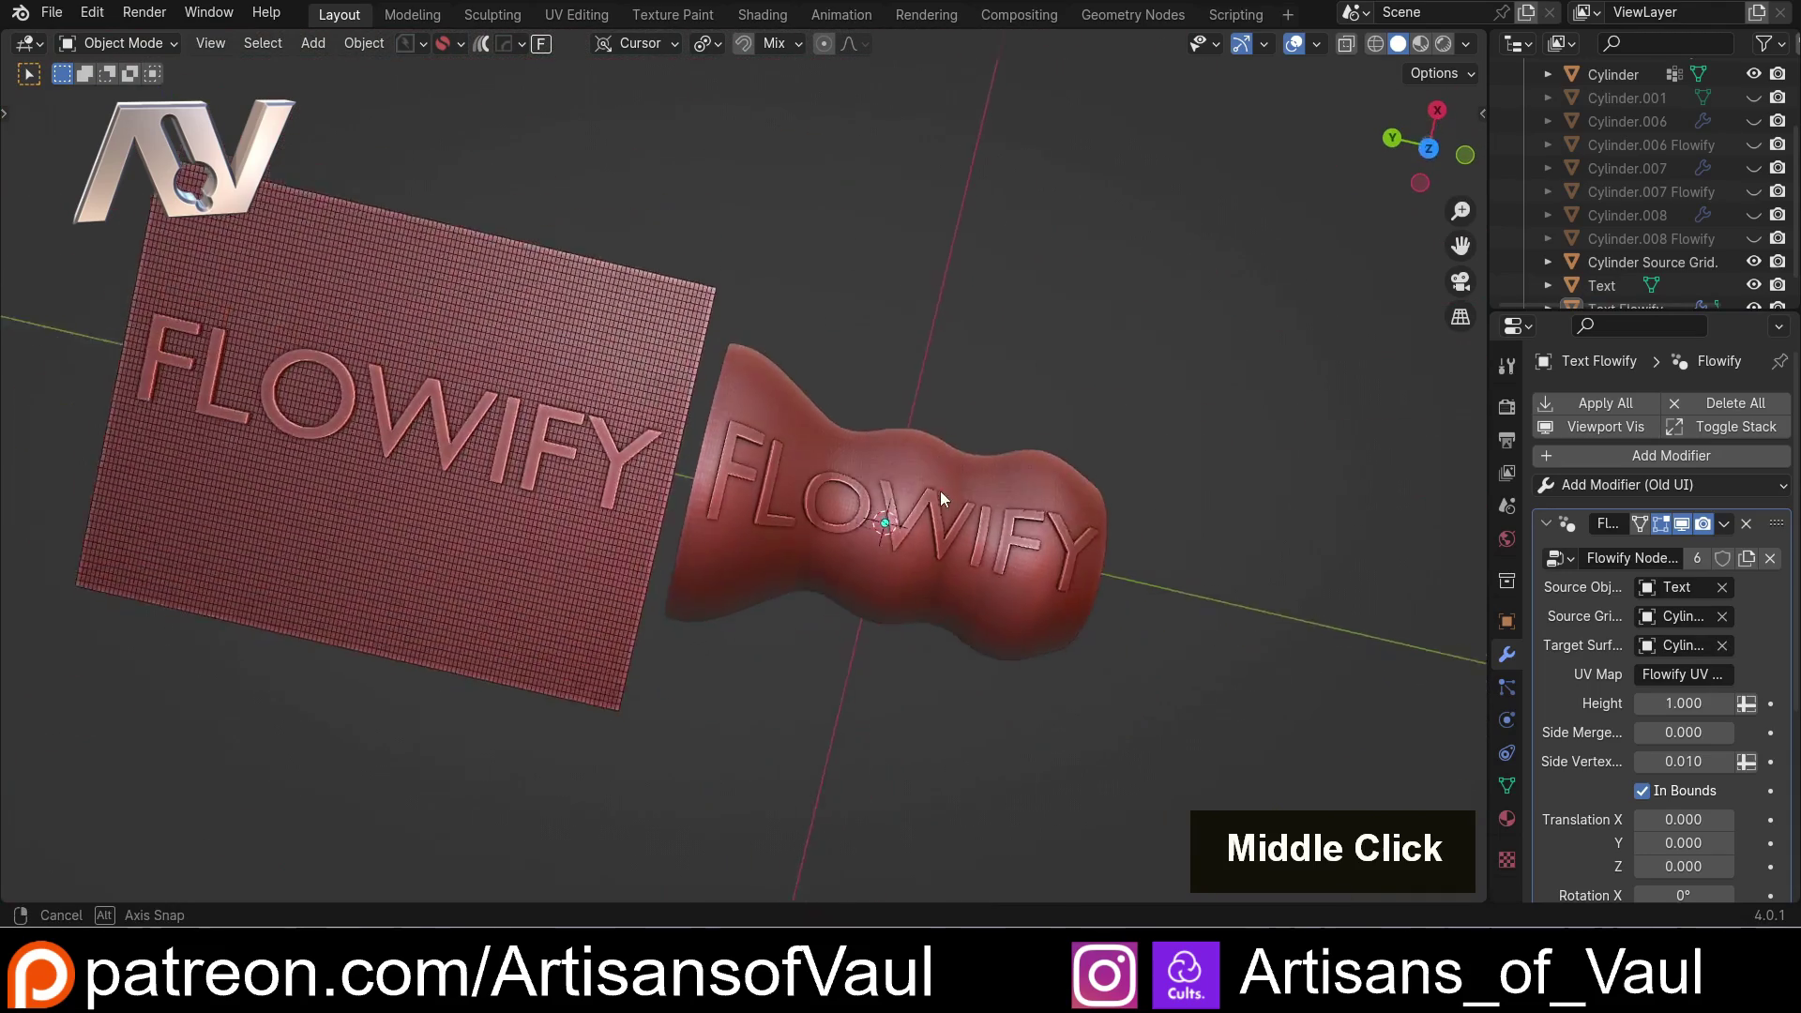
# Slide the flat FLOWIFY letters about 3.64 units along X and adjust along Z
pyautogui.click(470, 314)
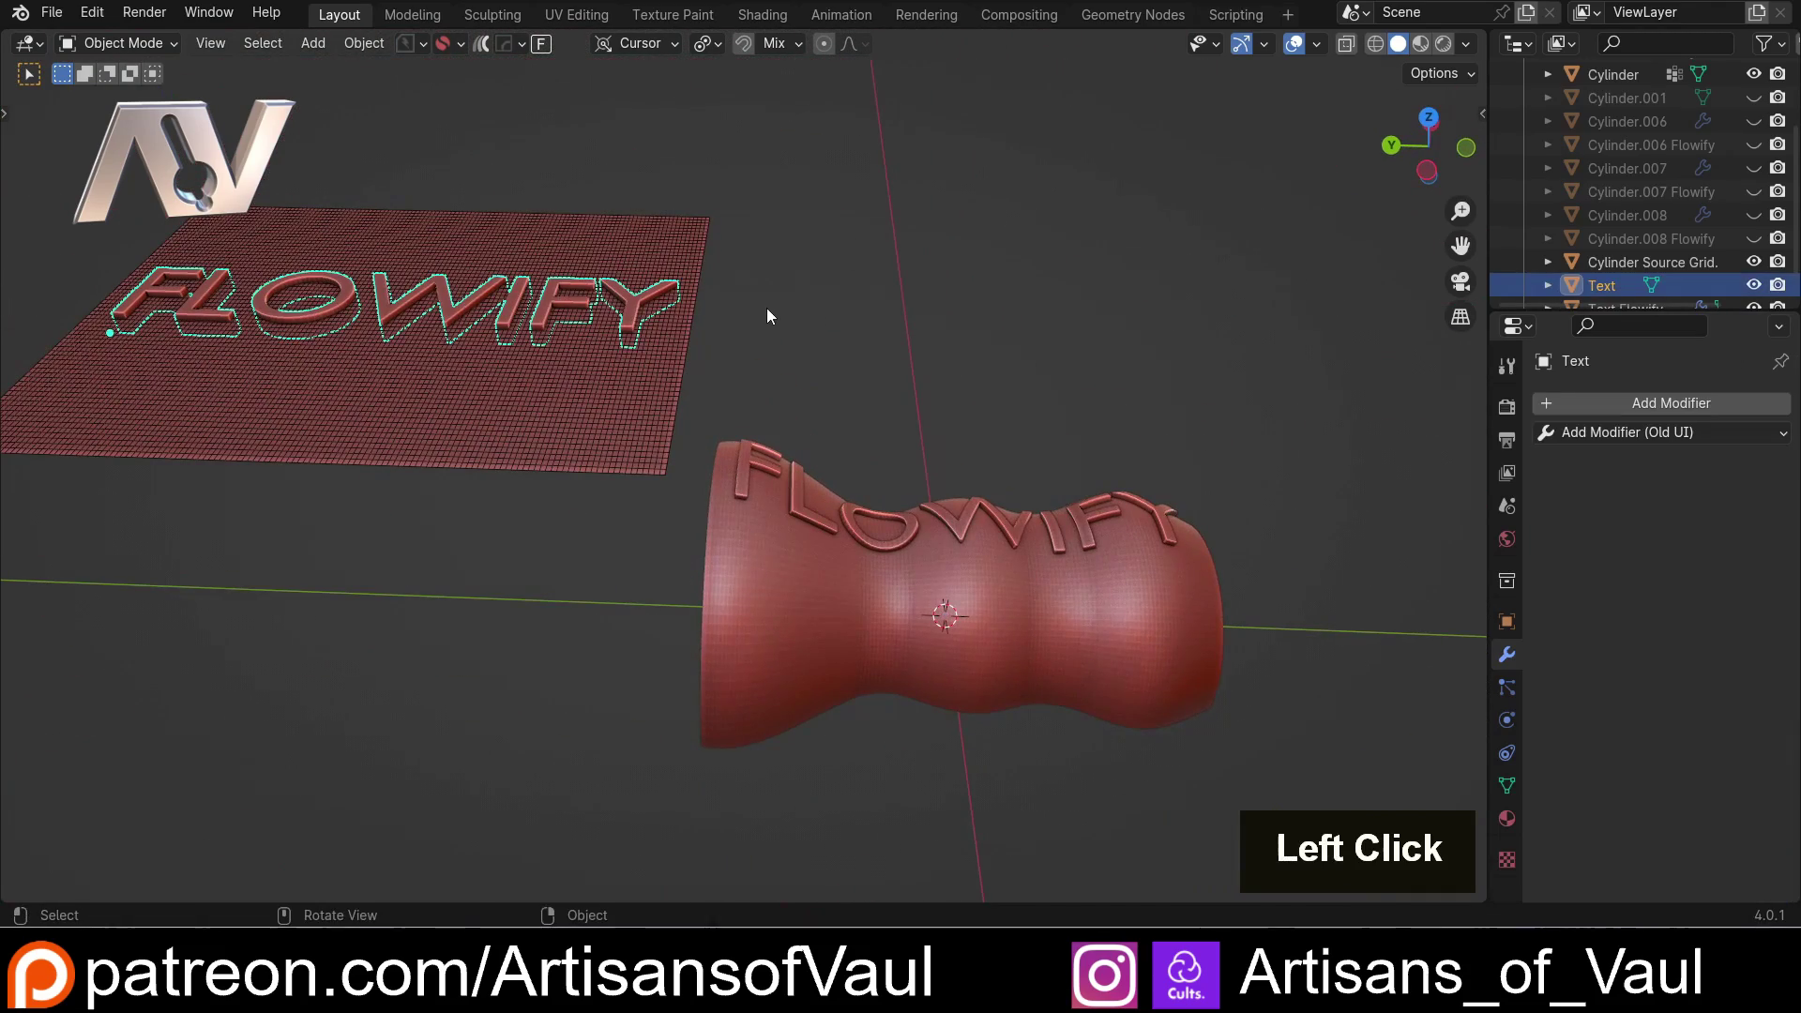
pyautogui.press('g')
pyautogui.press('y')
pyautogui.press('x')
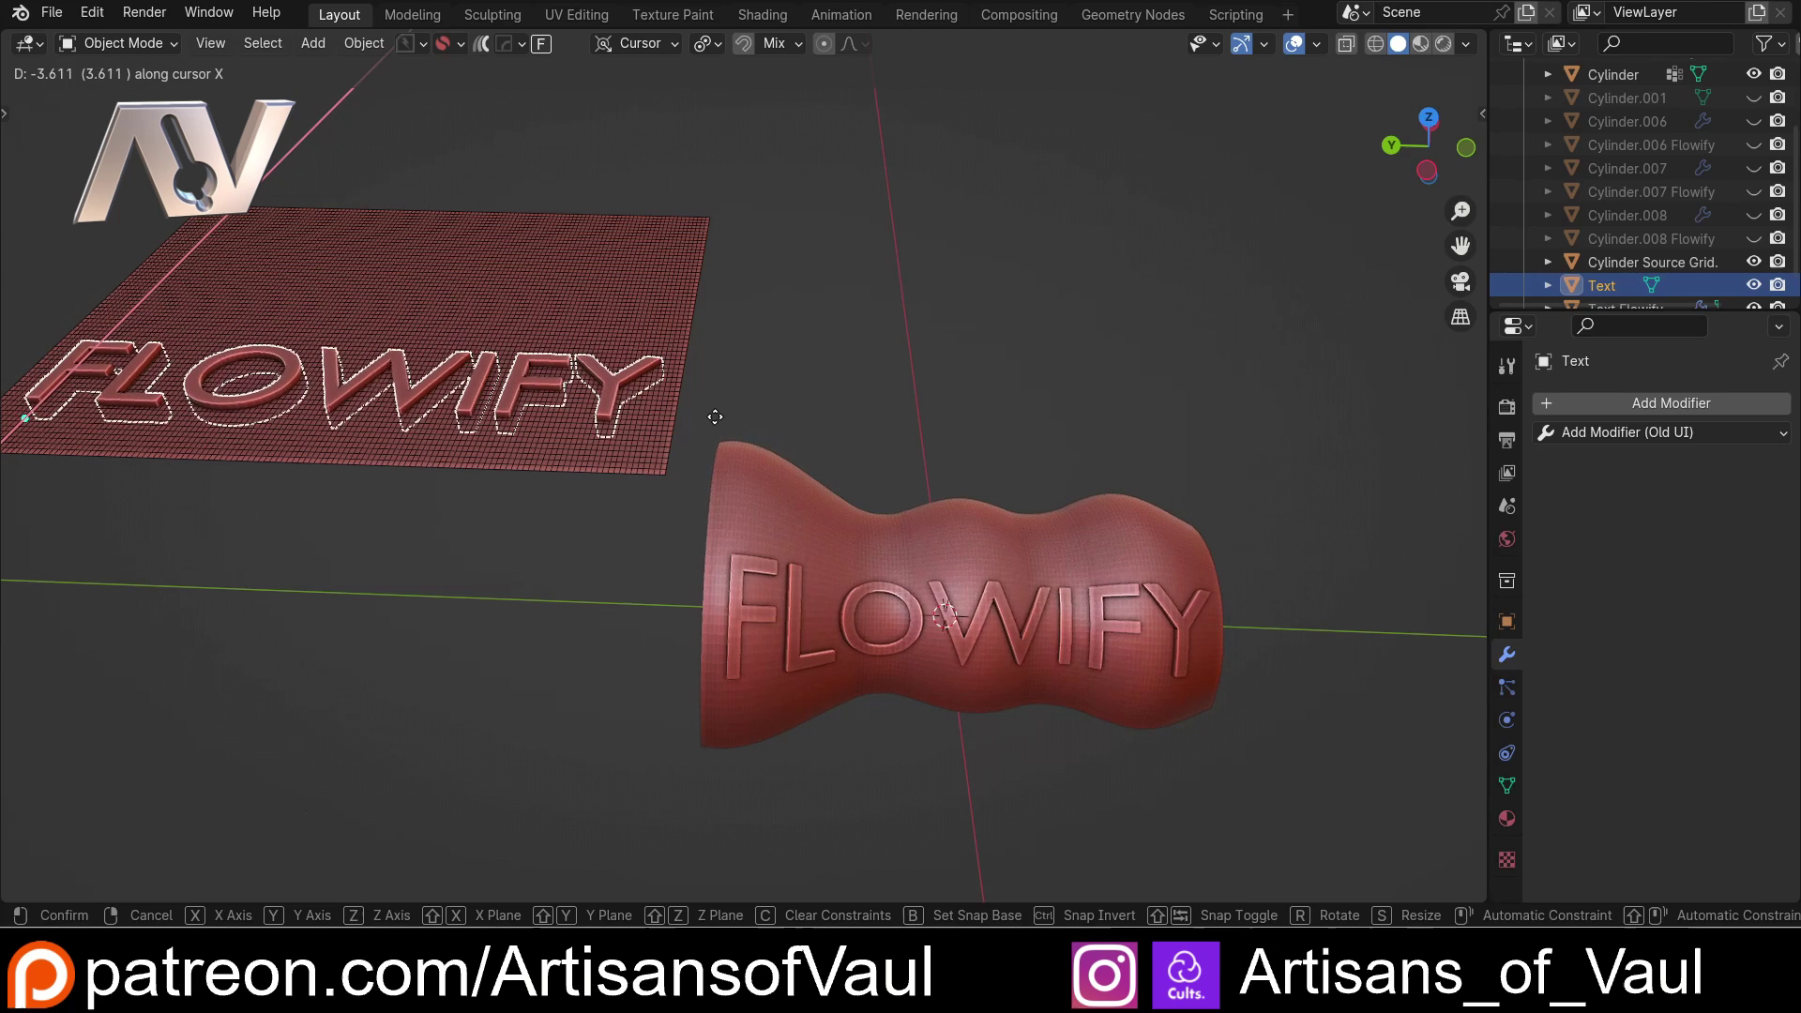
pyautogui.click(716, 425)
pyautogui.press('g')
pyautogui.press('z')
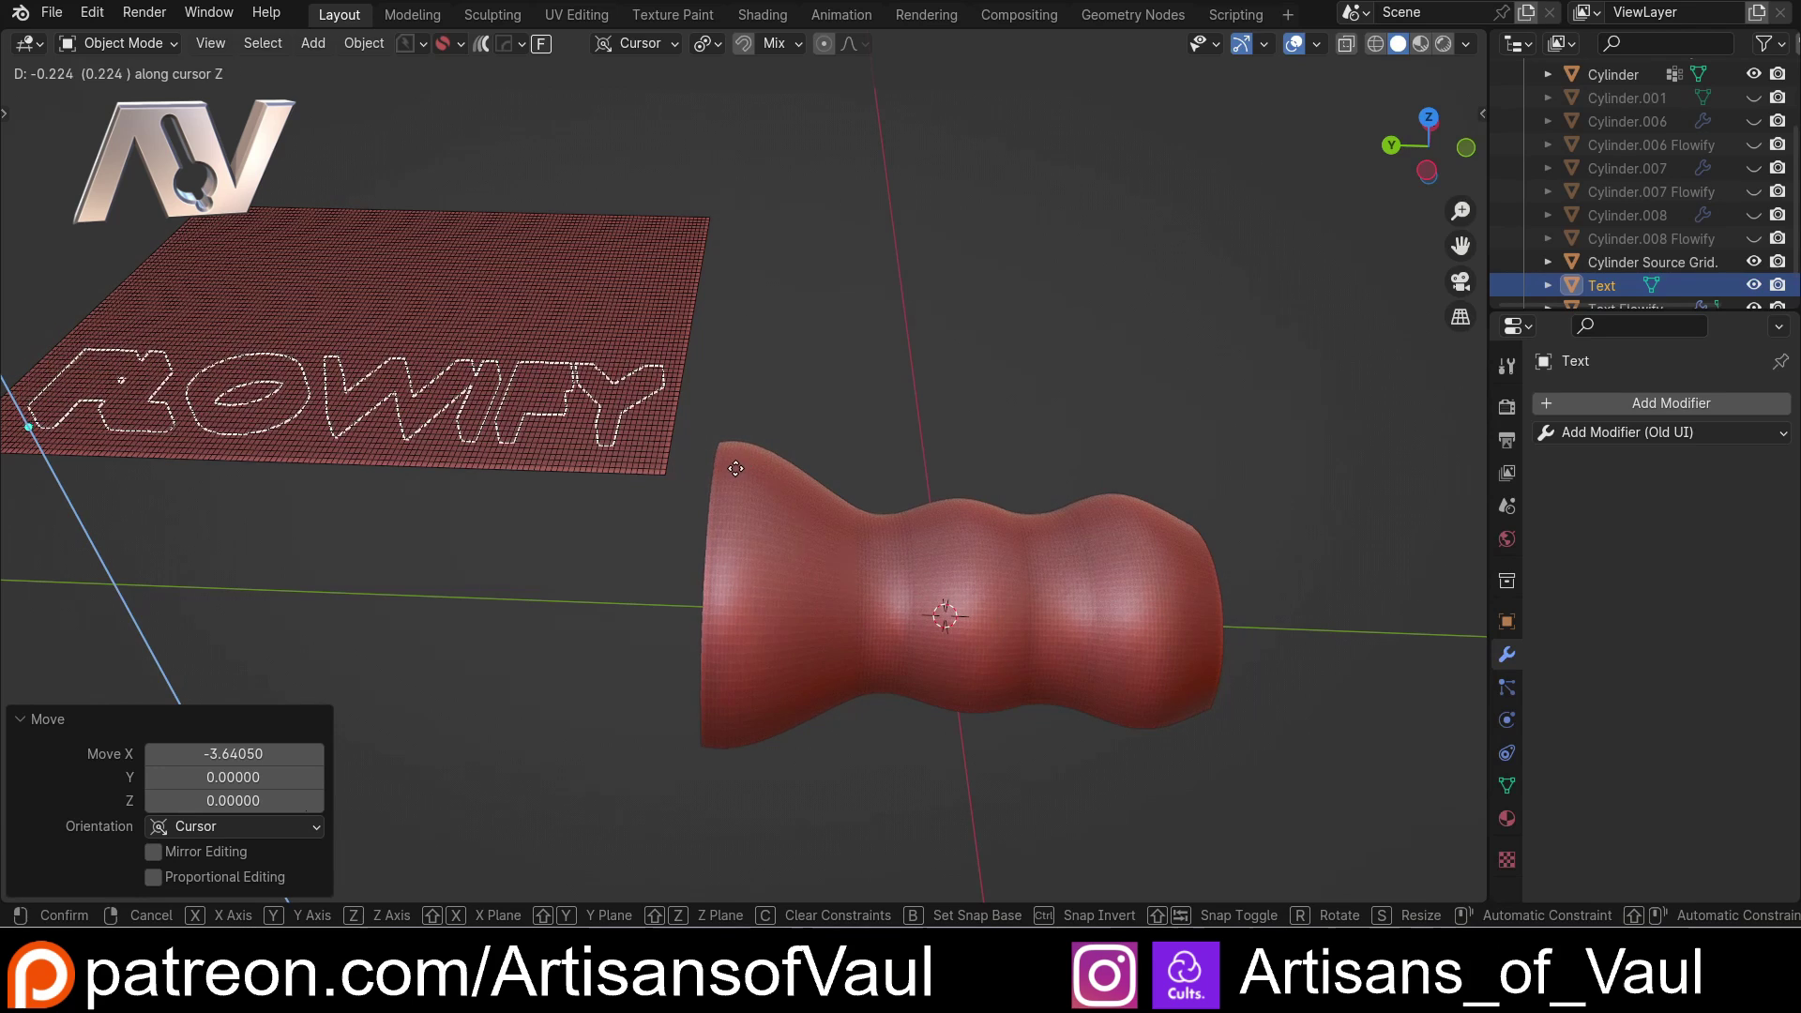
pyautogui.press('Escape')
pyautogui.click(880, 372)
# Orbit around the vase to review where the wrapped lettering now sits
pyautogui.scroll(-3)
pyautogui.middleClick(838, 357)
pyautogui.scroll(3)
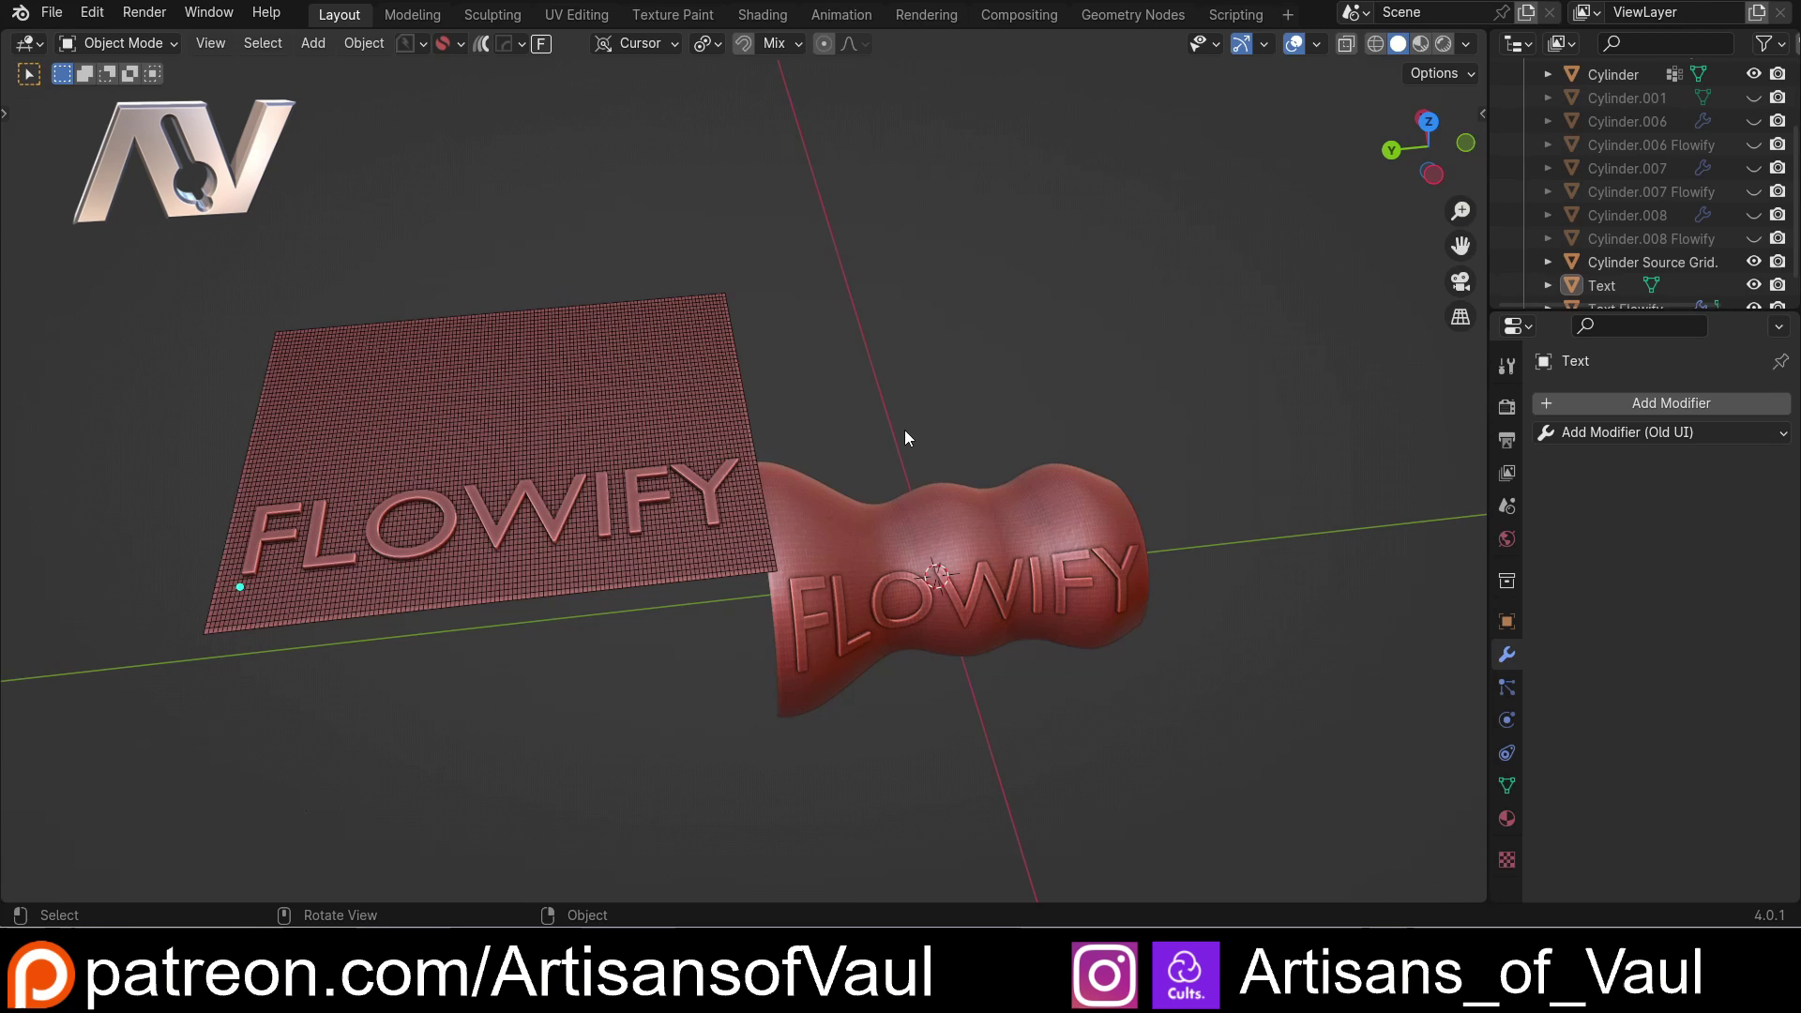
pyautogui.click(954, 349)
pyautogui.middleClick(926, 353)
pyautogui.scroll(3)
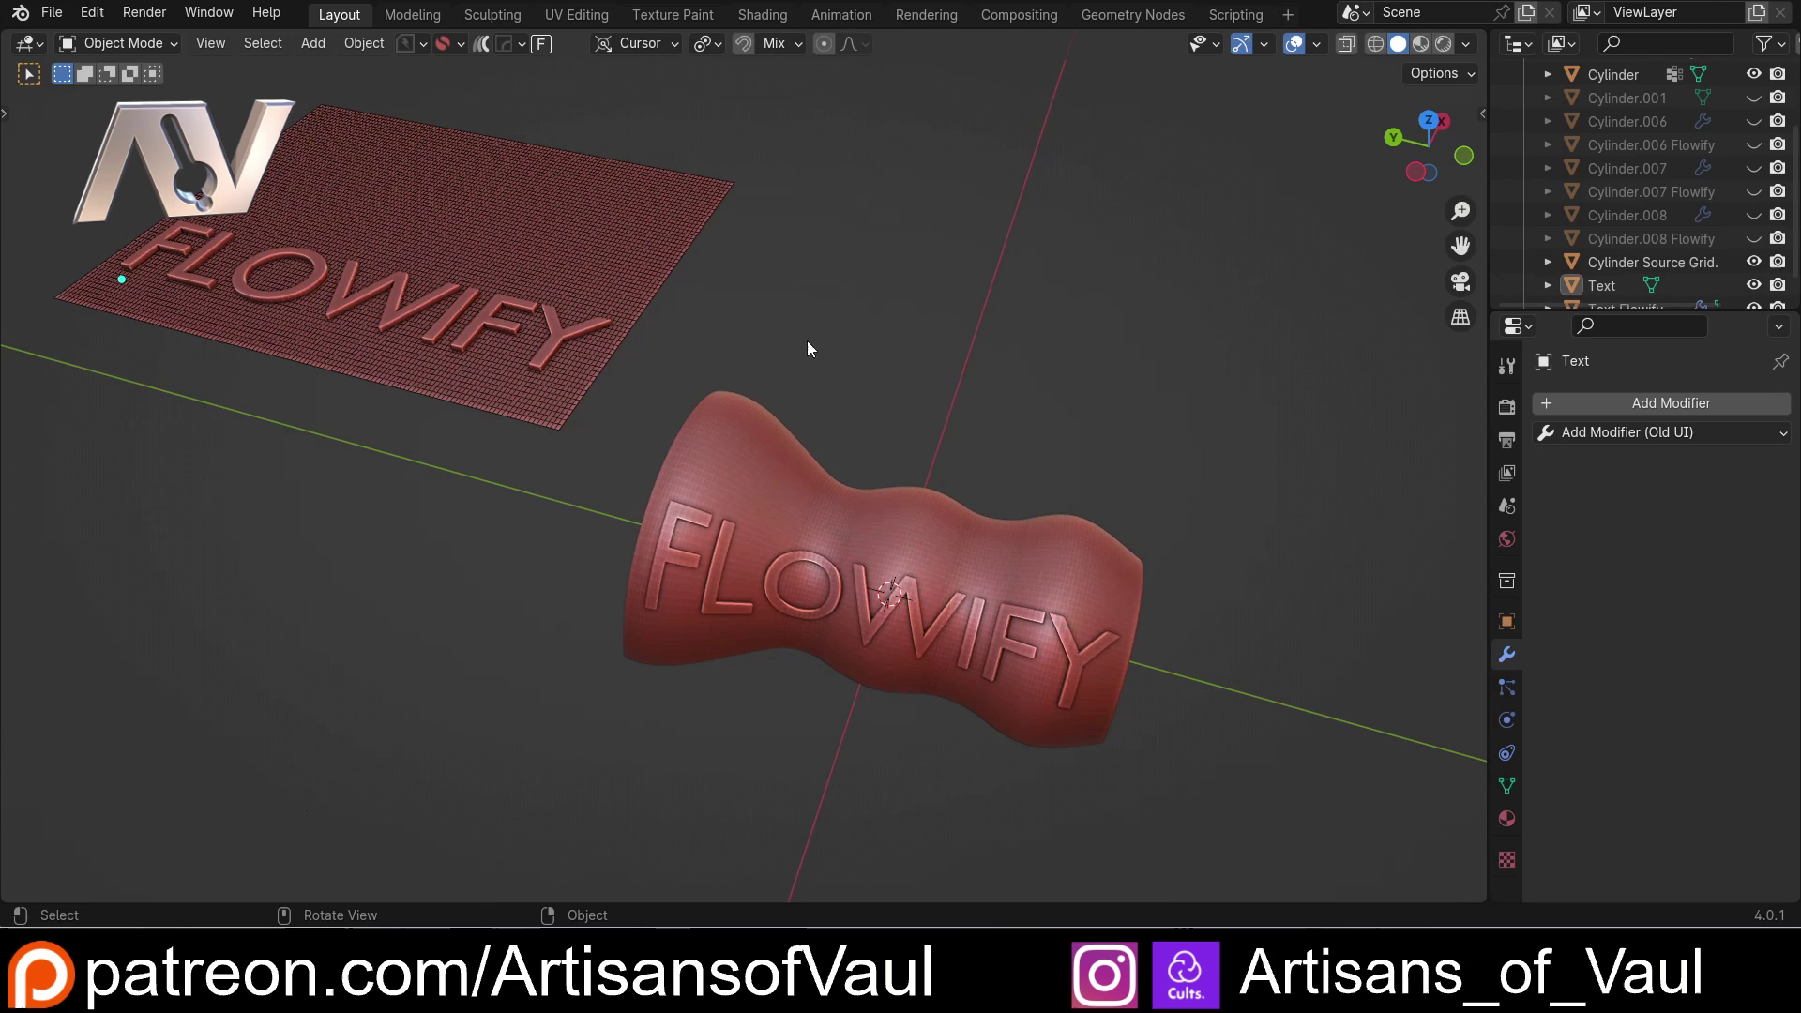
pyautogui.middleClick(711, 342)
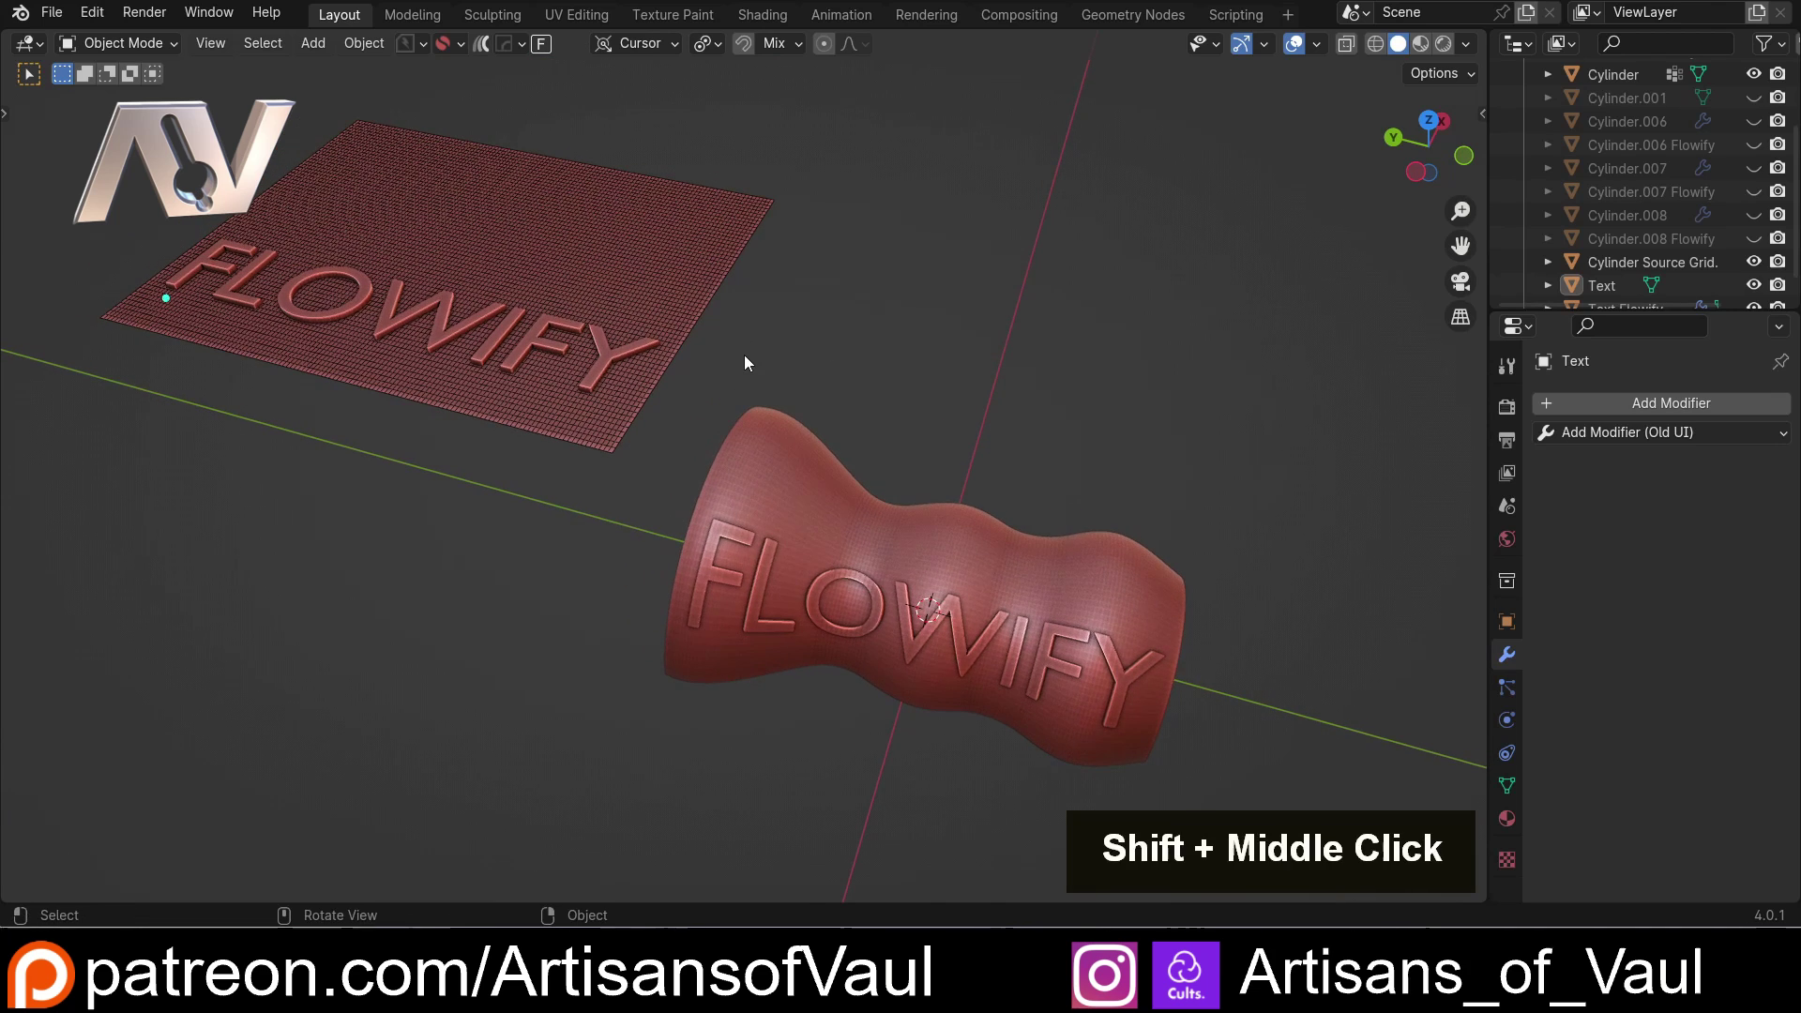